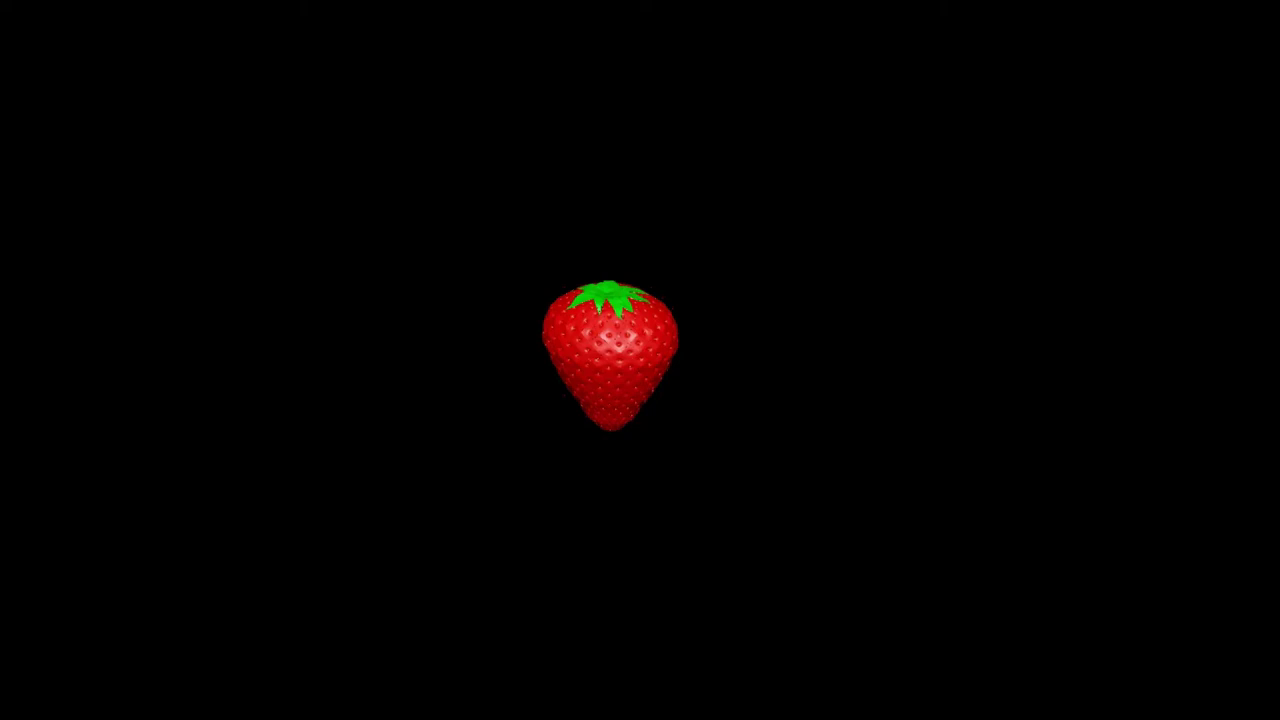
Switch to the four-panel viewport layout showing the strawberry reference image plane
{"action": "key", "text": "space"}
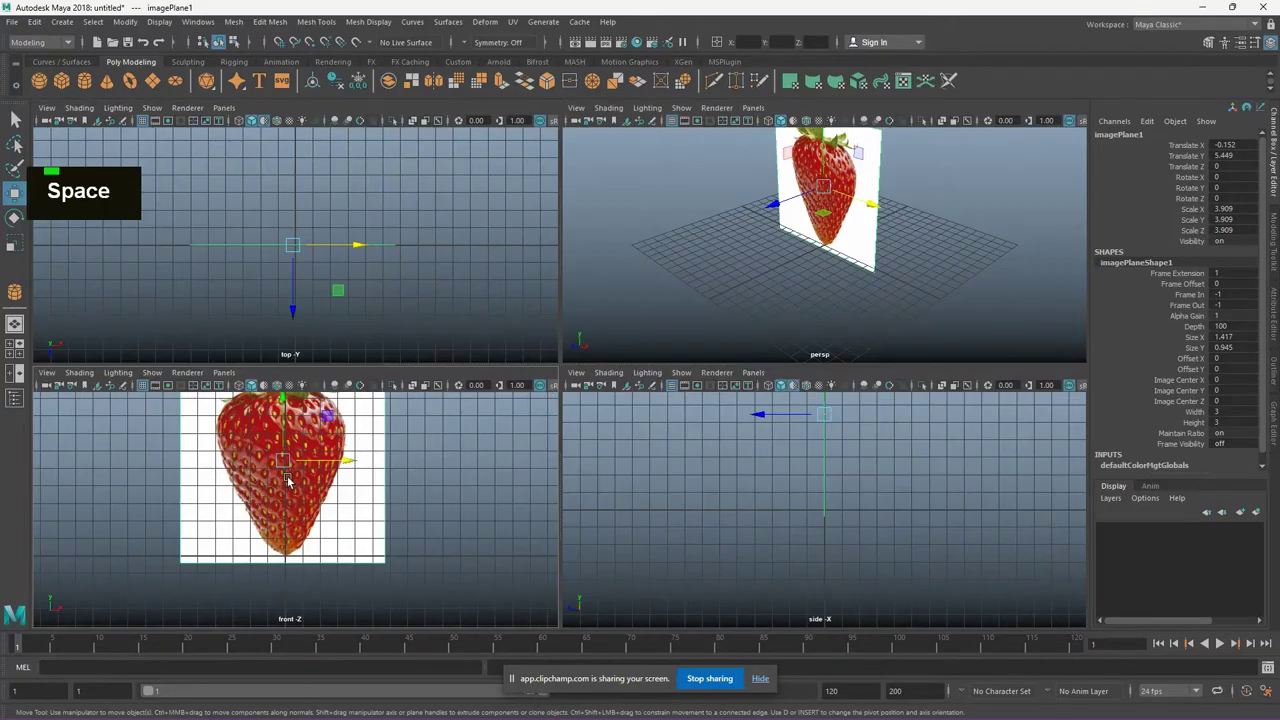
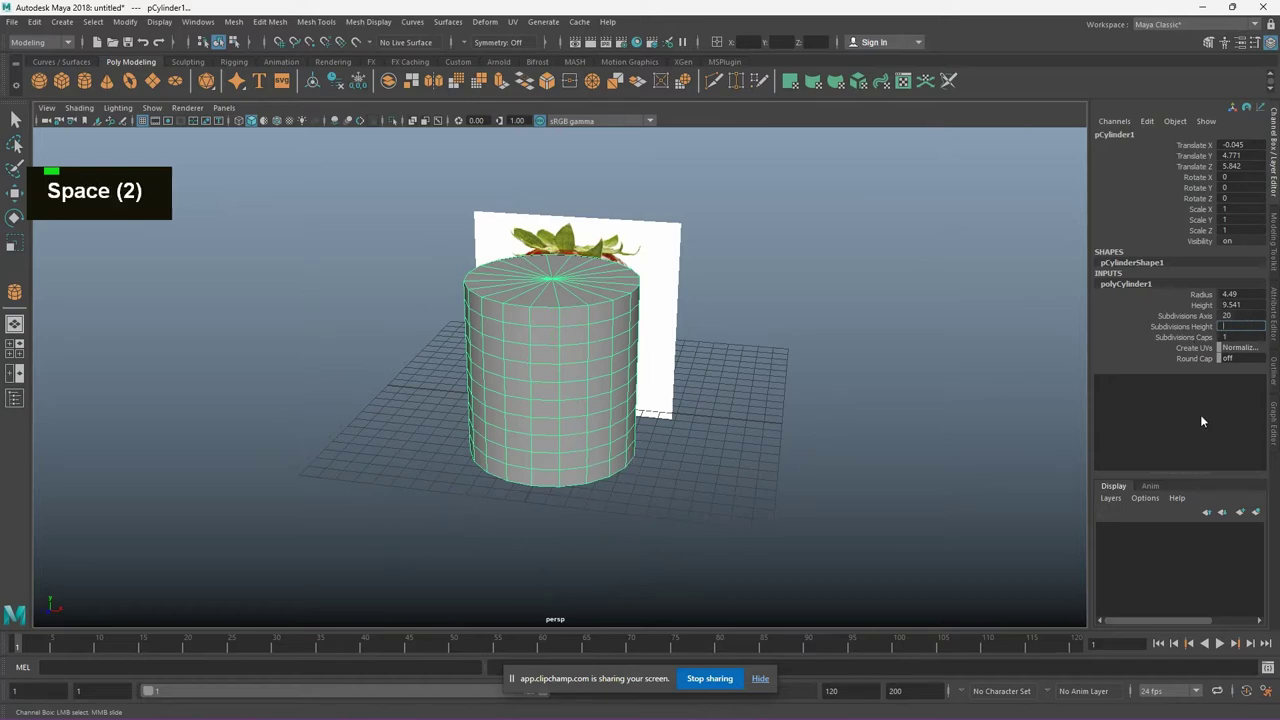
Set the cylinder's Subdivisions Height to 10 and view it from the front over the reference
{"action": "type", "text": "10"}
{"action": "key", "text": "Return"}
{"action": "key", "text": "space"}
{"action": "key", "text": "space"}
{"action": "scroll", "scroll_direction": "up", "scroll_amount": 3}
{"action": "scroll", "scroll_direction": "down", "scroll_amount": 3}
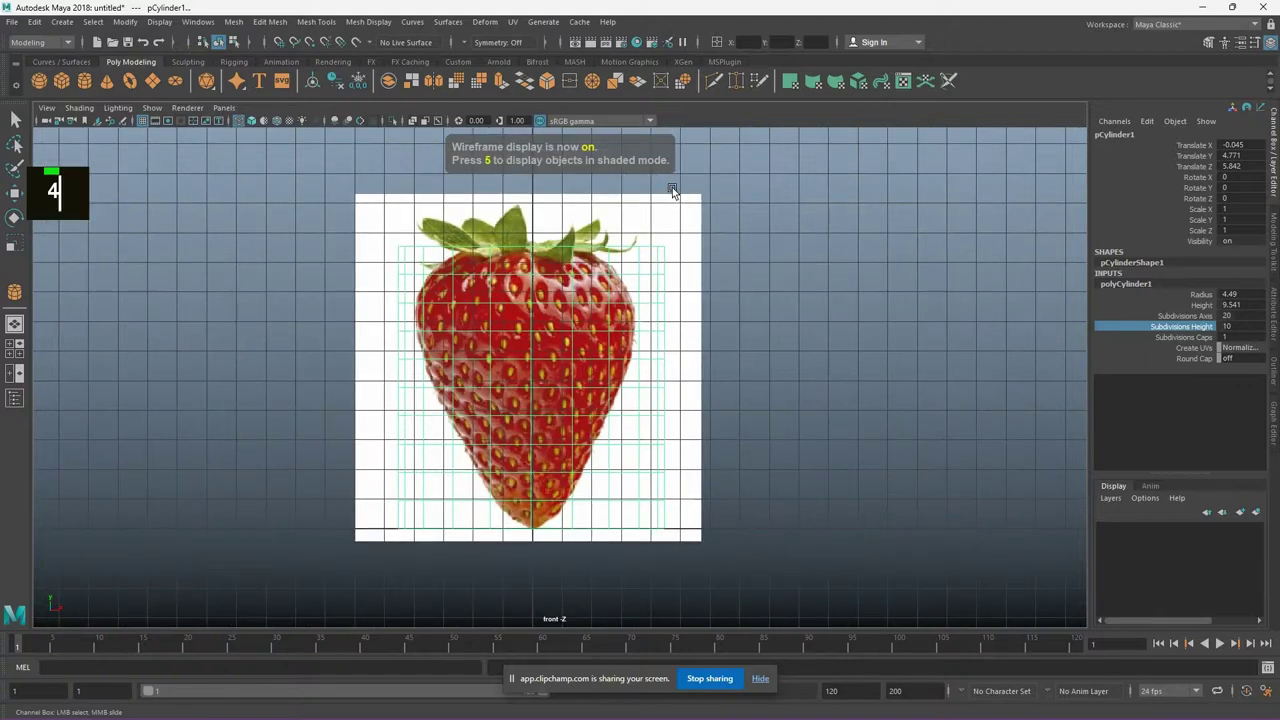
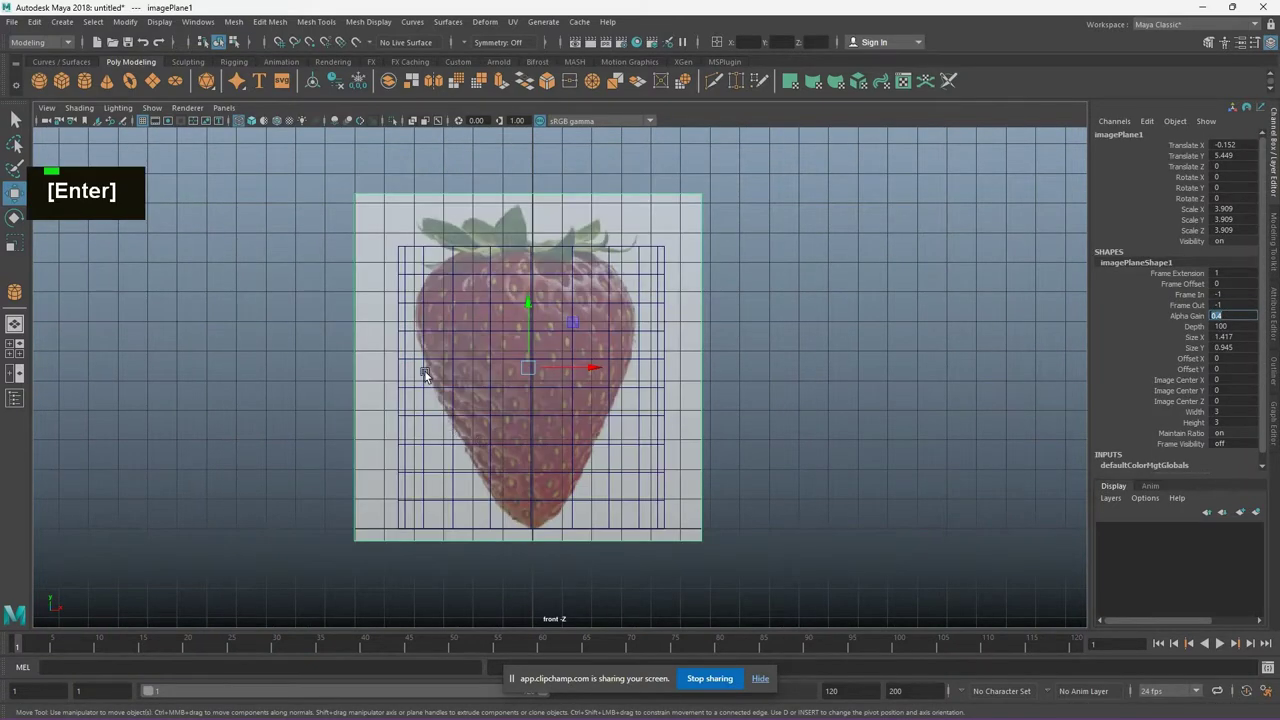
Select the cylinder's lower face rows in front view and ready them for scaling
{"action": "scroll", "scroll_direction": "up", "scroll_amount": 3}
{"action": "scroll", "scroll_direction": "down", "scroll_amount": 3}
{"action": "right_click", "coordinate": [515, 447]}
{"action": "right_click", "coordinate": [473, 352]}
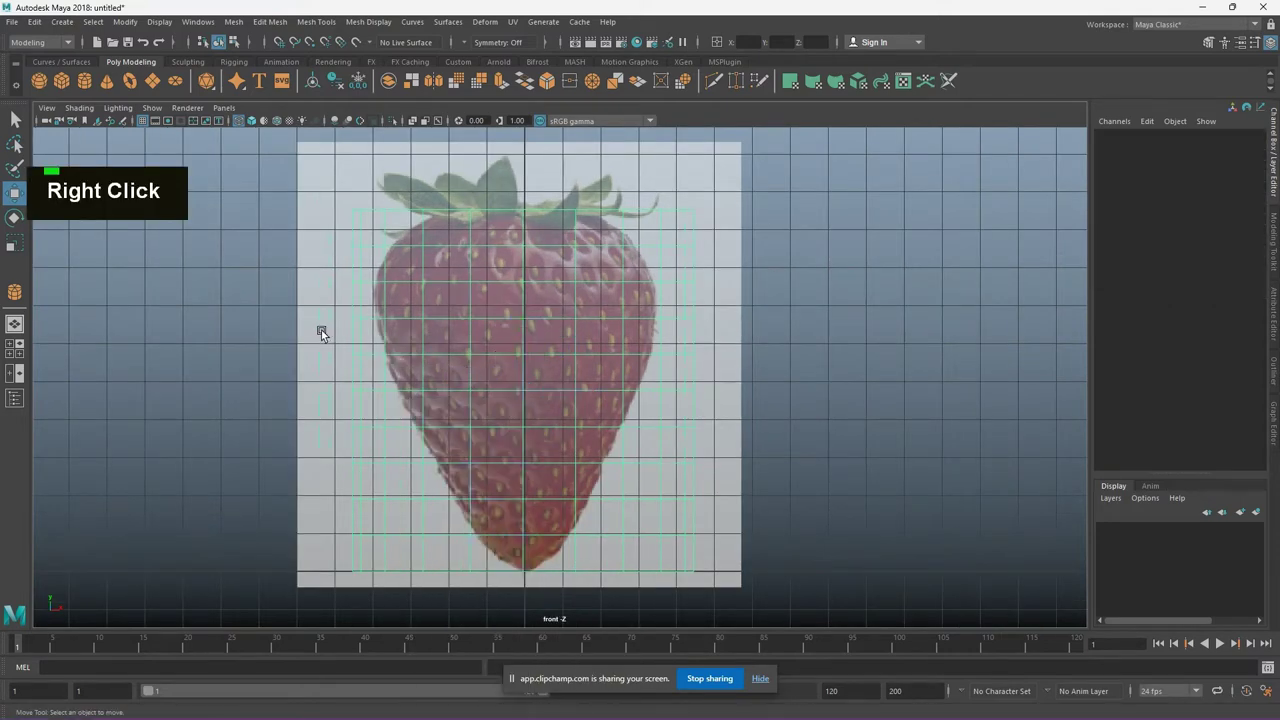
{"action": "key", "text": "w"}
{"action": "right_click", "coordinate": [528, 308]}
{"action": "key", "text": "r"}
{"action": "key", "text": "w"}
{"action": "right_click", "coordinate": [528, 286]}
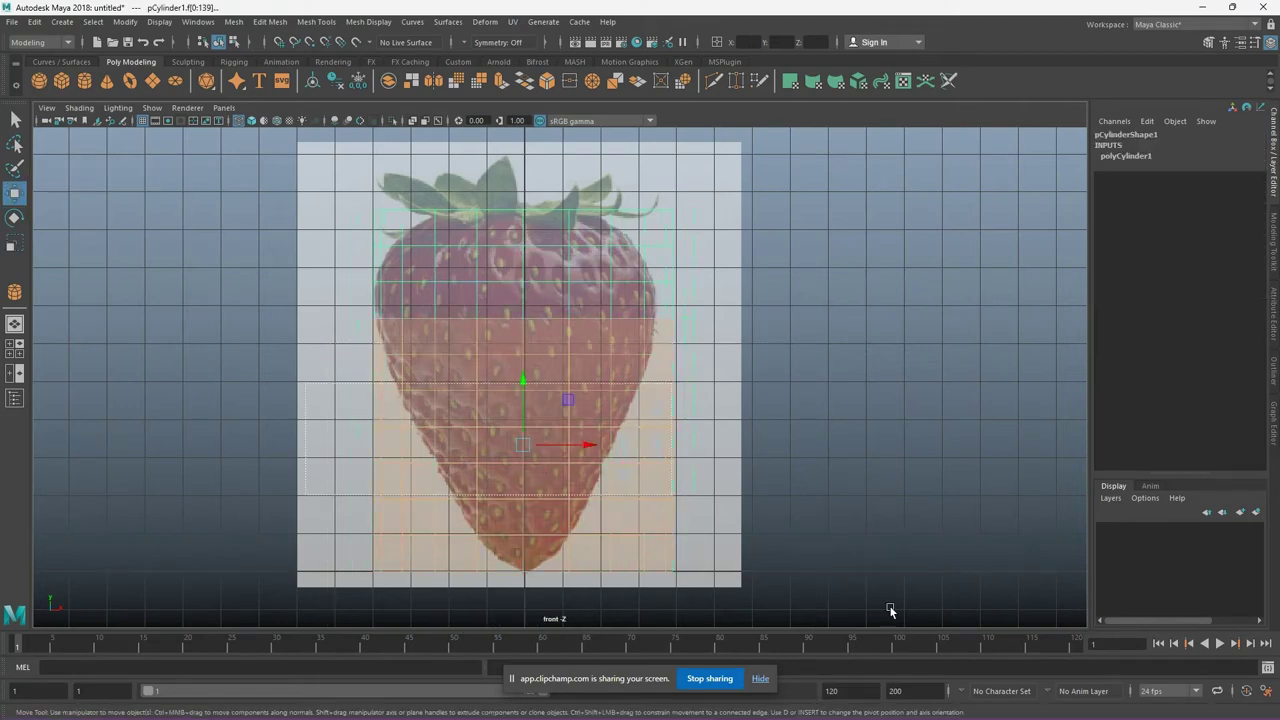
{"action": "key", "text": "r"}
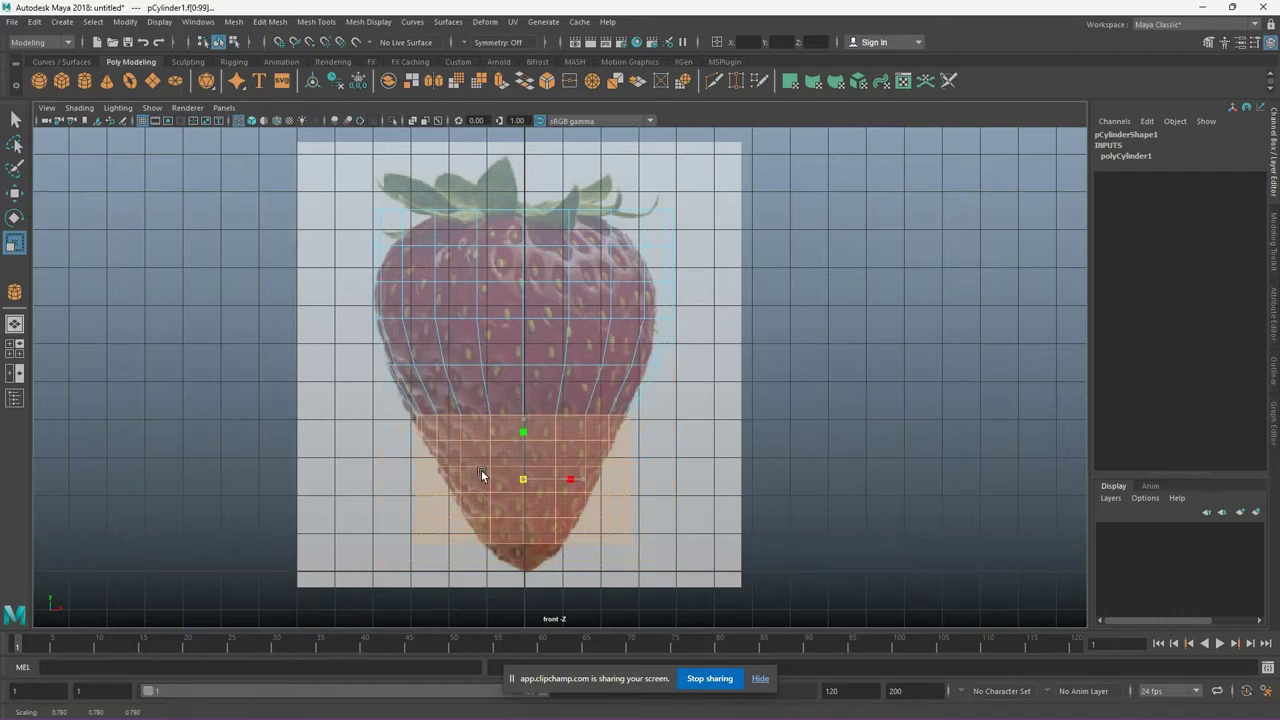
Scale the selected bottom rows inward to follow the strawberry's narrowing base
{"action": "scroll", "scroll_direction": "up", "scroll_amount": 3}
{"action": "right_click", "coordinate": [514, 409]}
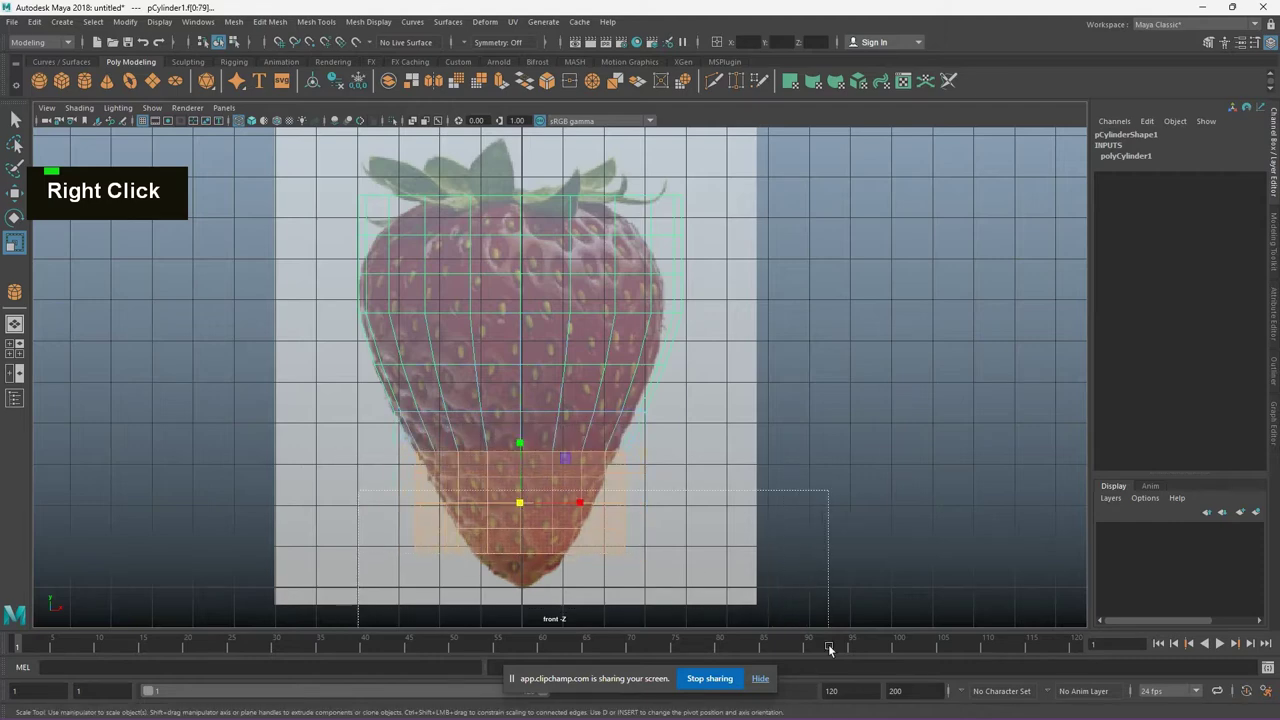
{"action": "scroll", "scroll_direction": "up", "scroll_amount": 3}
{"action": "middle_click", "coordinate": [804, 504]}
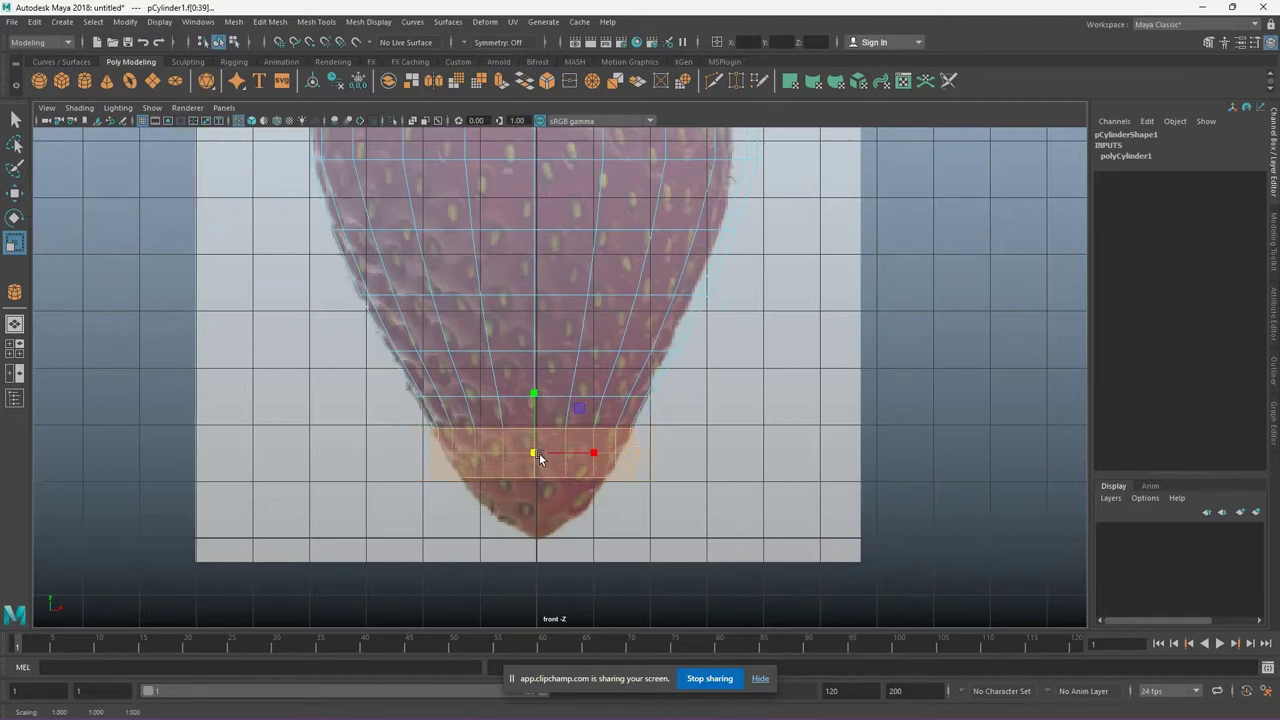
{"action": "type", "text": "w"}
{"action": "type", "text": "r"}
{"action": "type", "text": "w"}
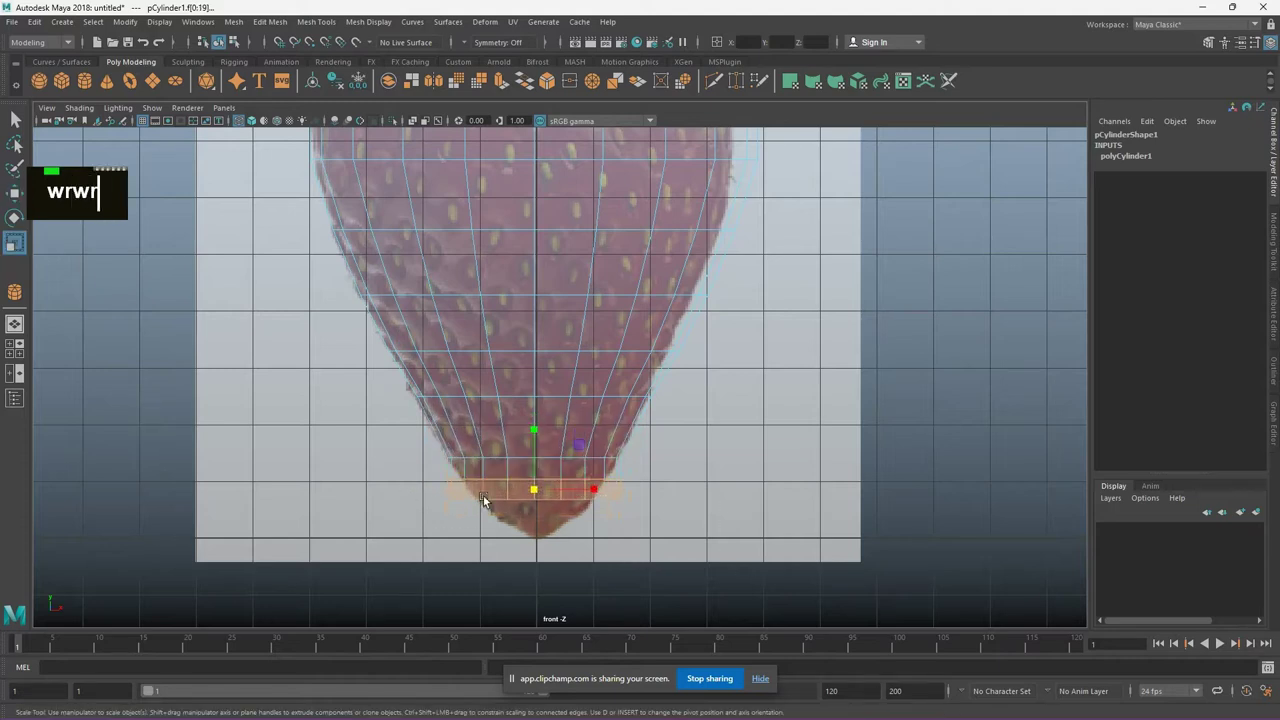
Shrink the lowest face row further toward the strawberry's pointed tip
{"action": "type", "text": "rw"}
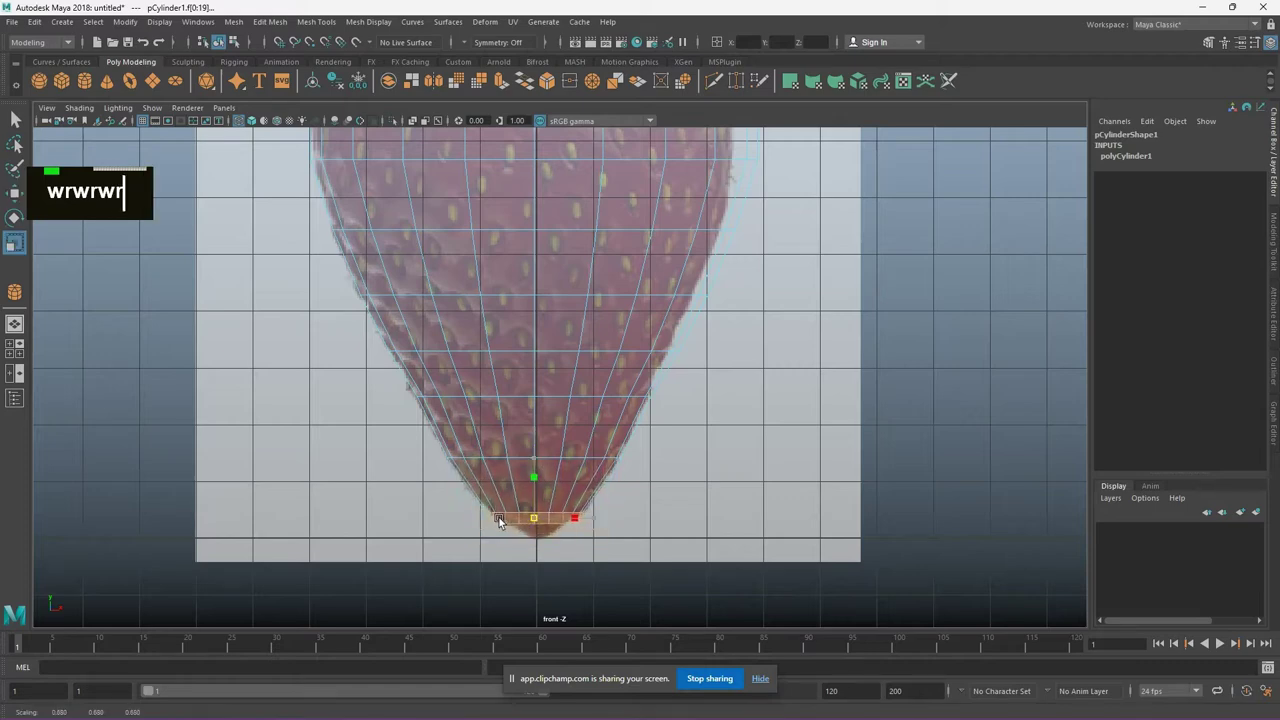
{"action": "scroll", "scroll_direction": "up", "scroll_amount": 3}
{"action": "middle_click", "coordinate": [673, 511]}
{"action": "middle_click", "coordinate": [784, 456]}
{"action": "right_click", "coordinate": [518, 429]}
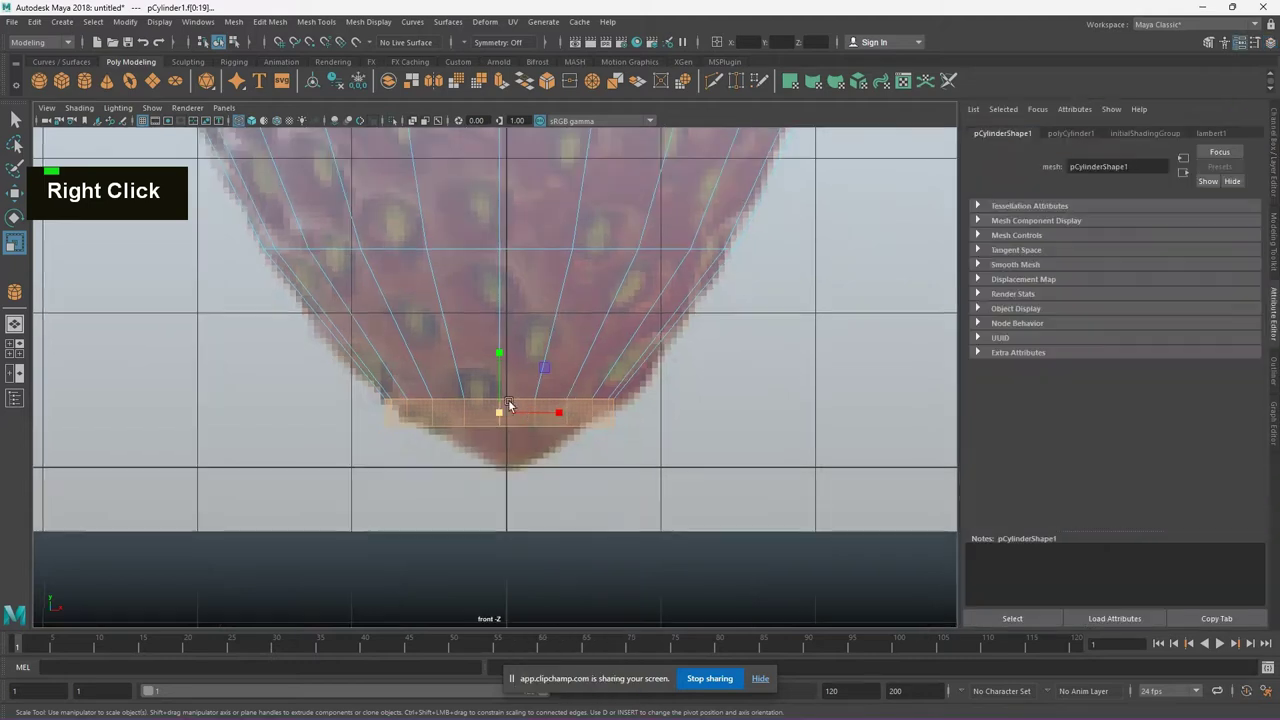
Select the bottom vertex ring and scale it down to a point
{"action": "key", "text": "ctrl+z"}
{"action": "key", "text": "ctrl+y"}
{"action": "right_click", "coordinate": [466, 392]}
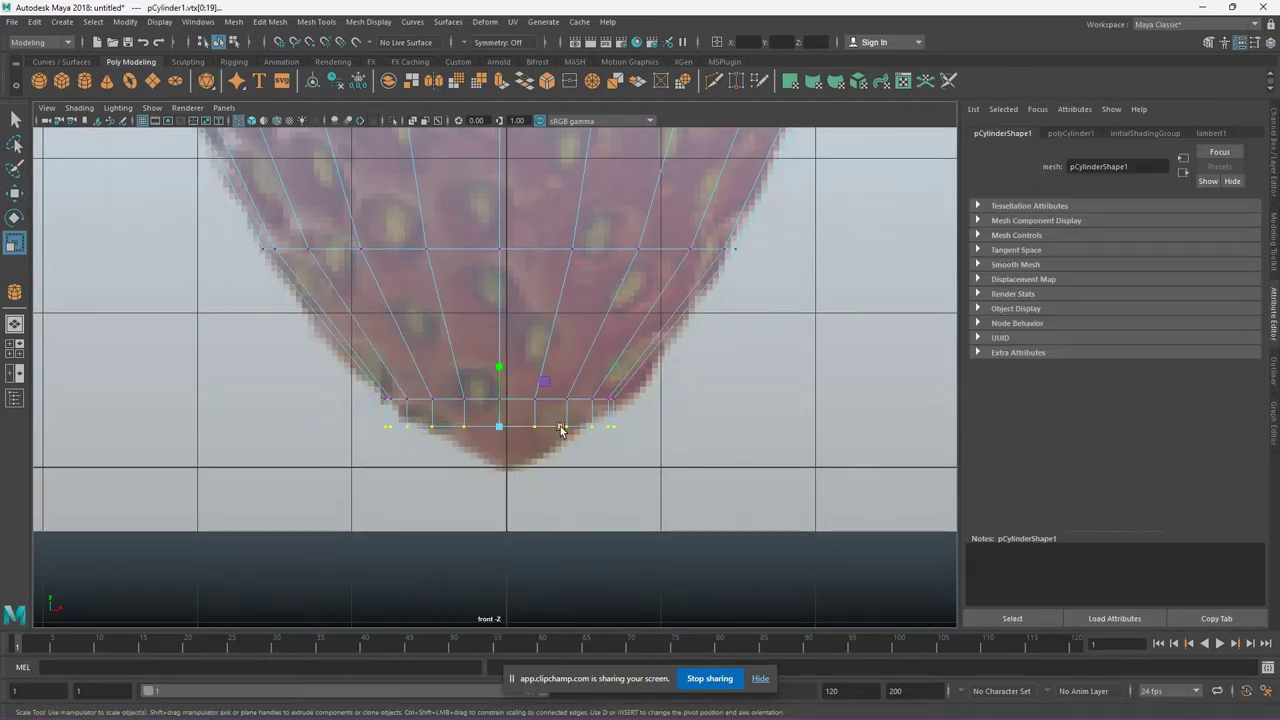
{"action": "type", "text": "w"}
{"action": "type", "text": "r"}
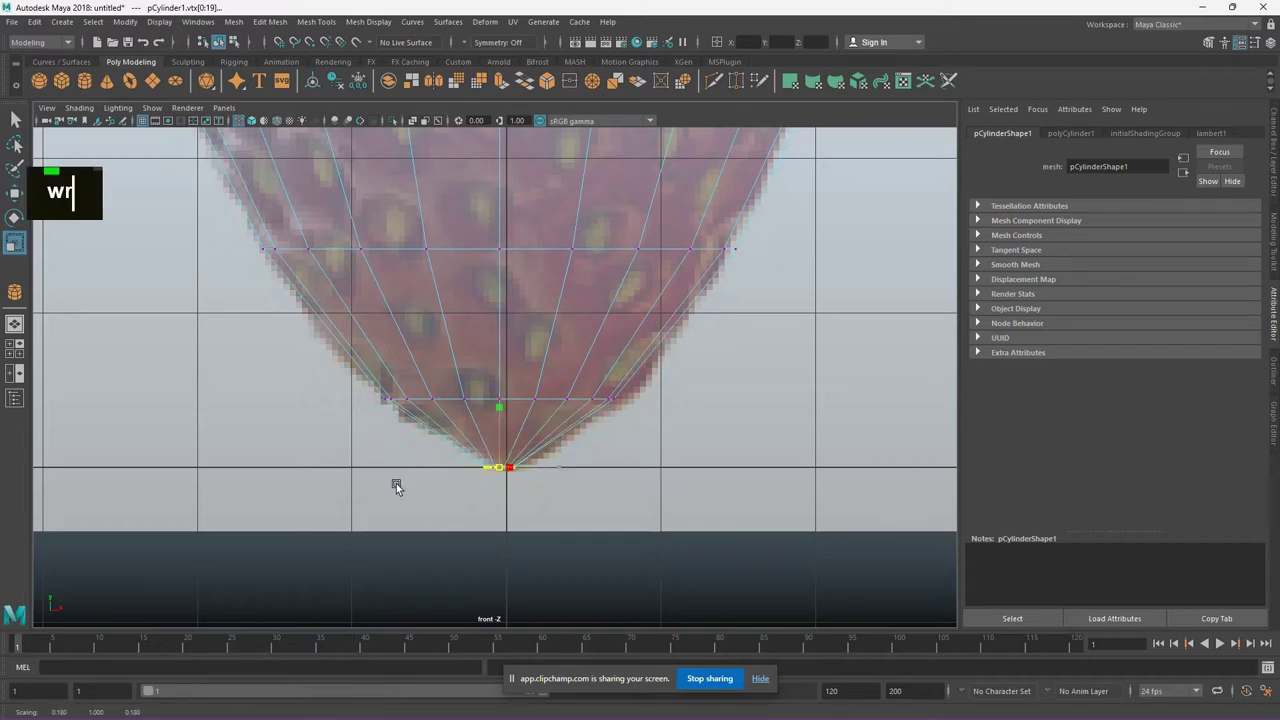
{"action": "scroll", "scroll_direction": "up", "scroll_amount": 3}
{"action": "scroll", "scroll_direction": "down", "scroll_amount": 3}
{"action": "left_click", "coordinate": [777, 376]}
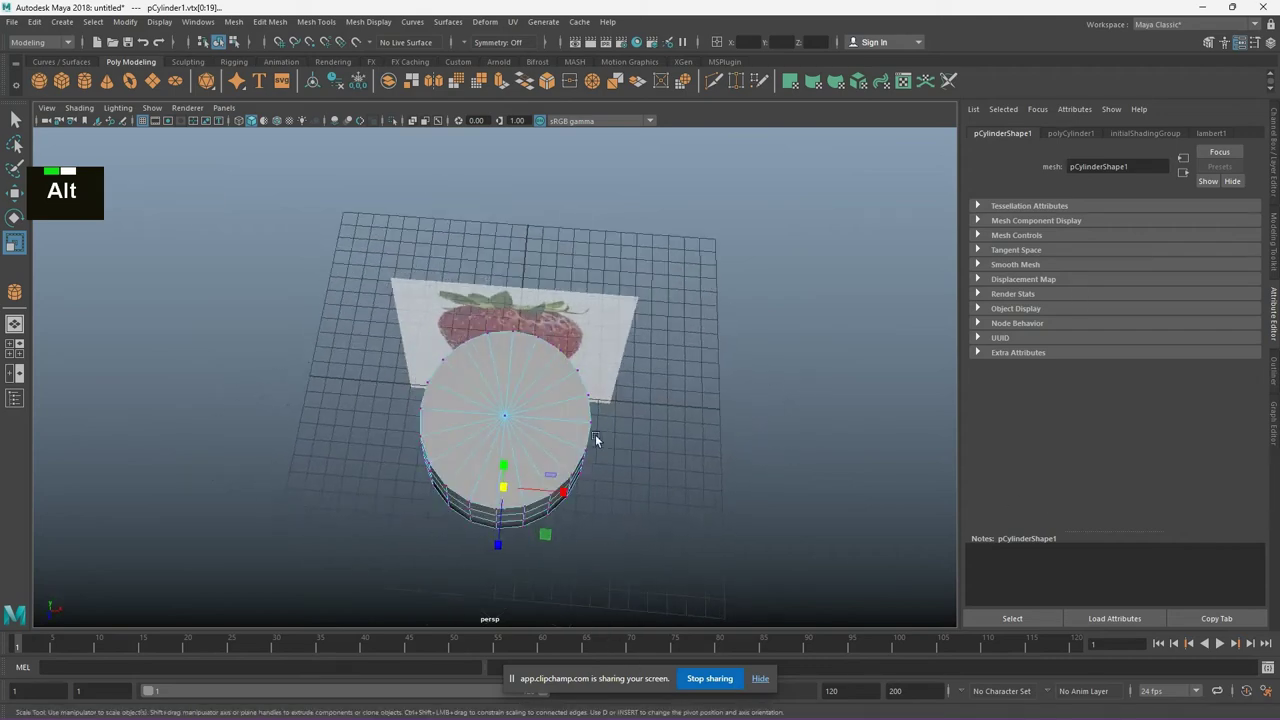
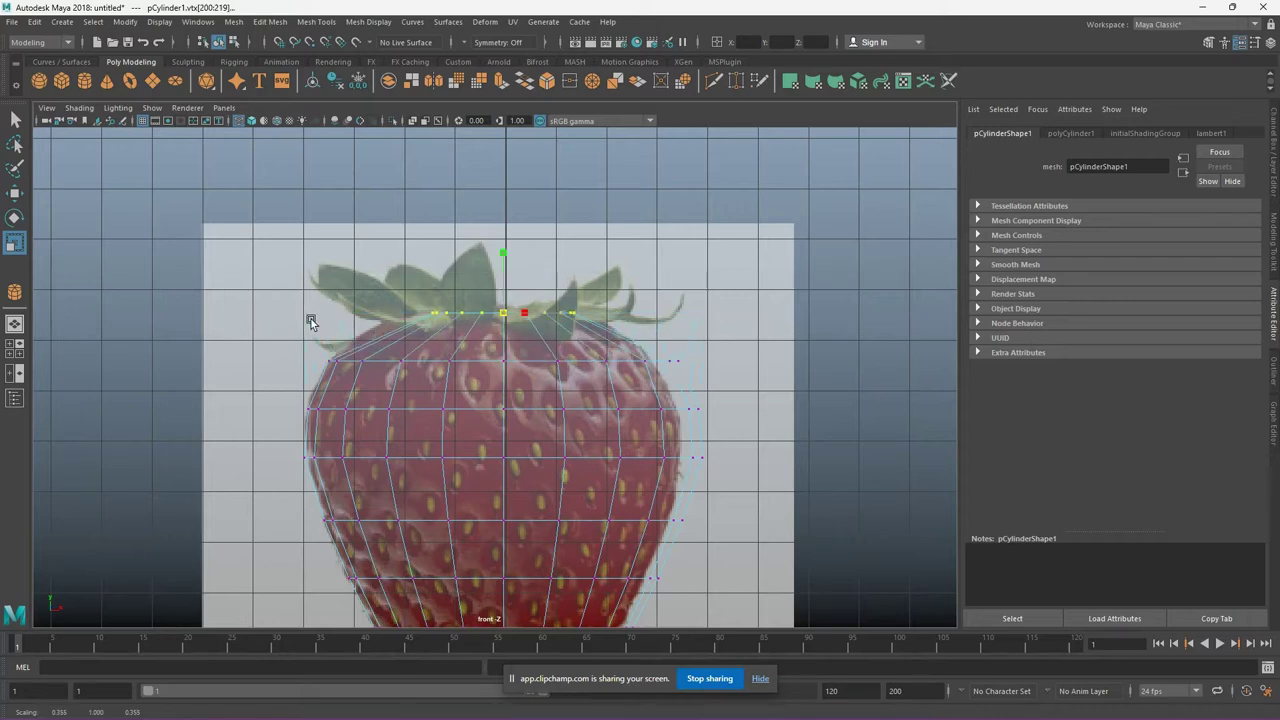
Scale upper vertex rows in front view to round the cylinder's shoulders to the outline
{"action": "key", "text": "space"}
{"action": "key", "text": "space"}
{"action": "scroll", "scroll_direction": "down", "scroll_amount": 3}
{"action": "left_click", "coordinate": [978, 346]}
{"action": "scroll", "scroll_direction": "up", "scroll_amount": 3}
{"action": "scroll", "scroll_direction": "down", "scroll_amount": 3}
{"action": "left_click", "coordinate": [469, 561]}
{"action": "key", "text": "space"}
{"action": "key", "text": "space"}
Check the shape in perspective and switch to face selection for the top cap
{"action": "scroll", "scroll_direction": "down", "scroll_amount": 3}
{"action": "key", "text": "space"}
{"action": "key", "text": "space"}
{"action": "scroll", "scroll_direction": "up", "scroll_amount": 3}
{"action": "right_click", "coordinate": [395, 372]}
{"action": "scroll", "scroll_direction": "up", "scroll_amount": 3}
{"action": "right_click", "coordinate": [319, 352]}
{"action": "key", "text": "Tab"}
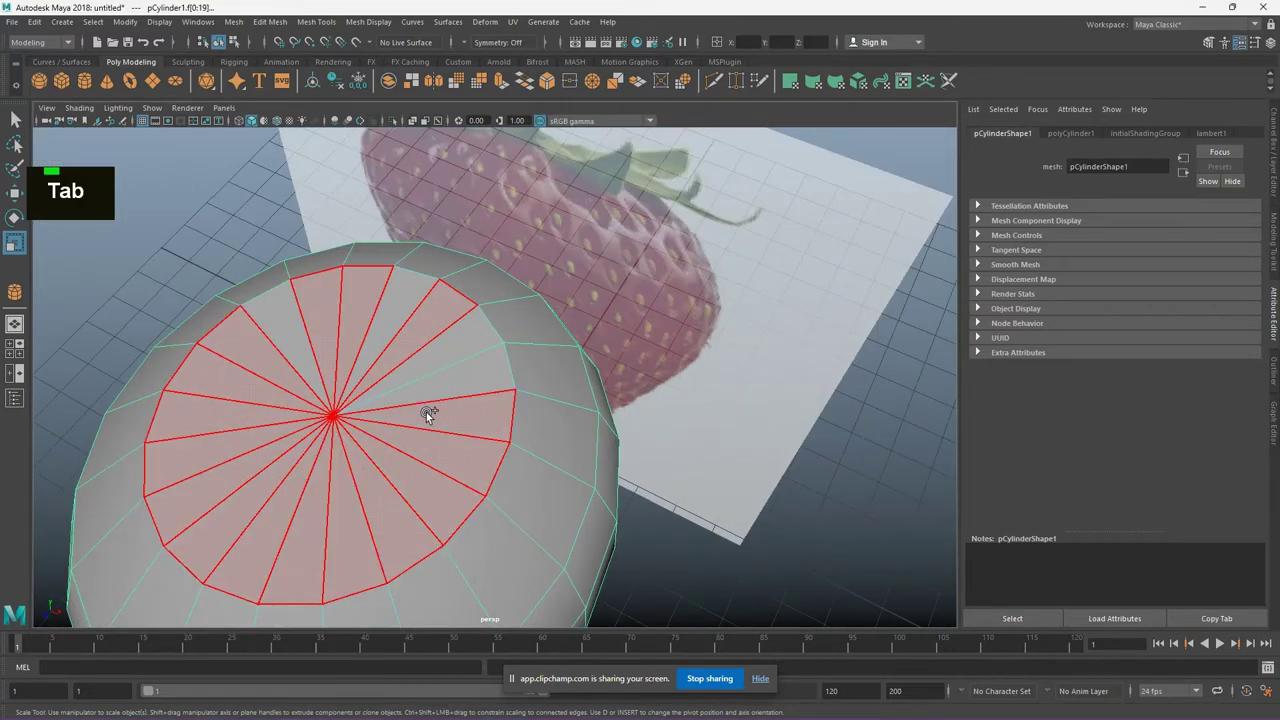
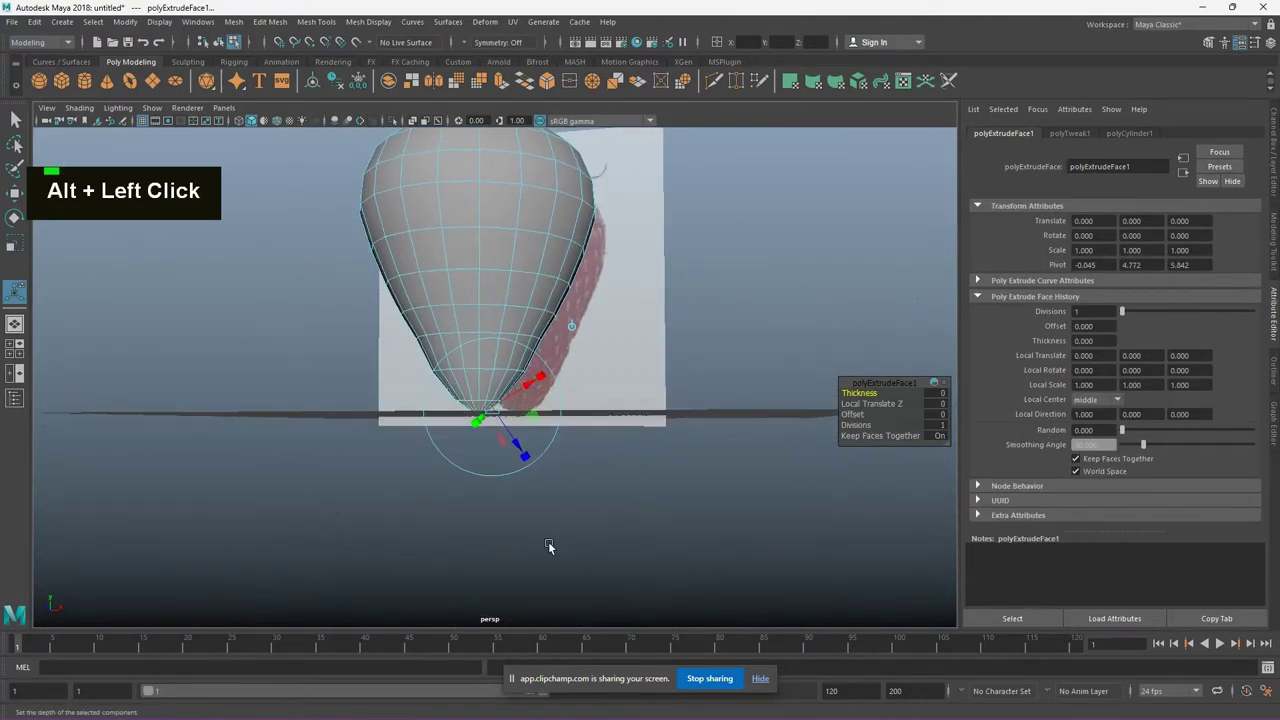
Extrude the top cap faces and scale the new faces inward to 0.4
{"action": "key", "text": "ctrl+z"}
{"action": "left_click", "coordinate": [320, 358]}
{"action": "left_click", "coordinate": [591, 293]}
{"action": "key", "text": "ctrl+e"}
{"action": "scroll", "scroll_direction": "up", "scroll_amount": 3}
{"action": "scroll", "scroll_direction": "down", "scroll_amount": 3}
{"action": "middle_click", "coordinate": [639, 338]}
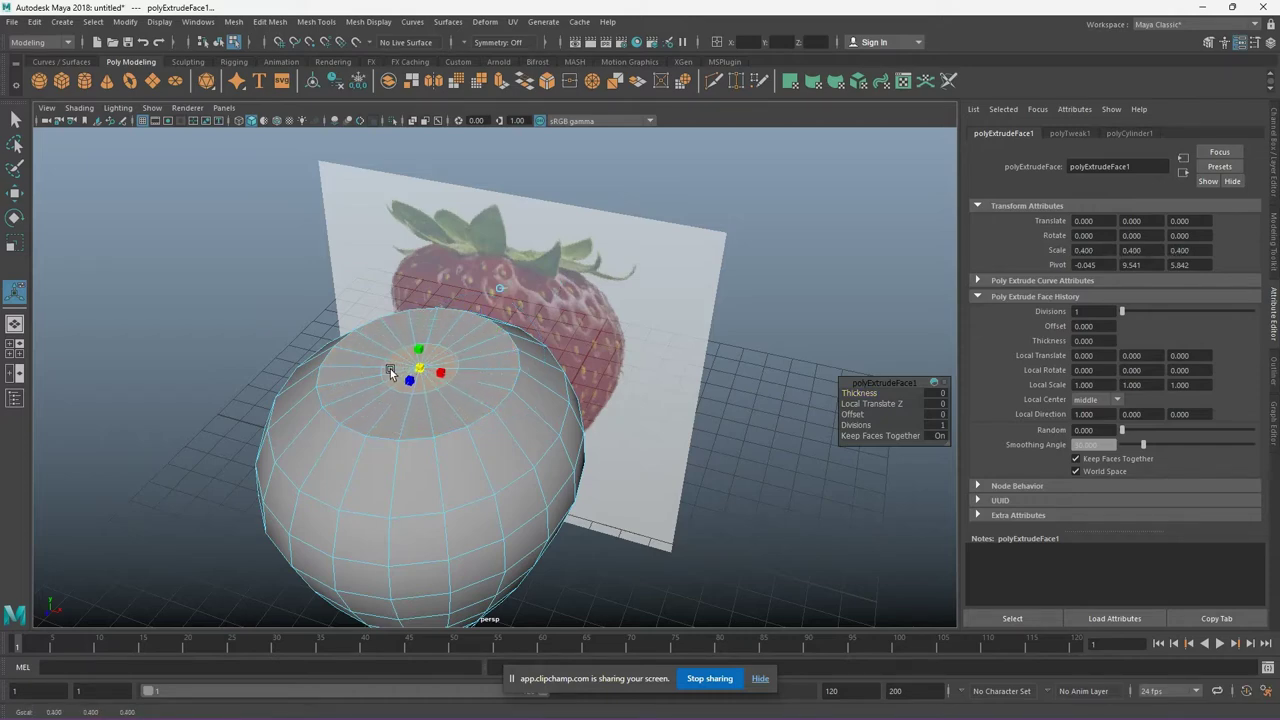
Extrude again at scale 0.45 and push the inner faces down to start the hollow
{"action": "scroll", "scroll_direction": "up", "scroll_amount": 3}
{"action": "middle_click", "coordinate": [527, 371]}
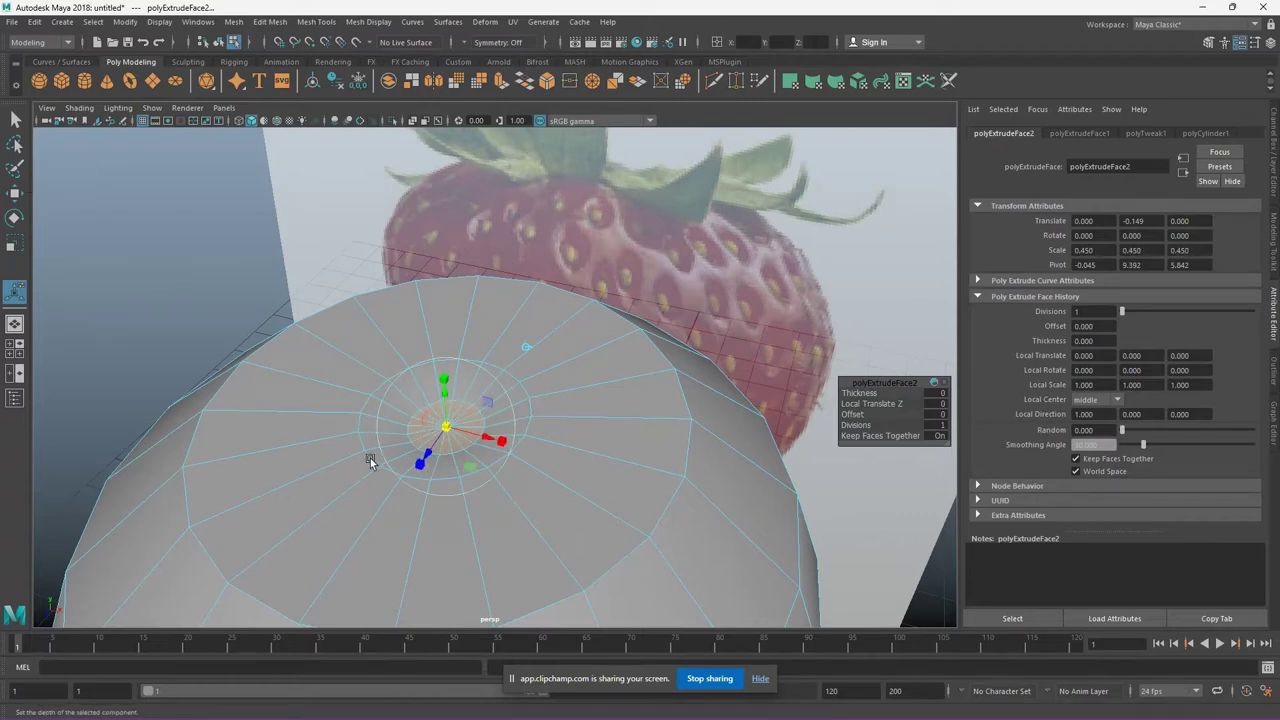
{"action": "type", "text": "w"}
{"action": "right_click", "coordinate": [347, 421]}
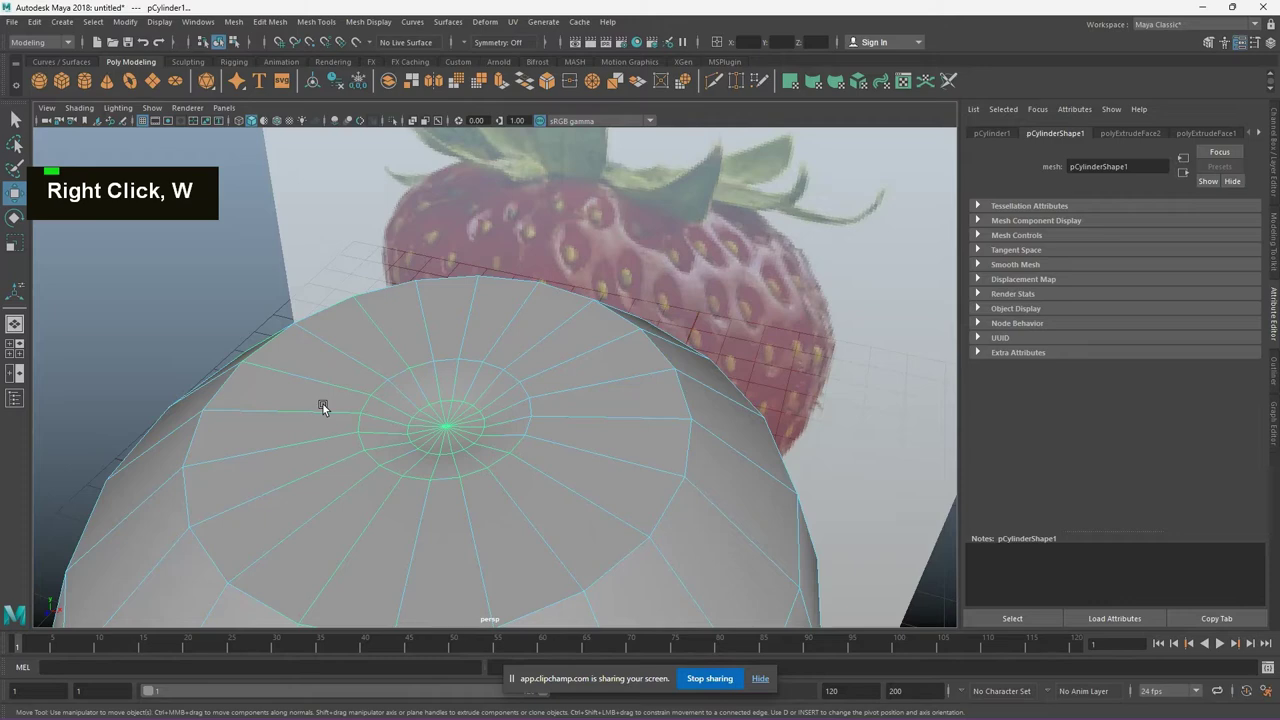
Insert edge loops around the top and select the new ring of faces
{"action": "key", "text": "ctrl+z"}
{"action": "right_click", "coordinate": [331, 419]}
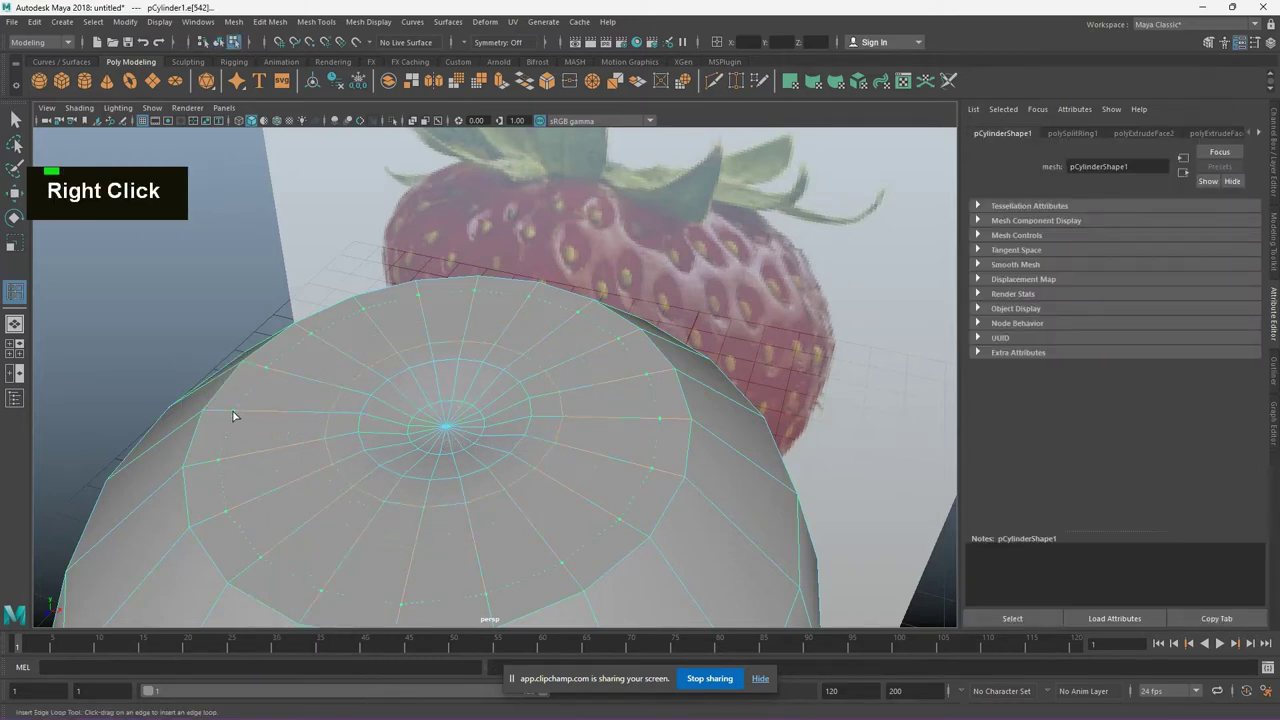
{"action": "key", "text": "w"}
{"action": "right_click", "coordinate": [301, 373]}
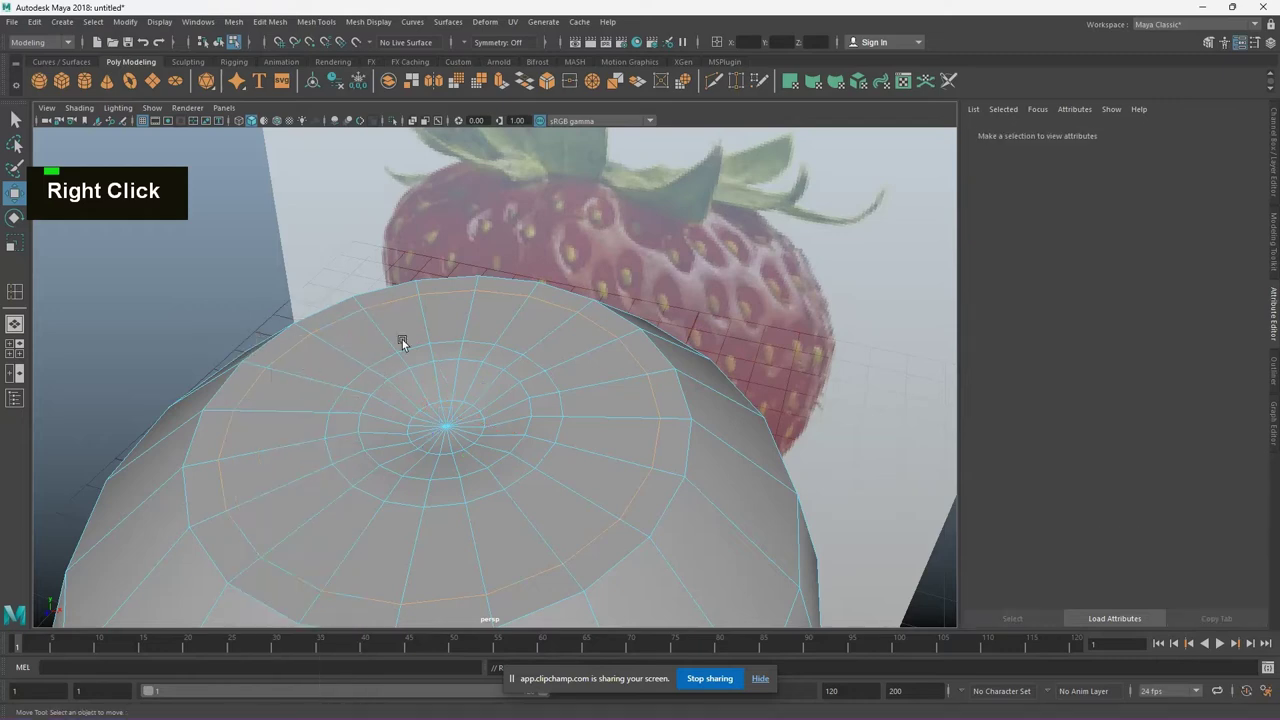
{"action": "key", "text": "Tab"}
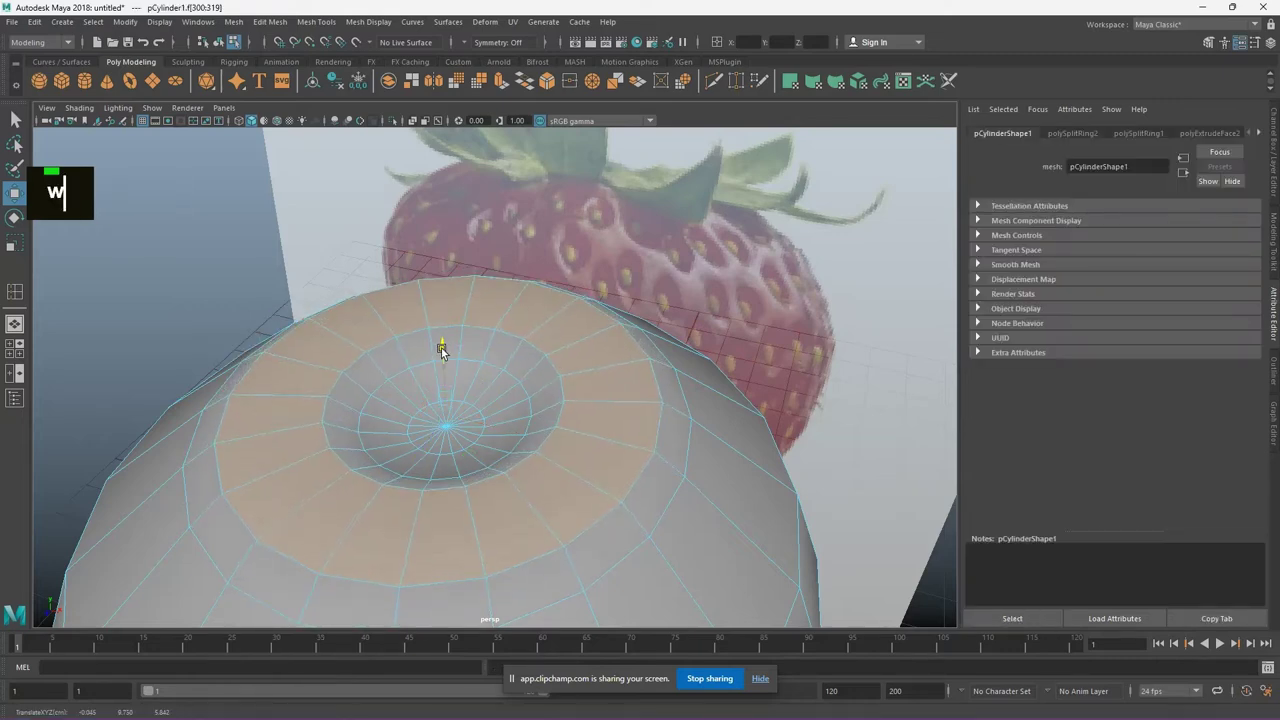
{"action": "type", "text": "er"}
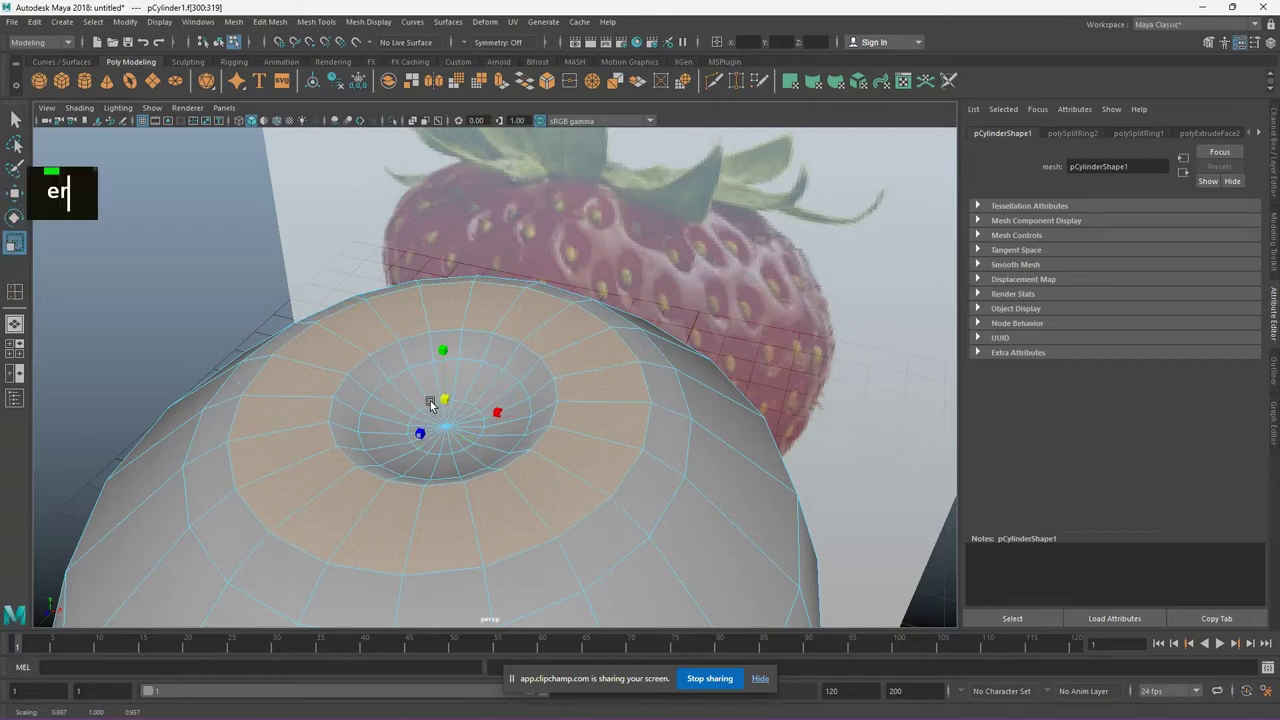
{"action": "scroll", "scroll_direction": "down", "scroll_amount": 3}
{"action": "left_click", "coordinate": [473, 491]}
{"action": "scroll", "scroll_direction": "up", "scroll_amount": 3}
Move and scale the inner top faces downward to deepen the hollow into a bowl
{"action": "middle_click", "coordinate": [698, 373]}
{"action": "left_click", "coordinate": [593, 491]}
{"action": "middle_click", "coordinate": [530, 472]}
{"action": "left_click", "coordinate": [699, 250]}
{"action": "left_click", "coordinate": [650, 328]}
{"action": "scroll", "scroll_direction": "up", "scroll_amount": 3}
{"action": "middle_click", "coordinate": [622, 371]}
{"action": "scroll", "scroll_direction": "down", "scroll_amount": 3}
{"action": "key", "text": "w"}
{"action": "right_click", "coordinate": [501, 323]}
{"action": "key", "text": "Tab"}
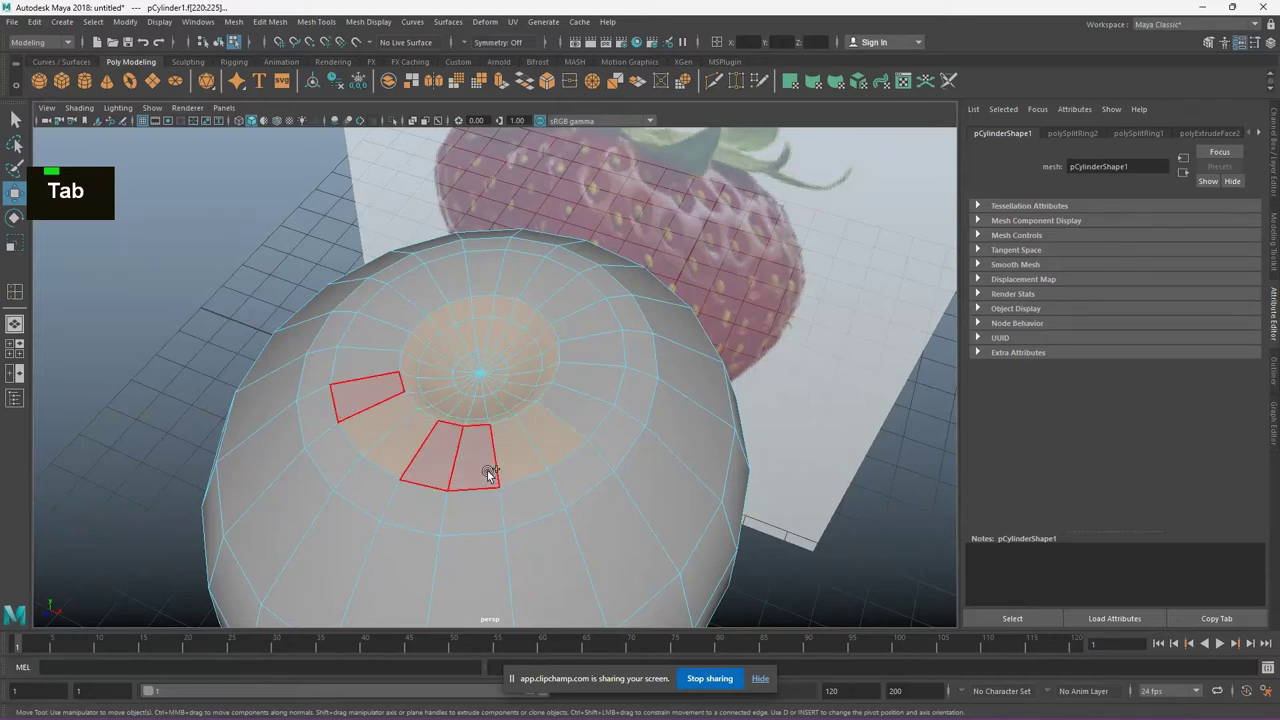
Lower and adjust the central top patch faces at the strawberry's pole
{"action": "key", "text": "Tab"}
{"action": "scroll", "scroll_direction": "up", "scroll_amount": 3}
{"action": "scroll", "scroll_direction": "up", "scroll_amount": 3}
{"action": "scroll", "scroll_direction": "down", "scroll_amount": 3}
{"action": "left_click", "coordinate": [575, 429]}
{"action": "middle_click", "coordinate": [437, 310]}
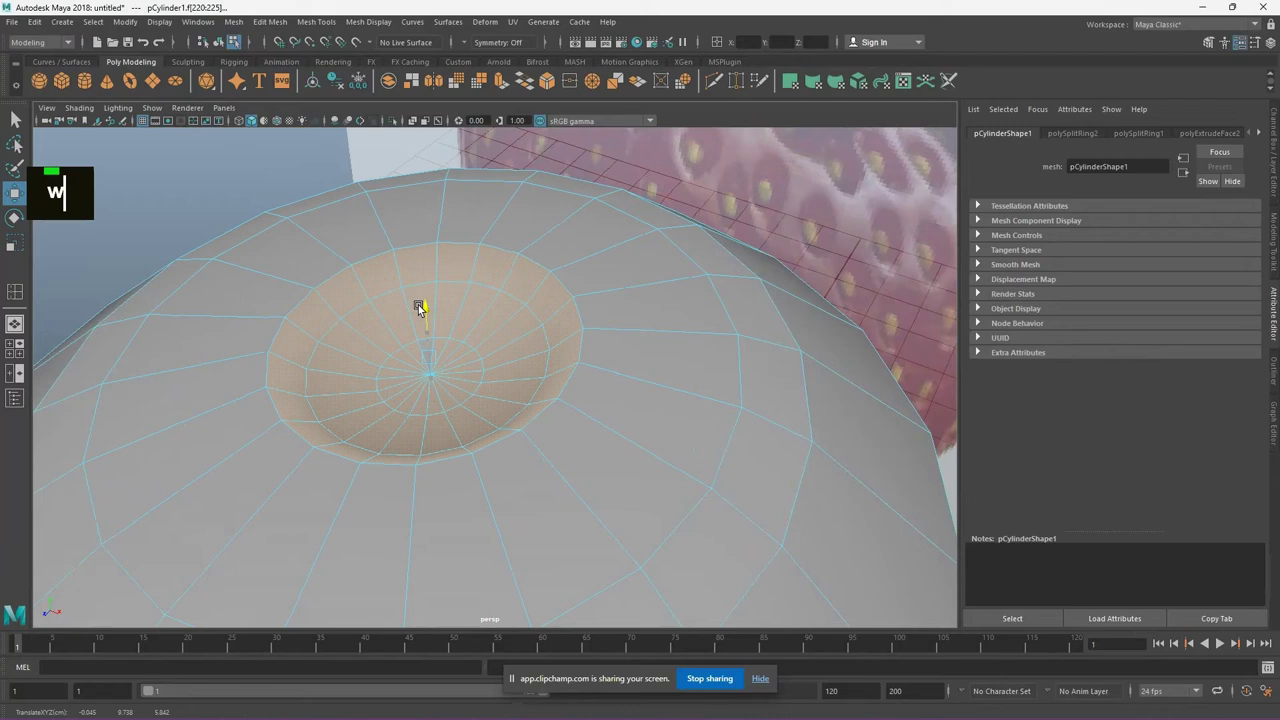
{"action": "scroll", "scroll_direction": "down", "scroll_amount": 3}
{"action": "left_click", "coordinate": [429, 430]}
{"action": "scroll", "scroll_direction": "up", "scroll_amount": 3}
{"action": "middle_click", "coordinate": [529, 434]}
{"action": "middle_click", "coordinate": [536, 451]}
Move and rotate the small faces inside the top hollow into place
{"action": "scroll", "scroll_direction": "down", "scroll_amount": 3}
{"action": "left_click", "coordinate": [639, 410]}
{"action": "key", "text": "Tab"}
{"action": "middle_click", "coordinate": [565, 414]}
{"action": "key", "text": "Tab"}
{"action": "key", "text": "Tab"}
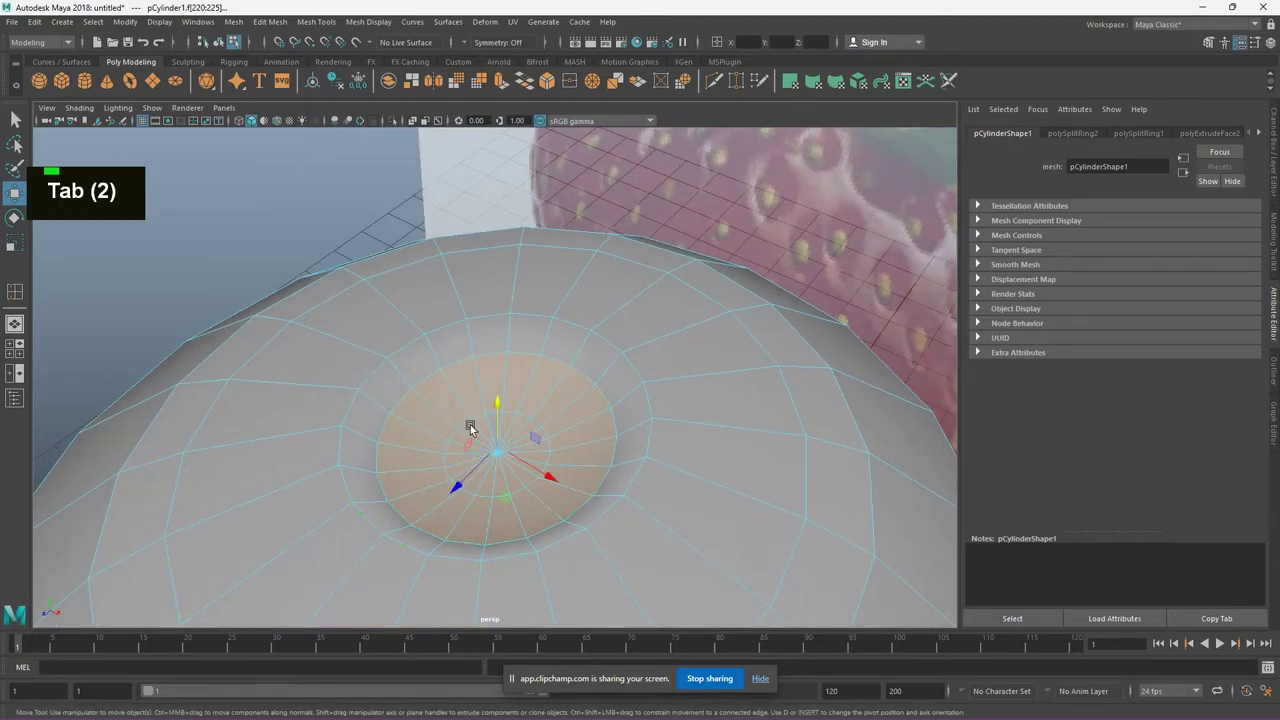
{"action": "scroll", "scroll_direction": "up", "scroll_amount": 3}
{"action": "key", "text": "Tab"}
{"action": "scroll", "scroll_direction": "down", "scroll_amount": 3}
{"action": "scroll", "scroll_direction": "up", "scroll_amount": 3}
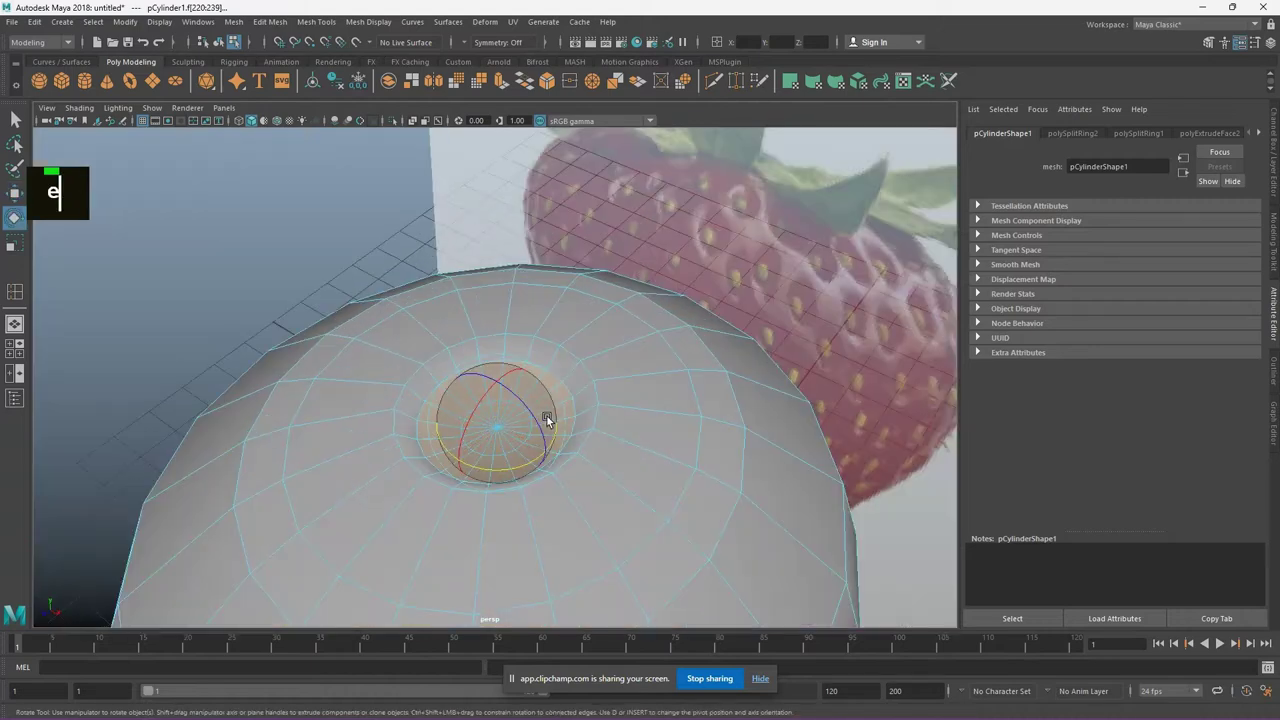
Insert an edge loop near the pole and select the resulting face ring for moving
{"action": "type", "text": "er"}
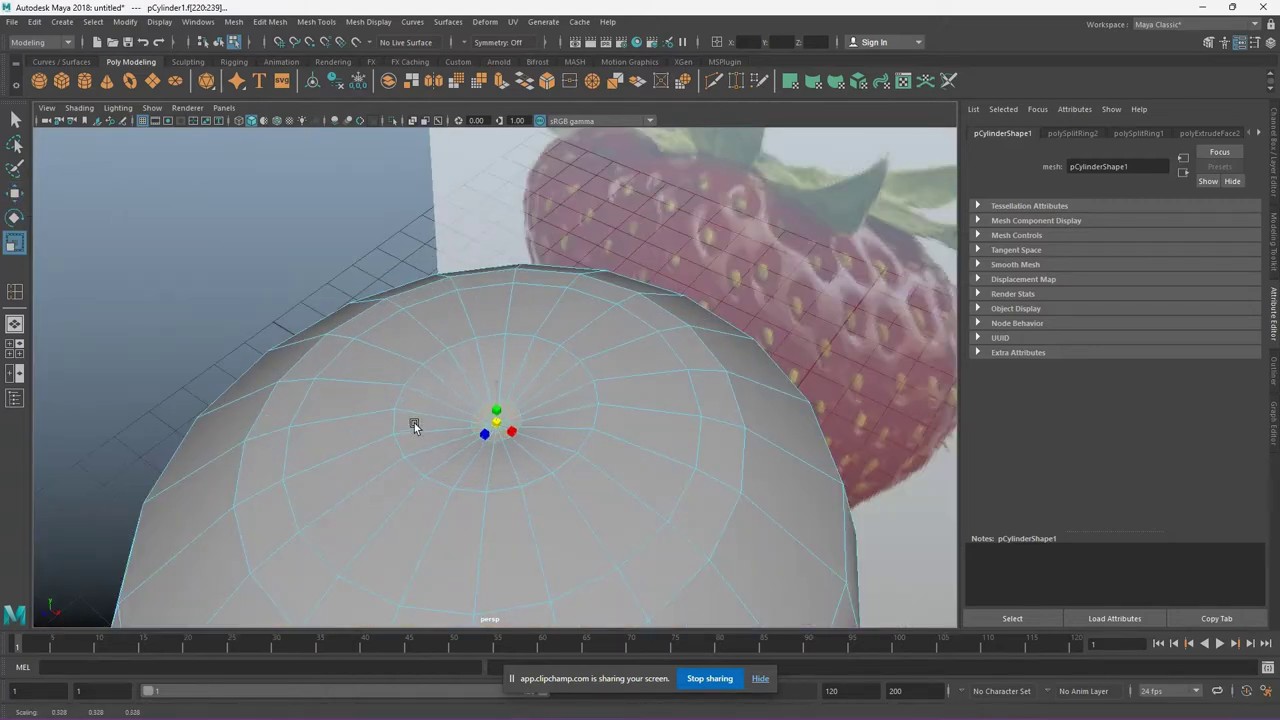
{"action": "scroll", "scroll_direction": "up", "scroll_amount": 3}
{"action": "scroll", "scroll_direction": "down", "scroll_amount": 3}
{"action": "left_click", "coordinate": [593, 427]}
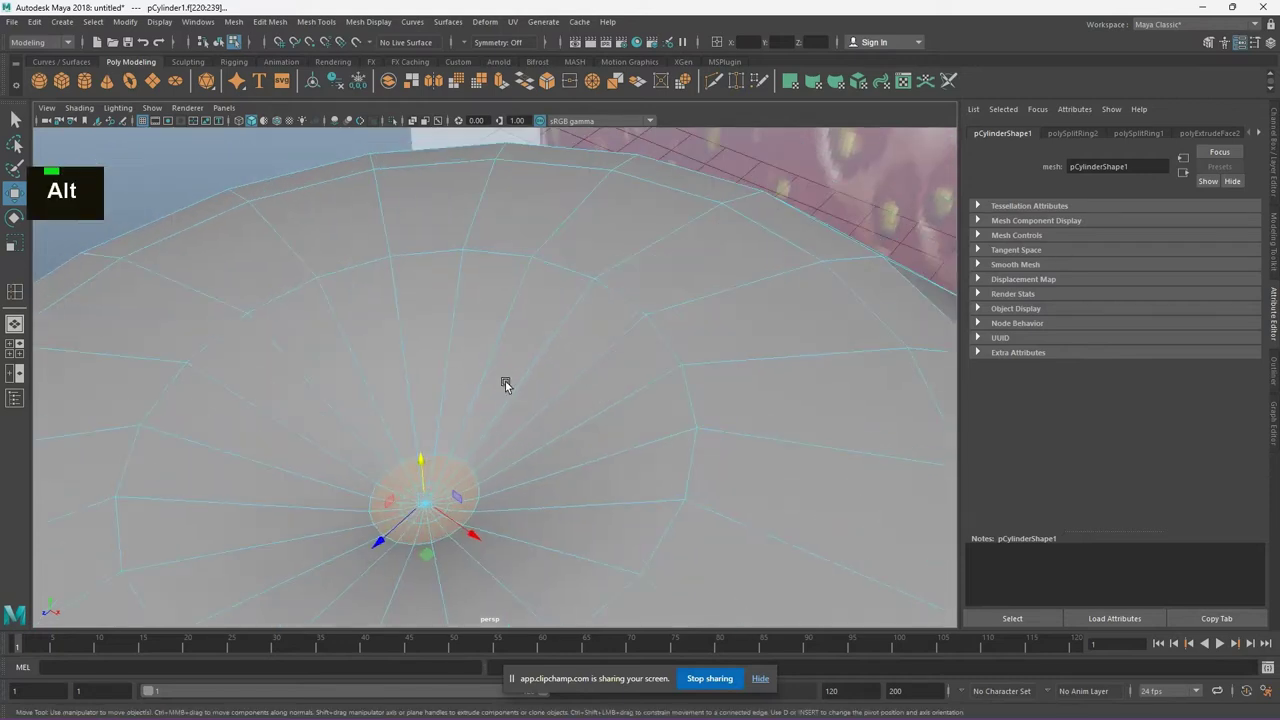
{"action": "middle_click", "coordinate": [523, 363]}
{"action": "key", "text": "w"}
{"action": "right_click", "coordinate": [513, 295]}
{"action": "right_click", "coordinate": [524, 292]}
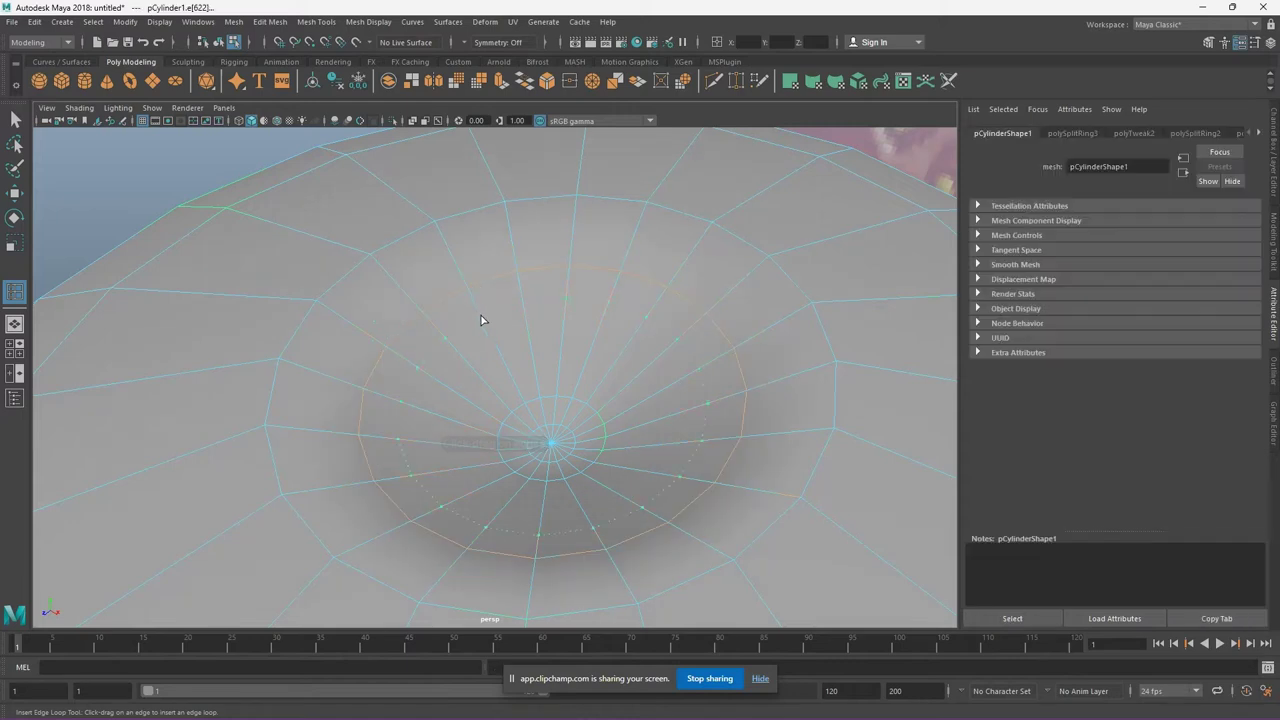
{"action": "key", "text": "w"}
{"action": "right_click", "coordinate": [488, 318]}
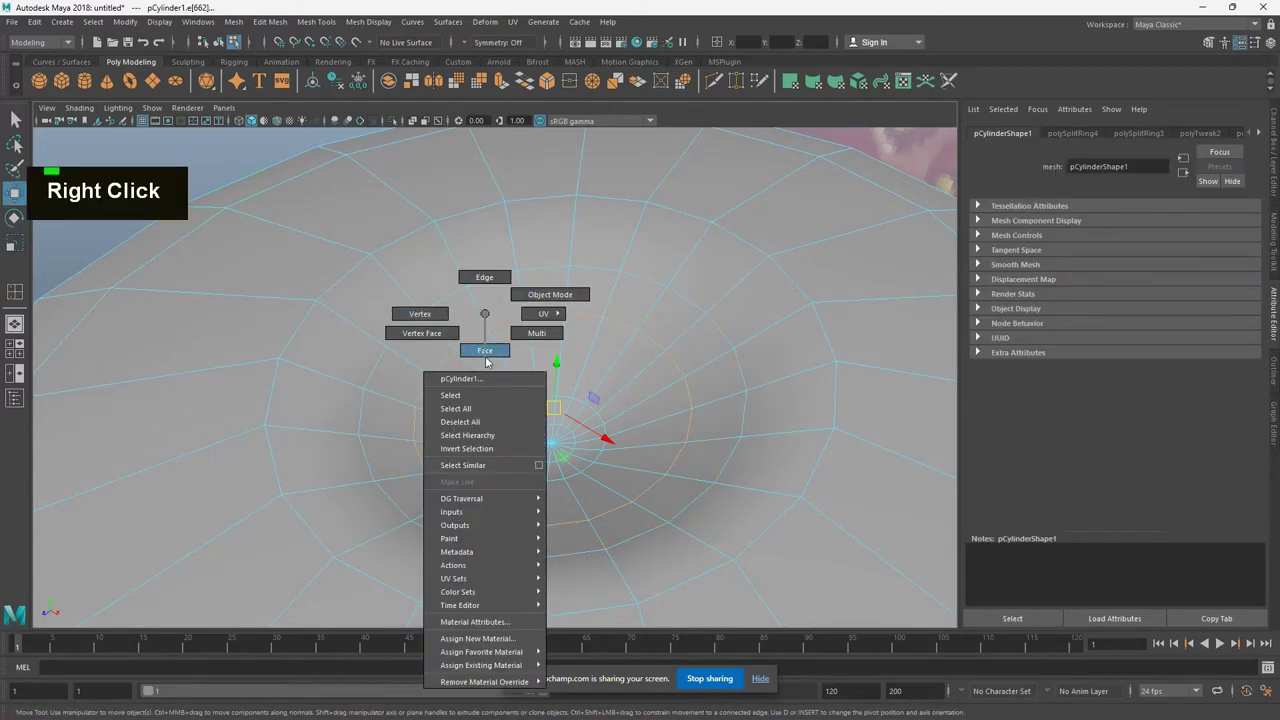
{"action": "key", "text": "Tab"}
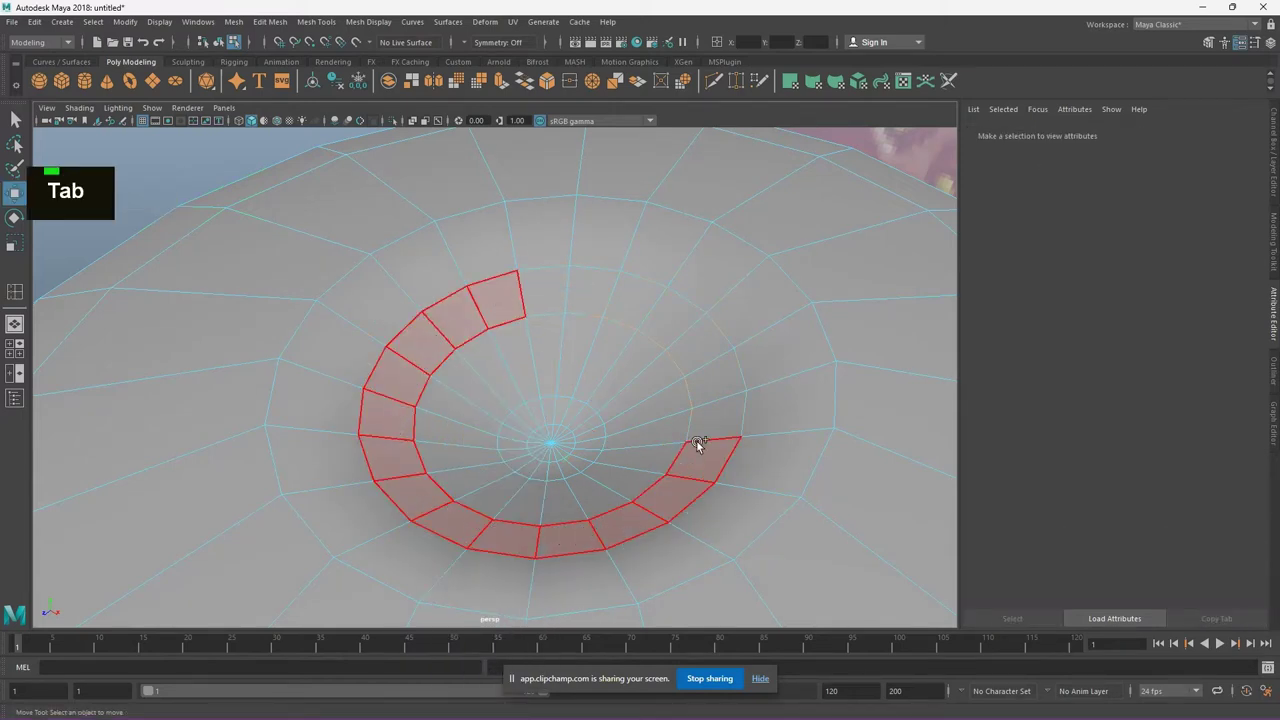
{"action": "key", "text": "Tab"}
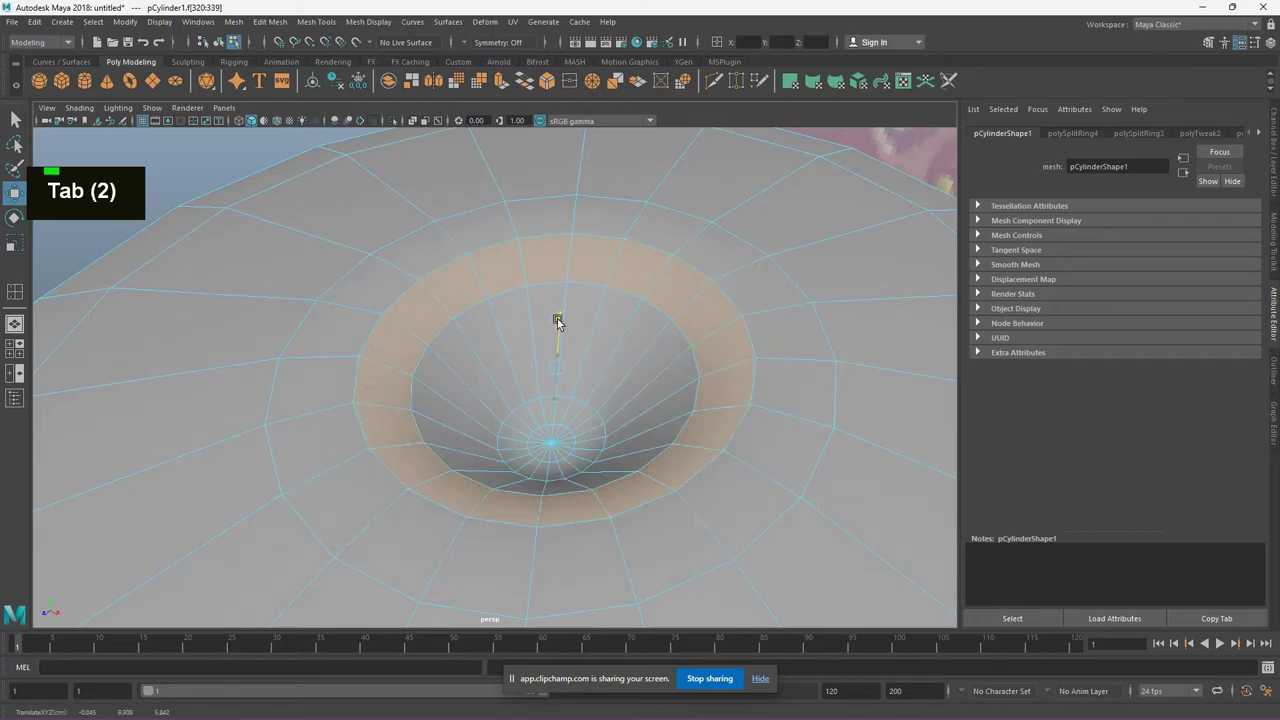
Push the ring of faces down into a rounded hollow around the top pole
{"action": "scroll", "scroll_direction": "down", "scroll_amount": 3}
{"action": "scroll", "scroll_direction": "down", "scroll_amount": 3}
{"action": "left_click", "coordinate": [477, 533]}
{"action": "scroll", "scroll_direction": "up", "scroll_amount": 3}
{"action": "middle_click", "coordinate": [664, 452]}
{"action": "scroll", "scroll_direction": "down", "scroll_amount": 3}
{"action": "left_click", "coordinate": [585, 453]}
{"action": "left_click", "coordinate": [569, 407]}
{"action": "left_click", "coordinate": [566, 301]}
{"action": "scroll", "scroll_direction": "down", "scroll_amount": 3}
{"action": "middle_click", "coordinate": [756, 307]}
Refine the strawberry body's outline from the side views
{"action": "scroll", "scroll_direction": "up", "scroll_amount": 3}
{"action": "key", "text": "space"}
{"action": "key", "text": "space"}
{"action": "scroll", "scroll_direction": "down", "scroll_amount": 3}
{"action": "middle_click", "coordinate": [610, 421]}
{"action": "scroll", "scroll_direction": "up", "scroll_amount": 3}
{"action": "right_click", "coordinate": [504, 327]}
{"action": "key", "text": "space"}
{"action": "key", "text": "space"}
{"action": "scroll", "scroll_direction": "up", "scroll_amount": 3}
{"action": "middle_click", "coordinate": [445, 437]}
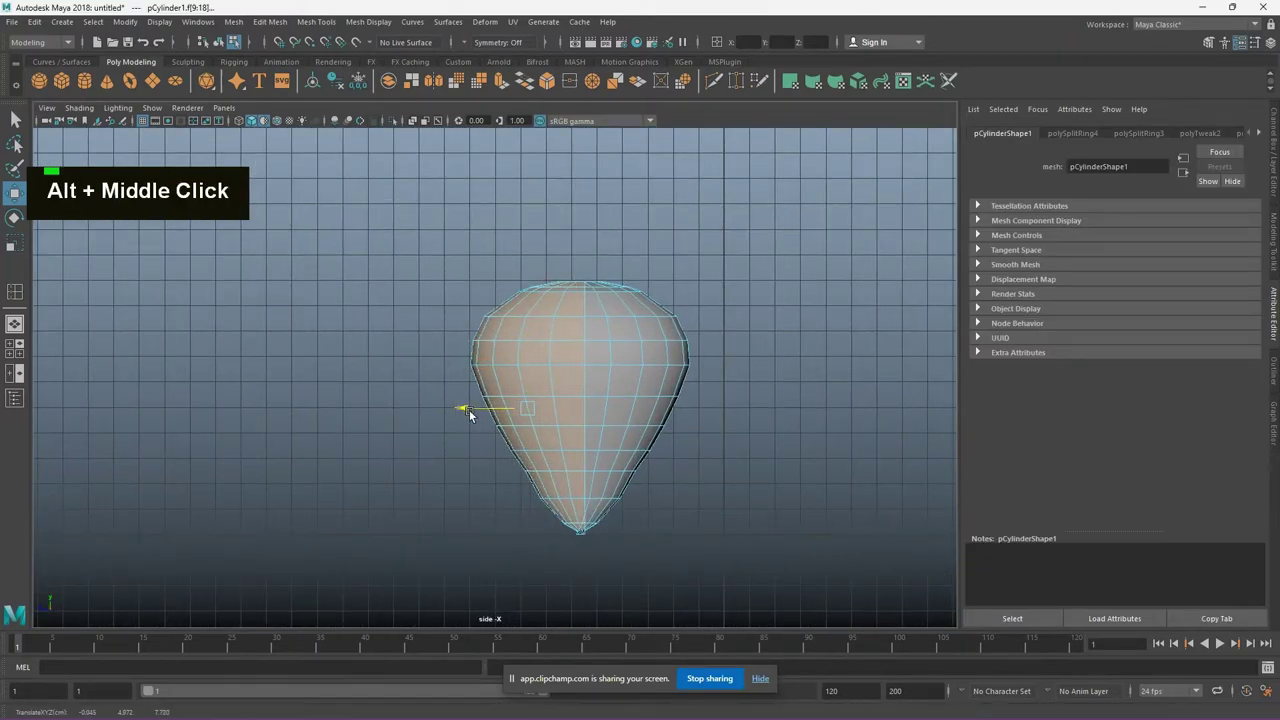
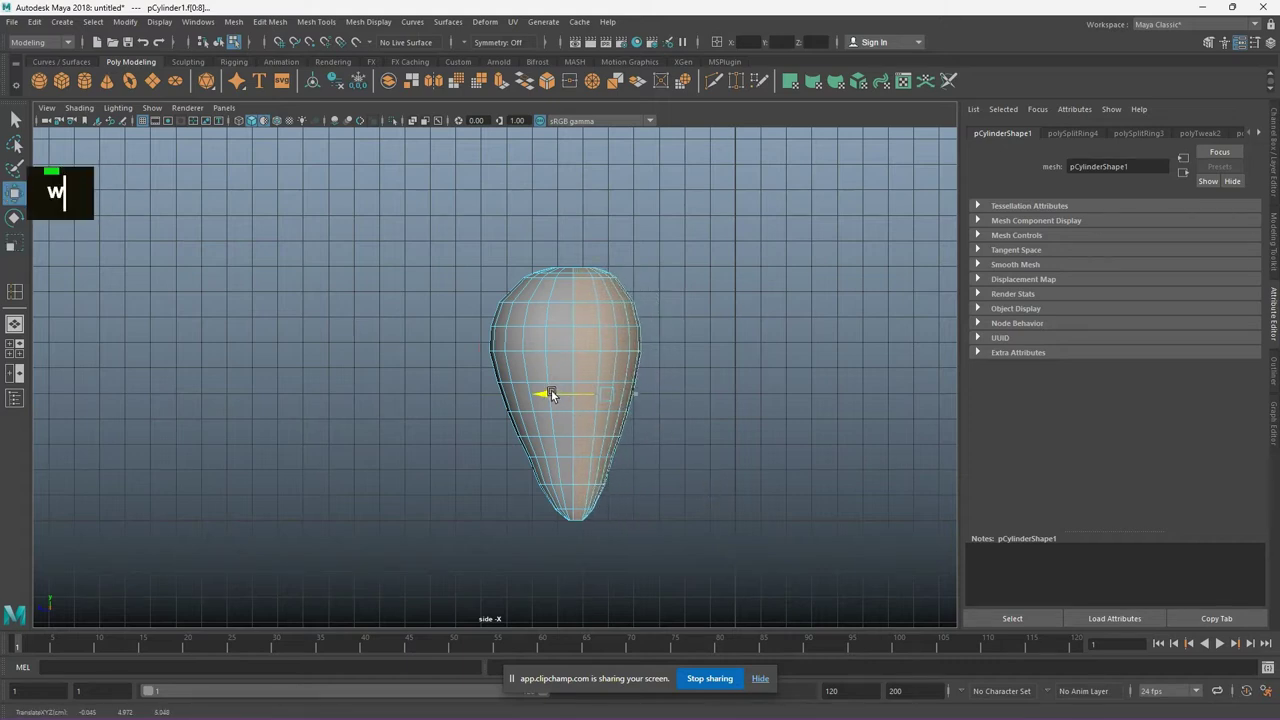
Pull the lower face rows inward in the side view to taper the strawberry body
{"action": "key", "text": "ctrl+z"}
{"action": "key", "text": "ctrl+z"}
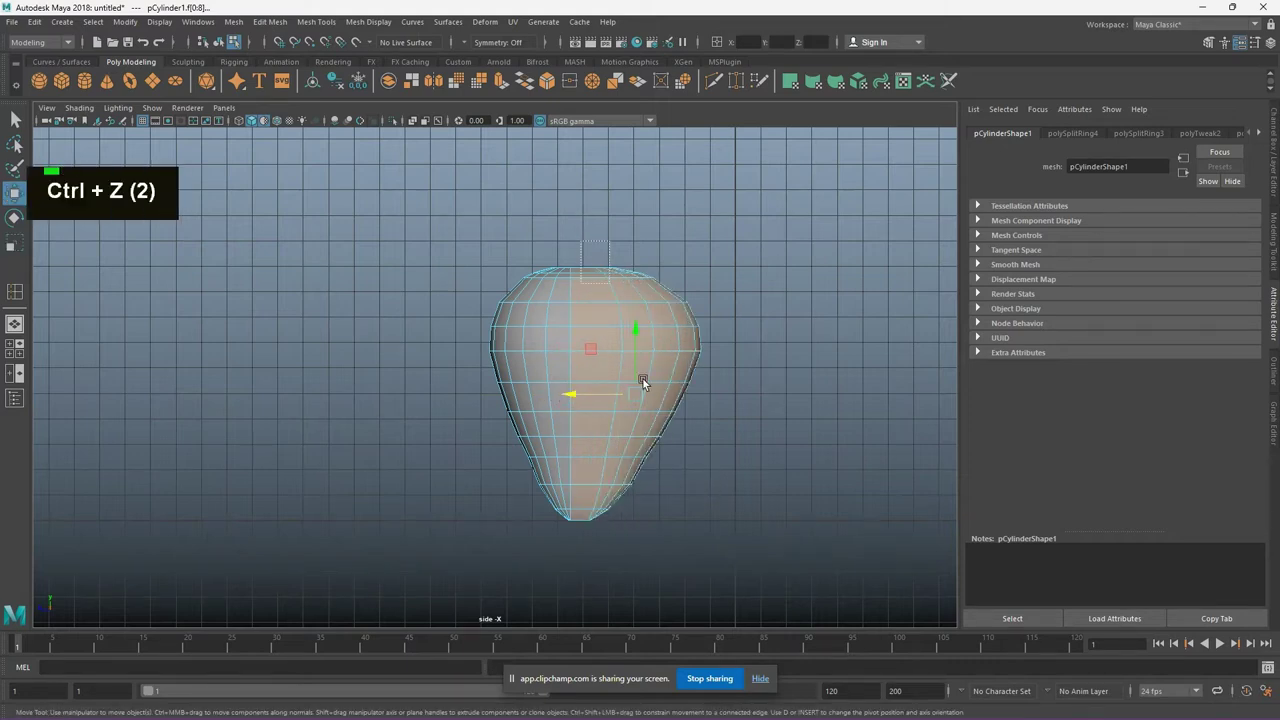
{"action": "left_click_drag", "start_coordinate": [614, 405], "coordinate": [598, 402]}
{"action": "key", "text": "w"}
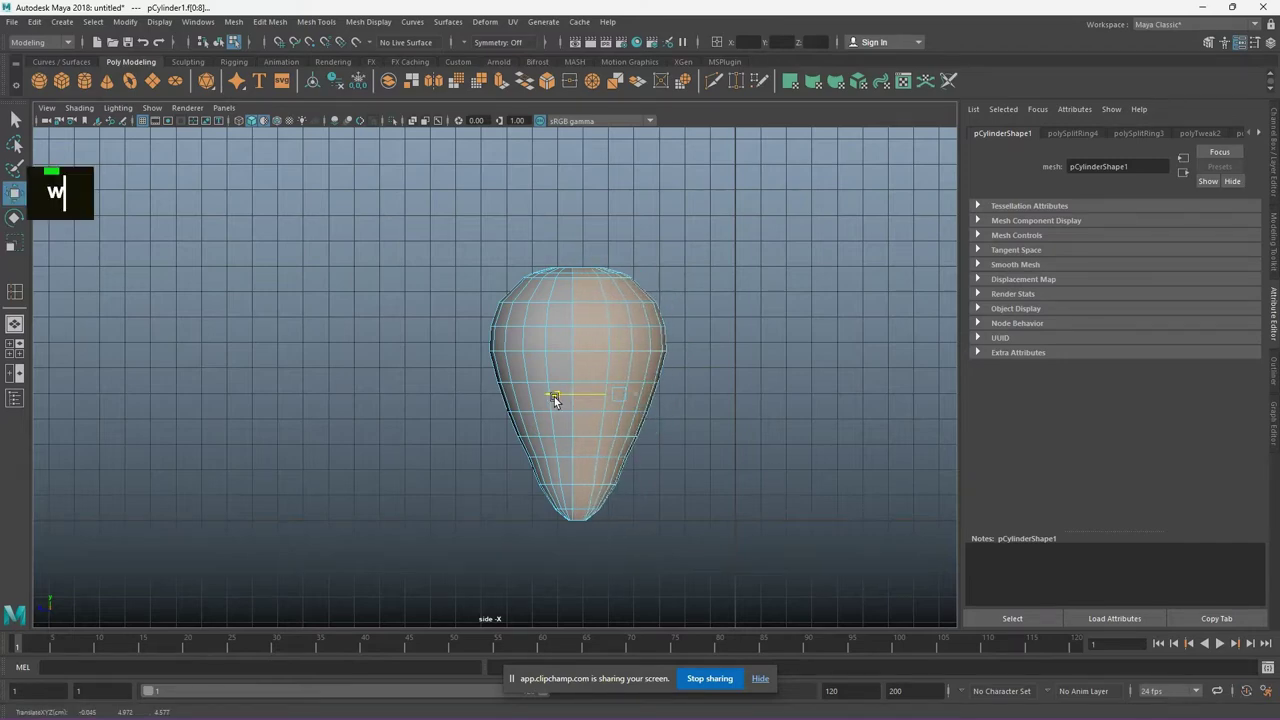
{"action": "scroll", "scroll_direction": "up", "scroll_amount": 3}
{"action": "left_click", "coordinate": [595, 401]}
{"action": "key", "text": "alt+w"}
{"action": "scroll", "scroll_direction": "up", "scroll_amount": 3}
{"action": "middle_click", "coordinate": [525, 385]}
{"action": "left_click", "coordinate": [643, 489]}
{"action": "scroll", "scroll_direction": "up", "scroll_amount": 3}
Undo the stray adjustments and reselect the strawberry mesh components
{"action": "key", "text": "ctrl+z"}
{"action": "key", "text": "ctrl+z"}
{"action": "key", "text": "ctrl+z"}
{"action": "key", "text": "ctrl+z"}
{"action": "scroll", "scroll_direction": "down", "scroll_amount": 3}
{"action": "middle_click", "coordinate": [665, 354]}
{"action": "left_click", "coordinate": [803, 323]}
{"action": "scroll", "scroll_direction": "up", "scroll_amount": 3}
{"action": "scroll", "scroll_direction": "down", "scroll_amount": 3}
Create a quick select set named 'frst_dlt' storing the strawberry's edges
{"action": "right_click", "coordinate": [539, 328]}
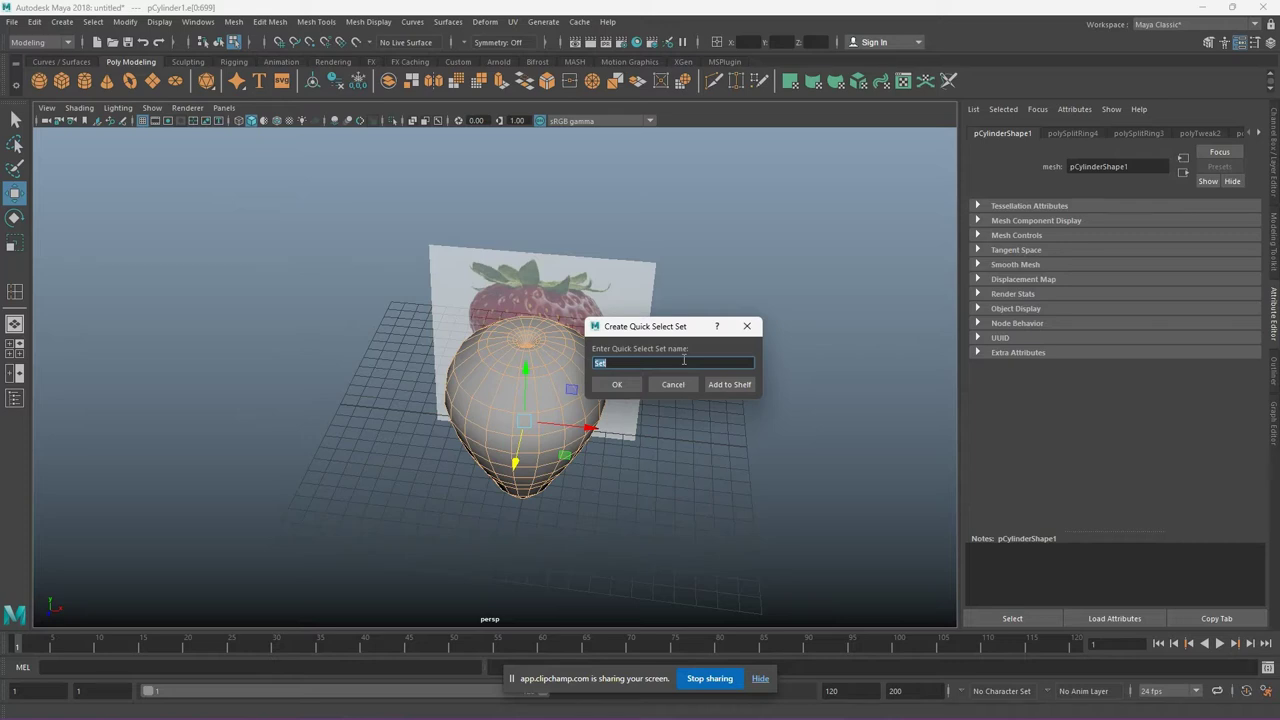
{"action": "type", "text": "frst_dlt"}
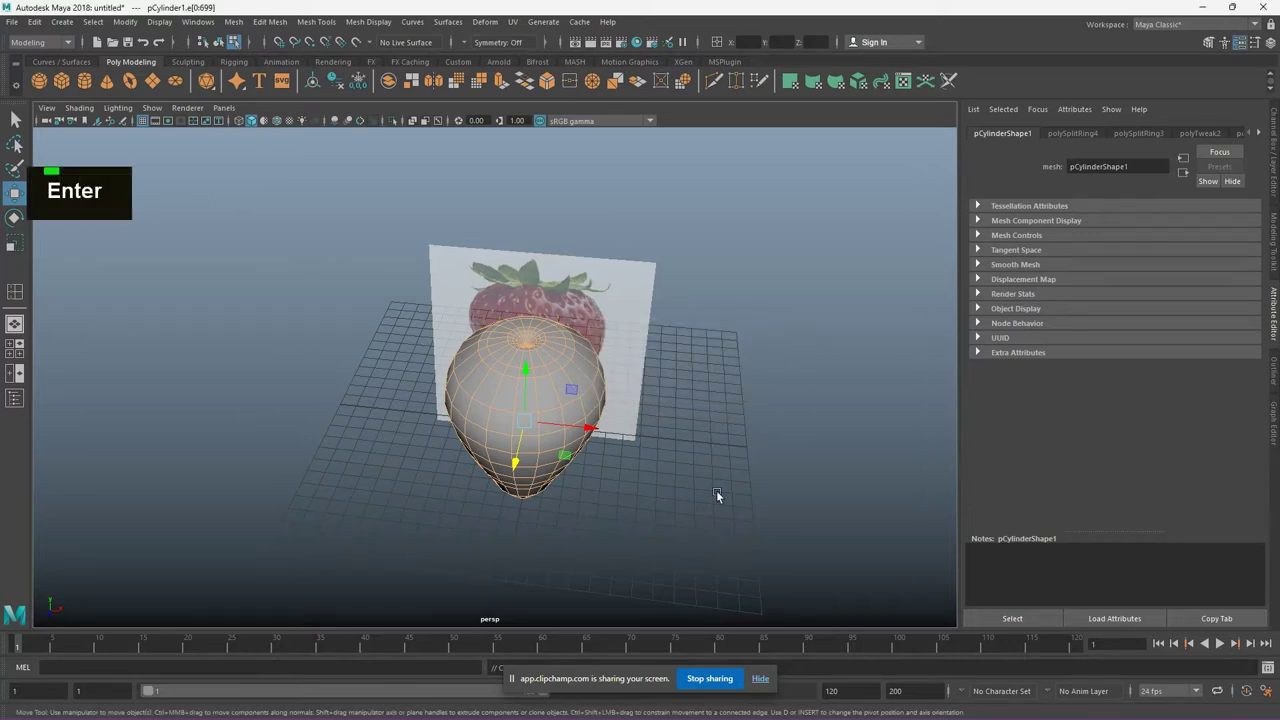
{"action": "scroll", "scroll_direction": "down", "scroll_amount": 3}
{"action": "left_click", "coordinate": [588, 508]}
{"action": "right_click", "coordinate": [535, 360]}
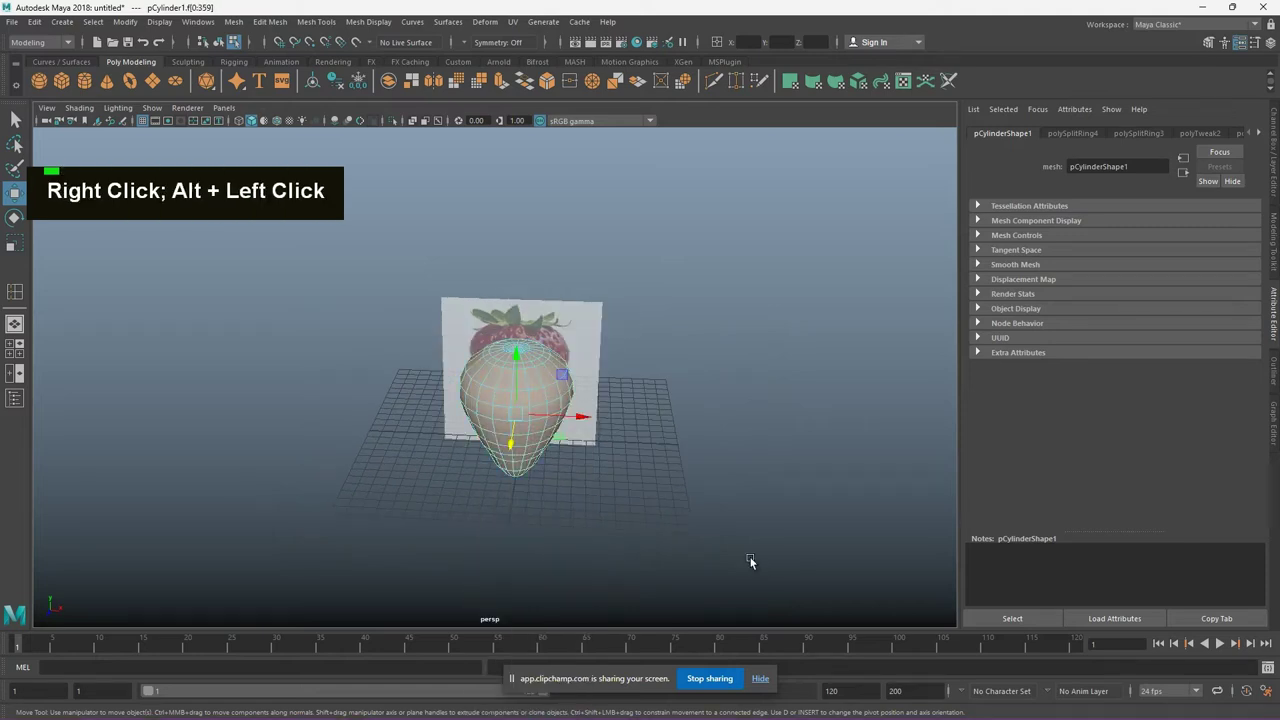
{"action": "scroll", "scroll_direction": "up", "scroll_amount": 3}
Poke the faces and delete the original edges to leave a diagonal diamond grid
{"action": "right_click", "coordinate": [544, 343]}
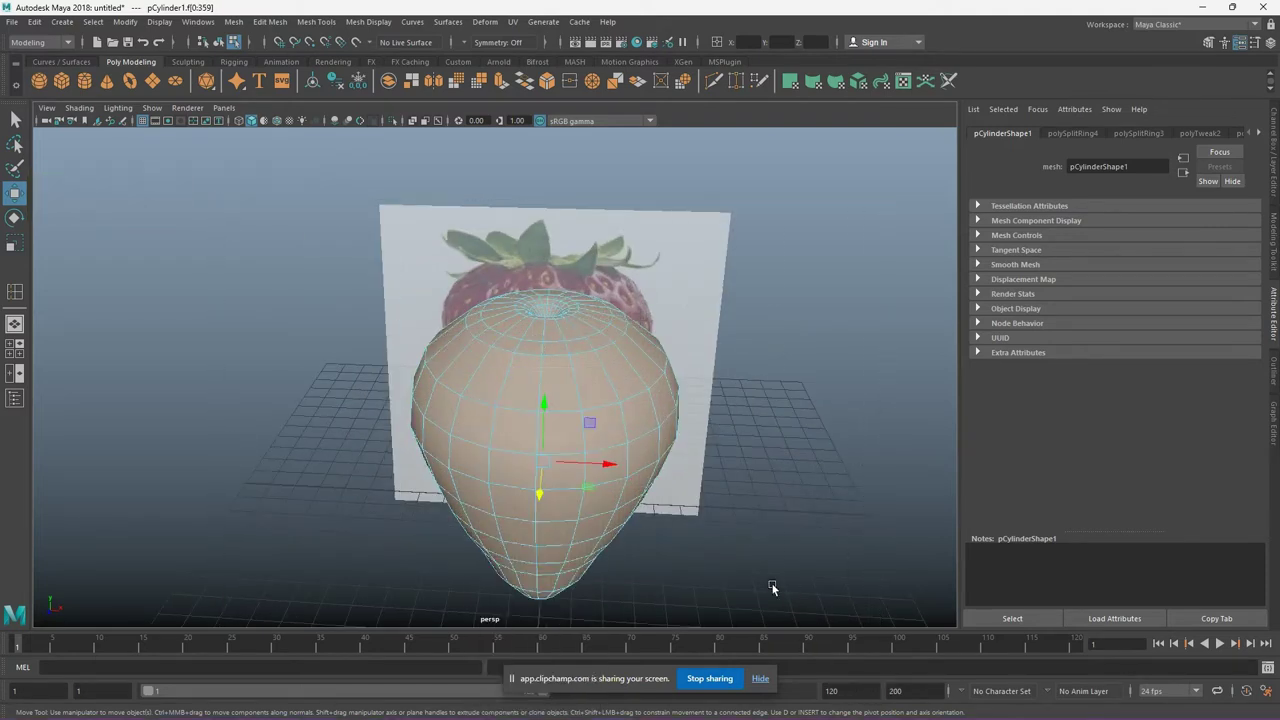
{"action": "right_click", "coordinate": [592, 361]}
{"action": "scroll", "scroll_direction": "down", "scroll_amount": 3}
{"action": "scroll", "scroll_direction": "up", "scroll_amount": 3}
{"action": "scroll", "scroll_direction": "down", "scroll_amount": 3}
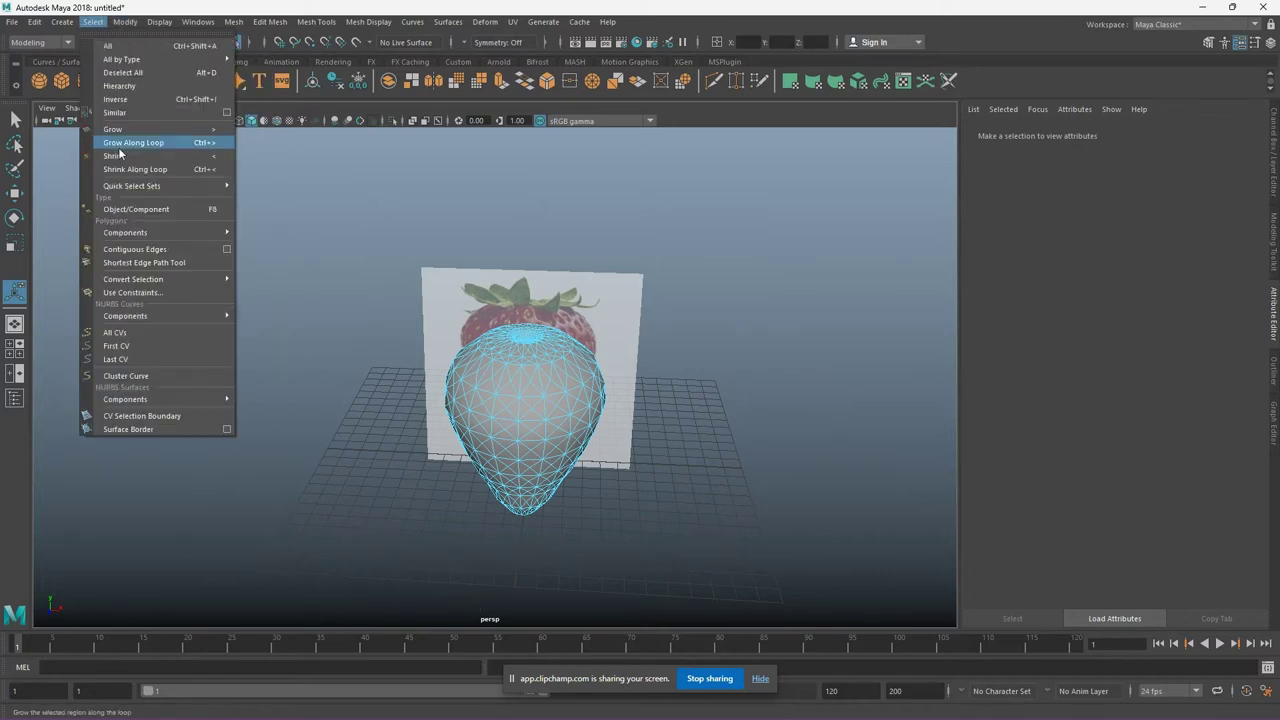
{"action": "right_click", "coordinate": [576, 384]}
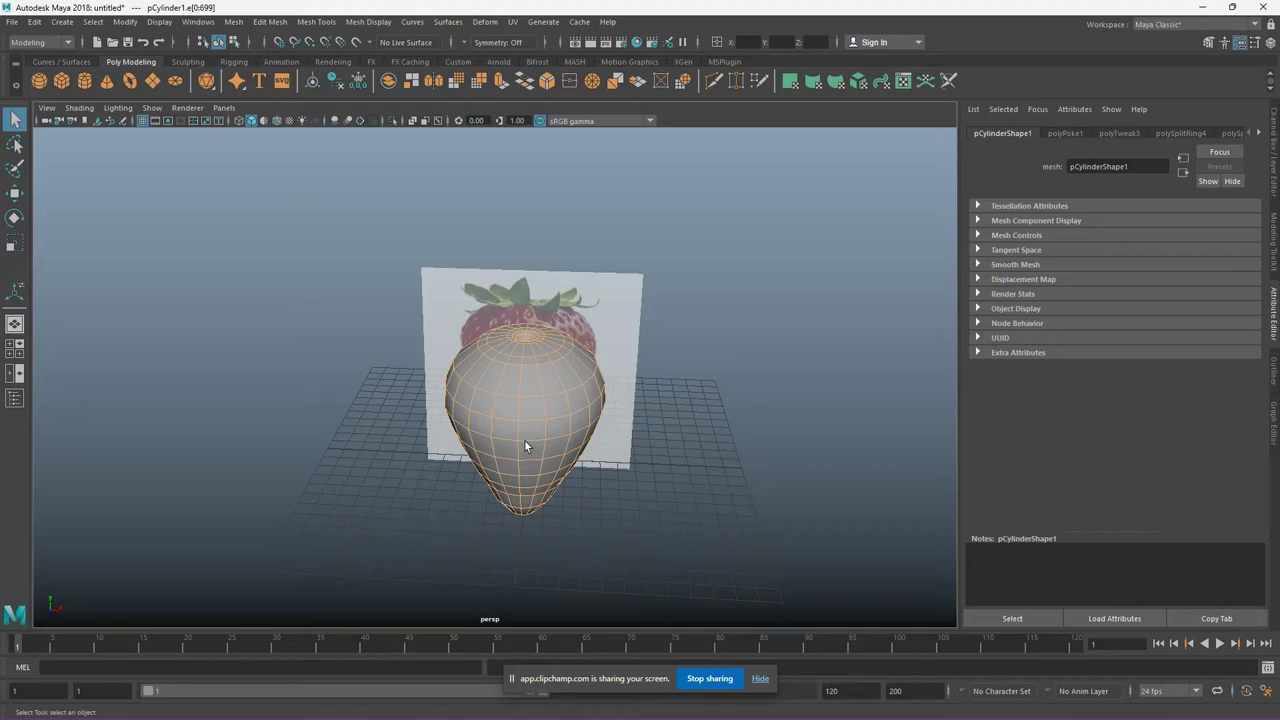
{"action": "key", "text": "Delete"}
Select all the diamond faces and start extruding them with Ctrl+E
{"action": "scroll", "scroll_direction": "up", "scroll_amount": 3}
{"action": "scroll", "scroll_direction": "down", "scroll_amount": 3}
{"action": "right_click", "coordinate": [527, 374]}
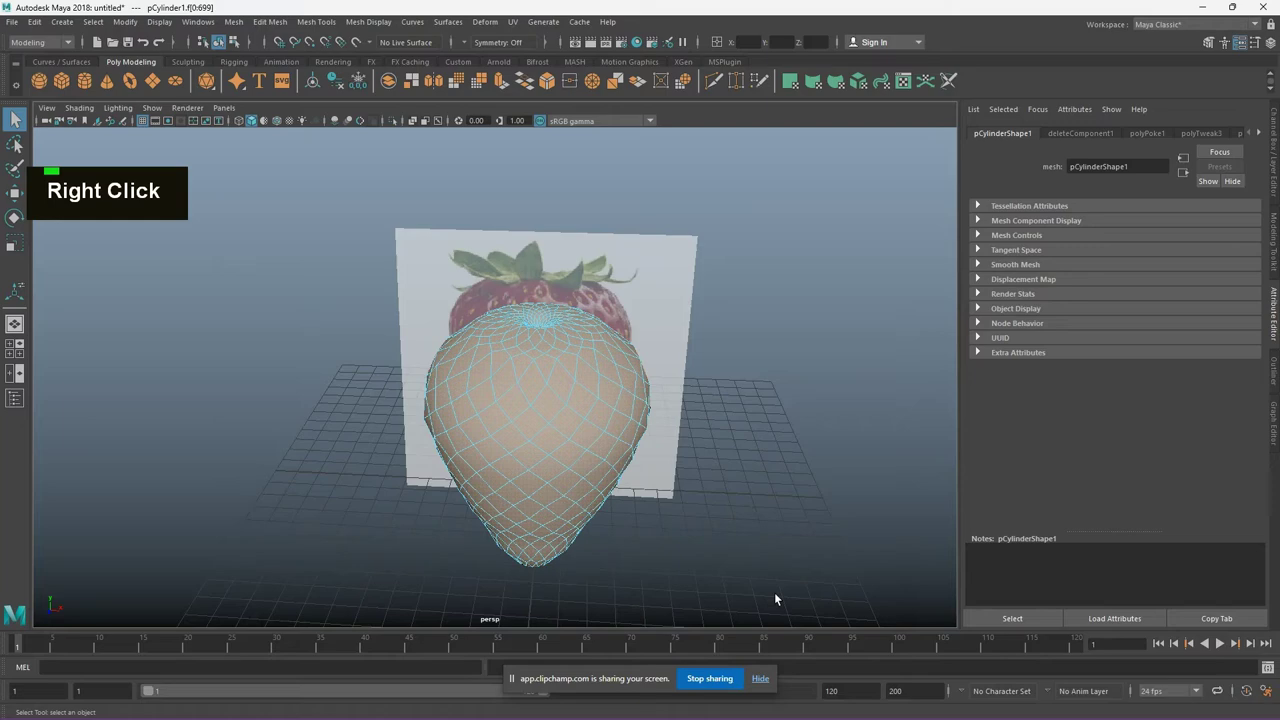
{"action": "scroll", "scroll_direction": "up", "scroll_amount": 3}
{"action": "scroll", "scroll_direction": "down", "scroll_amount": 3}
{"action": "key", "text": "ctrl+e"}
{"action": "scroll", "scroll_direction": "up", "scroll_amount": 3}
Turn off Keep Faces Together, scale the faces locally and extrude them a second time
{"action": "scroll", "scroll_direction": "down", "scroll_amount": 3}
{"action": "scroll", "scroll_direction": "down", "scroll_amount": 3}
{"action": "middle_click", "coordinate": [766, 487]}
{"action": "scroll", "scroll_direction": "up", "scroll_amount": 3}
{"action": "middle_click", "coordinate": [458, 502]}
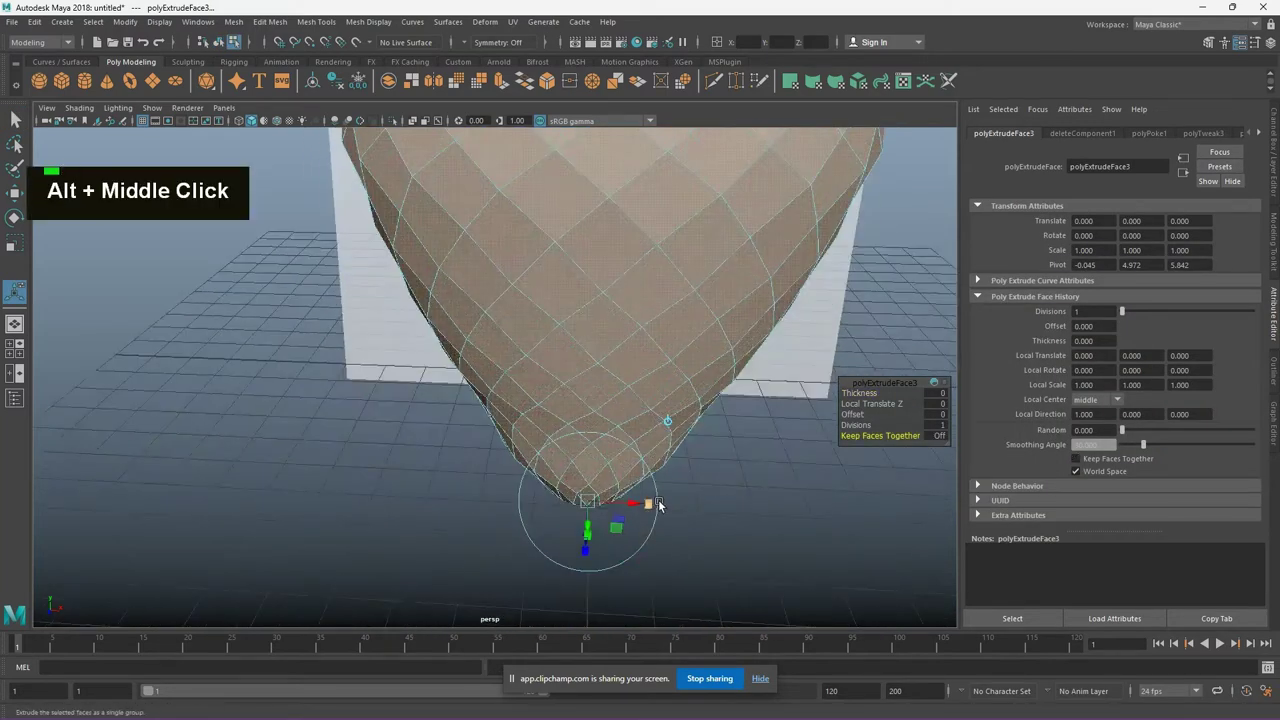
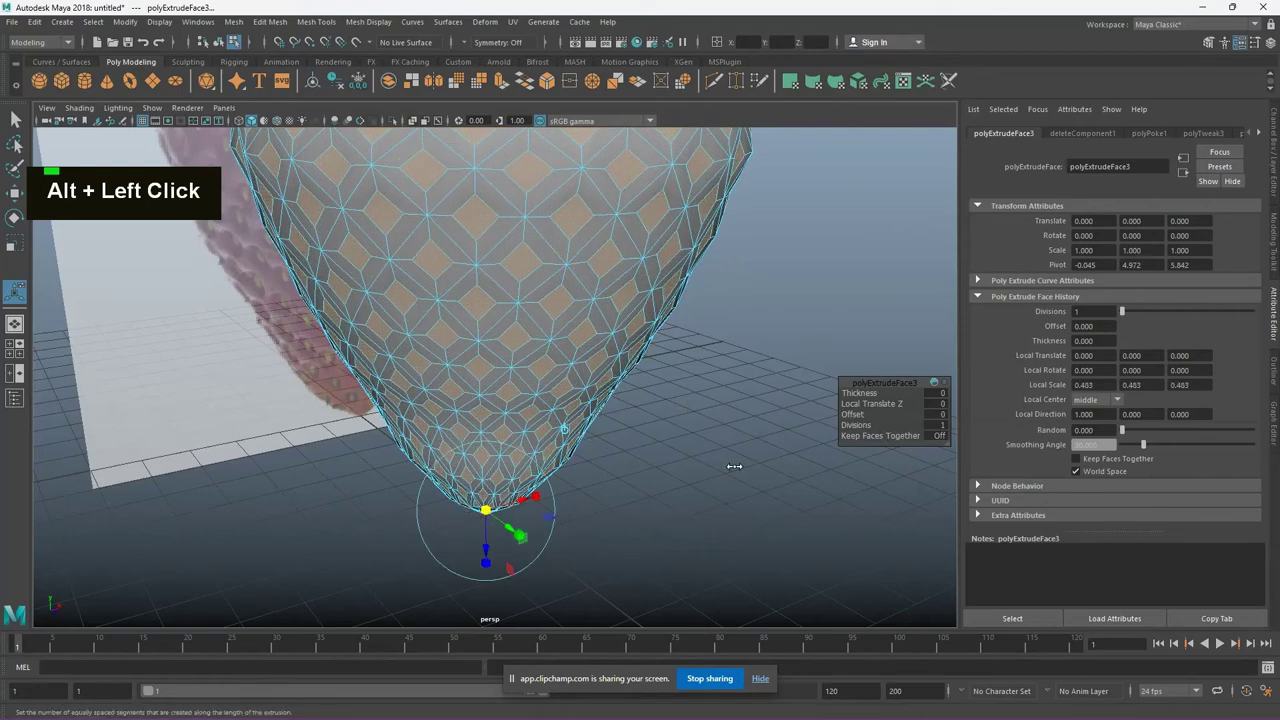
{"action": "key", "text": "g"}
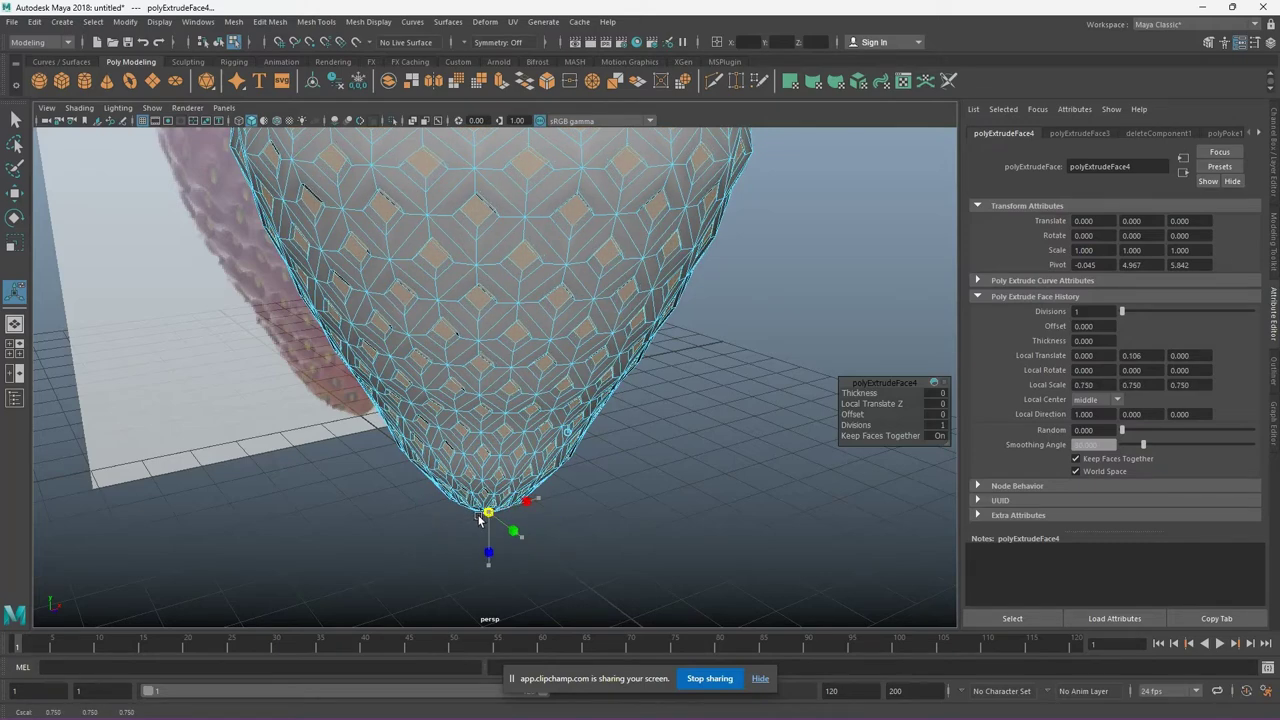
Sink the inset faces with Local Translate Z -0.3 and extrude once more
{"action": "scroll", "scroll_direction": "up", "scroll_amount": 3}
{"action": "middle_click", "coordinate": [497, 319]}
{"action": "left_click", "coordinate": [412, 460]}
{"action": "middle_click", "coordinate": [572, 289]}
{"action": "key", "text": "ctrl+z"}
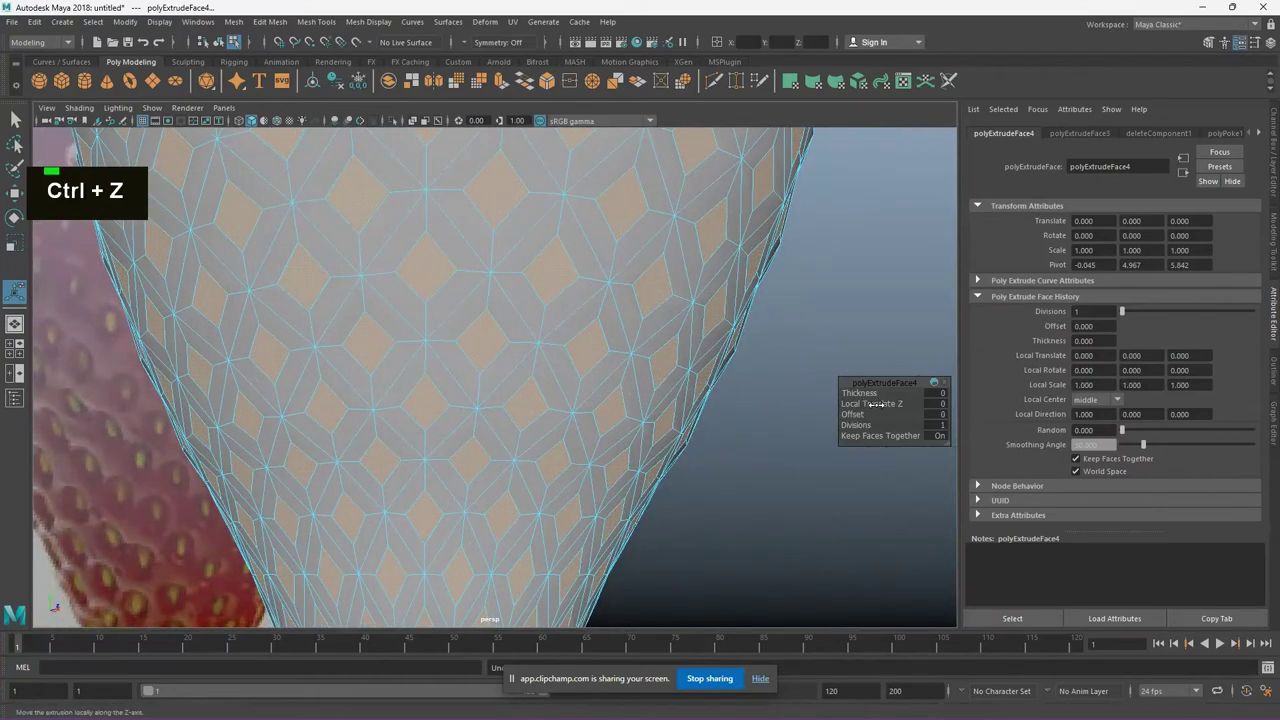
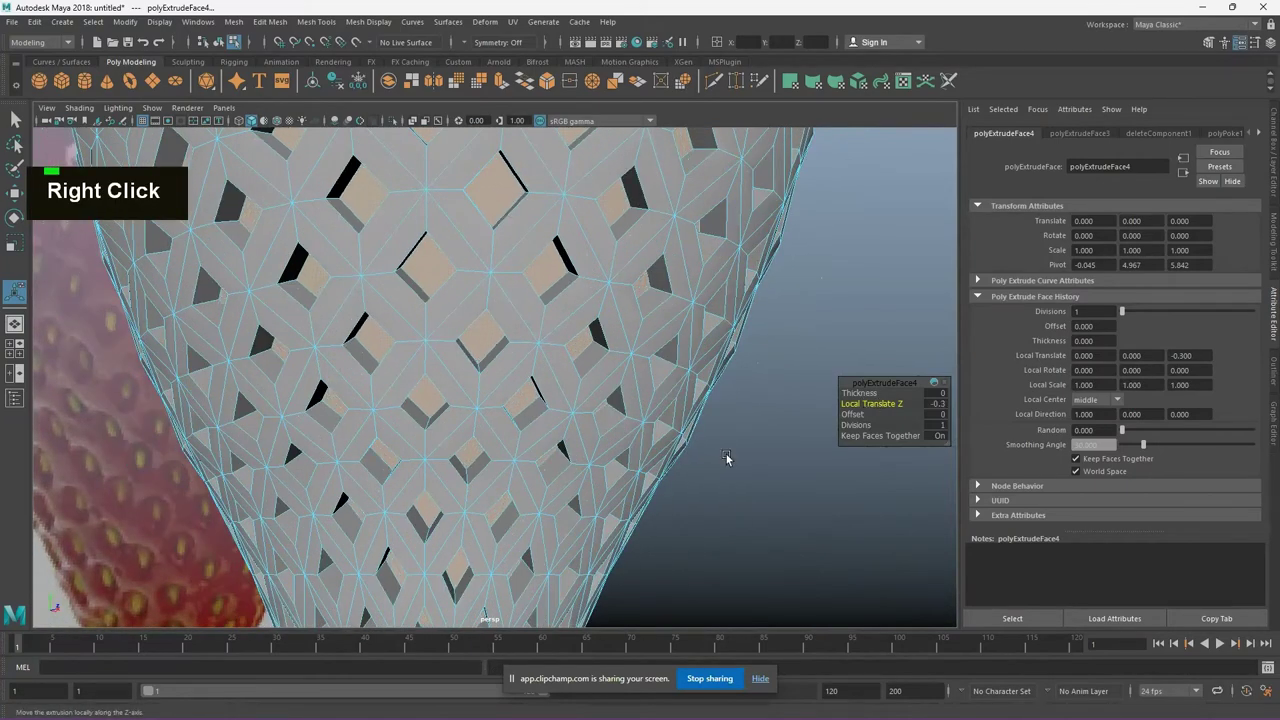
{"action": "scroll", "scroll_direction": "down", "scroll_amount": 3}
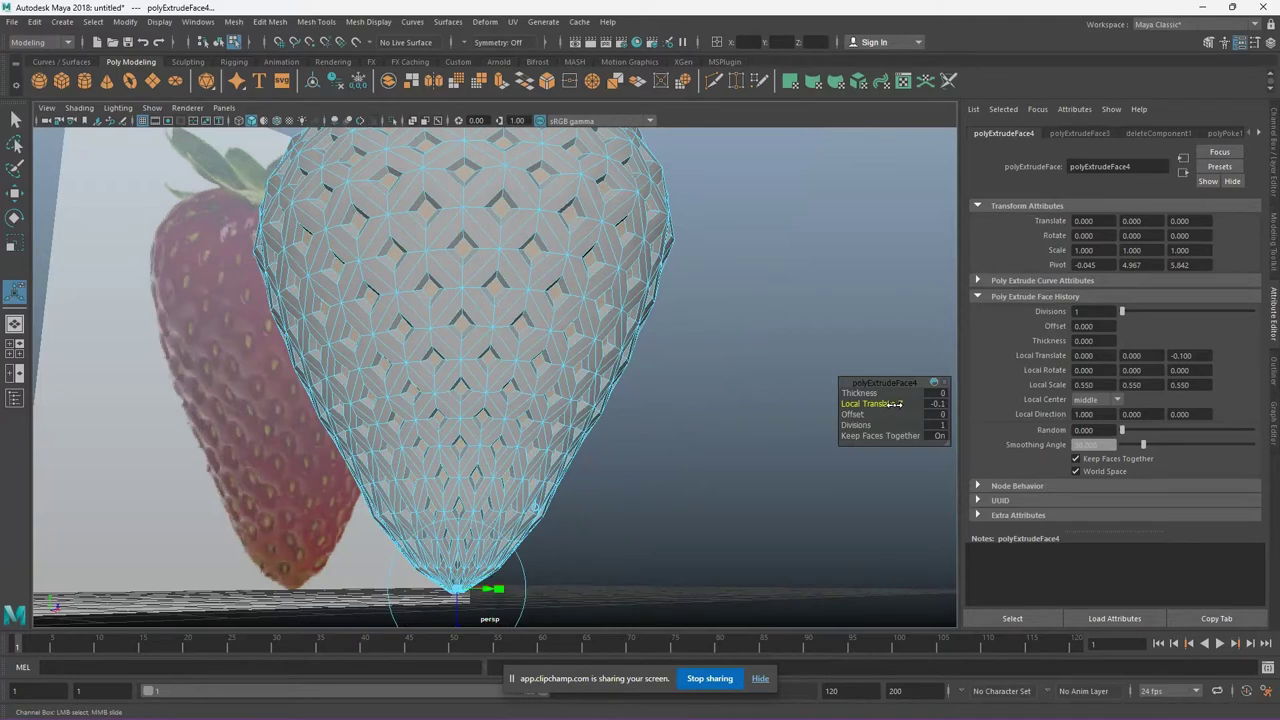
{"action": "key", "text": "g"}
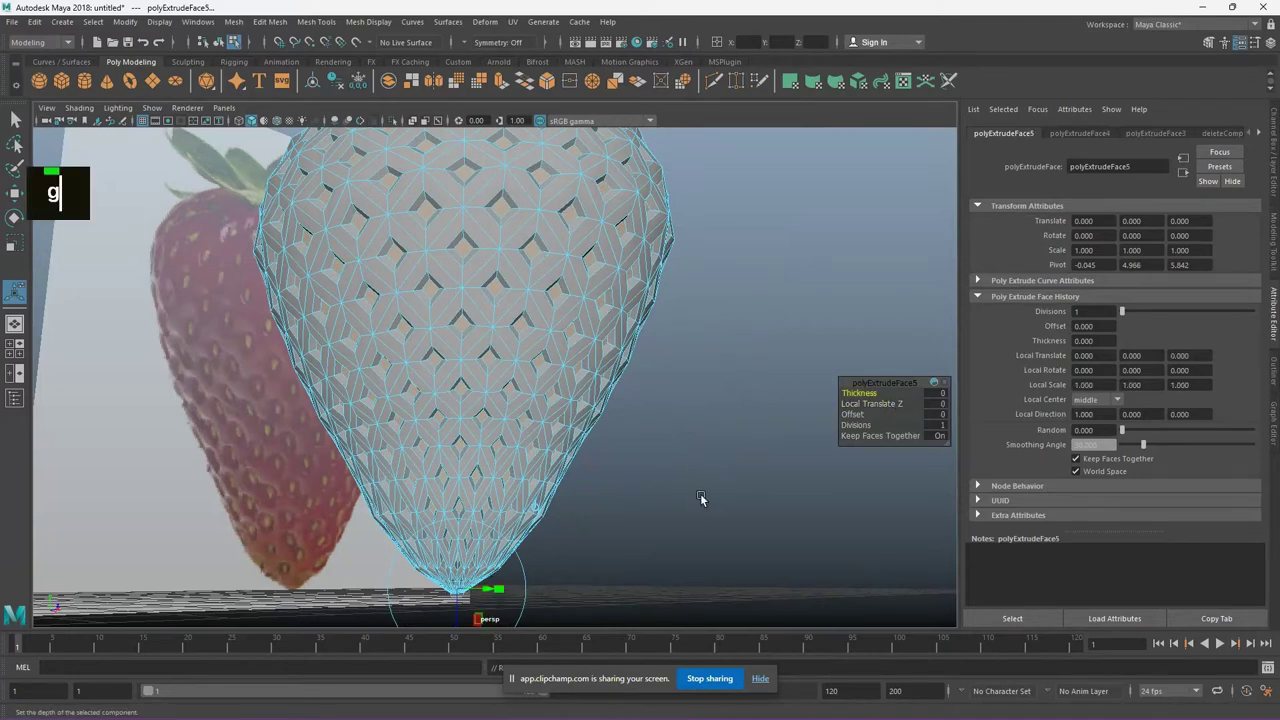
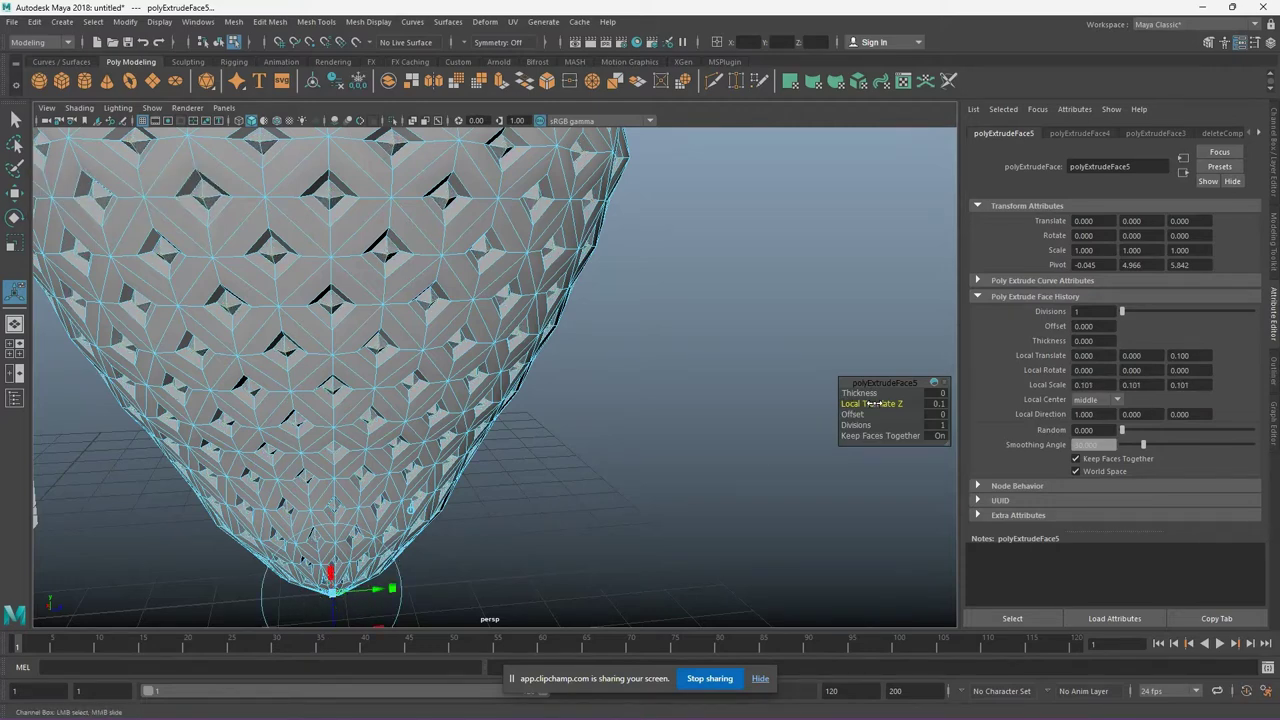
Try a smaller scale on the extrusion, then undo the experimental extrusions back to the plain faces
{"action": "scroll", "scroll_direction": "down", "scroll_amount": 3}
{"action": "left_click", "coordinate": [361, 499]}
{"action": "scroll", "scroll_direction": "up", "scroll_amount": 3}
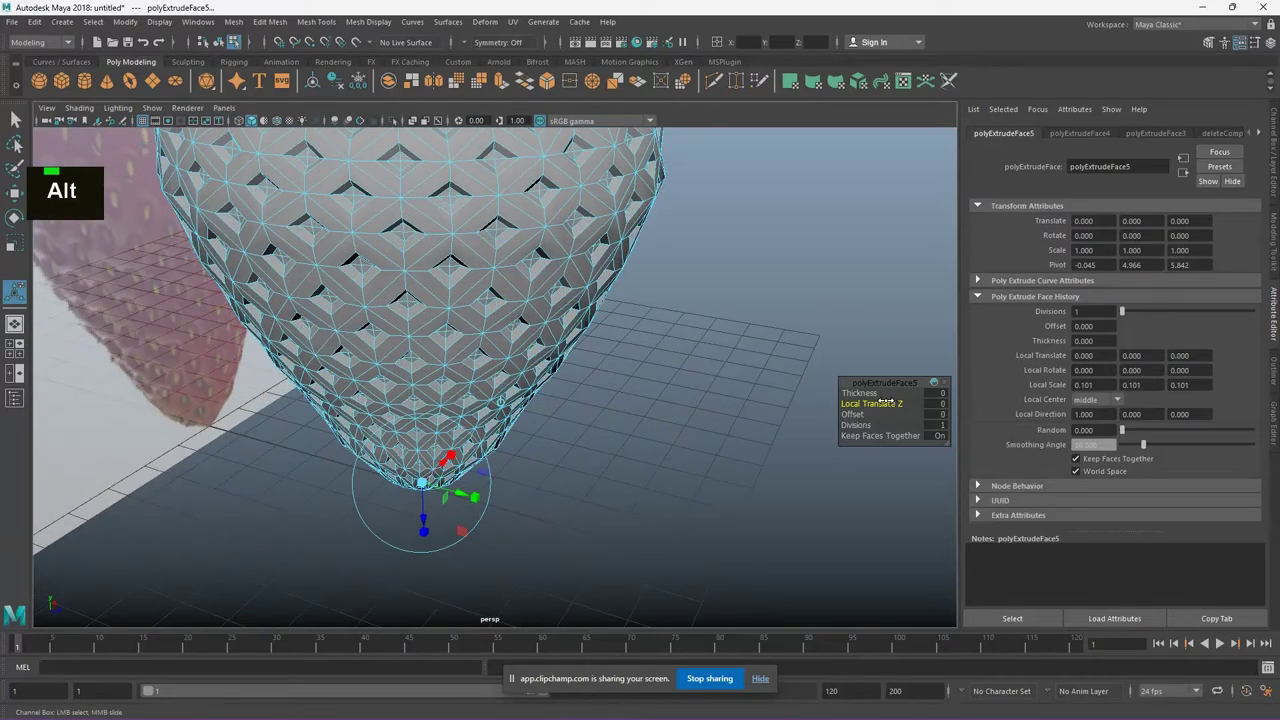
{"action": "left_click", "coordinate": [476, 469]}
{"action": "left_click", "coordinate": [620, 456]}
{"action": "key", "text": "ctrl+z"}
{"action": "key", "text": "ctrl+z"}
{"action": "scroll", "scroll_direction": "down", "scroll_amount": 3}
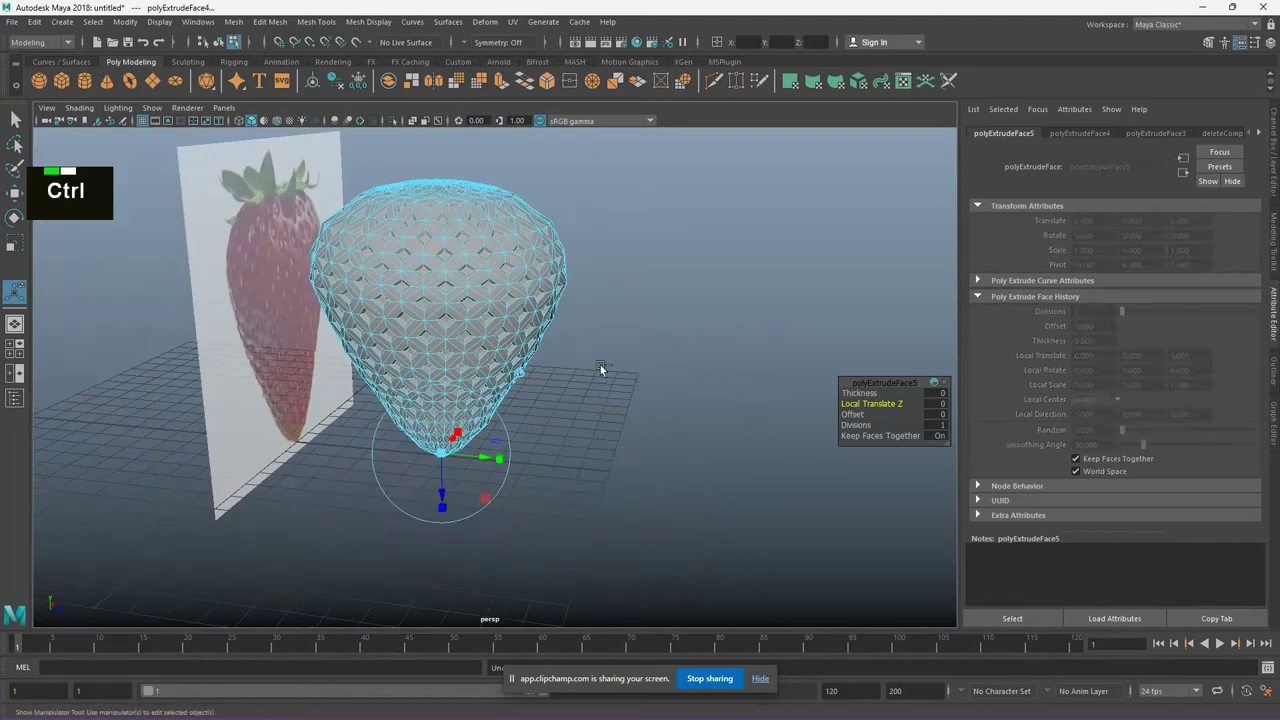
{"action": "key", "text": "ctrl+z"}
{"action": "key", "text": "ctrl+z"}
{"action": "key", "text": "ctrl+z"}
{"action": "scroll", "scroll_direction": "down", "scroll_amount": 3}
{"action": "scroll", "scroll_direction": "up", "scroll_amount": 3}
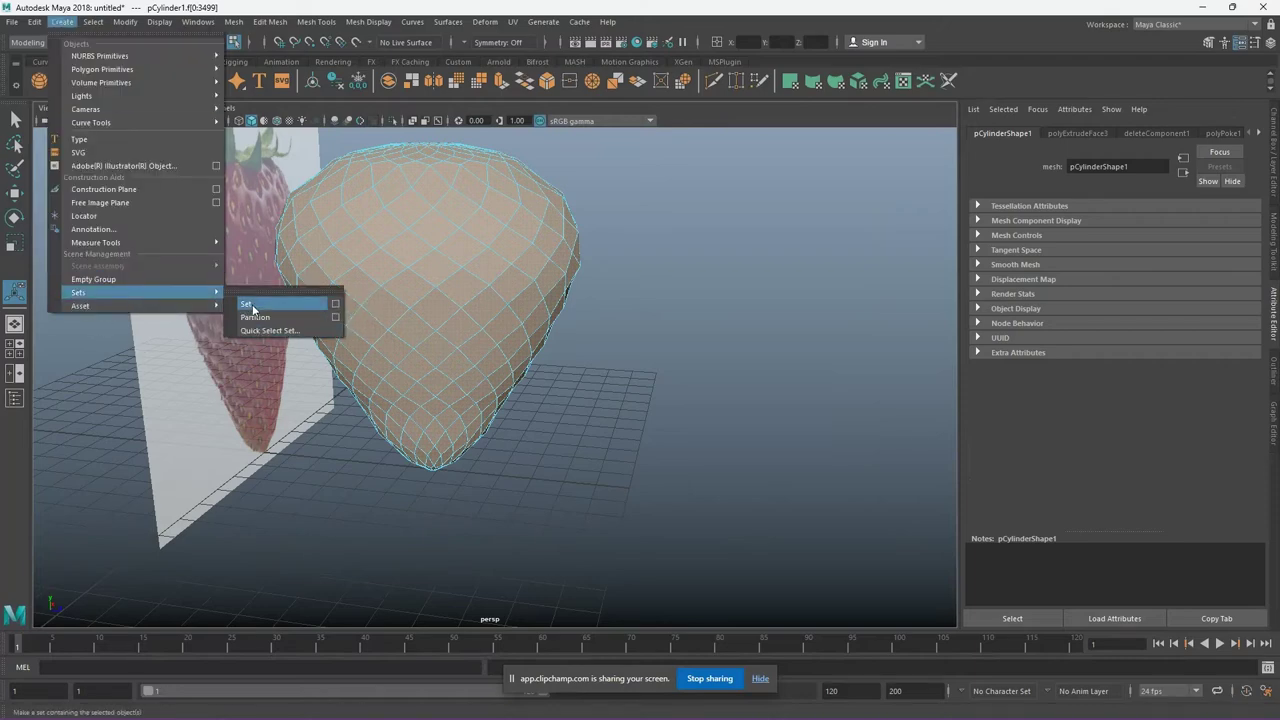
Name the quick select set 'Colour one' and start extruding the selected faces
{"action": "key", "text": "BackSpace"}
{"action": "type", "text": "coiour one"}
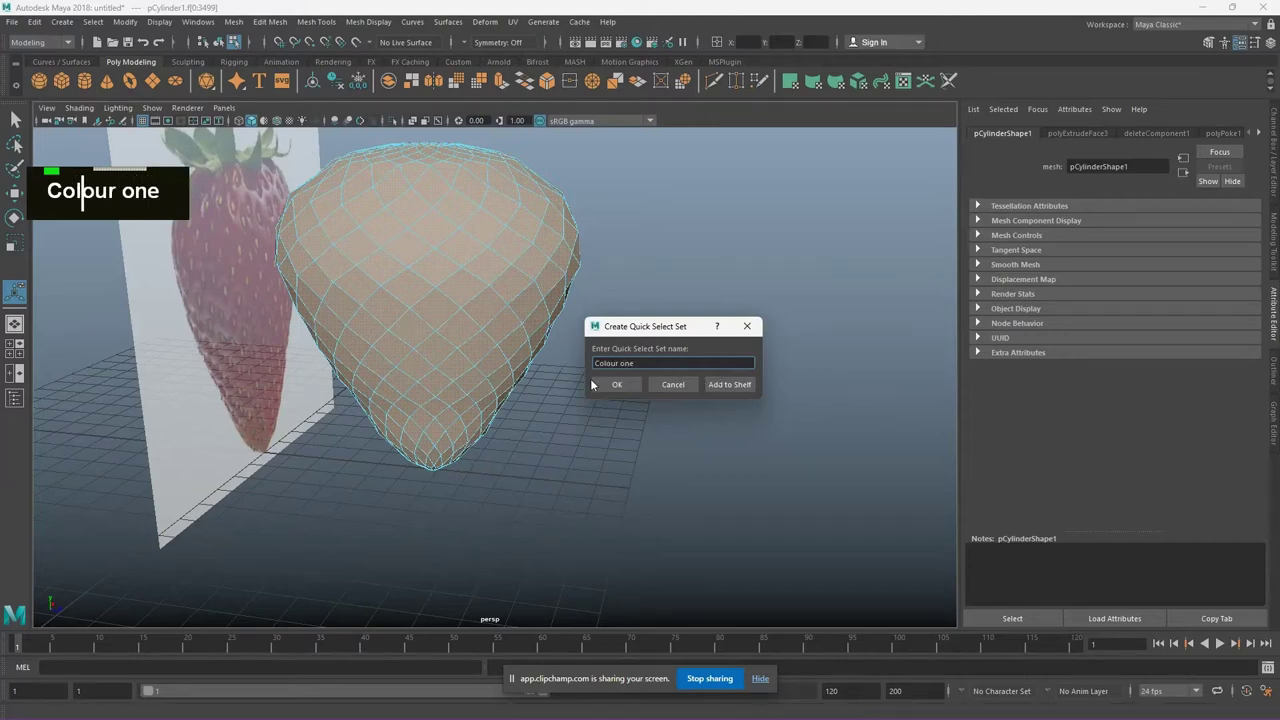
{"action": "key", "text": "ctrl+e"}
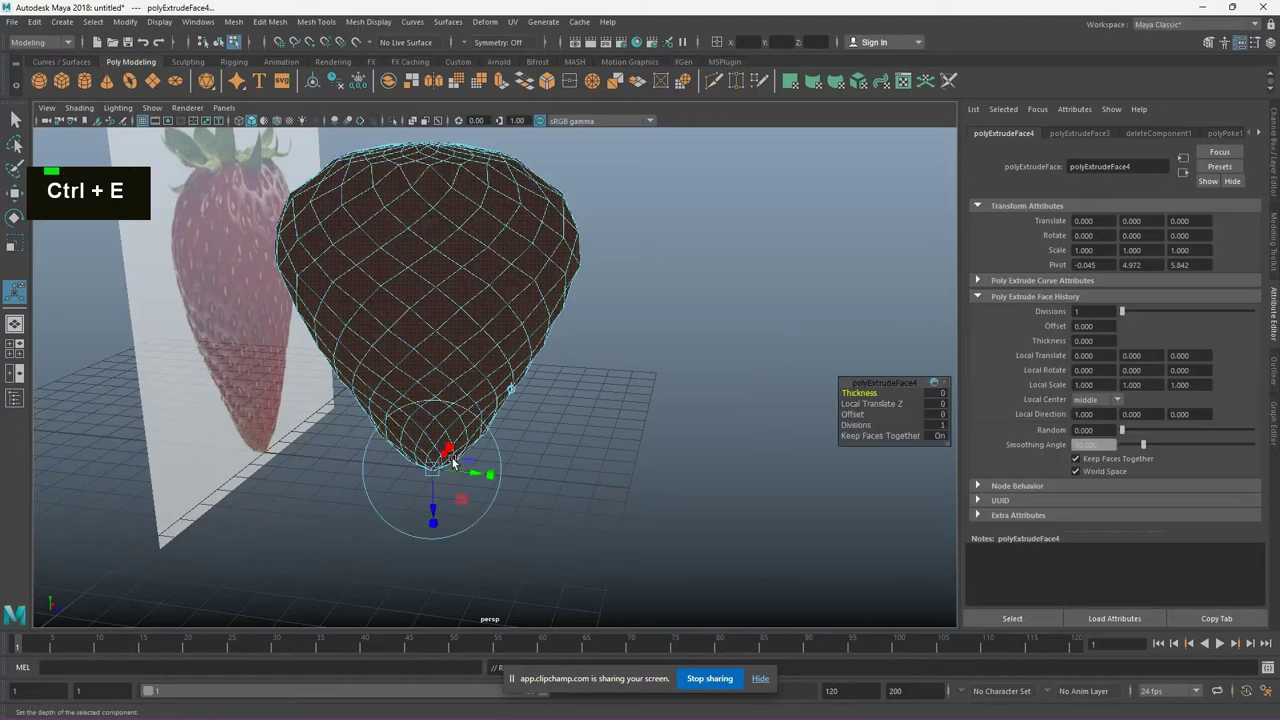
Extrude the faces separately, testing 0.1 local Z offset and 0.1 thickness then resetting both to 0
{"action": "key", "text": "ctrl+z"}
{"action": "key", "text": "ctrl+e"}
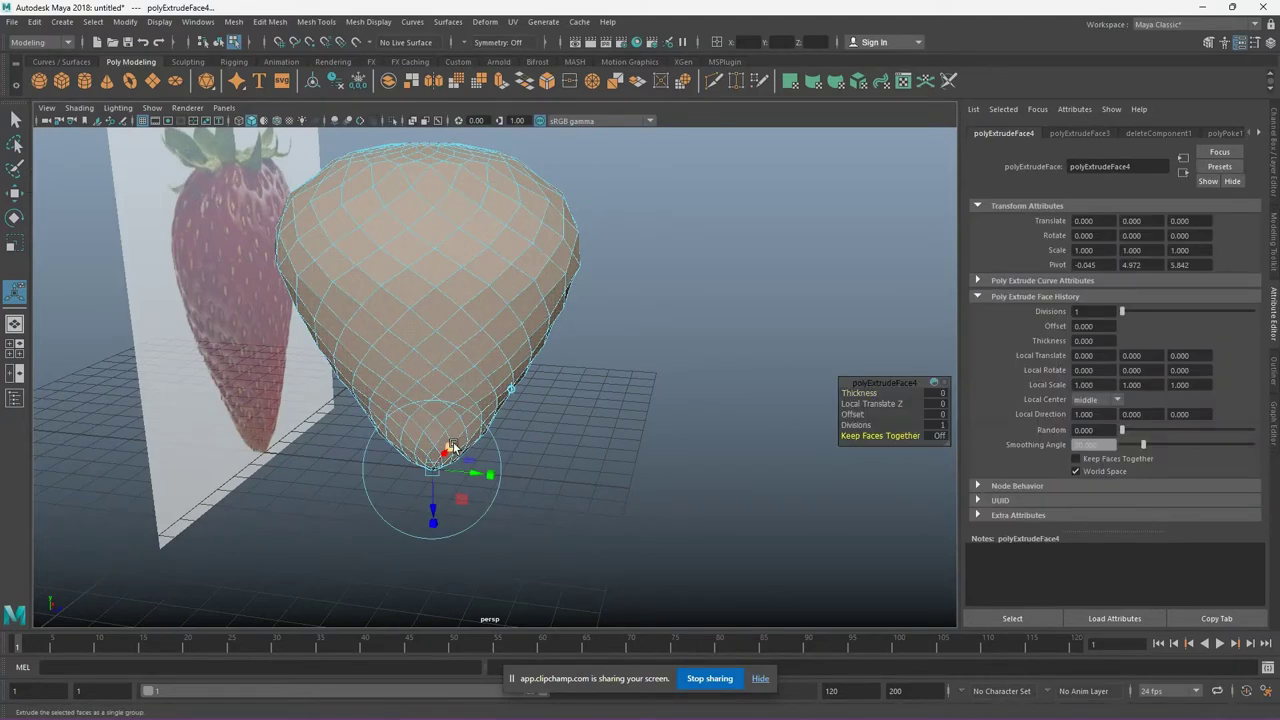
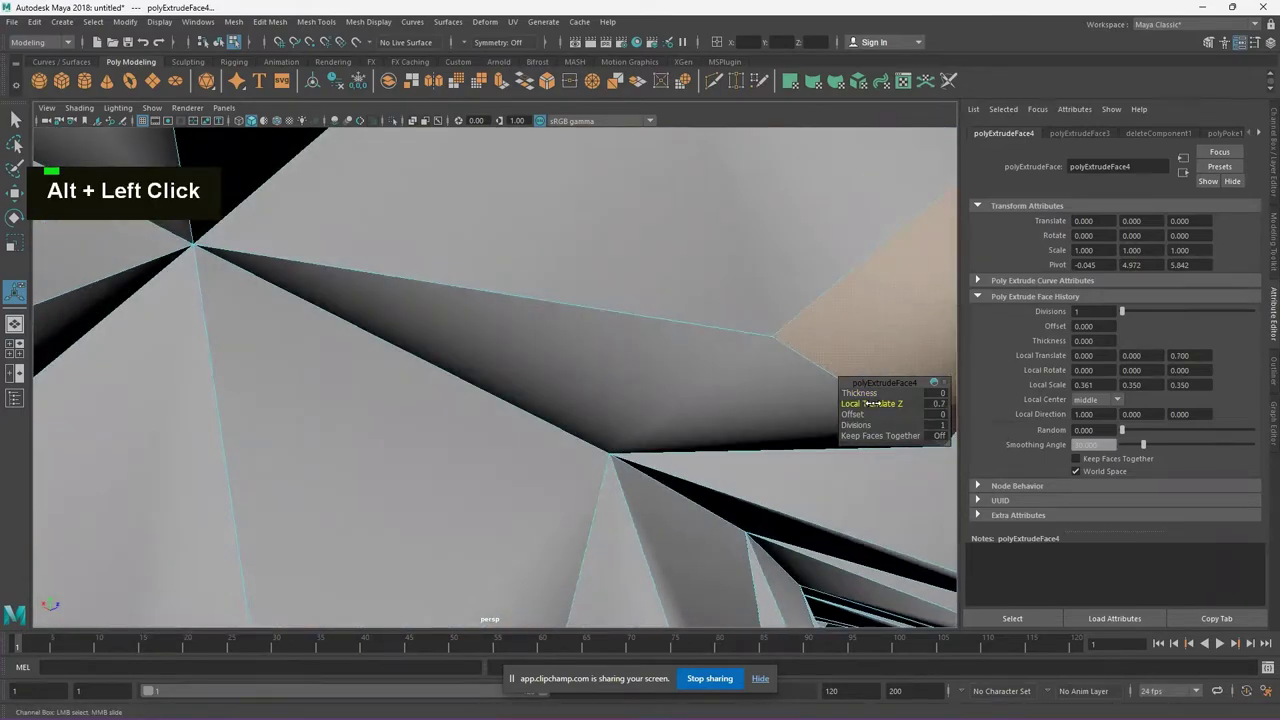
{"action": "type", "text": "0.1"}
{"action": "key", "text": "Return"}
{"action": "scroll", "scroll_direction": "down", "scroll_amount": 3}
{"action": "scroll", "scroll_direction": "up", "scroll_amount": 3}
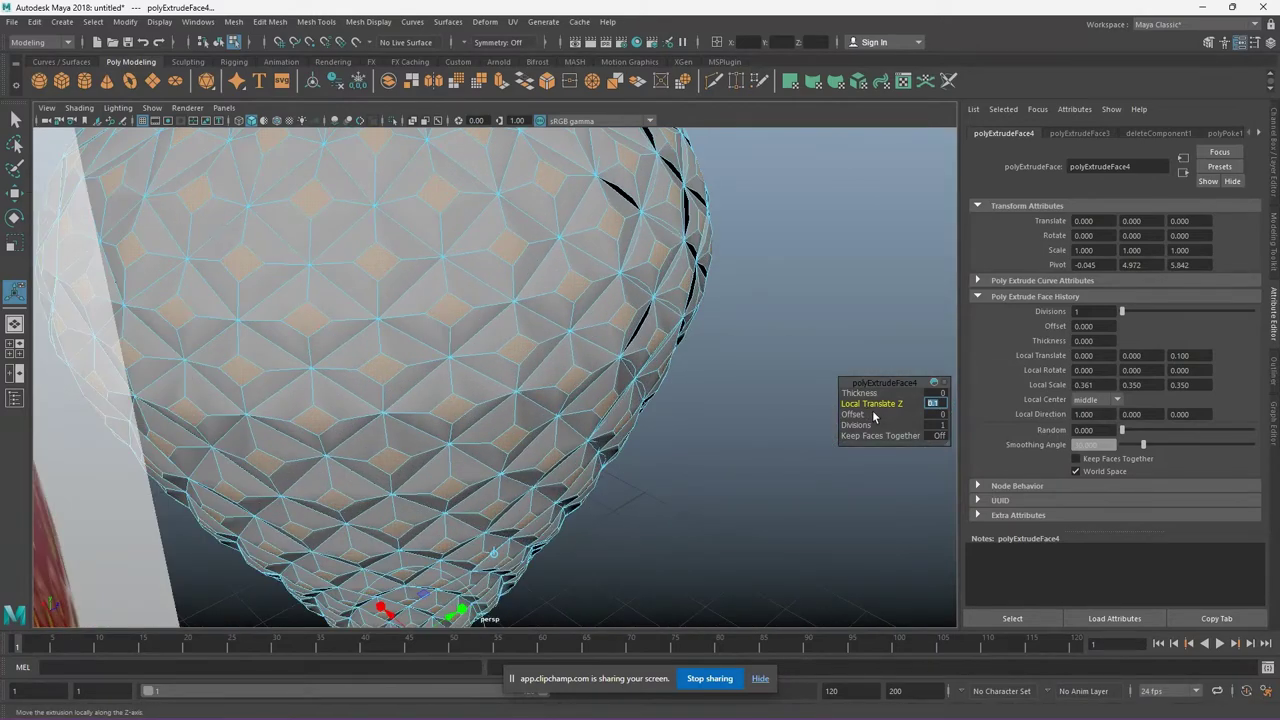
{"action": "type", "text": "0"}
{"action": "key", "text": "Return"}
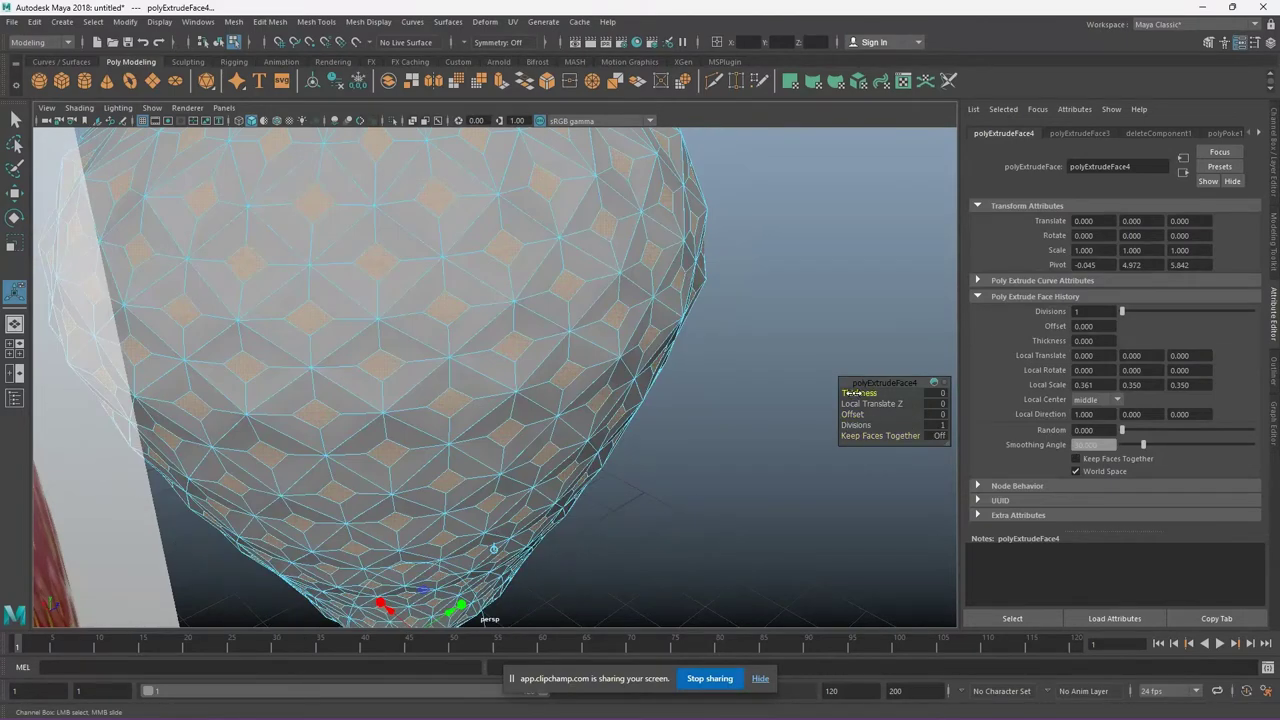
{"action": "type", "text": "0.1"}
{"action": "key", "text": "Return"}
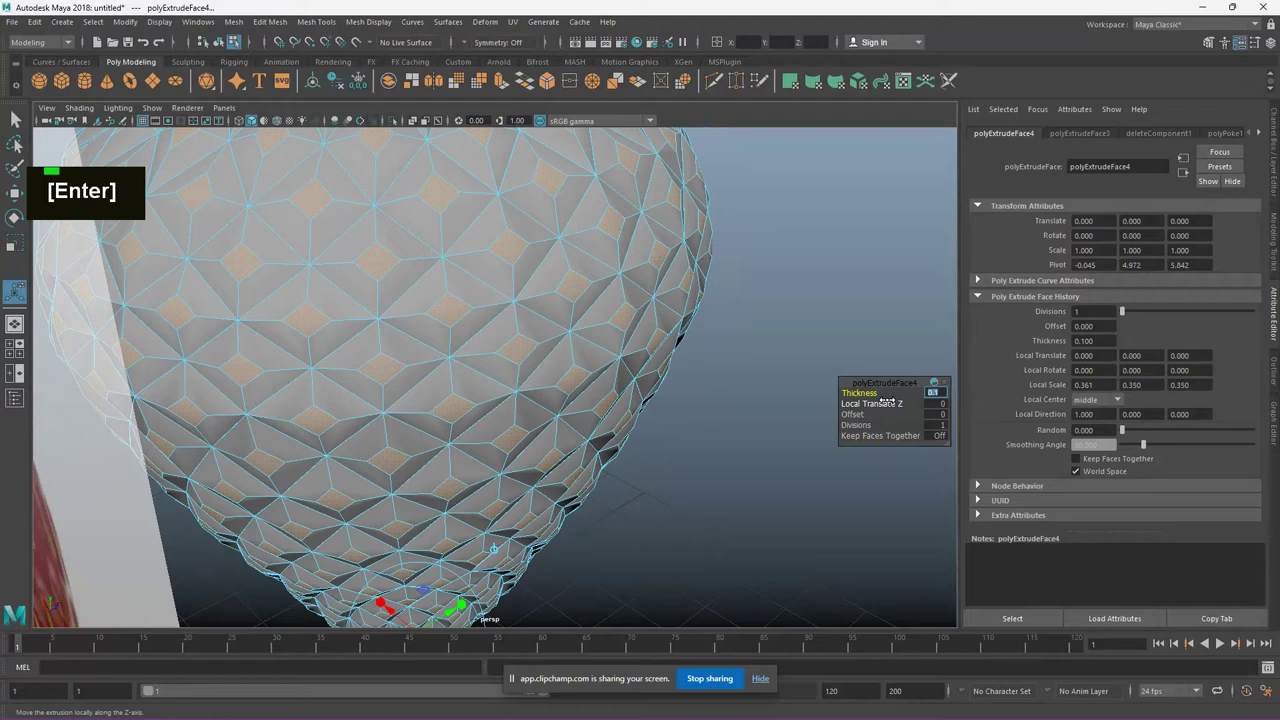
{"action": "type", "text": "0"}
{"action": "key", "text": "Return"}
Set Local Translate Z to 0.01 and scale the extruded faces down to about 0.35
{"action": "type", "text": "0.1"}
{"action": "type", "text": "0.001"}
{"action": "type", "text": "0.01"}
{"action": "key", "text": "Return"}
{"action": "scroll", "scroll_direction": "up", "scroll_amount": 3}
{"action": "scroll", "scroll_direction": "down", "scroll_amount": 3}
{"action": "key", "text": "g"}
{"action": "scroll", "scroll_direction": "up", "scroll_amount": 3}
{"action": "key", "text": "g"}
{"action": "scroll", "scroll_direction": "down", "scroll_amount": 3}
{"action": "left_click", "coordinate": [731, 528]}
{"action": "middle_click", "coordinate": [669, 503]}
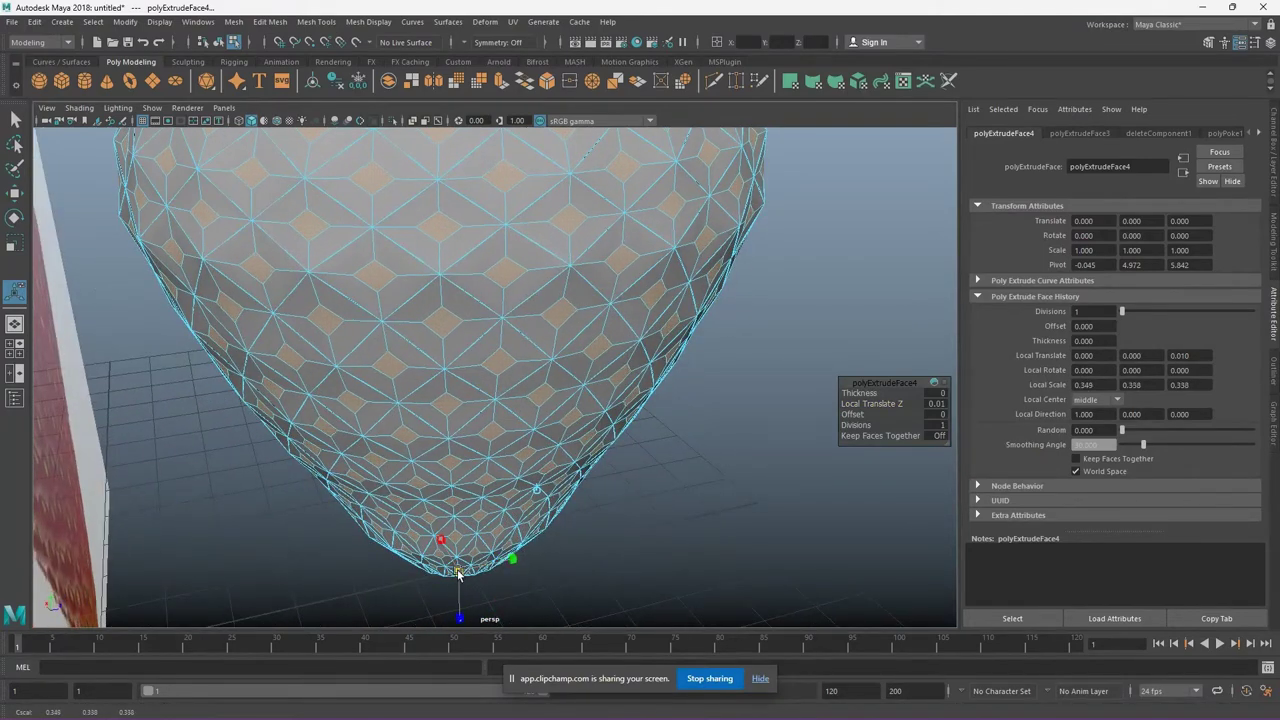
Extrude again and try 0.1 and -0.1 local Z offsets, undoing the inward push
{"action": "key", "text": "g"}
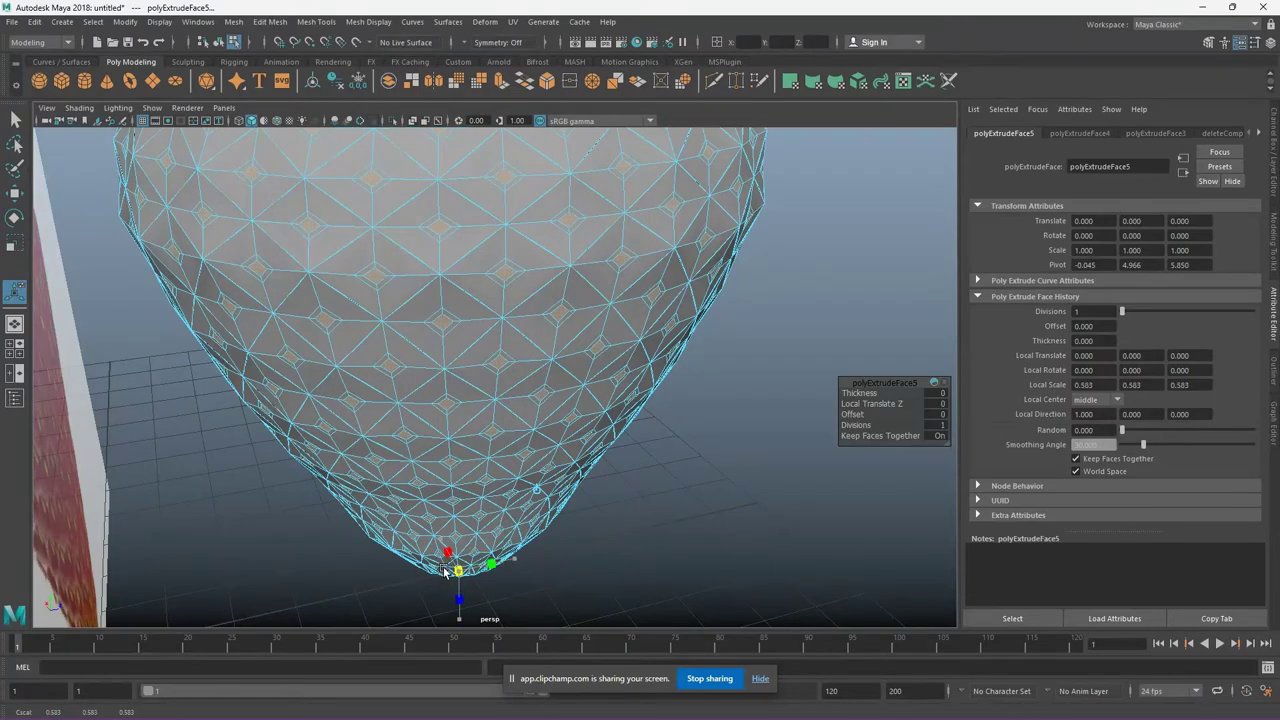
{"action": "scroll", "scroll_direction": "up", "scroll_amount": 3}
{"action": "scroll", "scroll_direction": "down", "scroll_amount": 3}
{"action": "middle_click", "coordinate": [745, 456]}
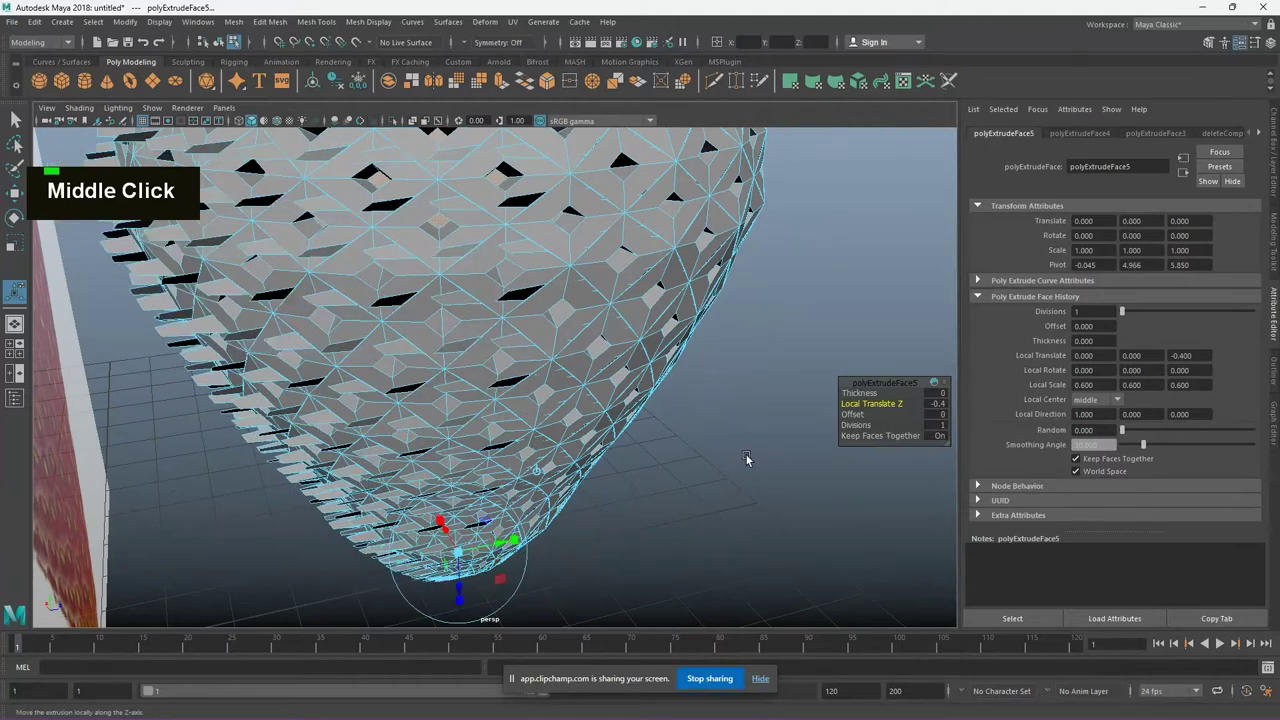
{"action": "key", "text": "ctrl+z"}
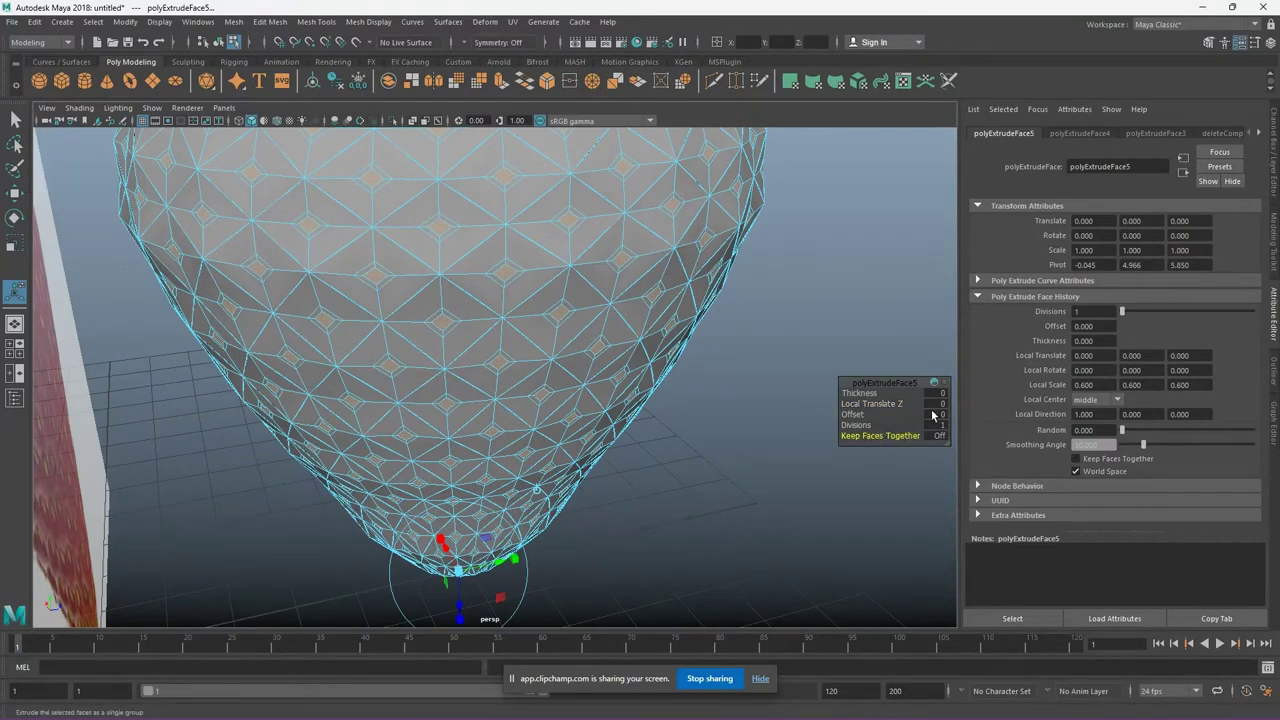
{"action": "type", "text": "0.1"}
{"action": "key", "text": "Return"}
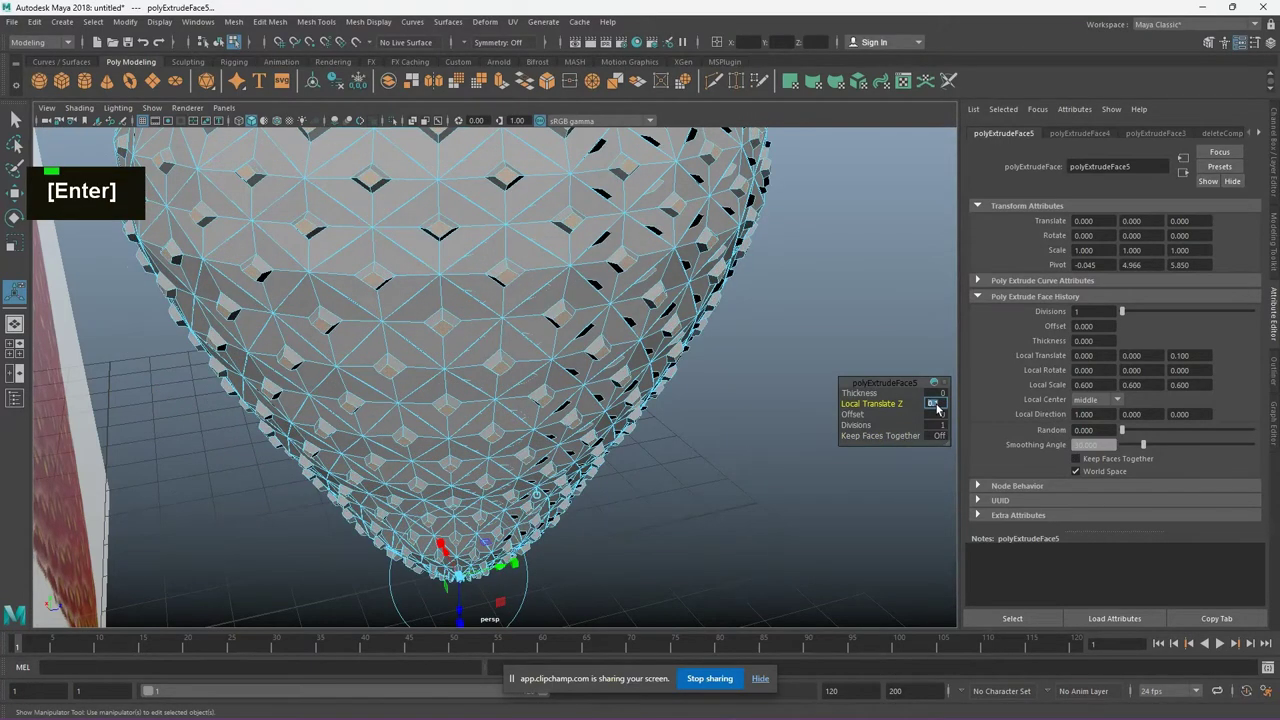
{"action": "type", "text": "-o."}
{"action": "key", "text": "Return"}
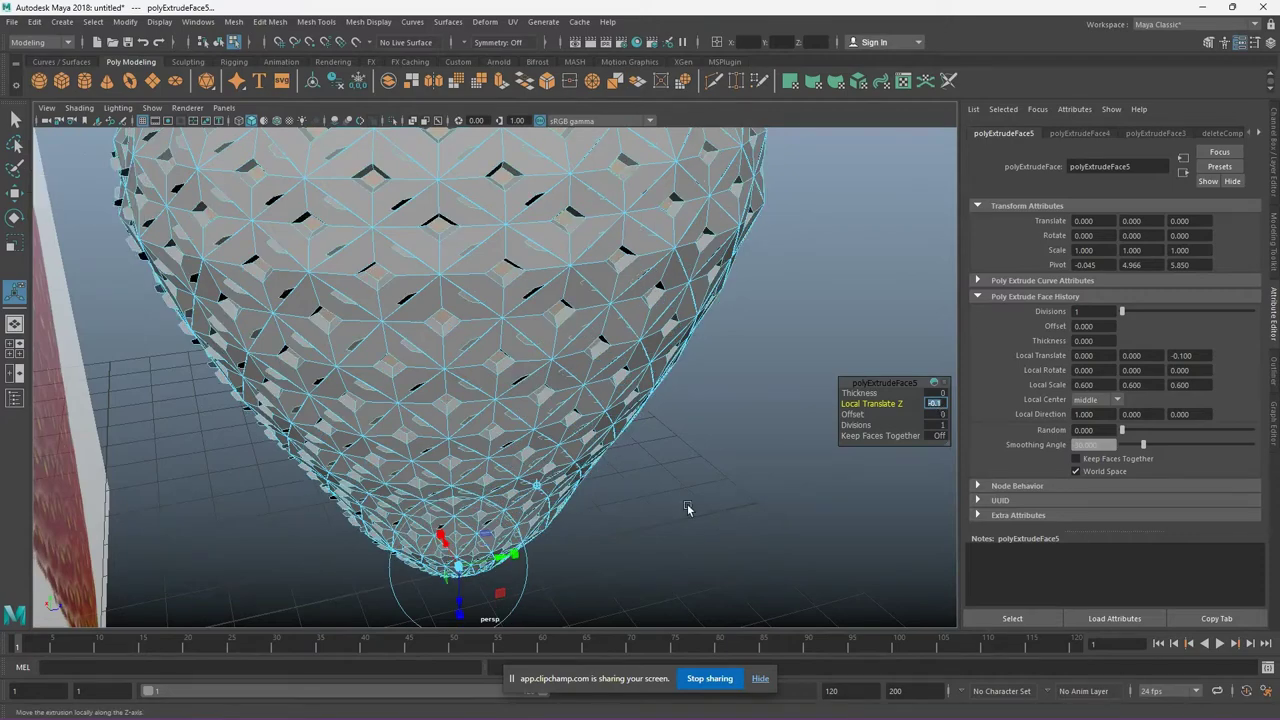
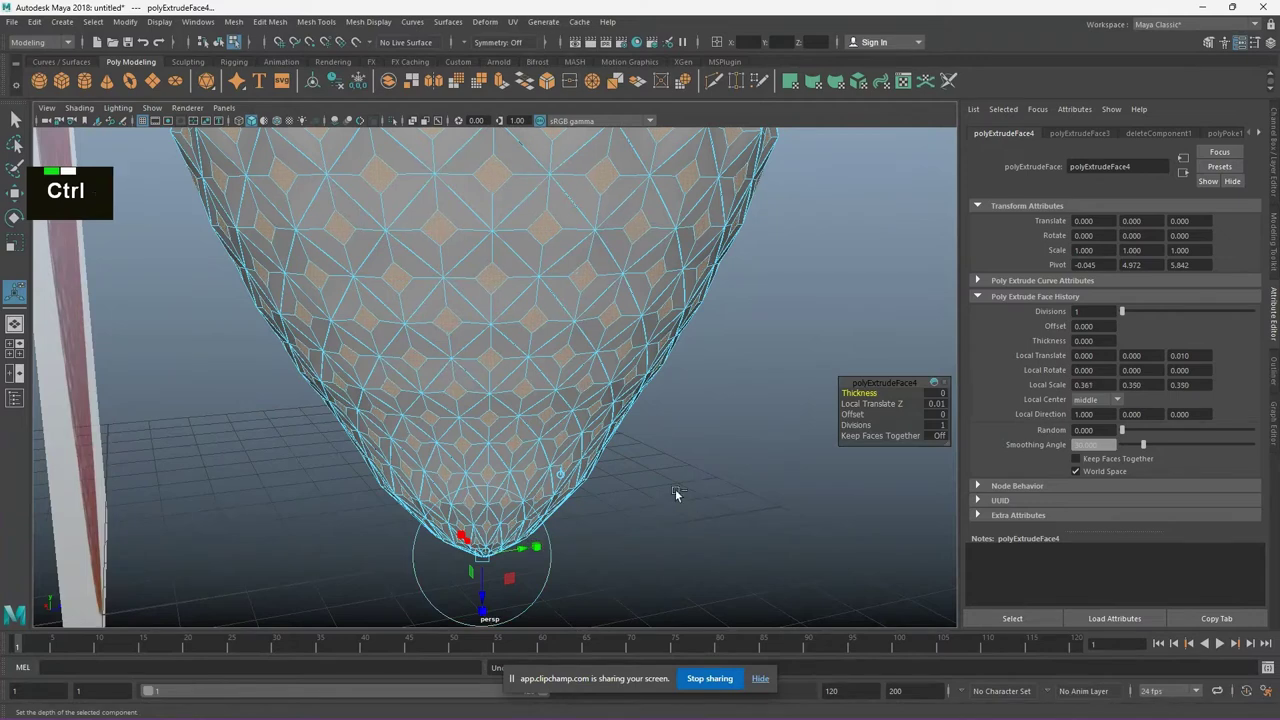
Resize the extrusion with a -0.1 offset, undo it and extrude the faces again
{"action": "middle_click", "coordinate": [639, 501]}
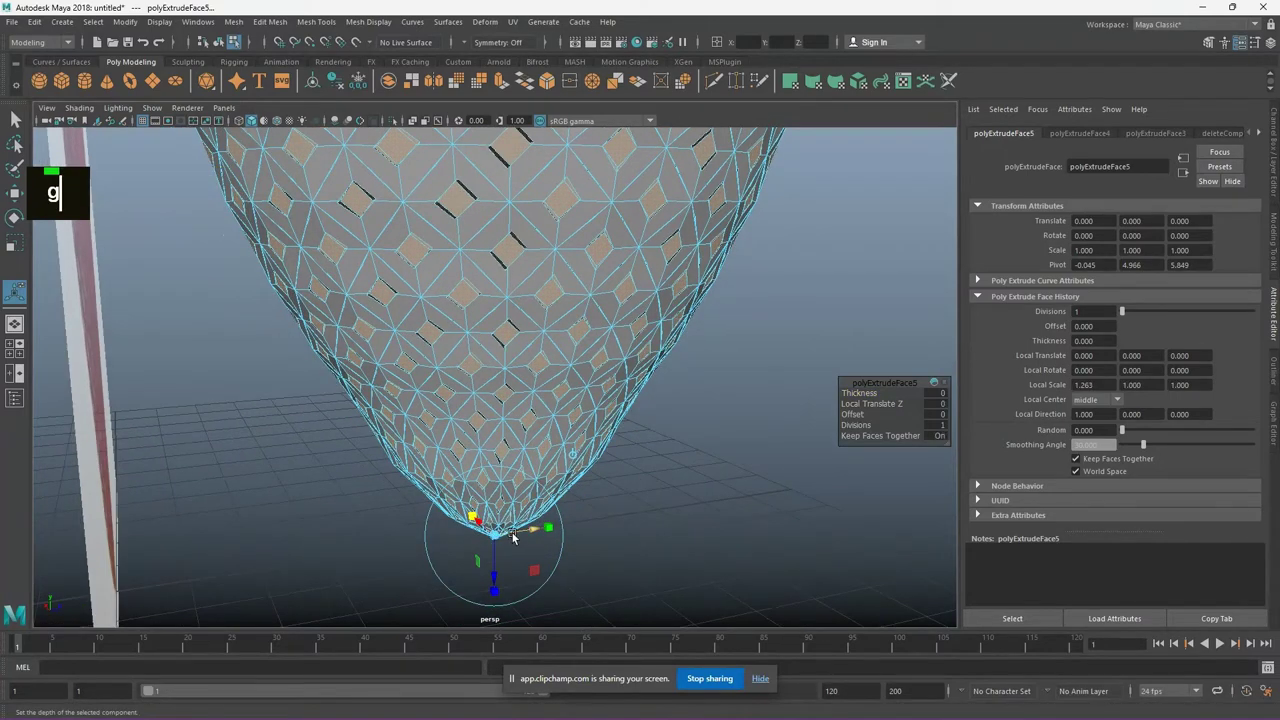
{"action": "type", "text": "-0.1"}
{"action": "key", "text": "g"}
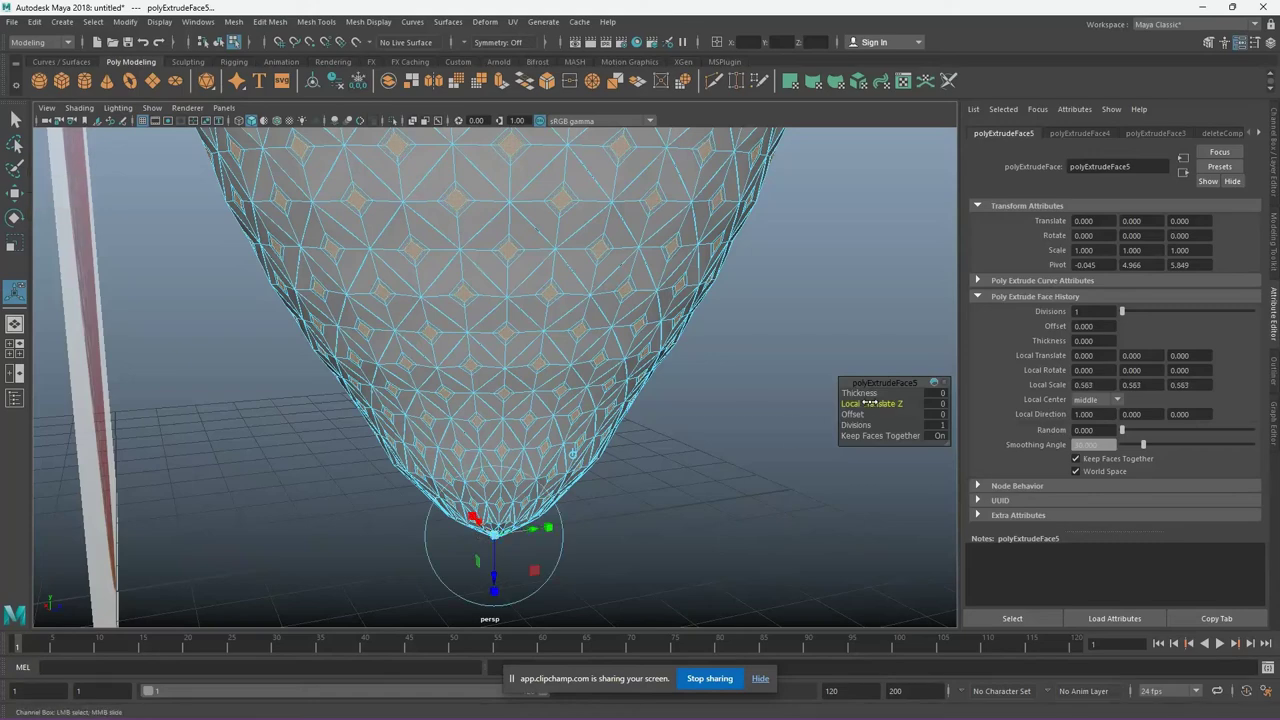
{"action": "key", "text": "ctrl+z"}
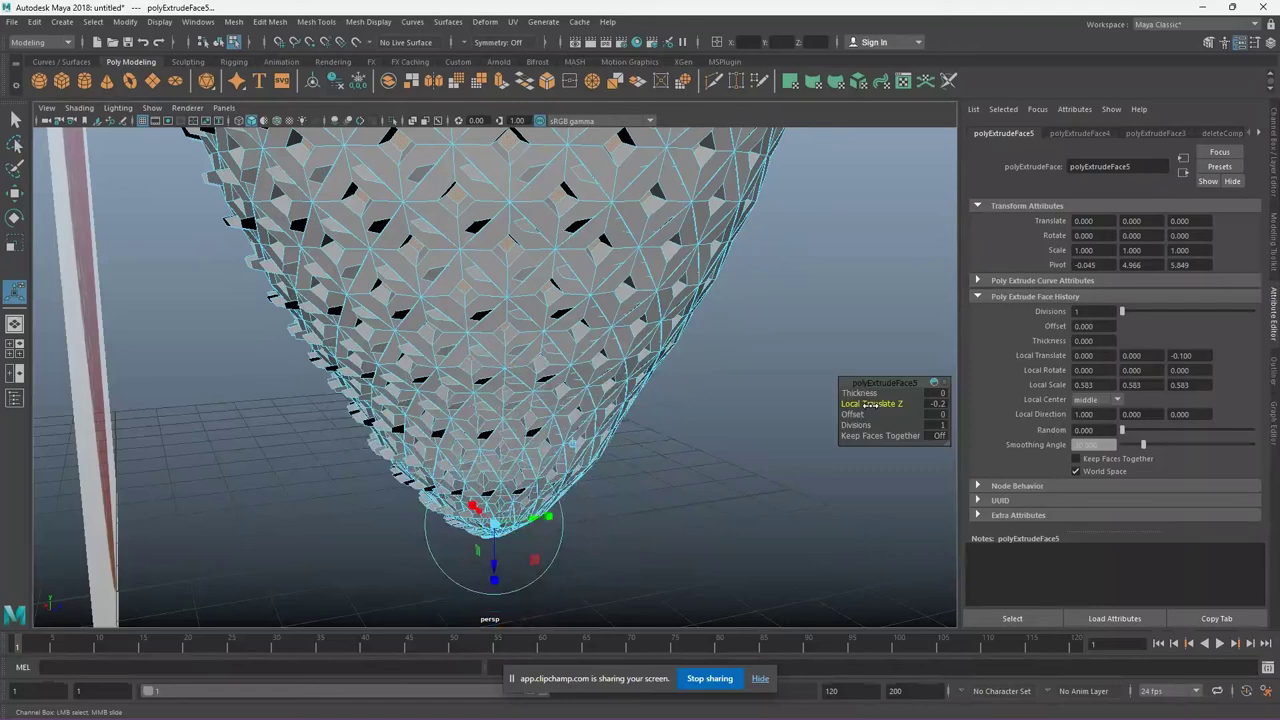
{"action": "key", "text": "ctrl+z"}
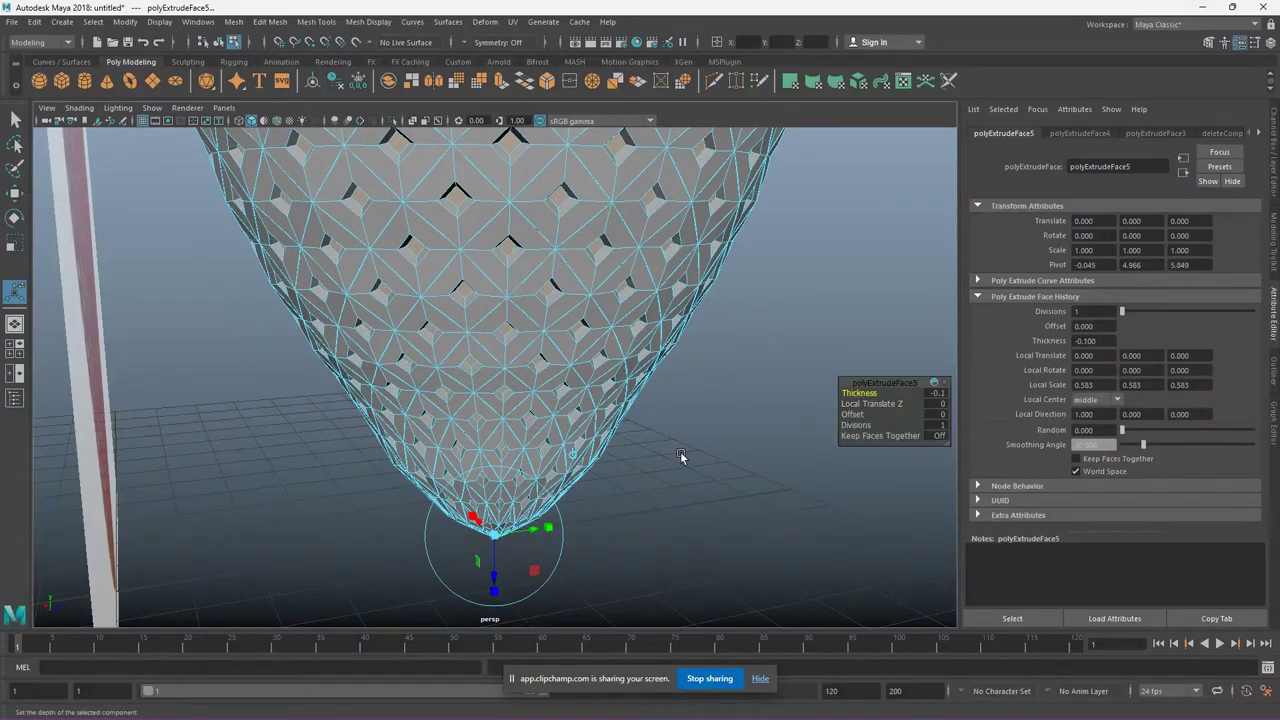
{"action": "key", "text": "g"}
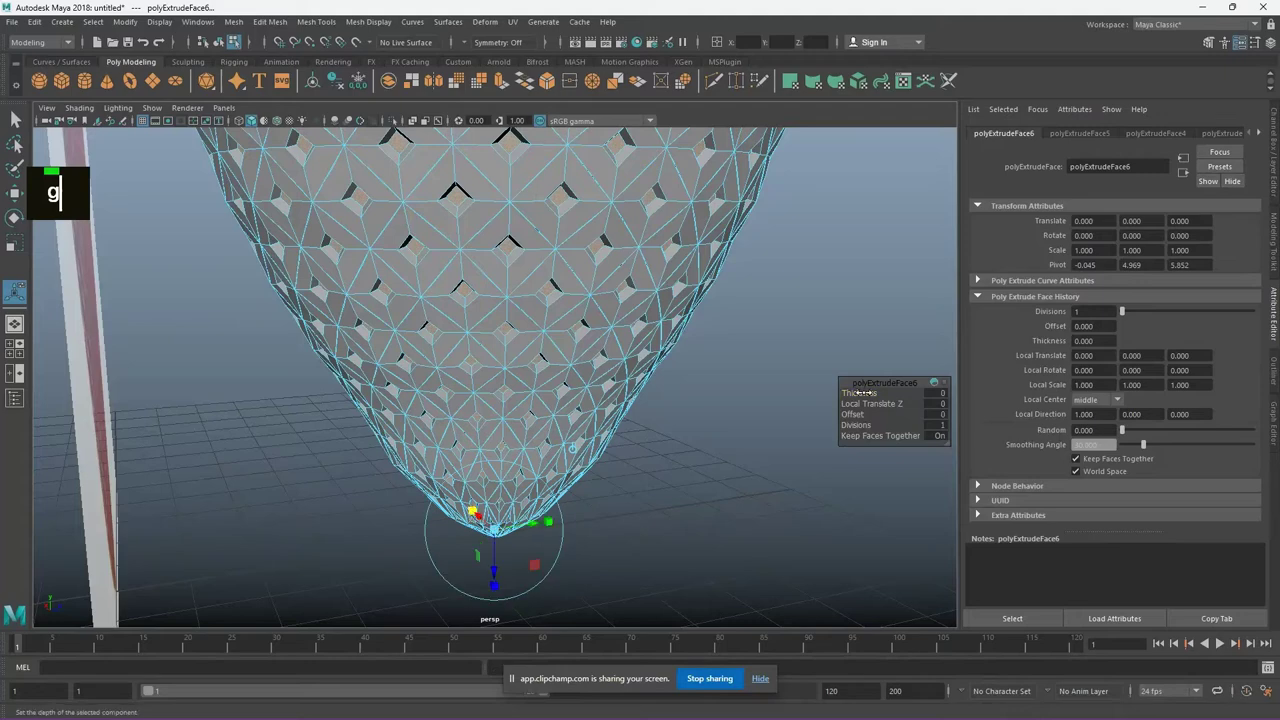
Shrink the new extrusion to about 0.65 and set its Thickness to 0.2
{"action": "scroll", "scroll_direction": "up", "scroll_amount": 3}
{"action": "middle_click", "coordinate": [662, 445]}
{"action": "key", "text": "ctrl+z"}
{"action": "middle_click", "coordinate": [742, 492]}
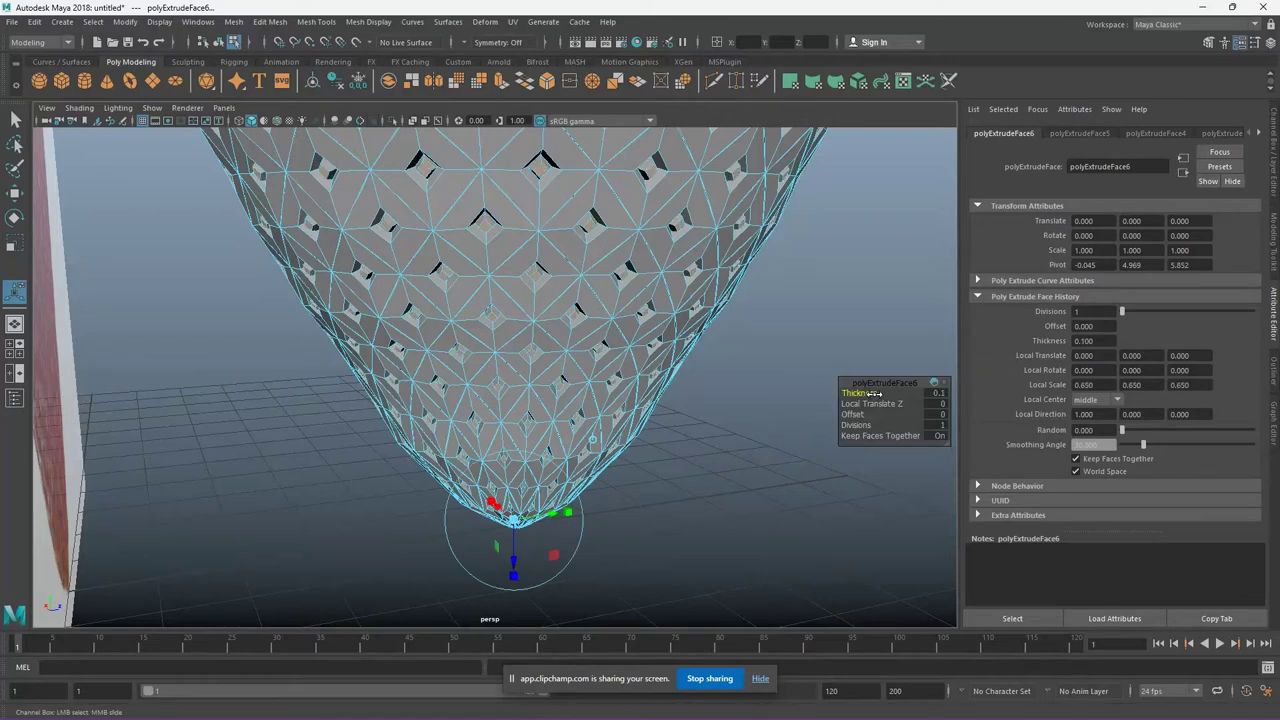
{"action": "type", "text": "0.2"}
{"action": "key", "text": "Return"}
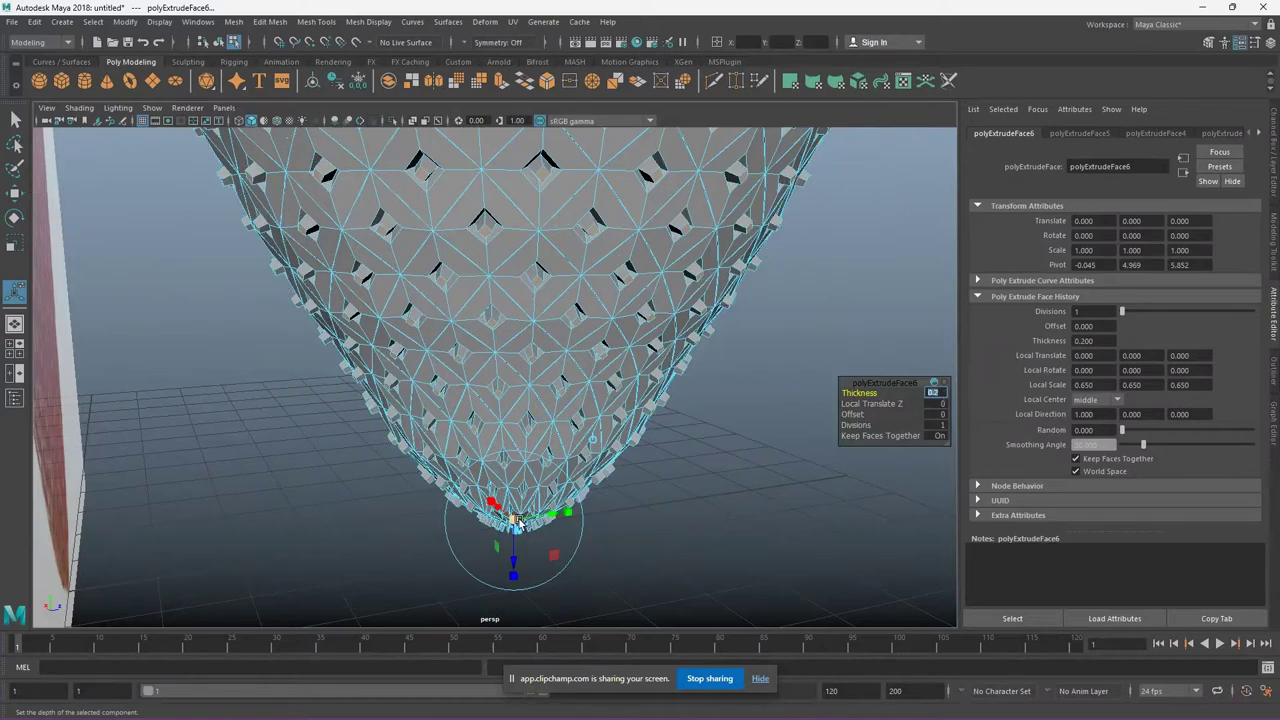
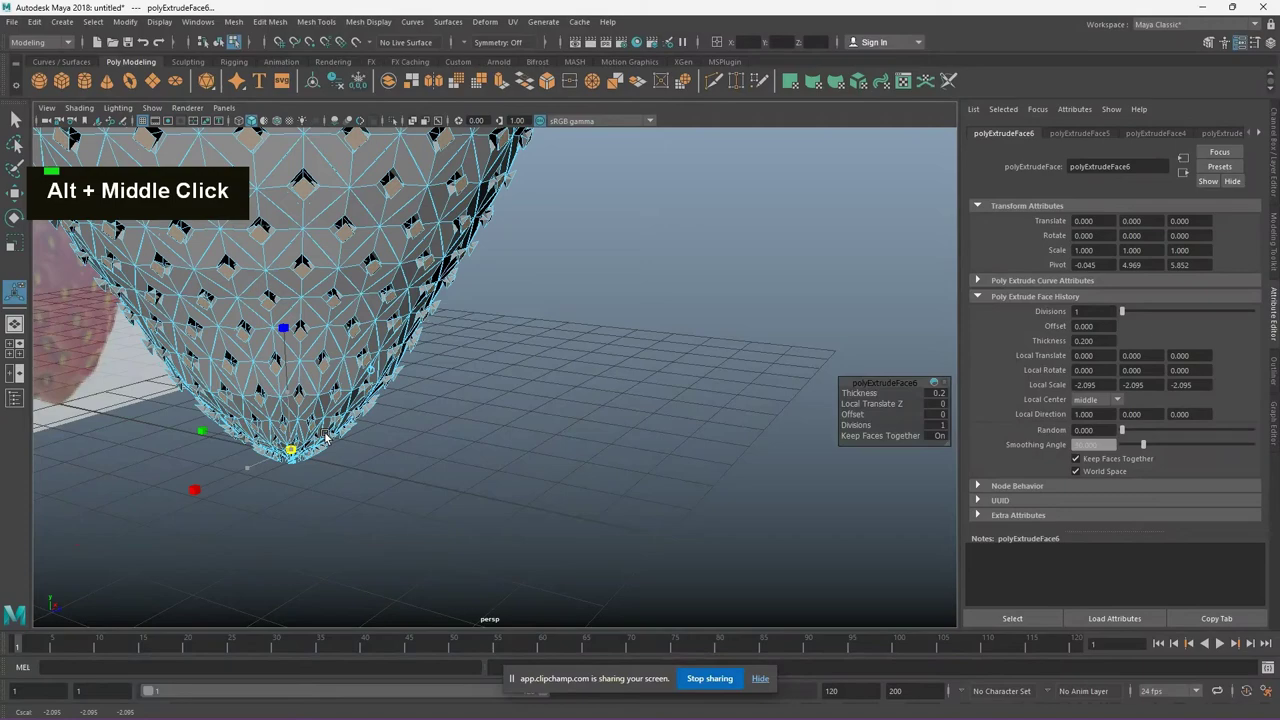
Try scaling the extruded seed blocks with the manipulator, then undo the oversized result
{"action": "scroll", "scroll_direction": "up", "scroll_amount": 3}
{"action": "middle_click", "coordinate": [408, 448]}
{"action": "scroll", "scroll_direction": "up", "scroll_amount": 3}
{"action": "middle_click", "coordinate": [341, 461]}
{"action": "middle_click", "coordinate": [285, 450]}
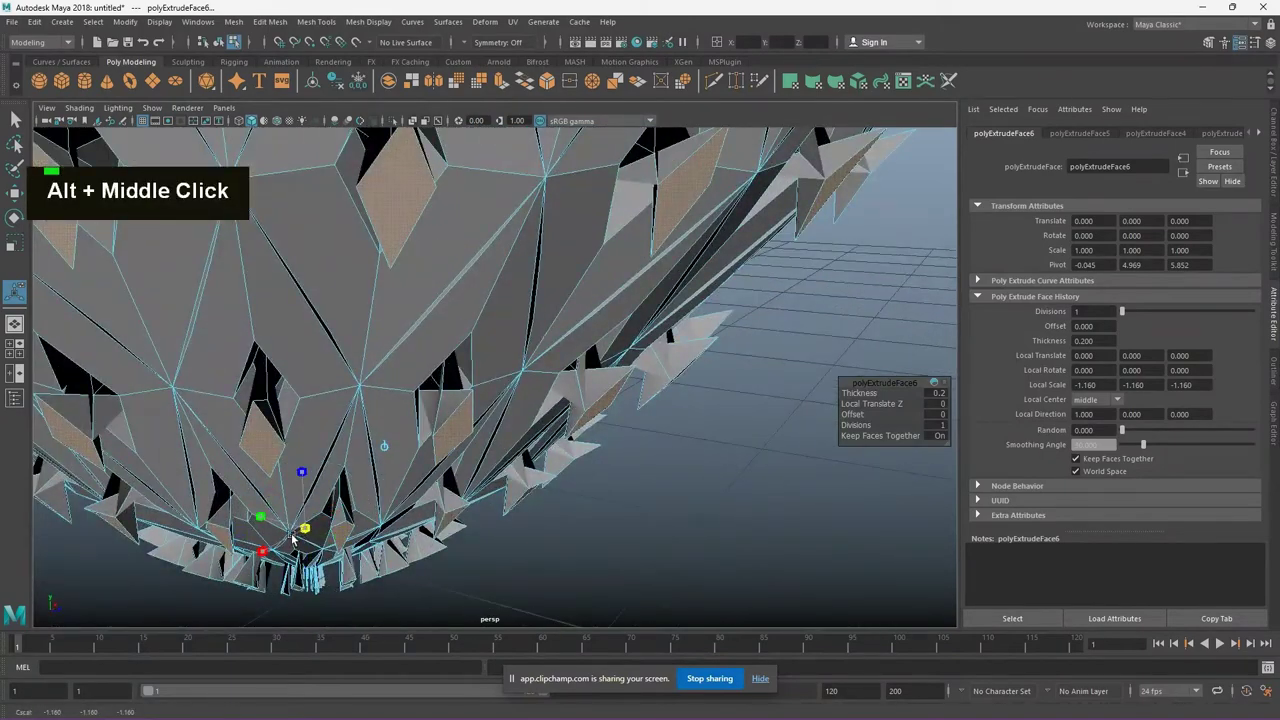
{"action": "scroll", "scroll_direction": "down", "scroll_amount": 3}
{"action": "key", "text": "ctrl+z"}
{"action": "key", "text": "ctrl+z"}
{"action": "key", "text": "ctrl+z"}
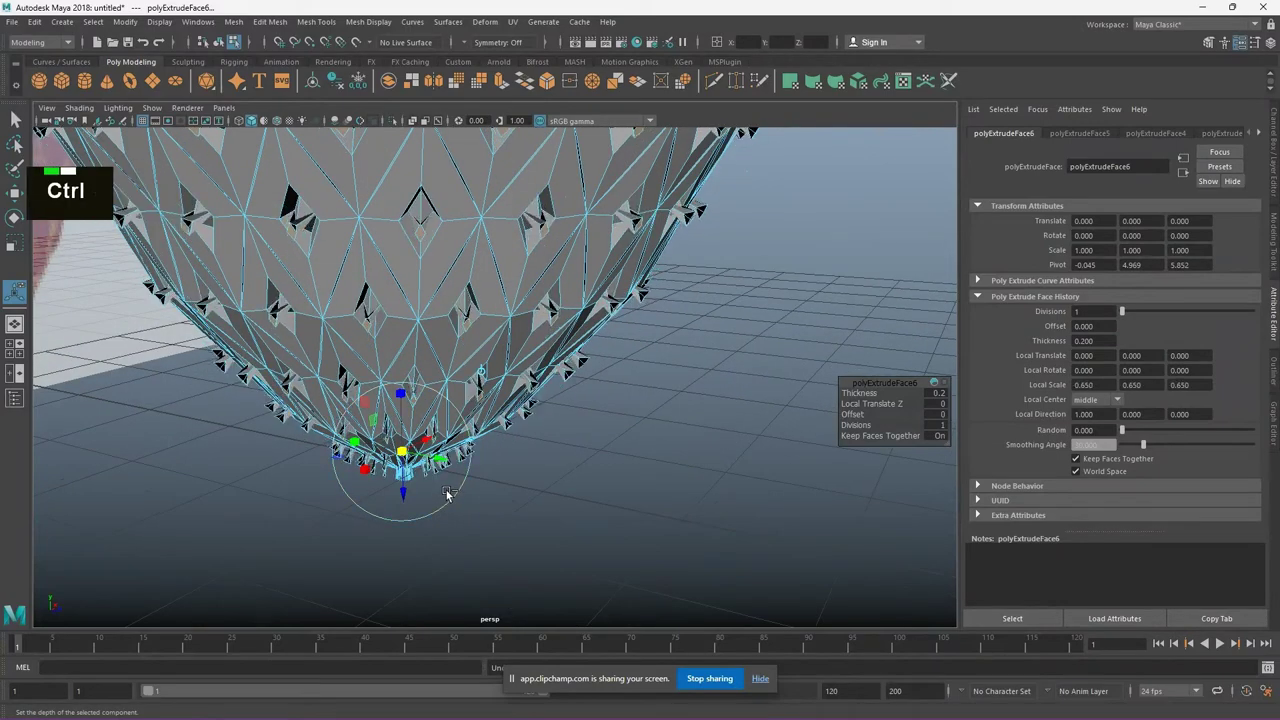
Scale the seed extrusion down to about 0.321 of its size
{"action": "scroll", "scroll_direction": "up", "scroll_amount": 3}
{"action": "scroll", "scroll_direction": "down", "scroll_amount": 3}
{"action": "middle_click", "coordinate": [635, 350]}
{"action": "scroll", "scroll_direction": "up", "scroll_amount": 3}
{"action": "middle_click", "coordinate": [433, 422]}
{"action": "scroll", "scroll_direction": "down", "scroll_amount": 3}
{"action": "middle_click", "coordinate": [513, 426]}
{"action": "scroll", "scroll_direction": "up", "scroll_amount": 3}
{"action": "middle_click", "coordinate": [459, 484]}
{"action": "scroll", "scroll_direction": "up", "scroll_amount": 3}
{"action": "middle_click", "coordinate": [582, 434]}
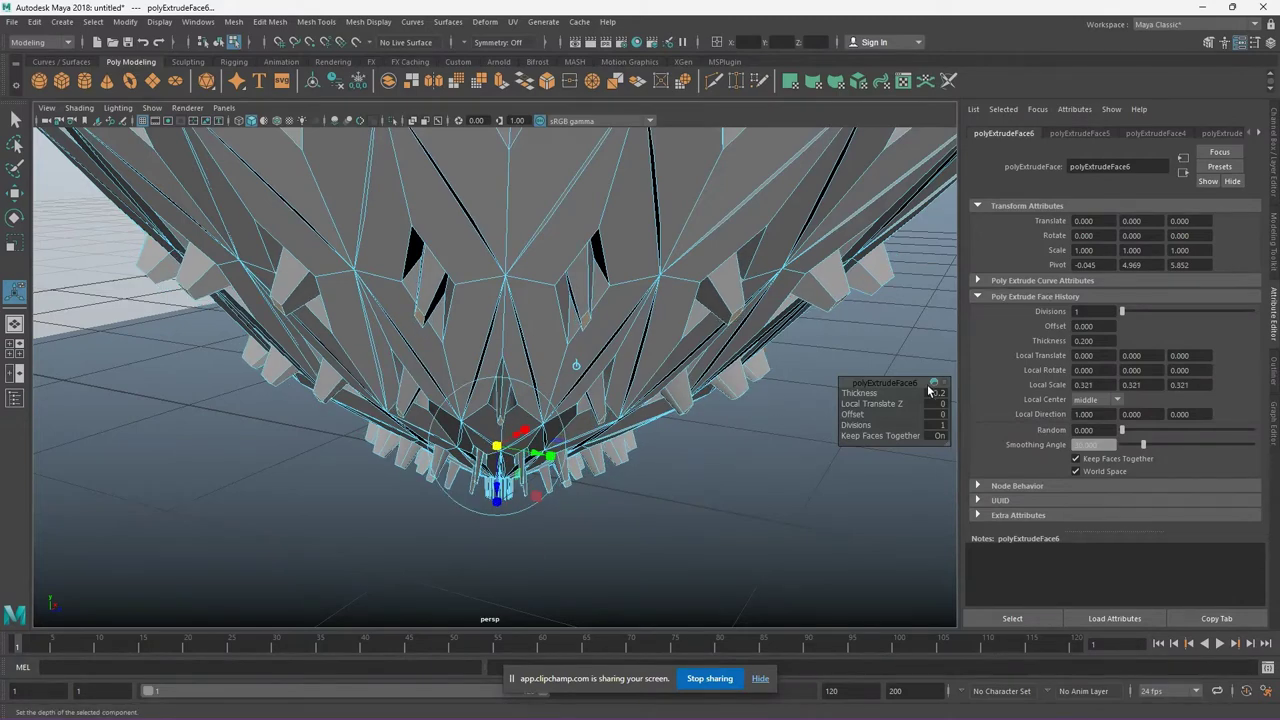
Set the seed extrusion thickness to 0.1 and inspect the small pointed seeds
{"action": "type", "text": "0.1"}
{"action": "key", "text": "Return"}
{"action": "scroll", "scroll_direction": "down", "scroll_amount": 3}
{"action": "left_click", "coordinate": [637, 462]}
{"action": "scroll", "scroll_direction": "down", "scroll_amount": 3}
{"action": "middle_click", "coordinate": [705, 341]}
{"action": "scroll", "scroll_direction": "down", "scroll_amount": 3}
{"action": "scroll", "scroll_direction": "up", "scroll_amount": 3}
{"action": "middle_click", "coordinate": [618, 393]}
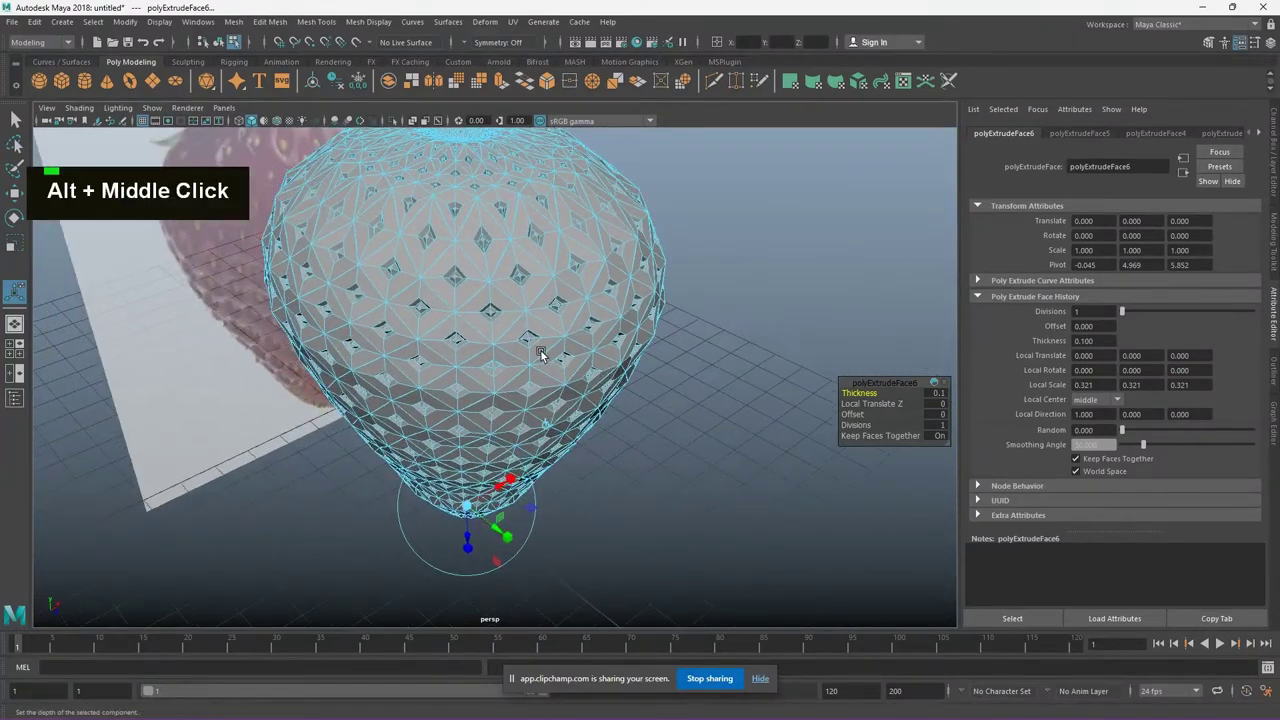
Zoom around the seed faces while starting a Quick Select Set for them
{"action": "scroll", "scroll_direction": "up", "scroll_amount": 3}
{"action": "scroll", "scroll_direction": "down", "scroll_amount": 3}
{"action": "scroll", "scroll_direction": "up", "scroll_amount": 3}
{"action": "scroll", "scroll_direction": "down", "scroll_amount": 3}
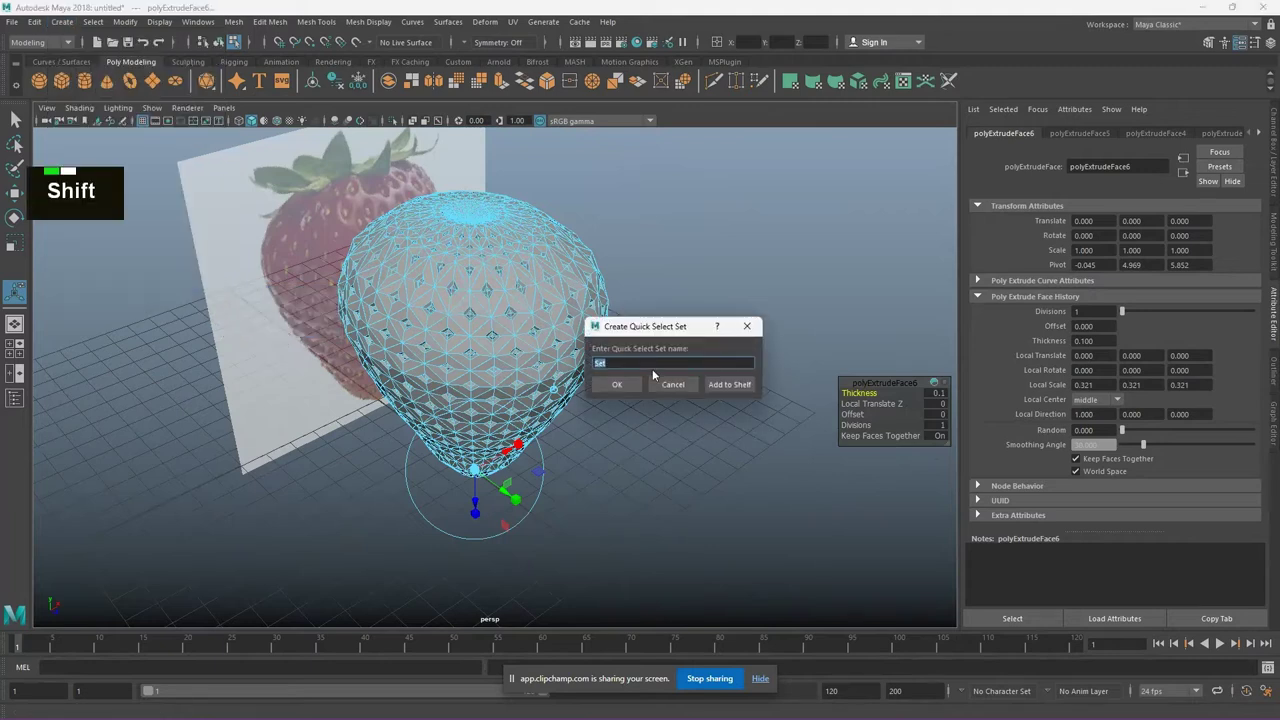
Name the seed quick select set 'yellow' and rename the strawberry's red Blinn material 'red'
{"action": "type", "text": "yellow"}
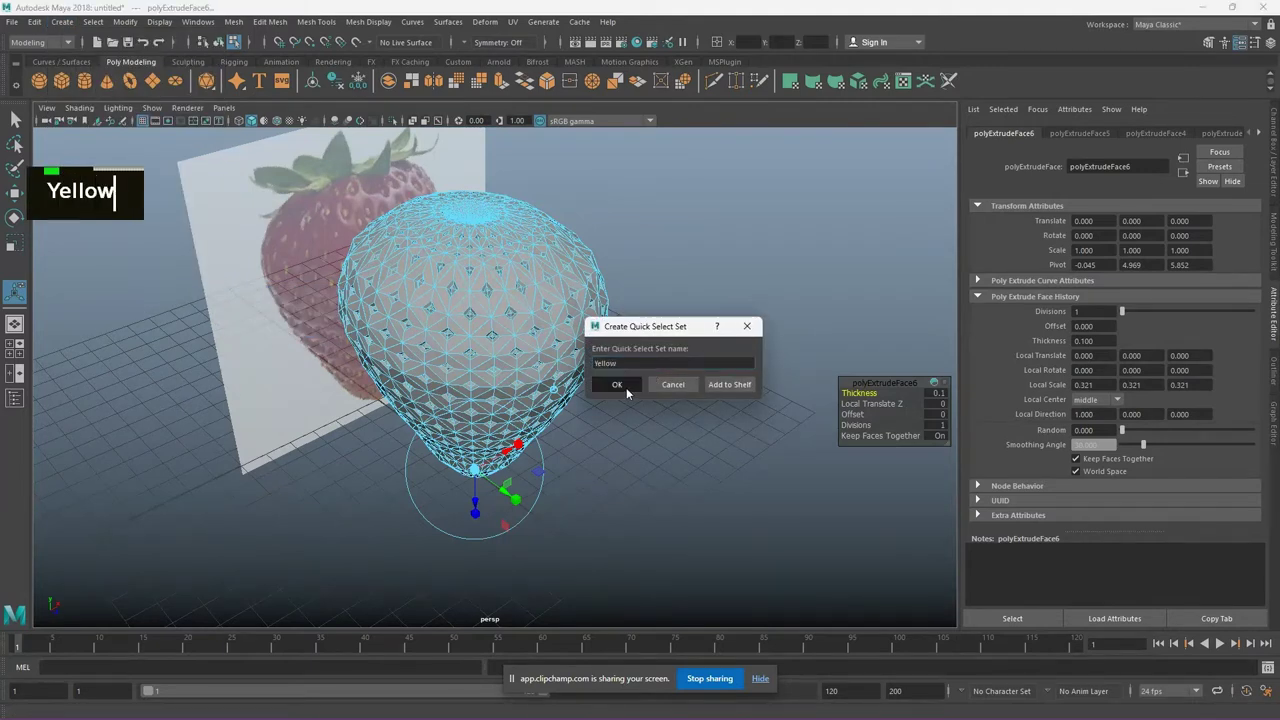
{"action": "right_click", "coordinate": [485, 284]}
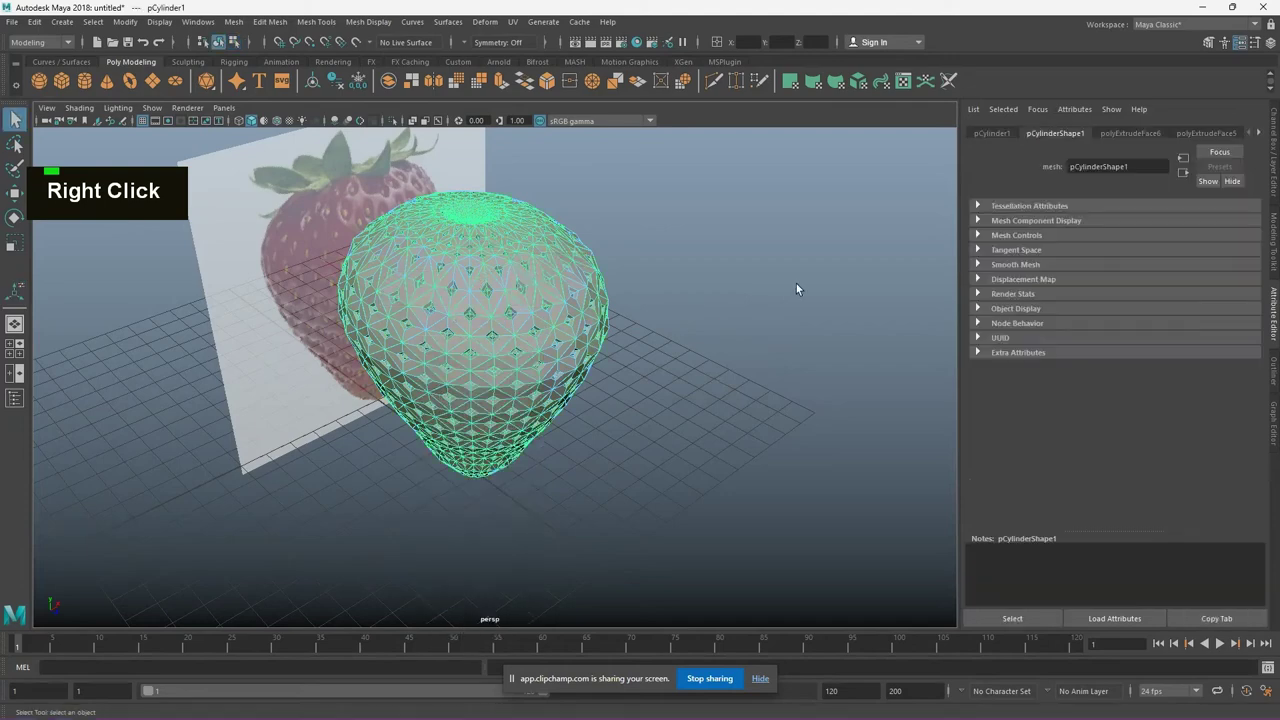
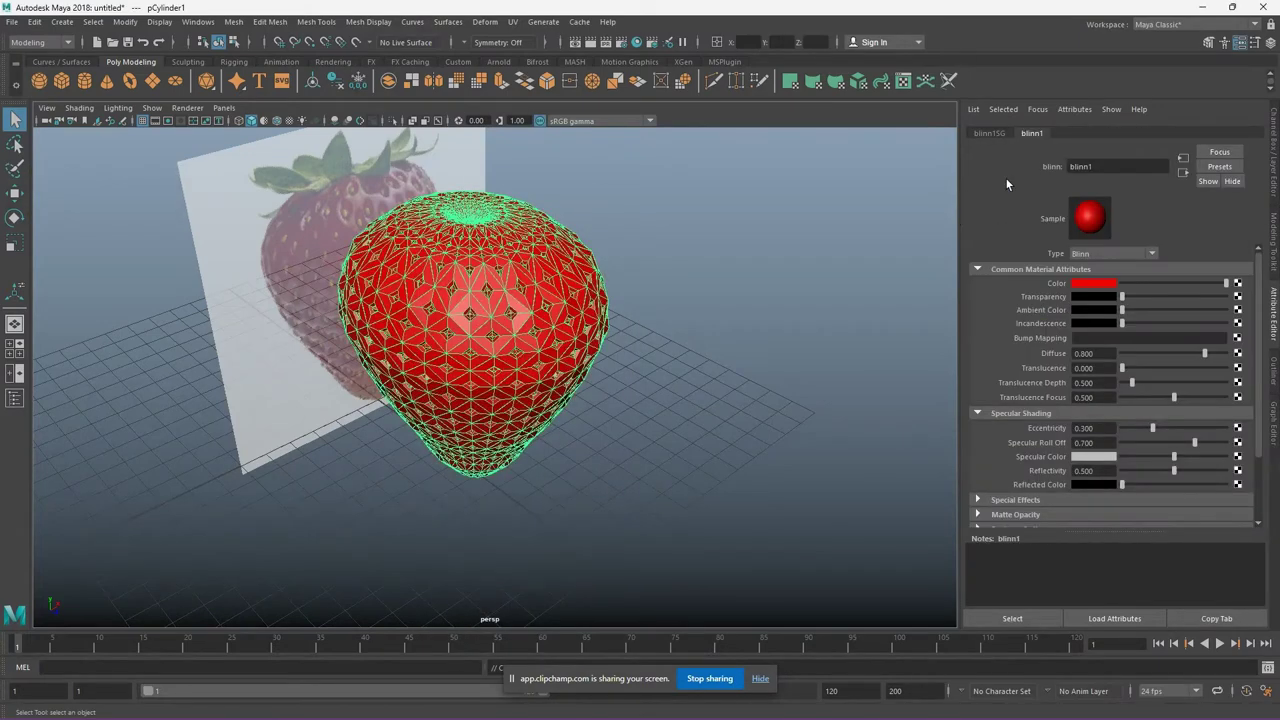
{"action": "type", "text": "red"}
{"action": "key", "text": "Return"}
Assign a new yellow Blinn material named Yellow1 to the seed faces
{"action": "right_click", "coordinate": [481, 254]}
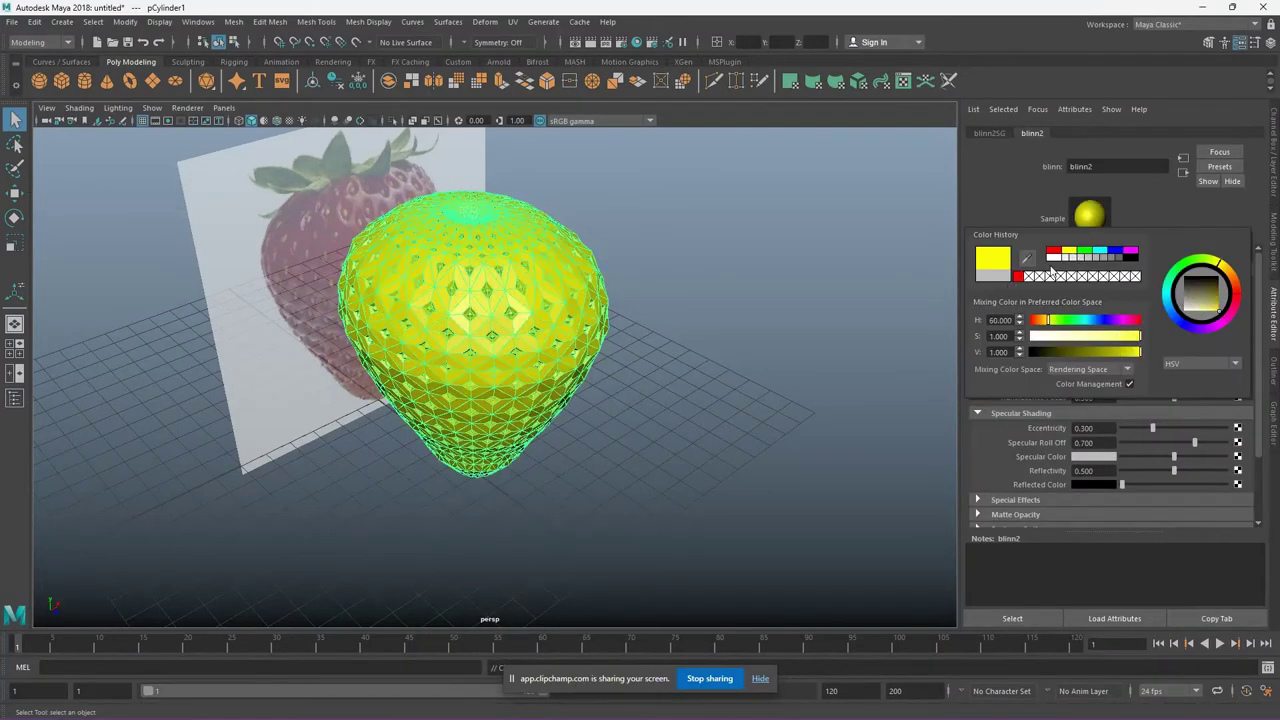
{"action": "type", "text": "yellow"}
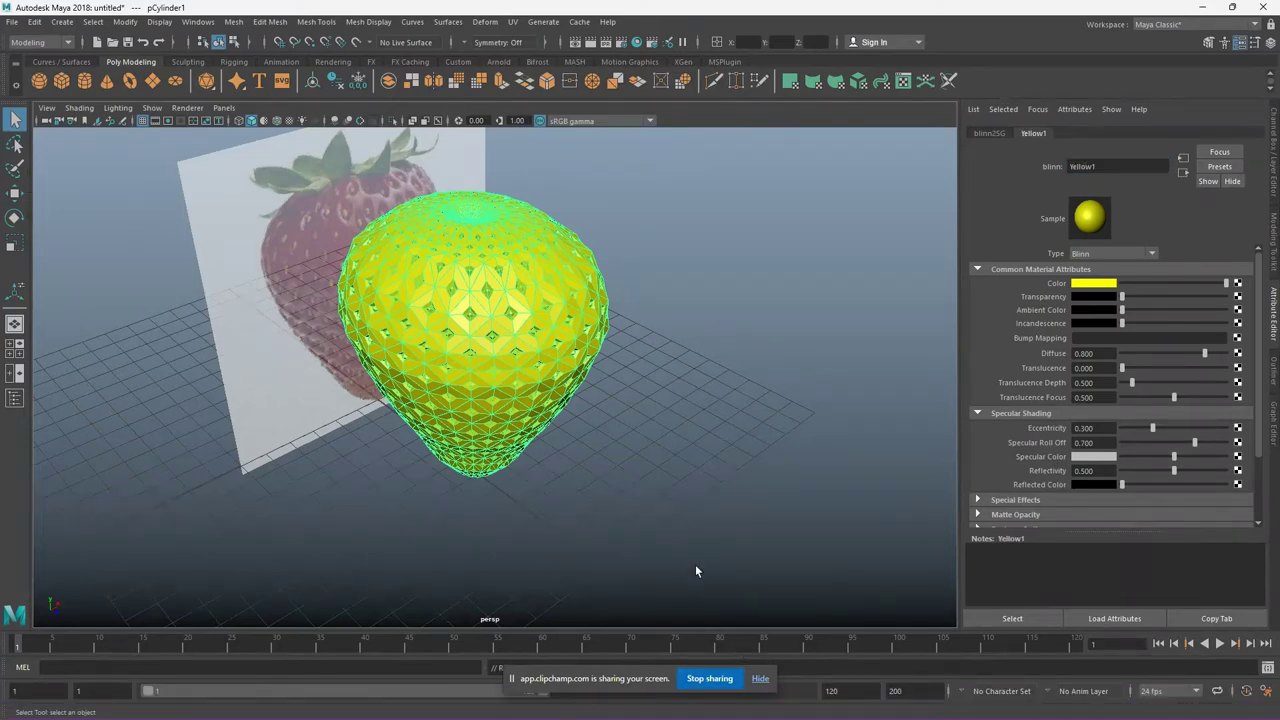
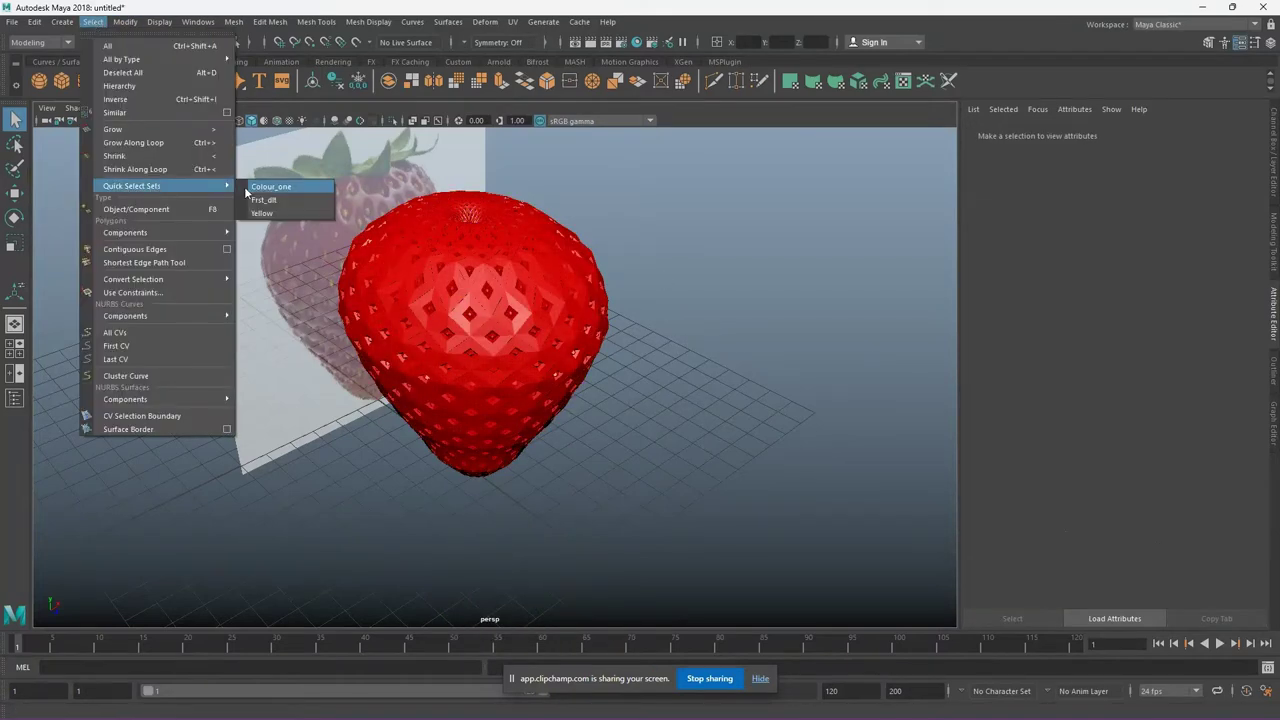
Return to object mode on pCylinder1 and toggle Smooth Mesh Preview with the 3 key
{"action": "scroll", "scroll_direction": "up", "scroll_amount": 3}
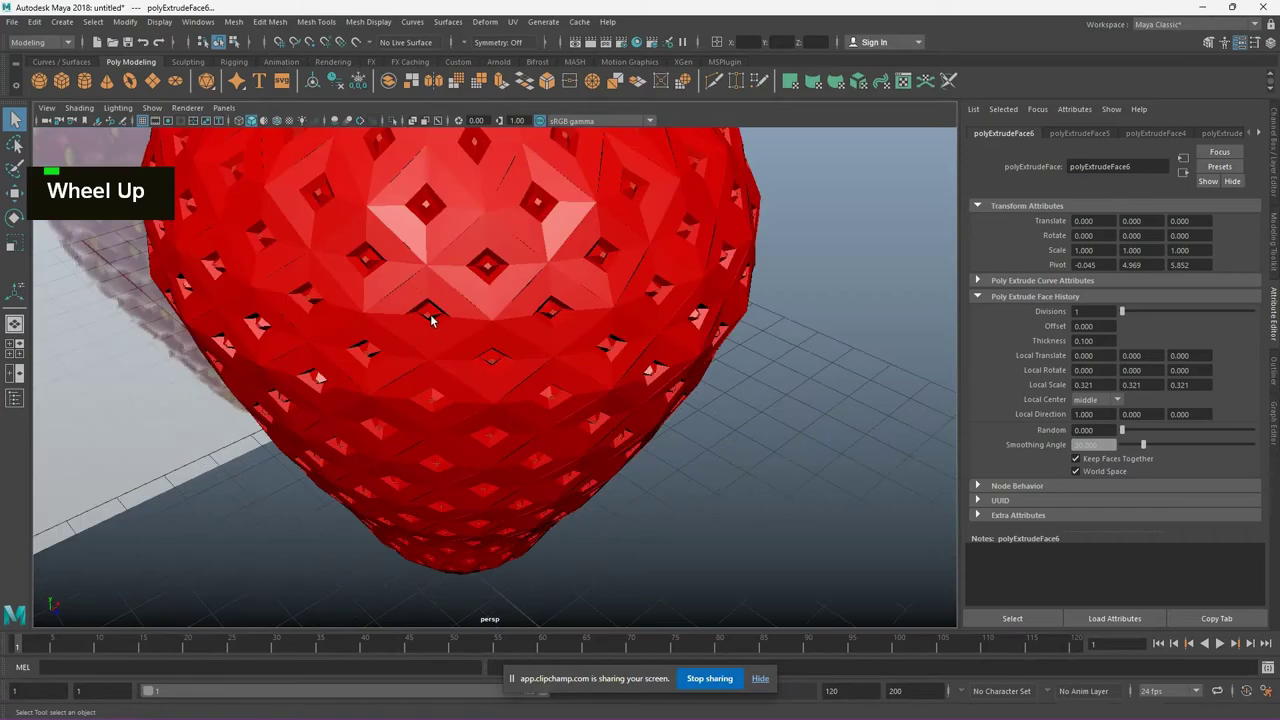
{"action": "right_click", "coordinate": [432, 316]}
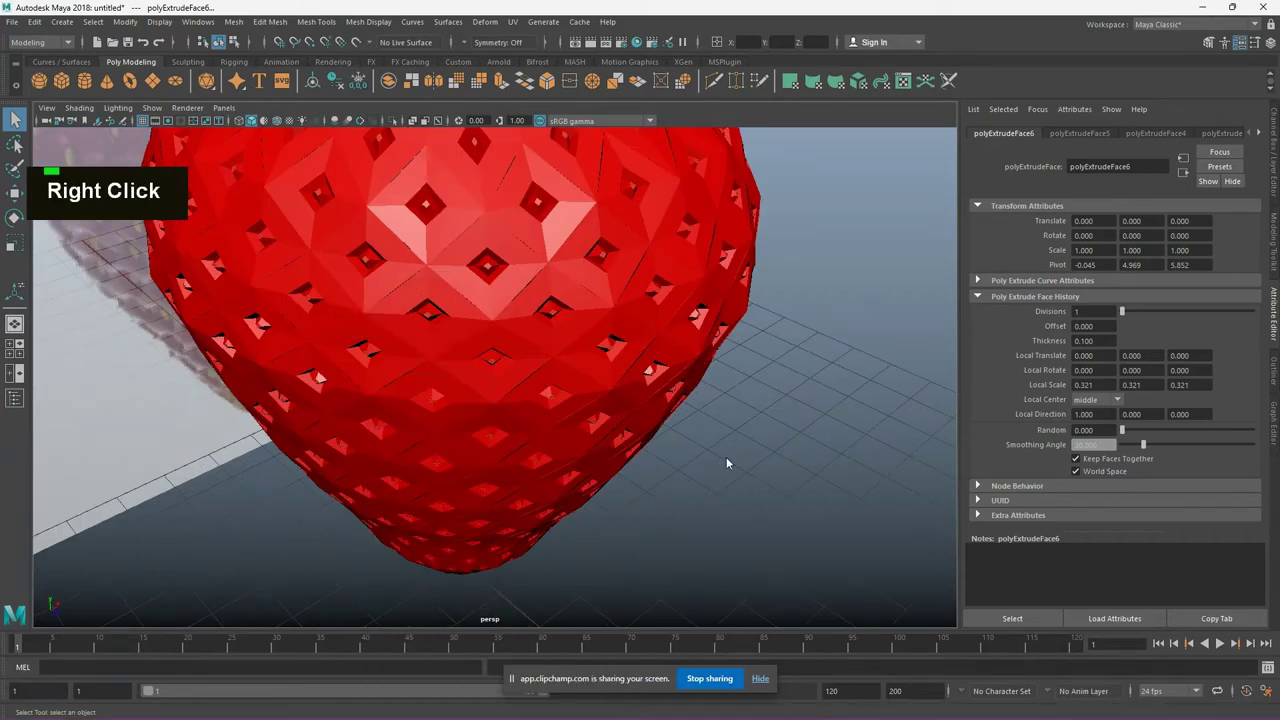
{"action": "scroll", "scroll_direction": "down", "scroll_amount": 3}
{"action": "scroll", "scroll_direction": "up", "scroll_amount": 3}
{"action": "type", "text": "3"}
{"action": "scroll", "scroll_direction": "up", "scroll_amount": 3}
{"action": "scroll", "scroll_direction": "down", "scroll_amount": 3}
{"action": "scroll", "scroll_direction": "up", "scroll_amount": 3}
{"action": "key", "text": "3"}
{"action": "scroll", "scroll_direction": "down", "scroll_amount": 3}
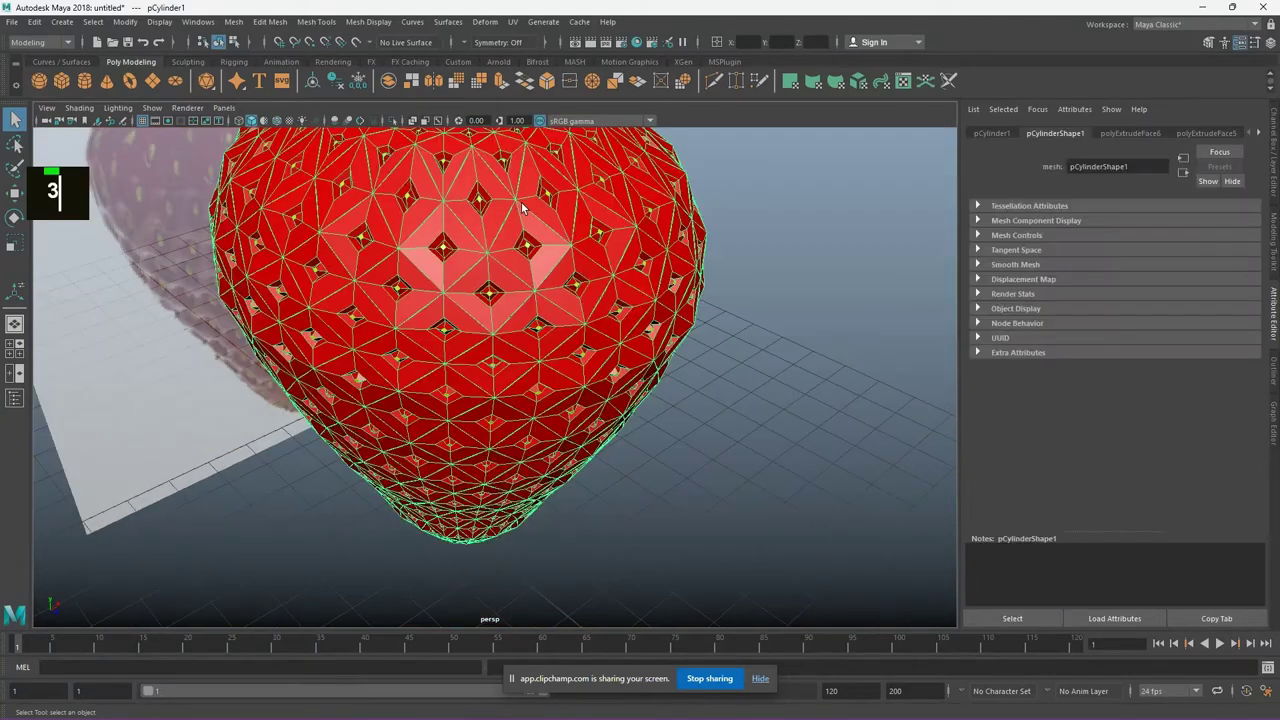
{"action": "type", "text": "33"}
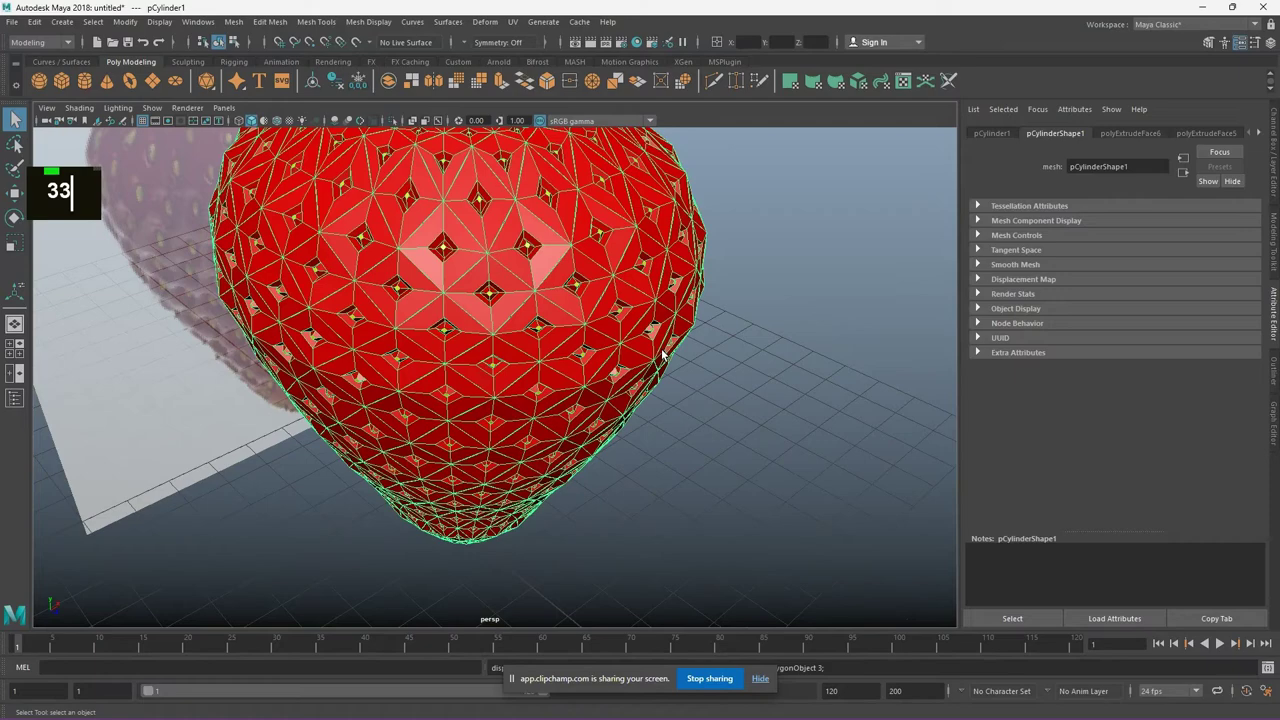
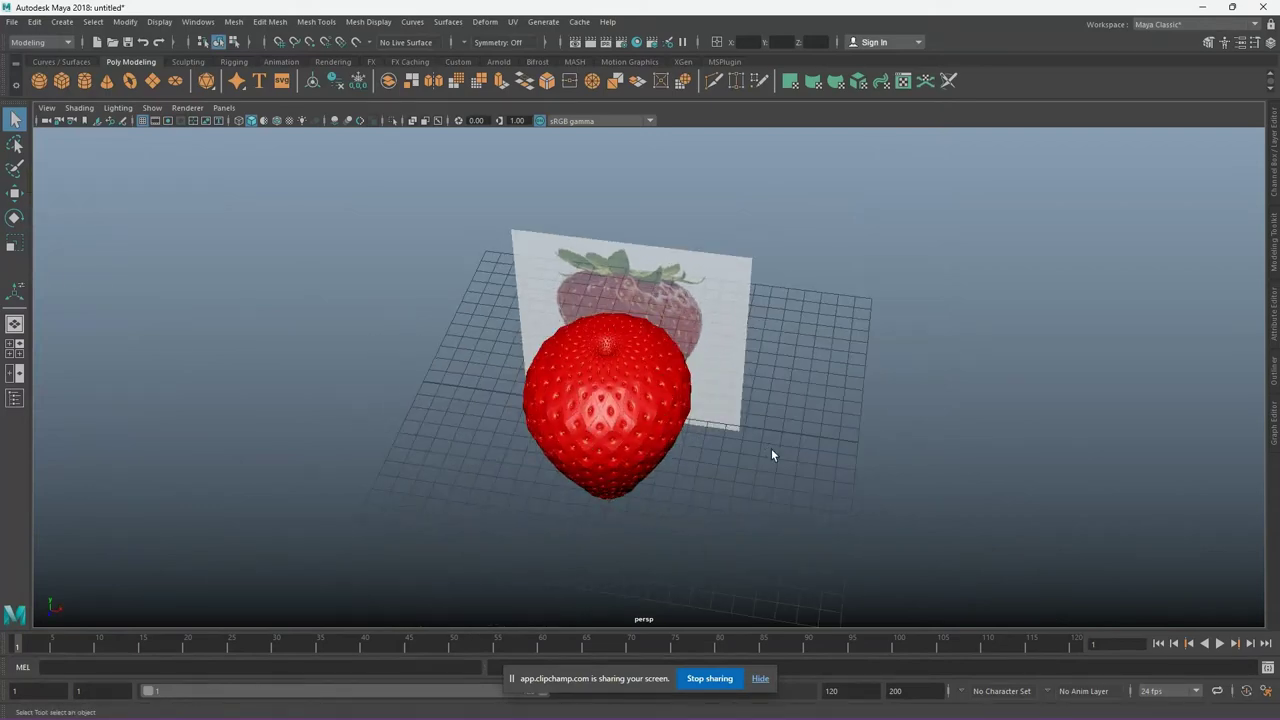
Move the leaf plane's stem to the strawberry's top centre and frame the view on it
{"action": "key", "text": "w"}
{"action": "key", "text": "f"}
{"action": "scroll", "scroll_direction": "down", "scroll_amount": 3}
{"action": "middle_click", "coordinate": [669, 371]}
{"action": "middle_click", "coordinate": [960, 380]}
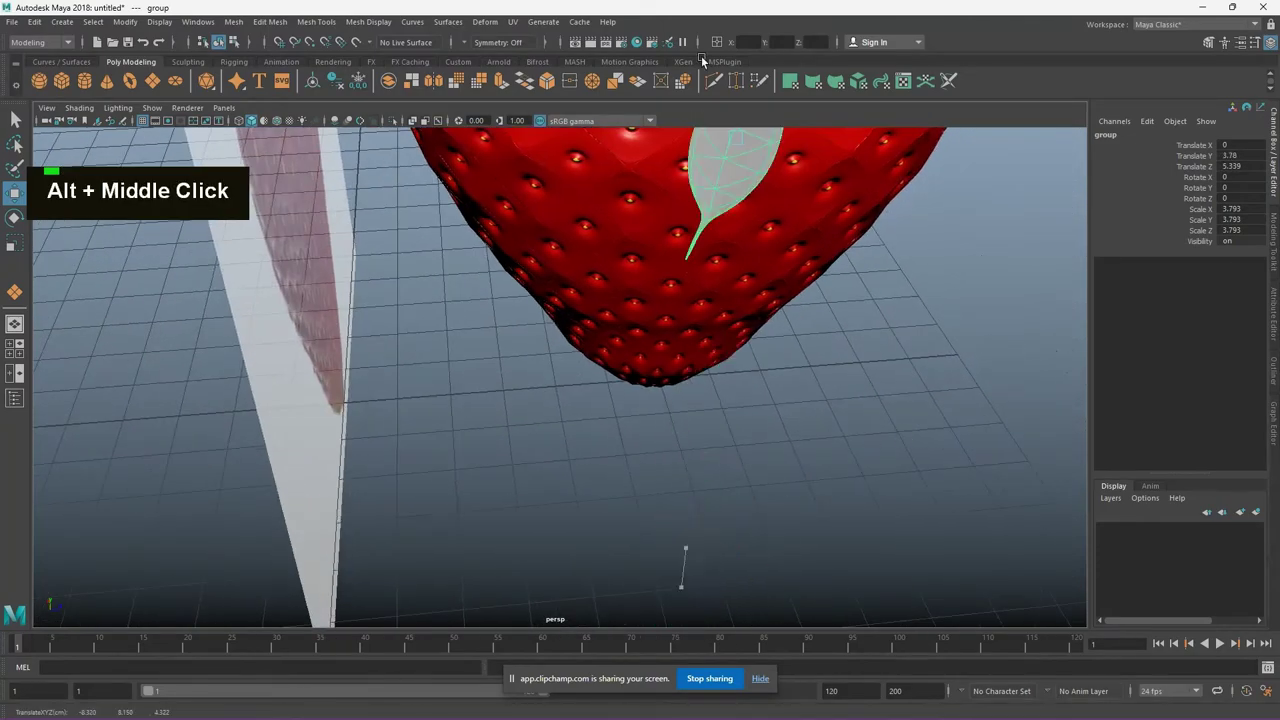
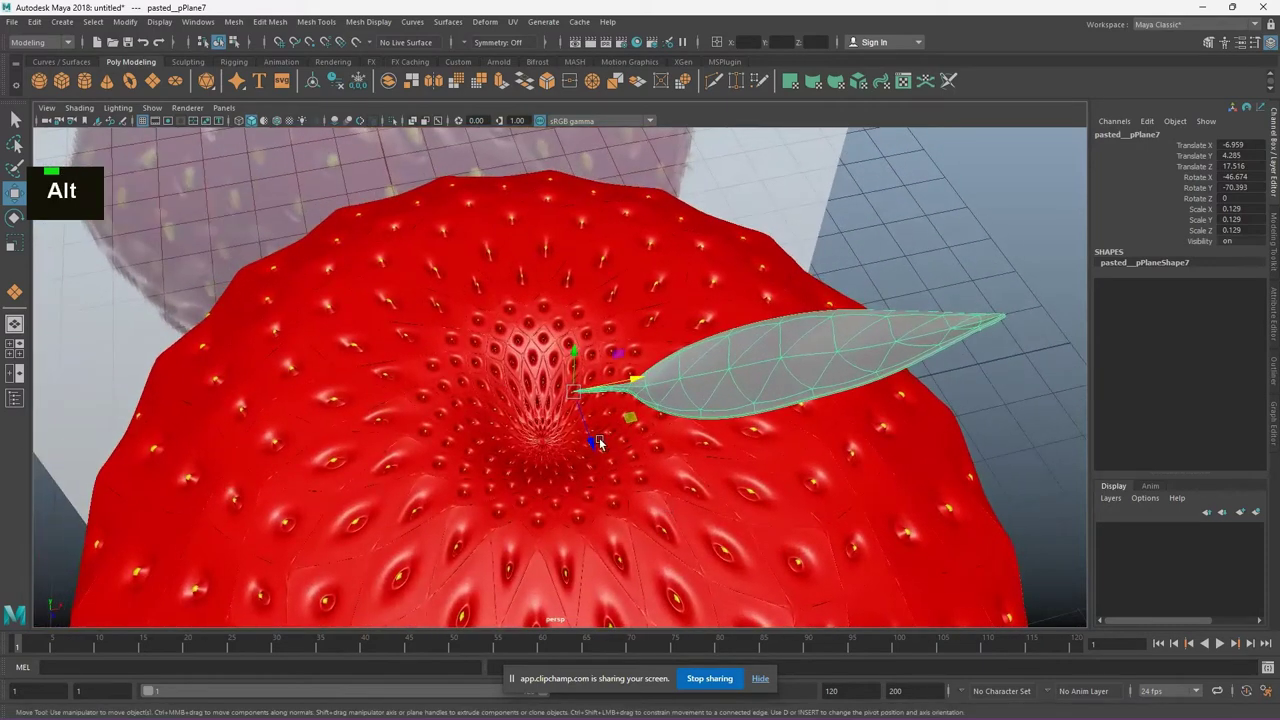
Duplicate the leaf and rotate and move the copy to a new spot on the crown
{"action": "key", "text": "ctrl+d"}
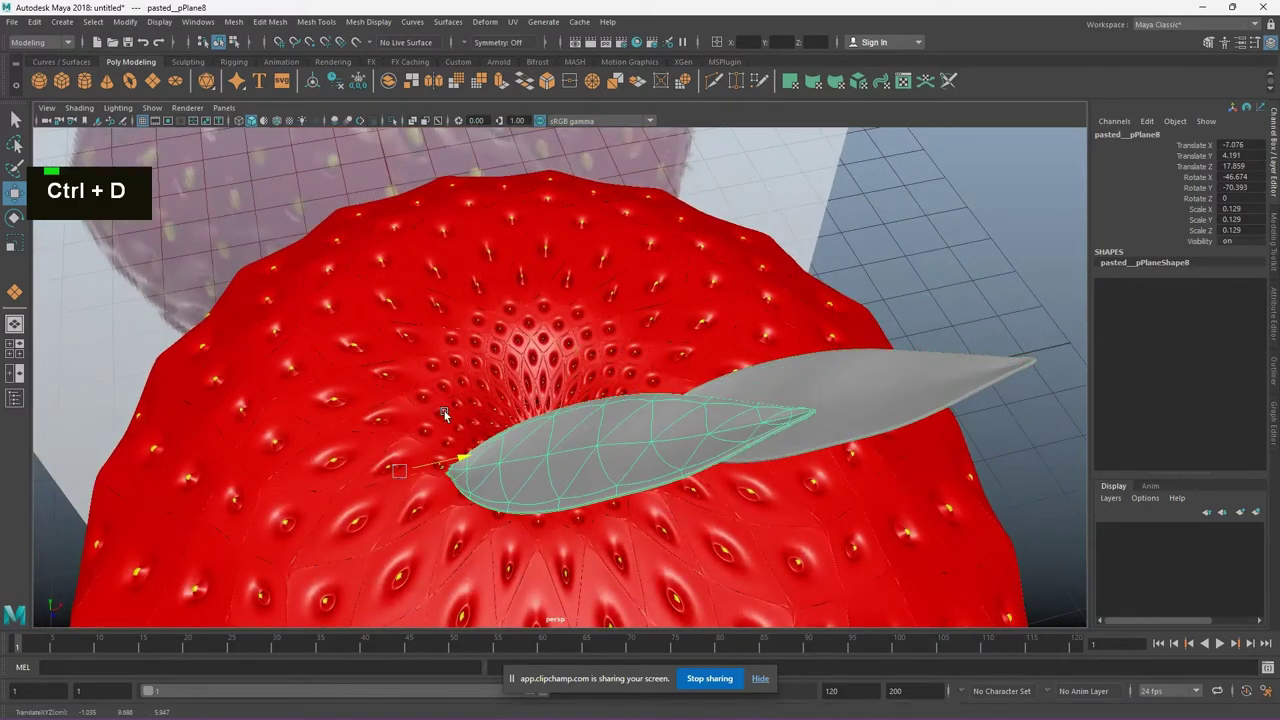
{"action": "key", "text": "e"}
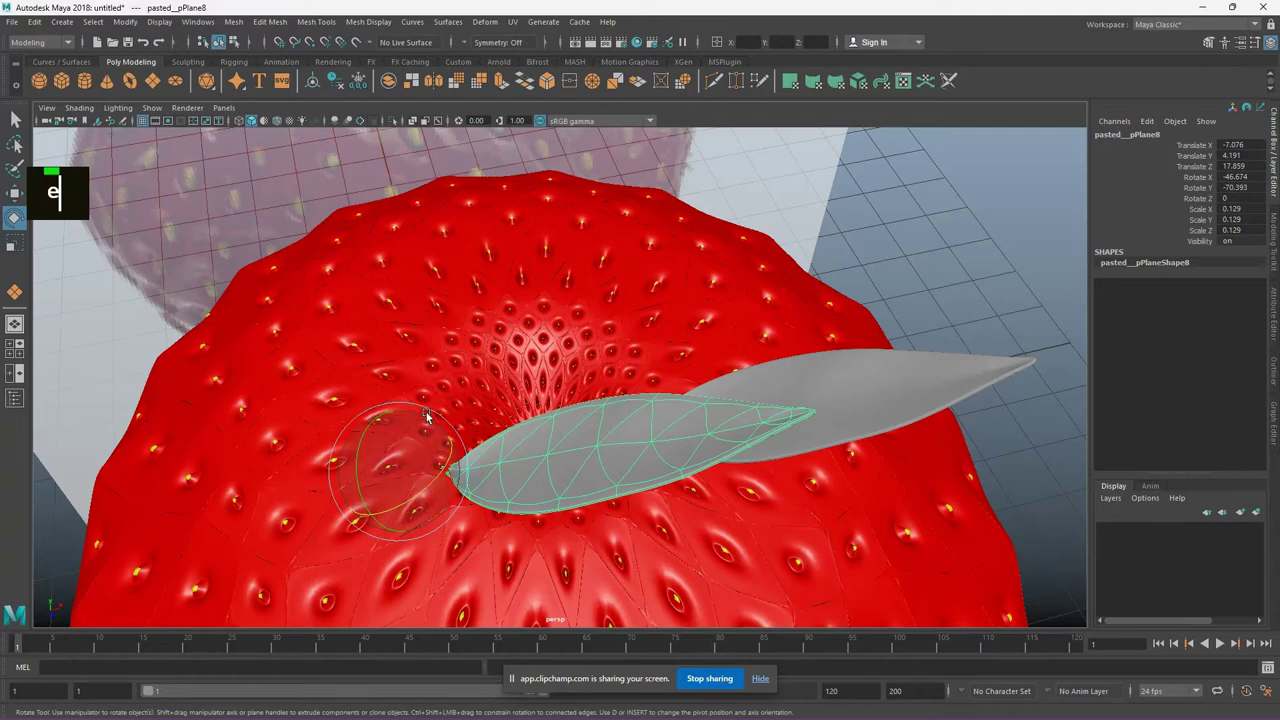
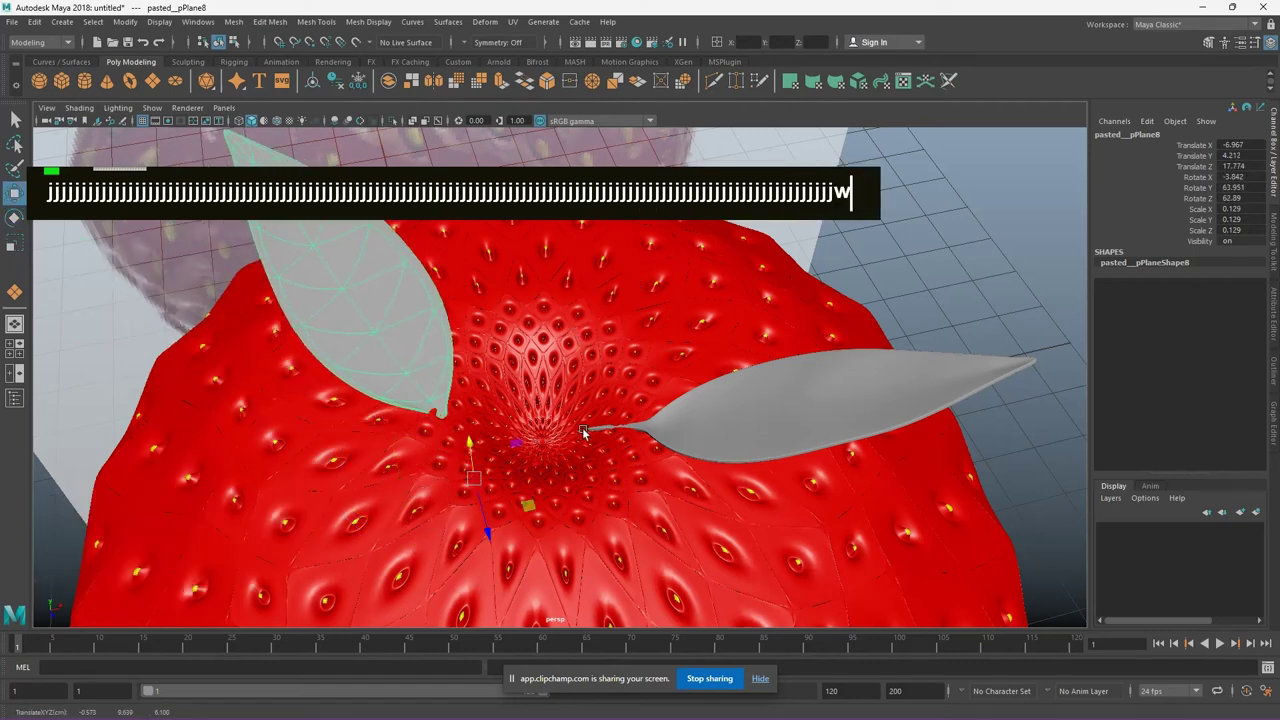
{"action": "type", "text": "j"}
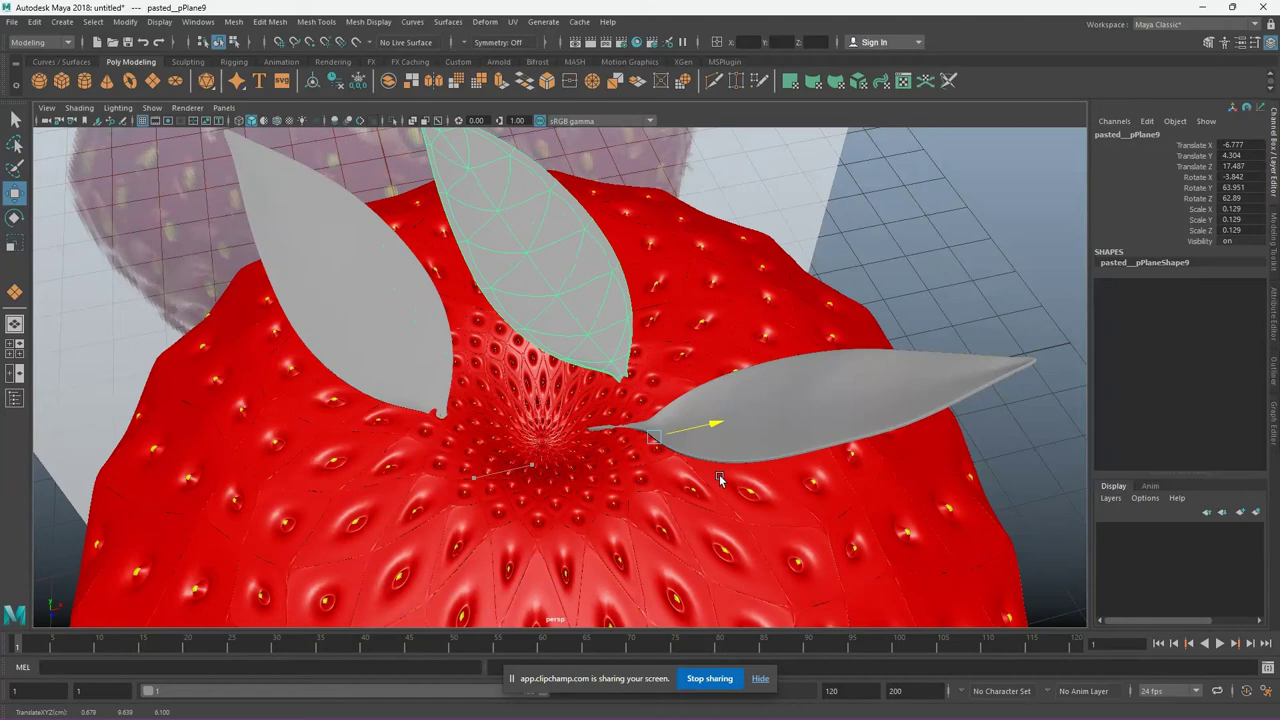
{"action": "key", "text": "e"}
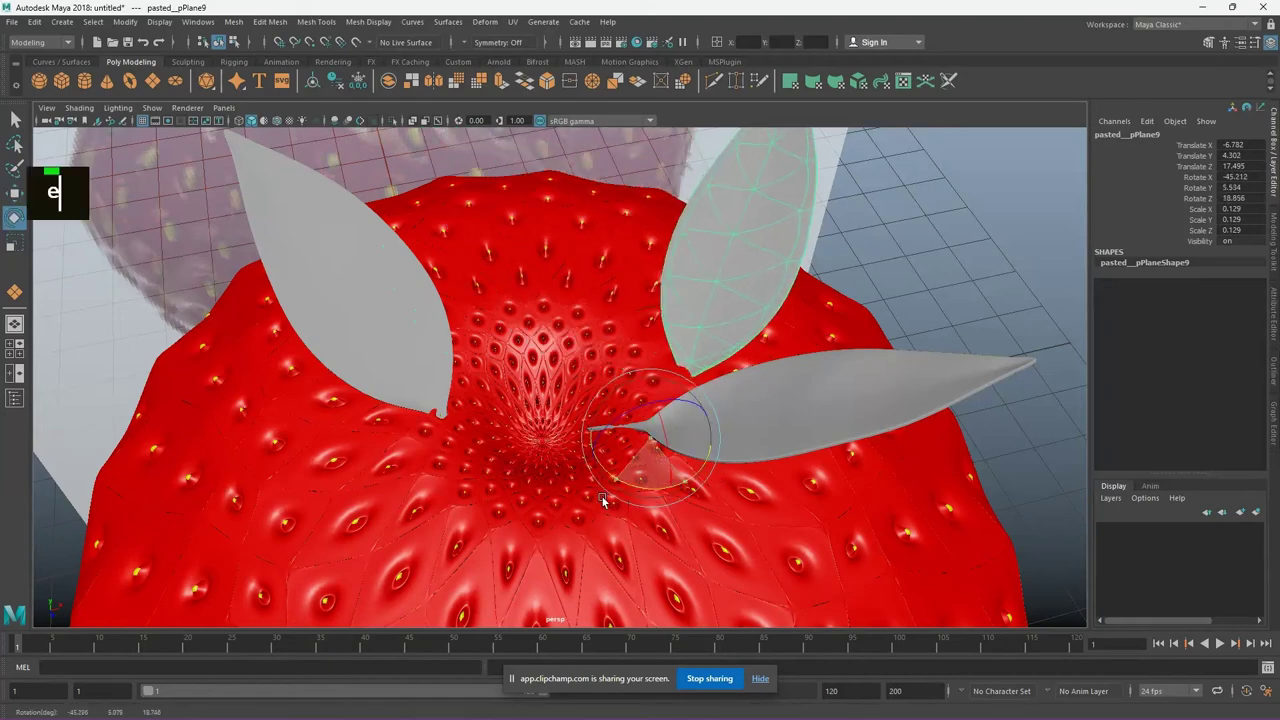
{"action": "key", "text": "w"}
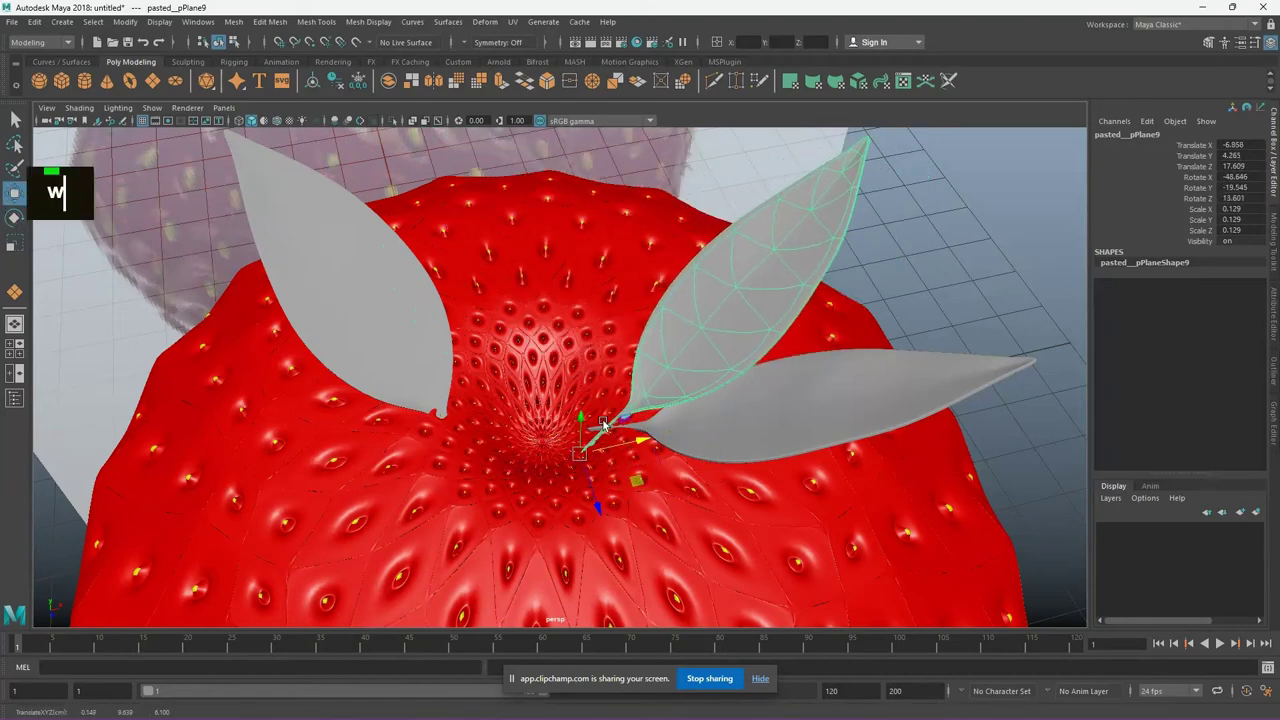
{"action": "scroll", "scroll_direction": "down", "scroll_amount": 3}
{"action": "left_click", "coordinate": [721, 466]}
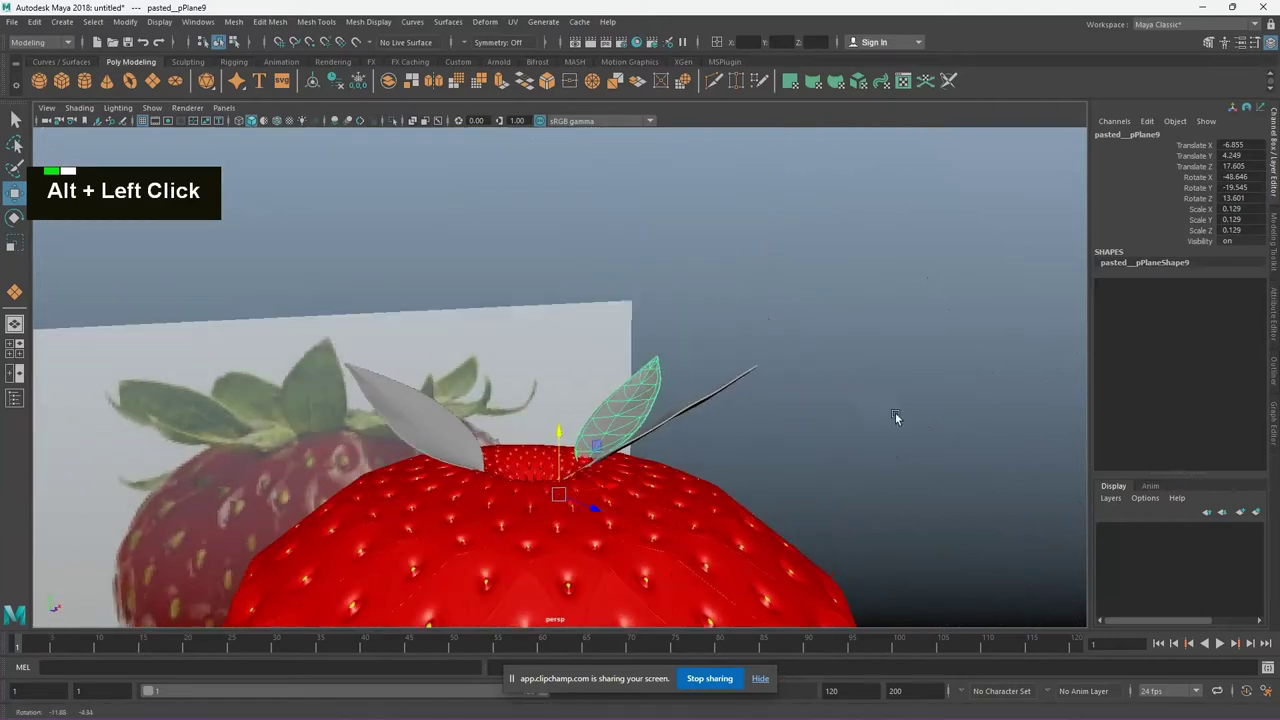
{"action": "scroll", "scroll_direction": "down", "scroll_amount": 3}
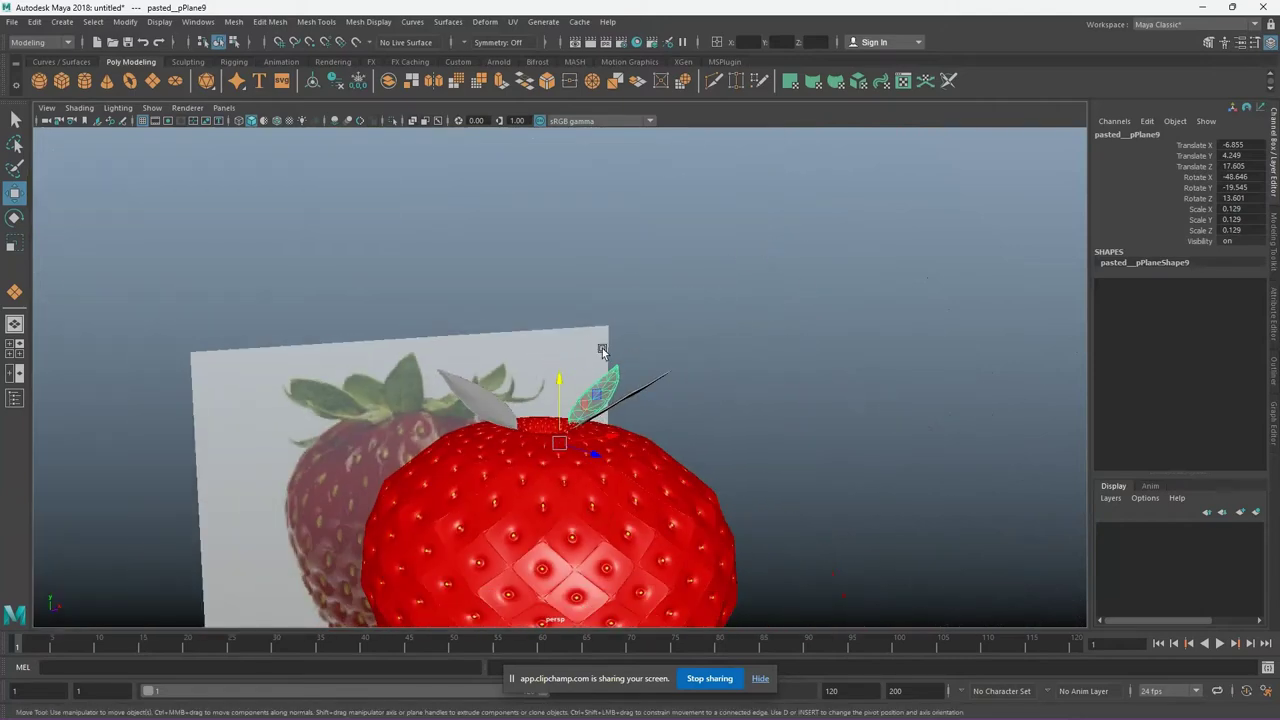
{"action": "scroll", "scroll_direction": "up", "scroll_amount": 3}
{"action": "left_click", "coordinate": [737, 407]}
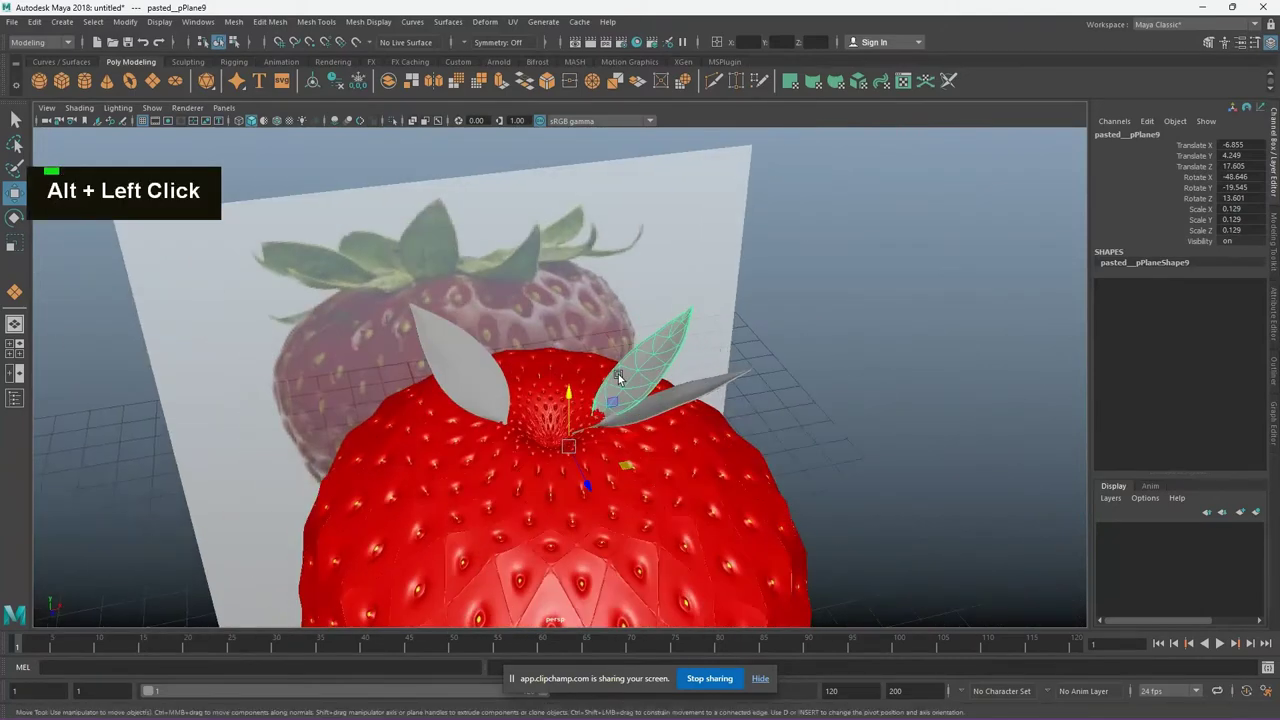
Duplicate further leaves and fan them around the top of the strawberry
{"action": "key", "text": "ctrl+d"}
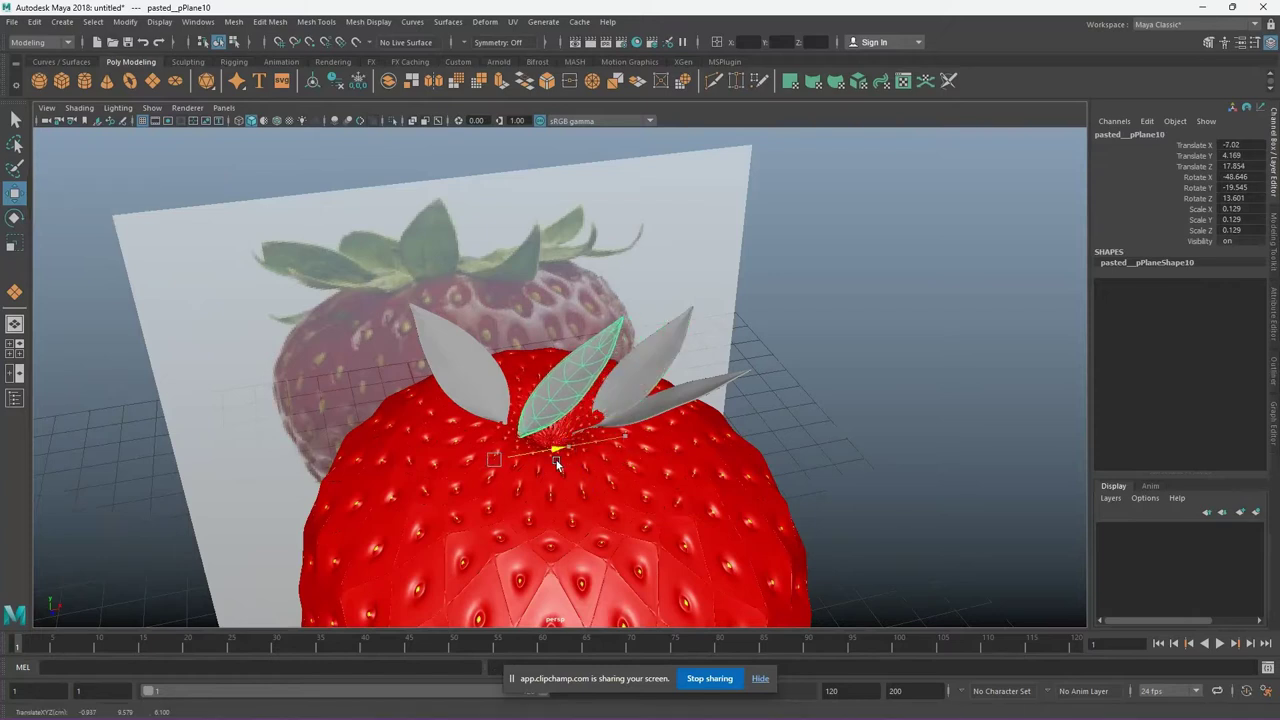
{"action": "key", "text": "e"}
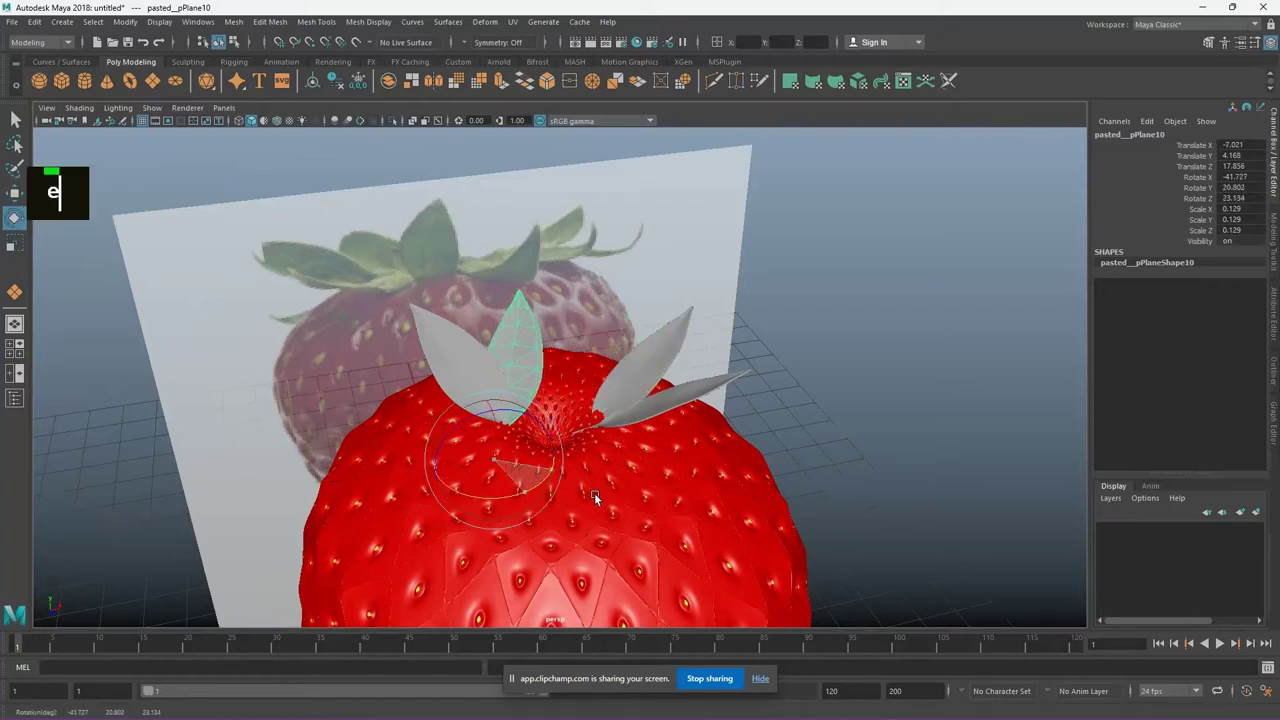
{"action": "type", "text": "Yellowjjjjjjj"}
{"action": "scroll", "scroll_direction": "up", "scroll_amount": 3}
{"action": "middle_click", "coordinate": [656, 486]}
{"action": "left_click", "coordinate": [567, 599]}
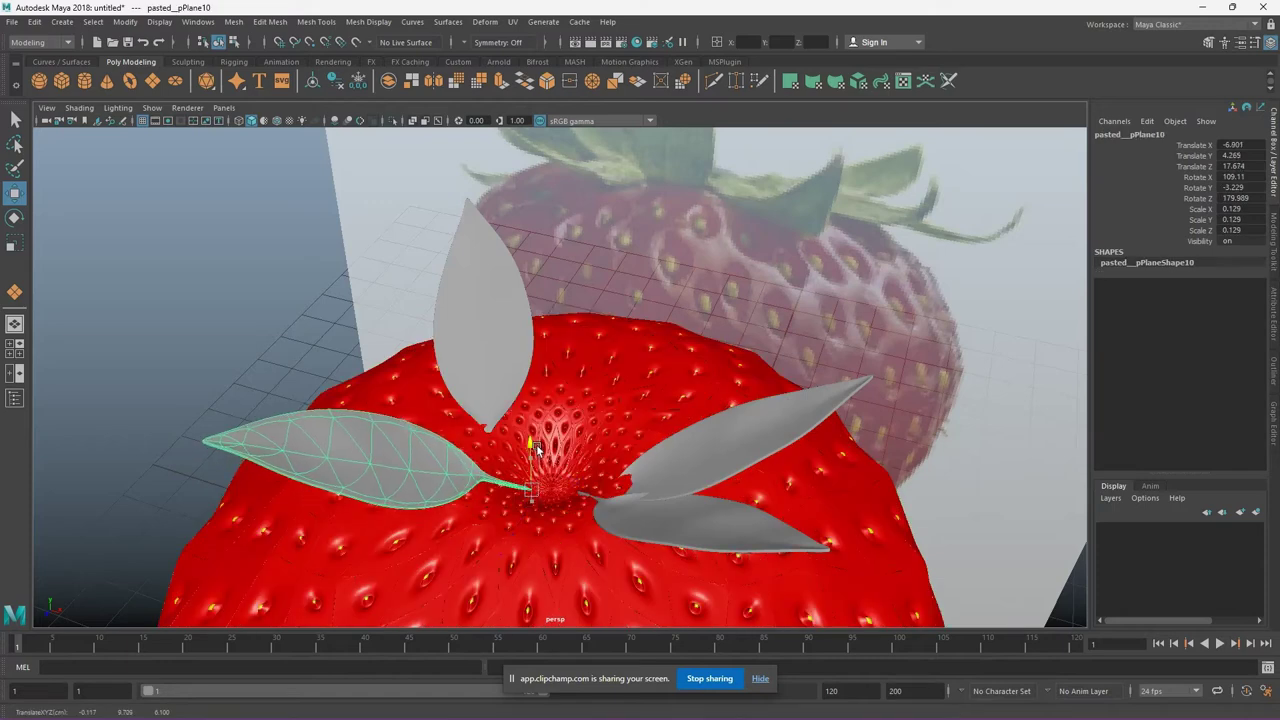
{"action": "type", "text": "e"}
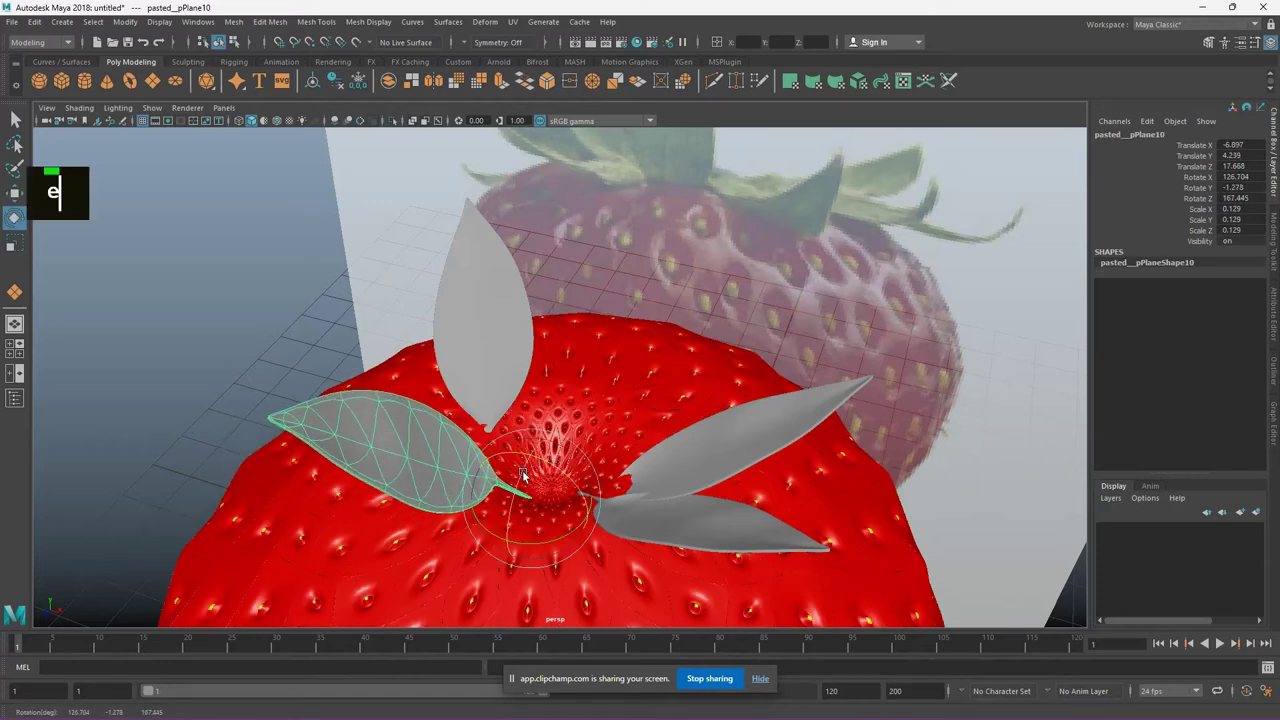
{"action": "type", "text": "w"}
{"action": "left_click", "coordinate": [653, 500]}
{"action": "key", "text": "ctrl+d"}
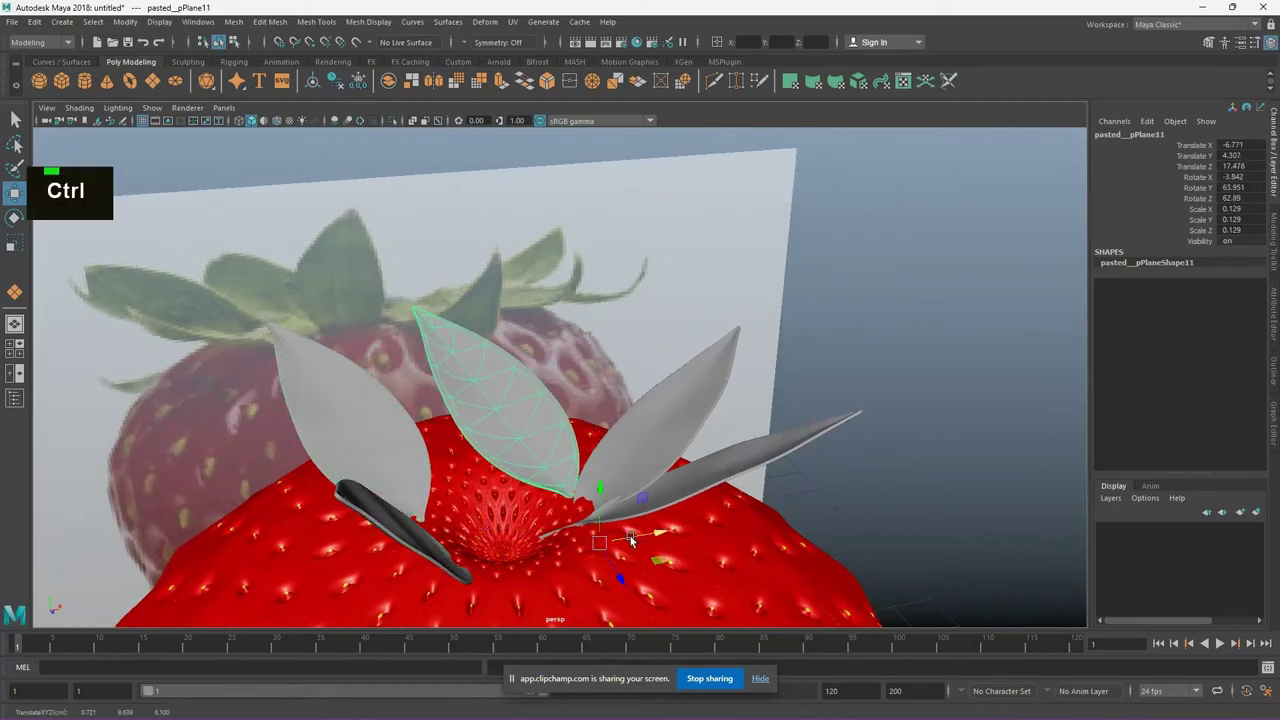
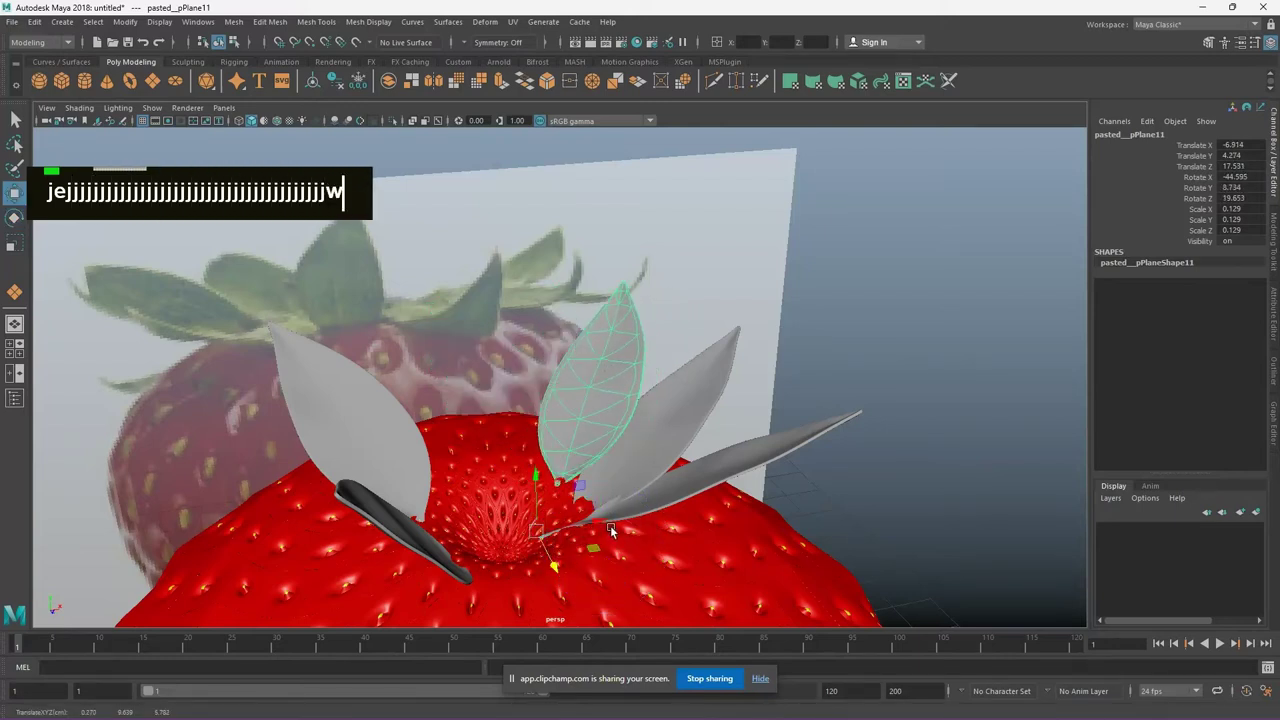
Duplicate two more crown leaves and rotate them outward over the body
{"action": "key", "text": "ctrl+d"}
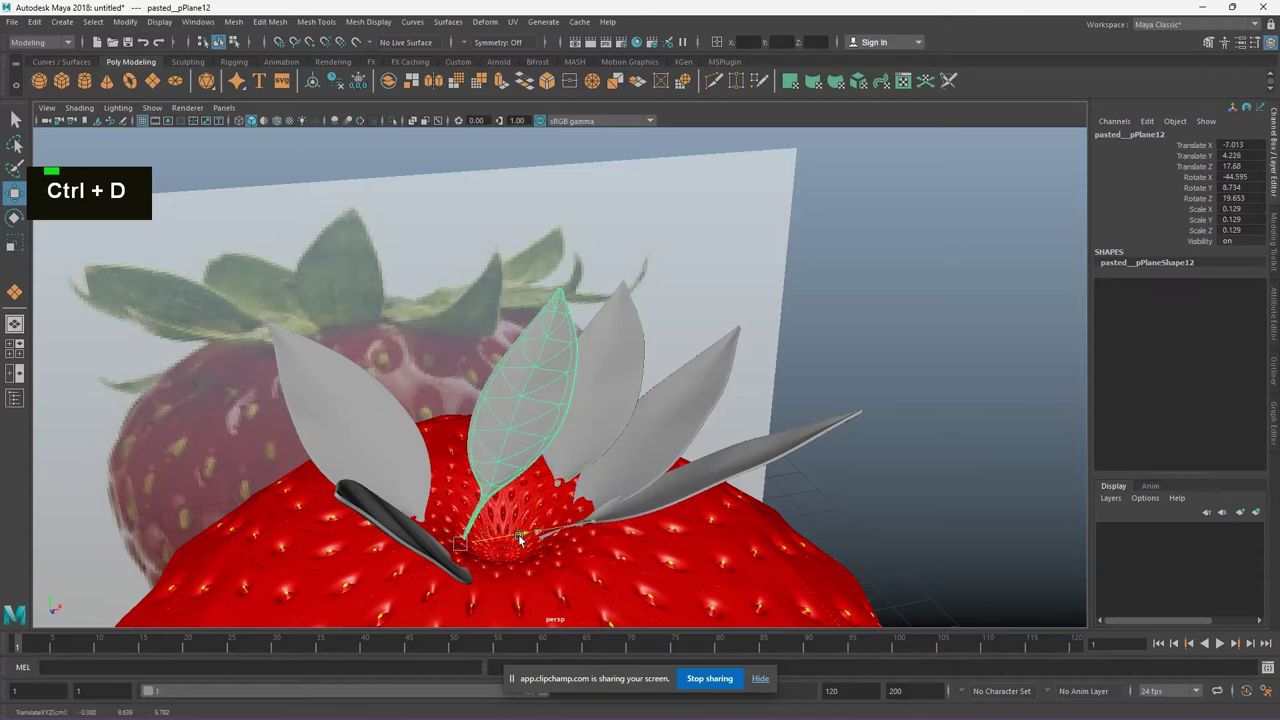
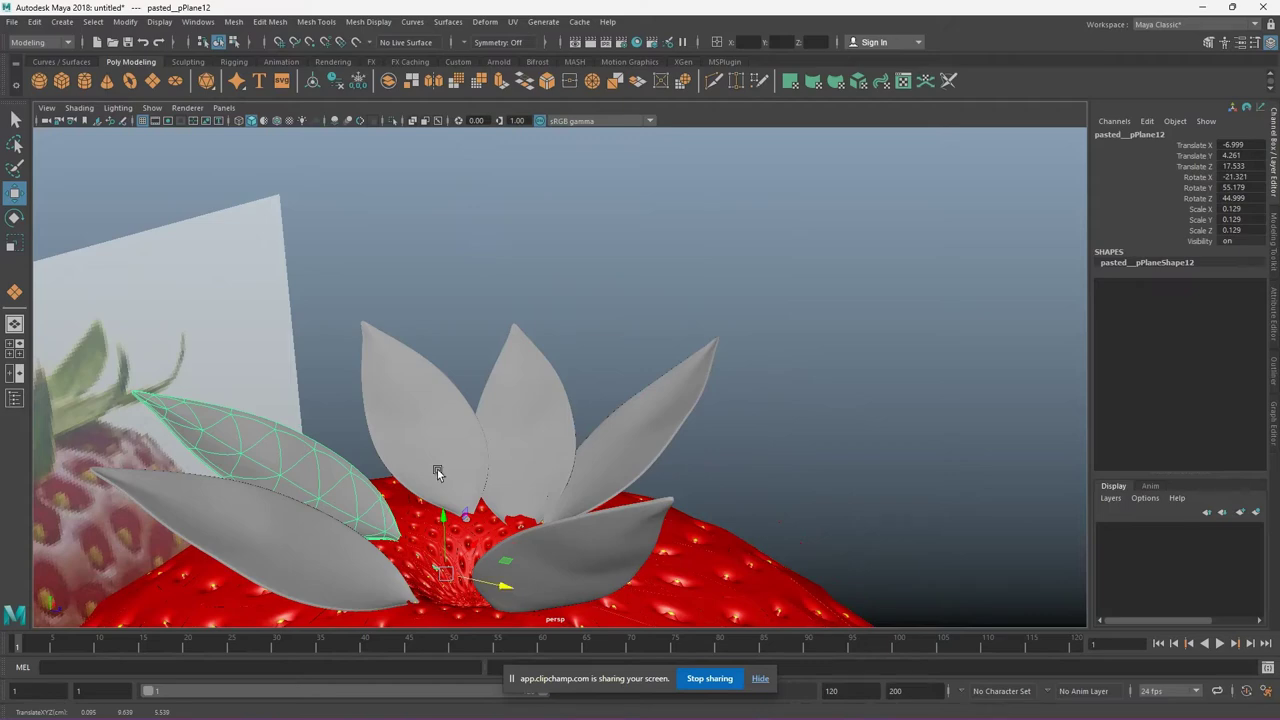
{"action": "left_click", "coordinate": [727, 493]}
{"action": "key", "text": "ctrl+d"}
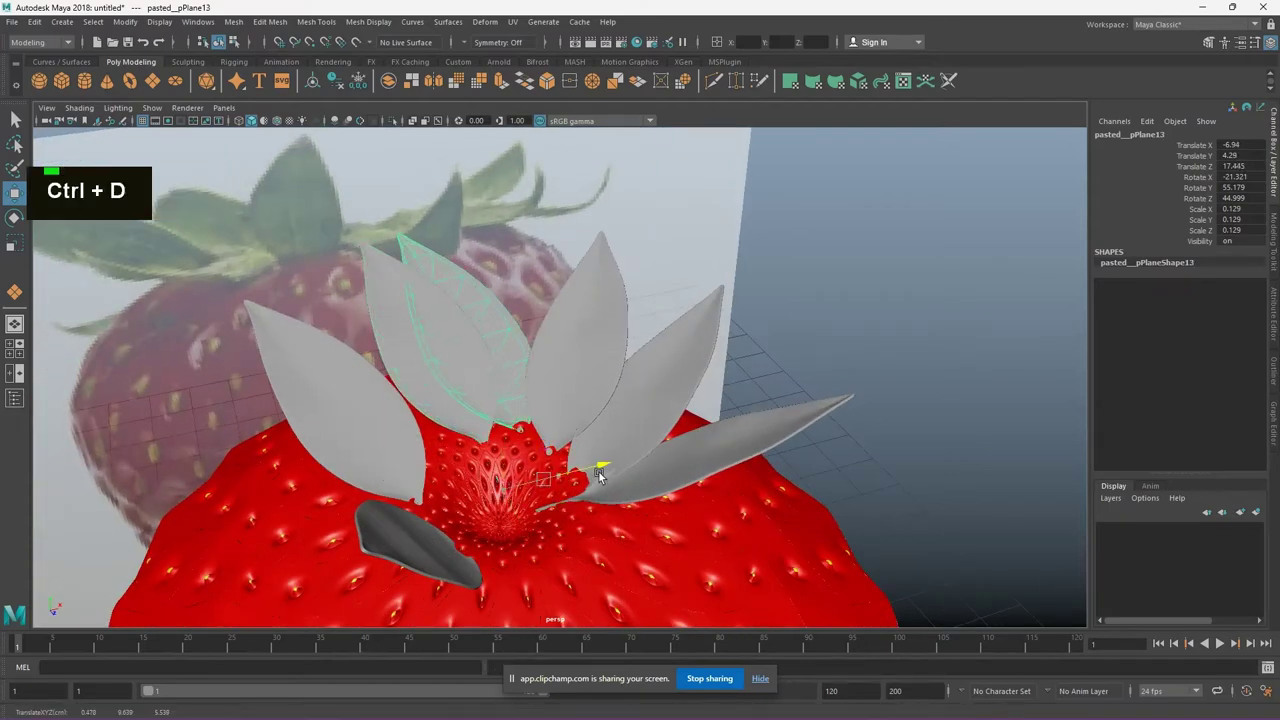
{"action": "type", "text": "dejjjjjjjjjjjjj"}
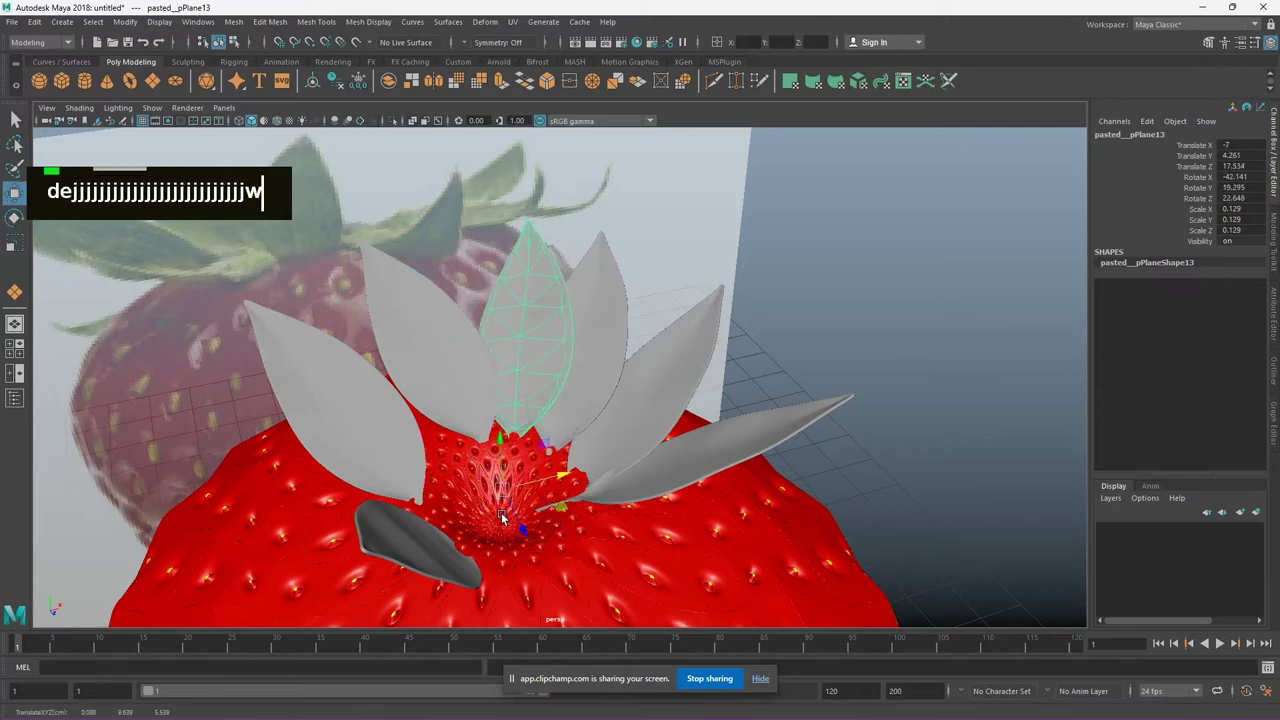
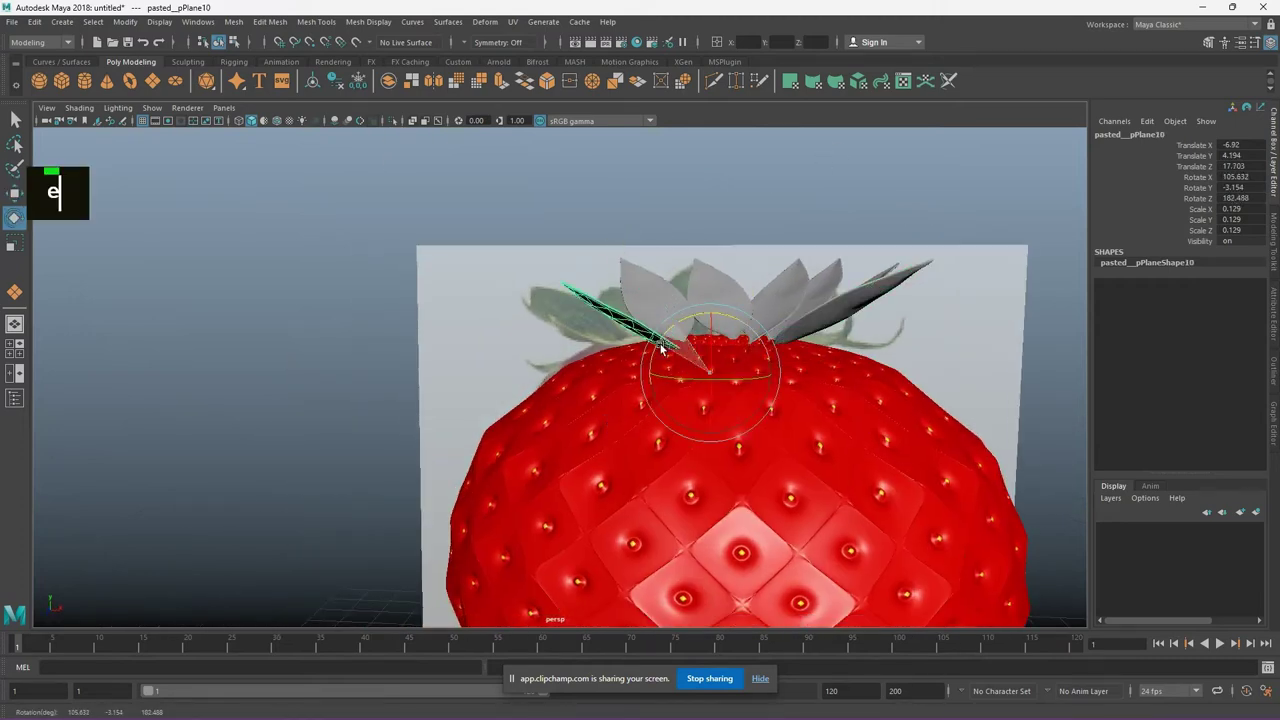
{"action": "scroll", "scroll_direction": "up", "scroll_amount": 3}
{"action": "middle_click", "coordinate": [782, 350]}
Move the thin left leaf so its base settles into the crown, then duplicate it
{"action": "left_click", "coordinate": [670, 515]}
{"action": "key", "text": "w"}
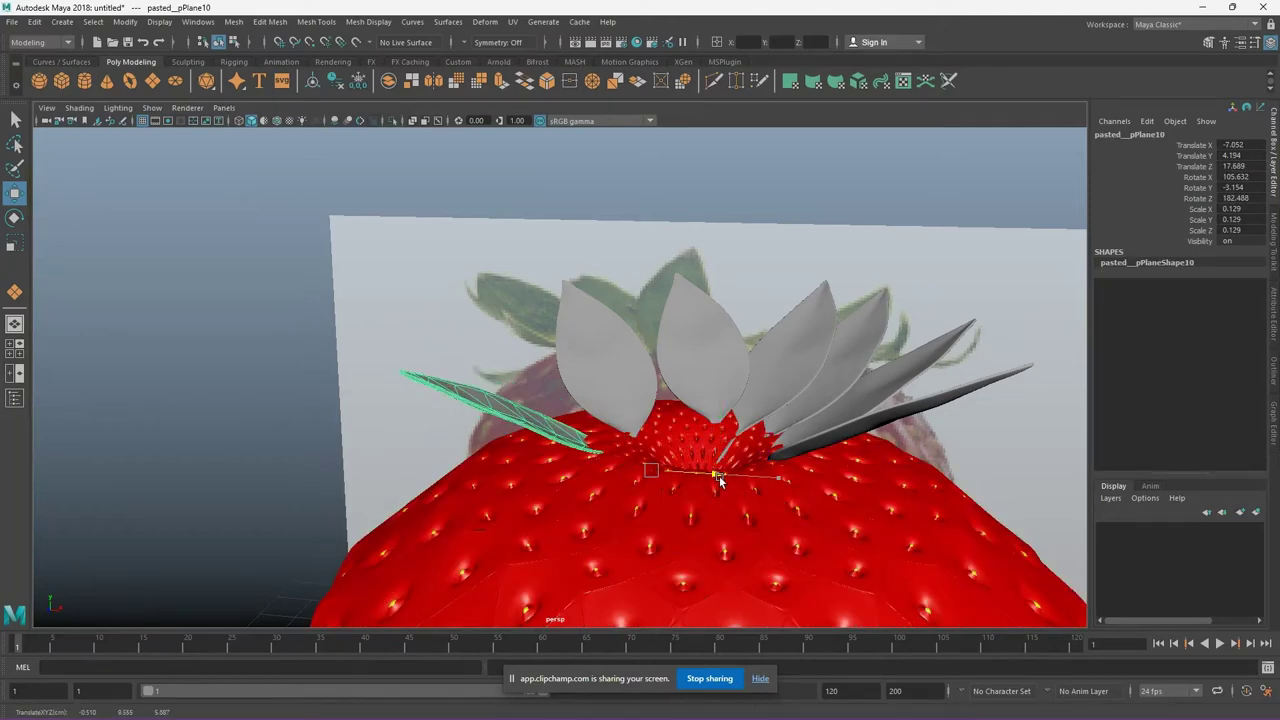
{"action": "left_click", "coordinate": [665, 508]}
{"action": "scroll", "scroll_direction": "up", "scroll_amount": 3}
{"action": "middle_click", "coordinate": [702, 483]}
{"action": "key", "text": "ctrl+d"}
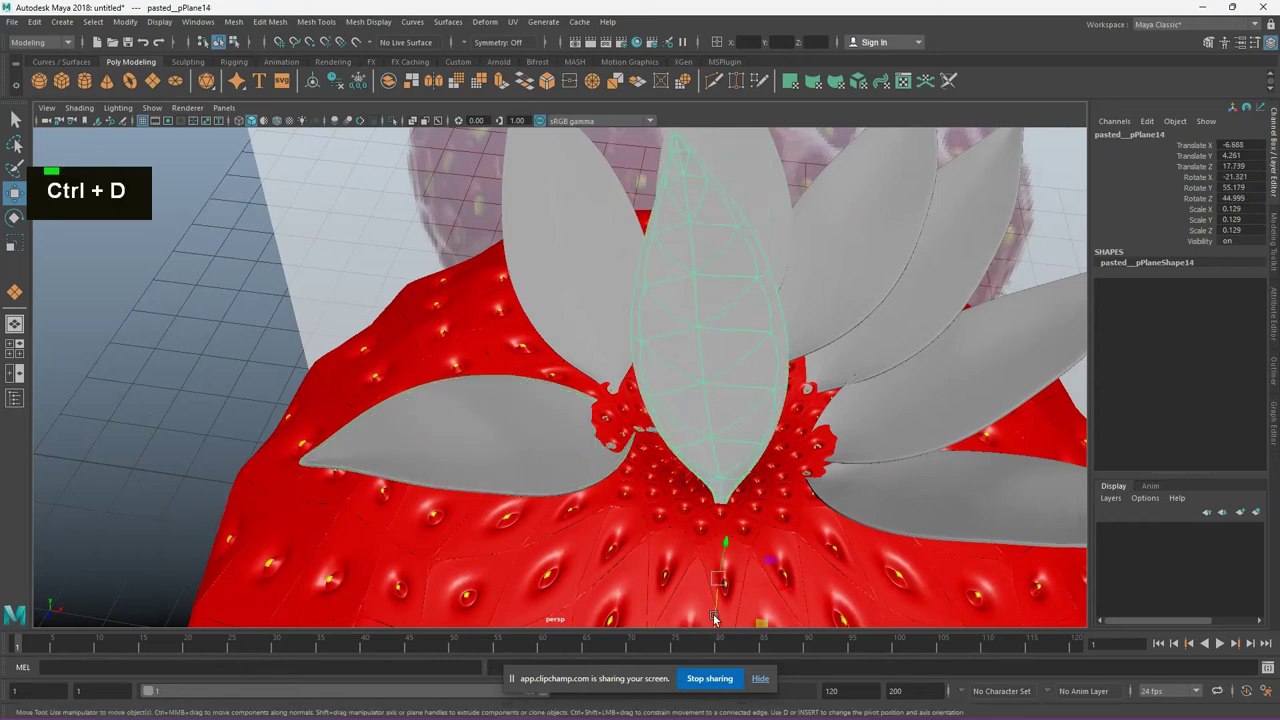
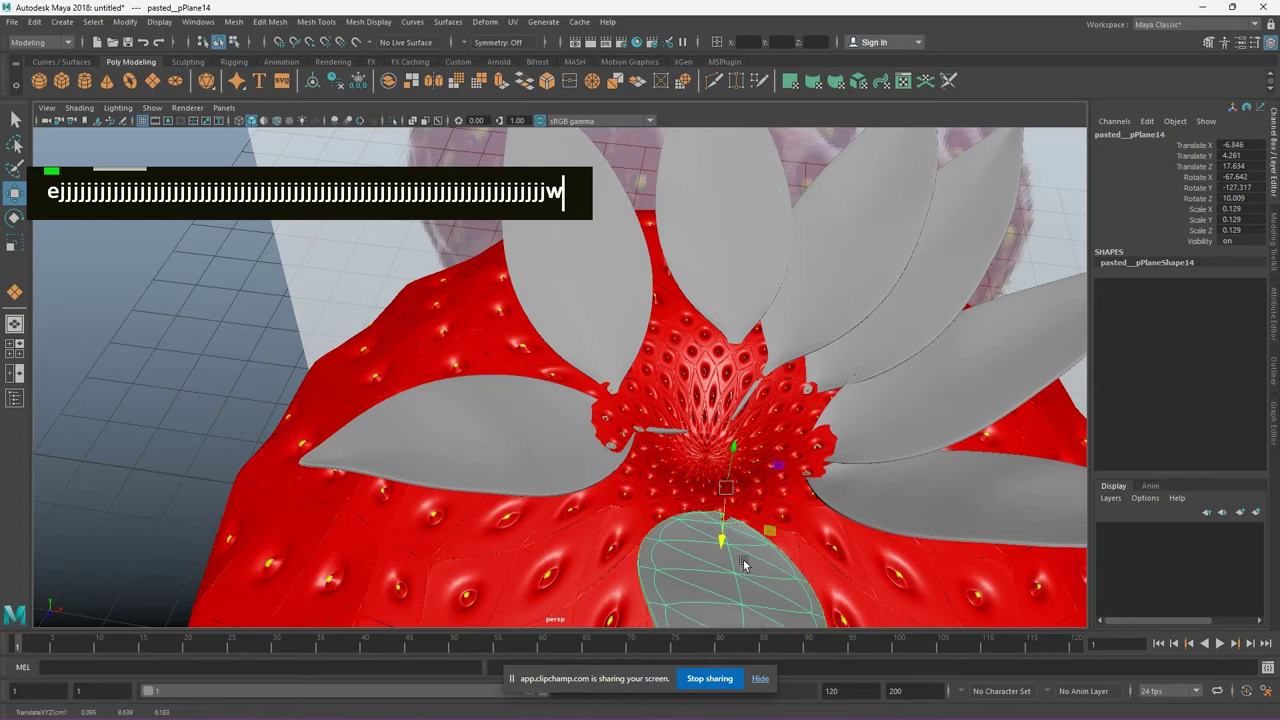
Place the leaf below the crown flat against the strawberry surface
{"action": "scroll", "scroll_direction": "up", "scroll_amount": 3}
{"action": "middle_click", "coordinate": [586, 571]}
{"action": "scroll", "scroll_direction": "down", "scroll_amount": 3}
{"action": "left_click", "coordinate": [547, 505]}
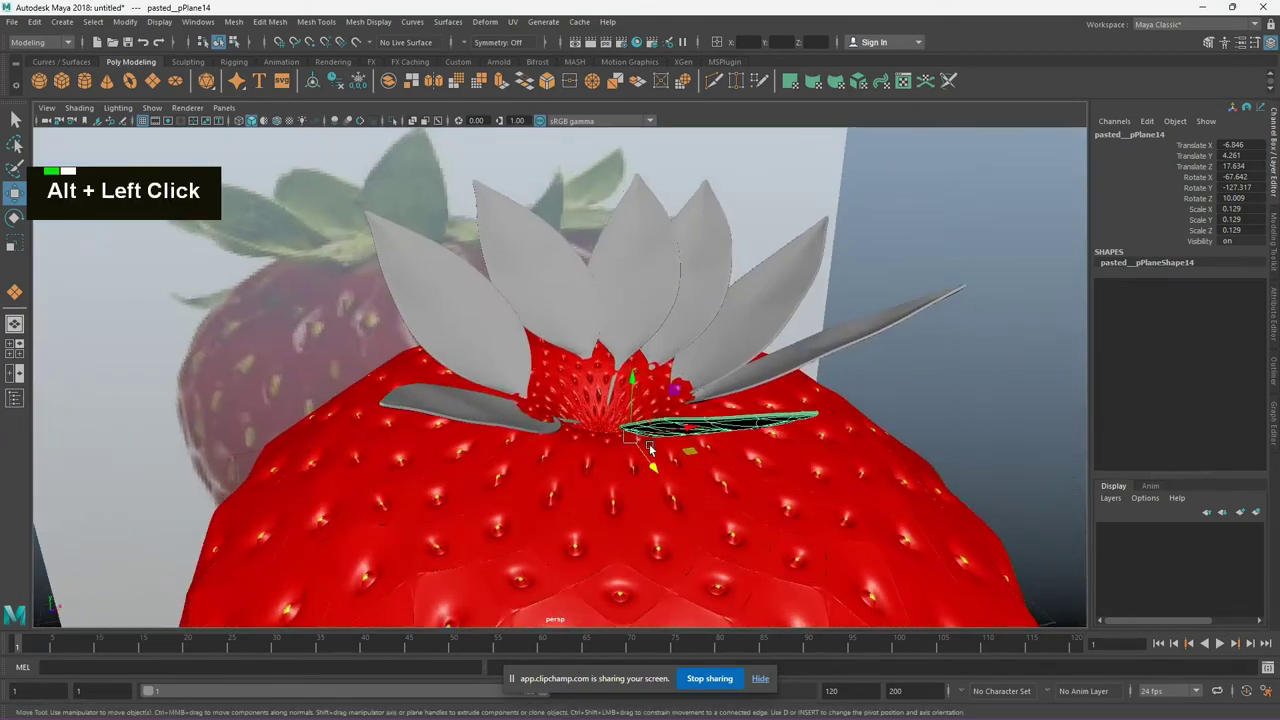
{"action": "type", "text": "w"}
{"action": "left_click", "coordinate": [587, 527]}
{"action": "double_click", "coordinate": [606, 532]}
{"action": "scroll", "scroll_direction": "up", "scroll_amount": 3}
{"action": "middle_click", "coordinate": [832, 492]}
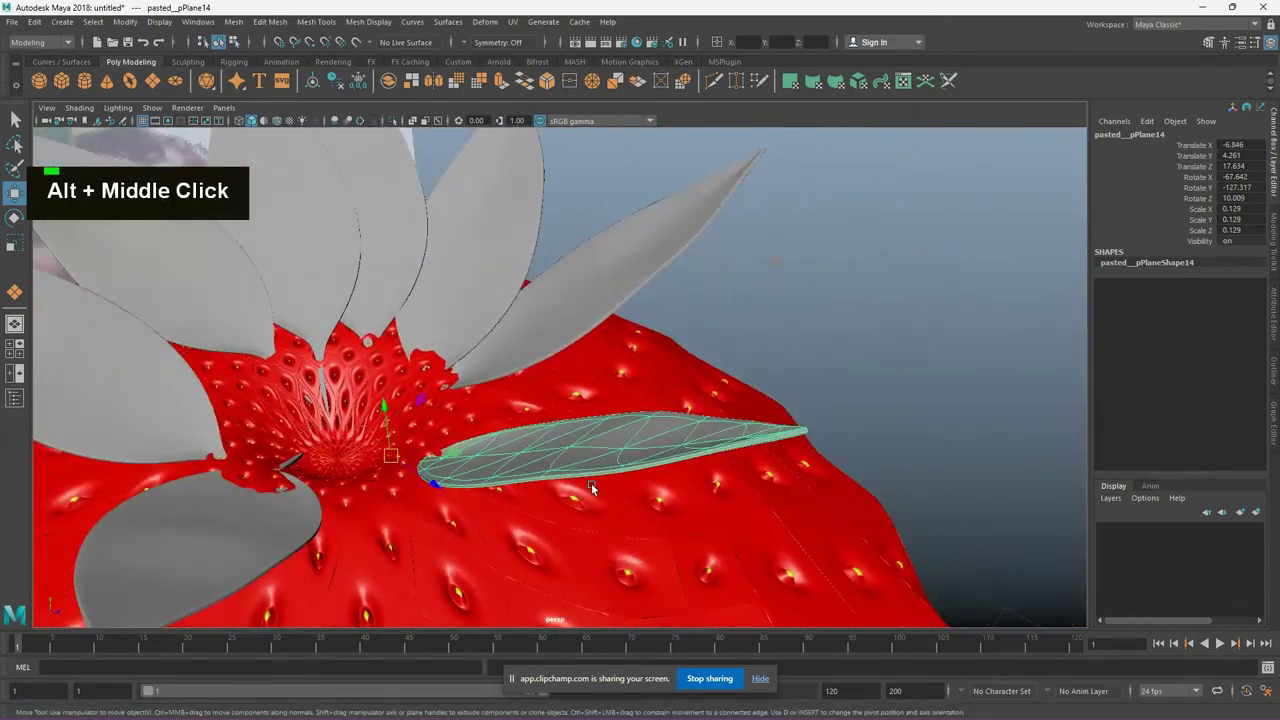
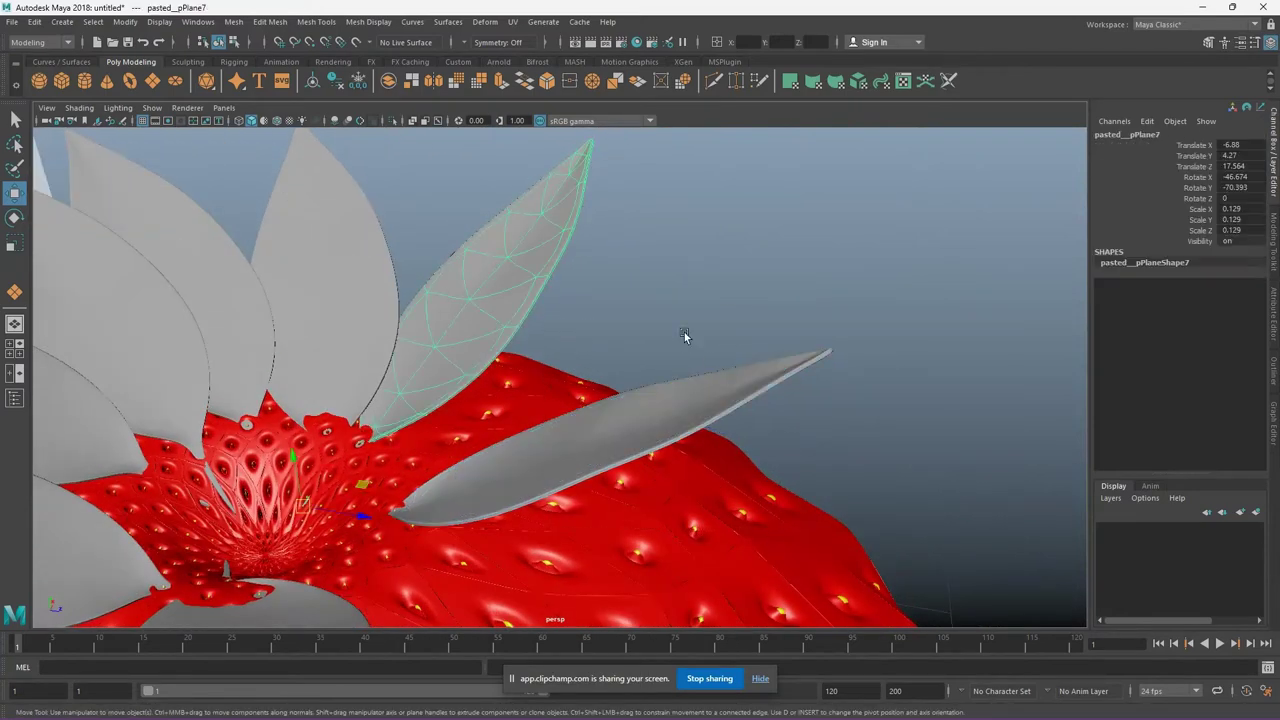
Switch pasted_pPlane14 to vertex mode and select its tip vertices, undoing a bad move
{"action": "double_click", "coordinate": [649, 439]}
{"action": "right_click", "coordinate": [606, 425]}
{"action": "left_click", "coordinate": [485, 453]}
{"action": "middle_click", "coordinate": [675, 517]}
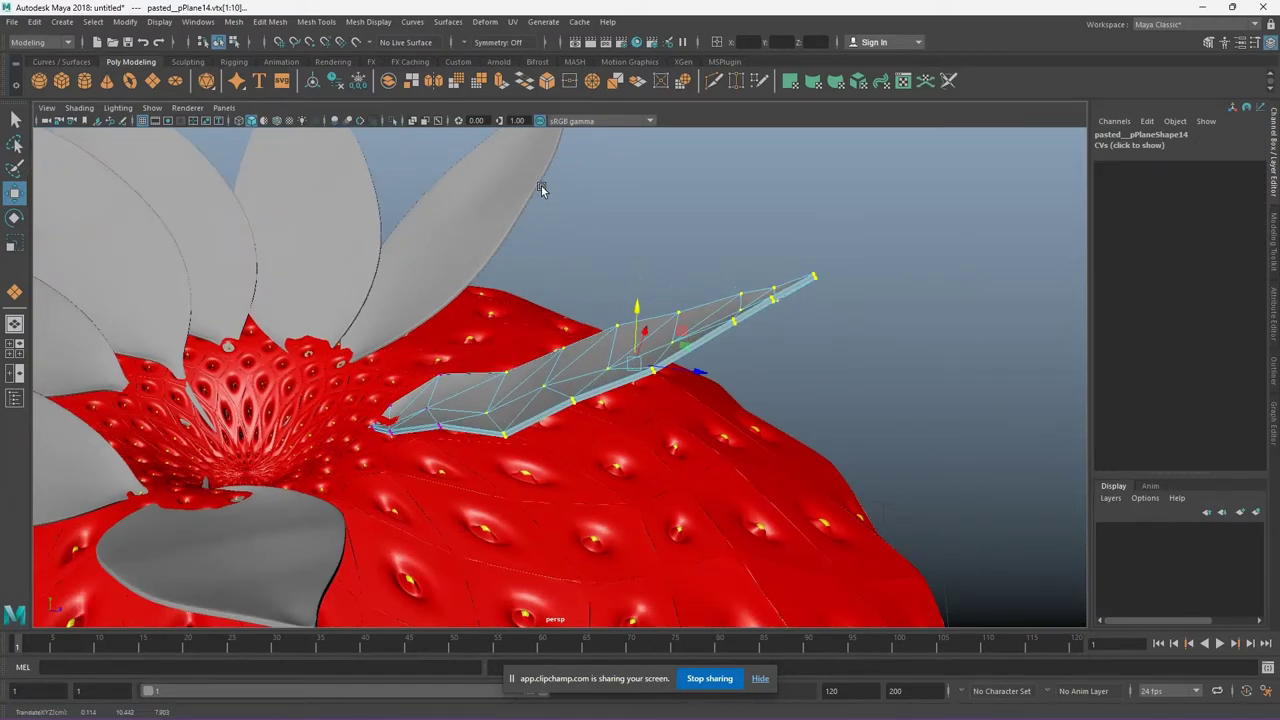
{"action": "left_click", "coordinate": [543, 382]}
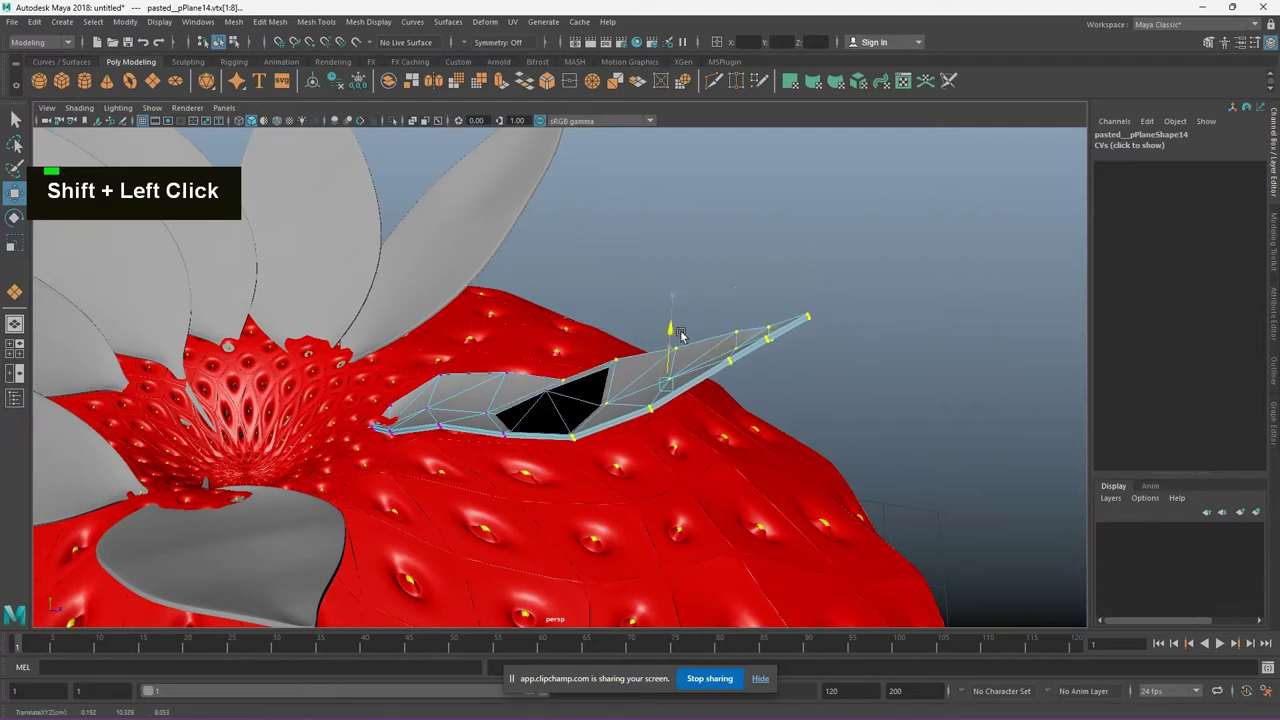
{"action": "key", "text": "ctrl+z"}
{"action": "left_click", "coordinate": [530, 380]}
{"action": "left_click", "coordinate": [550, 382]}
Lower the leaf tip and edge vertices onto the strawberry's curved surface
{"action": "right_click", "coordinate": [659, 320]}
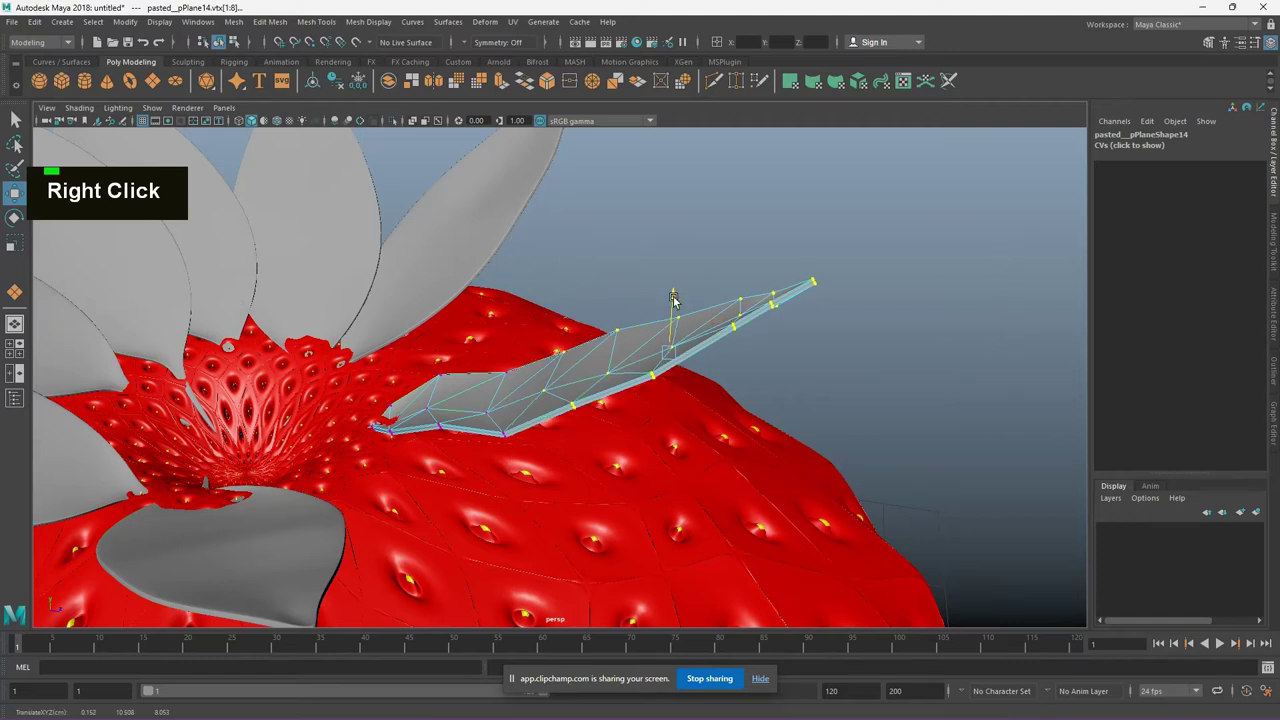
{"action": "left_click", "coordinate": [600, 398]}
{"action": "left_click", "coordinate": [651, 313]}
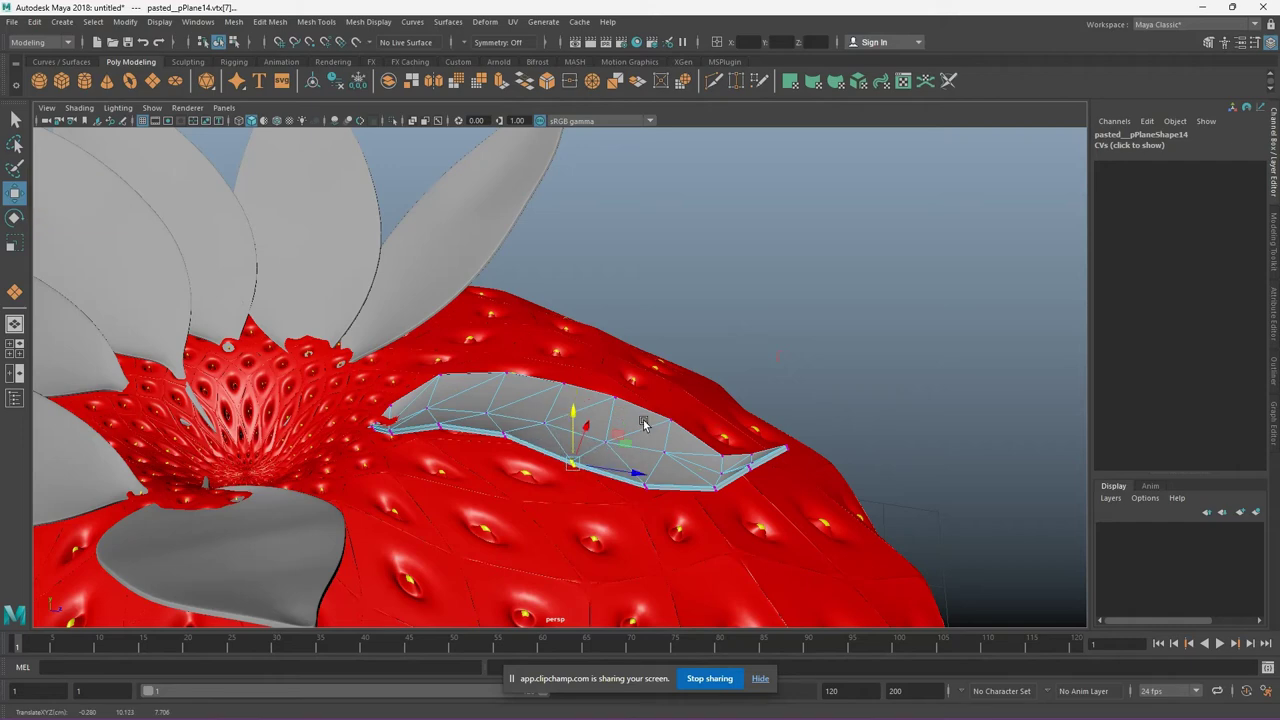
{"action": "left_click", "coordinate": [874, 471]}
{"action": "middle_click", "coordinate": [657, 425]}
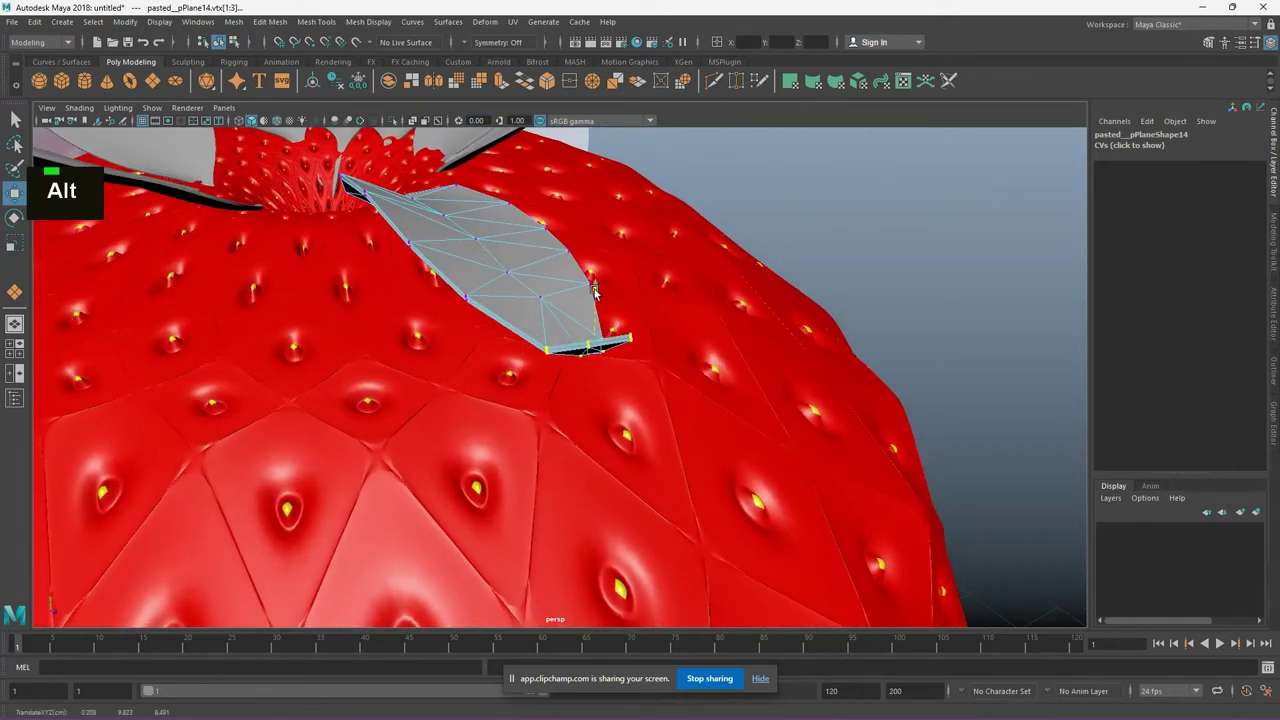
{"action": "left_click", "coordinate": [455, 475]}
{"action": "double_click", "coordinate": [441, 481]}
{"action": "left_click", "coordinate": [598, 455]}
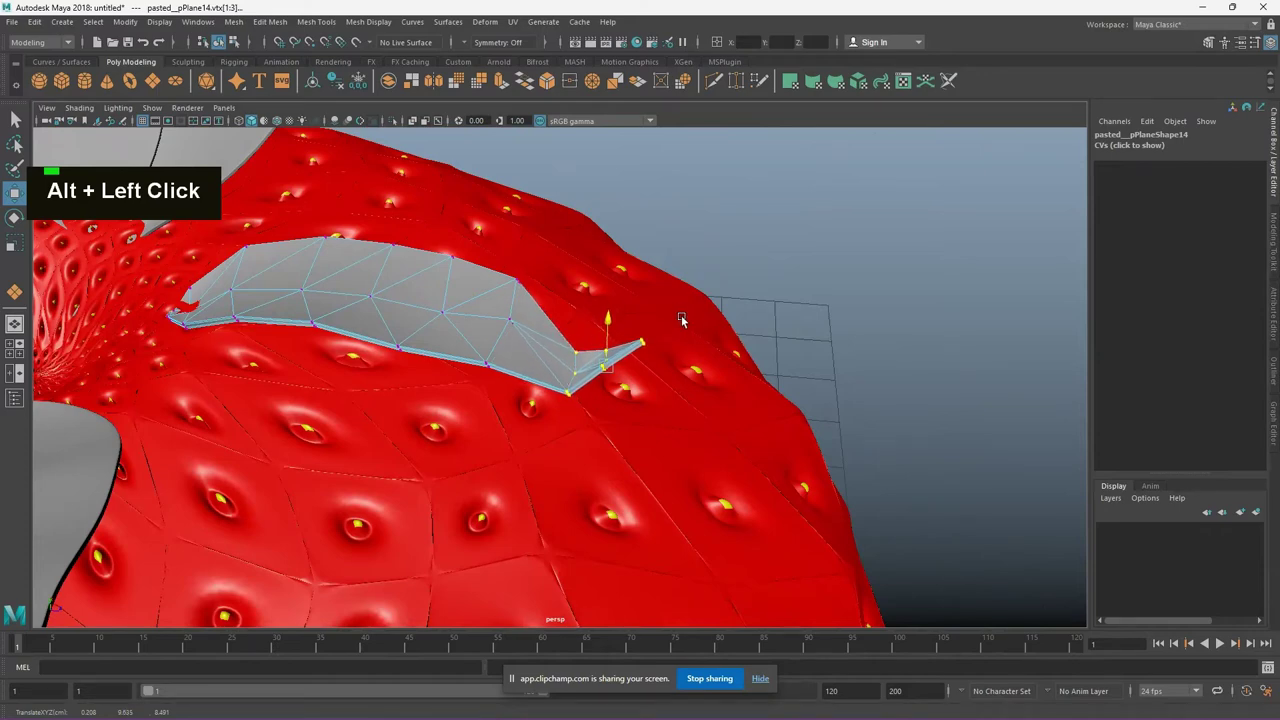
Undo stray moves, then press the leaf's edge and base vertices onto the surface
{"action": "right_click", "coordinate": [517, 313]}
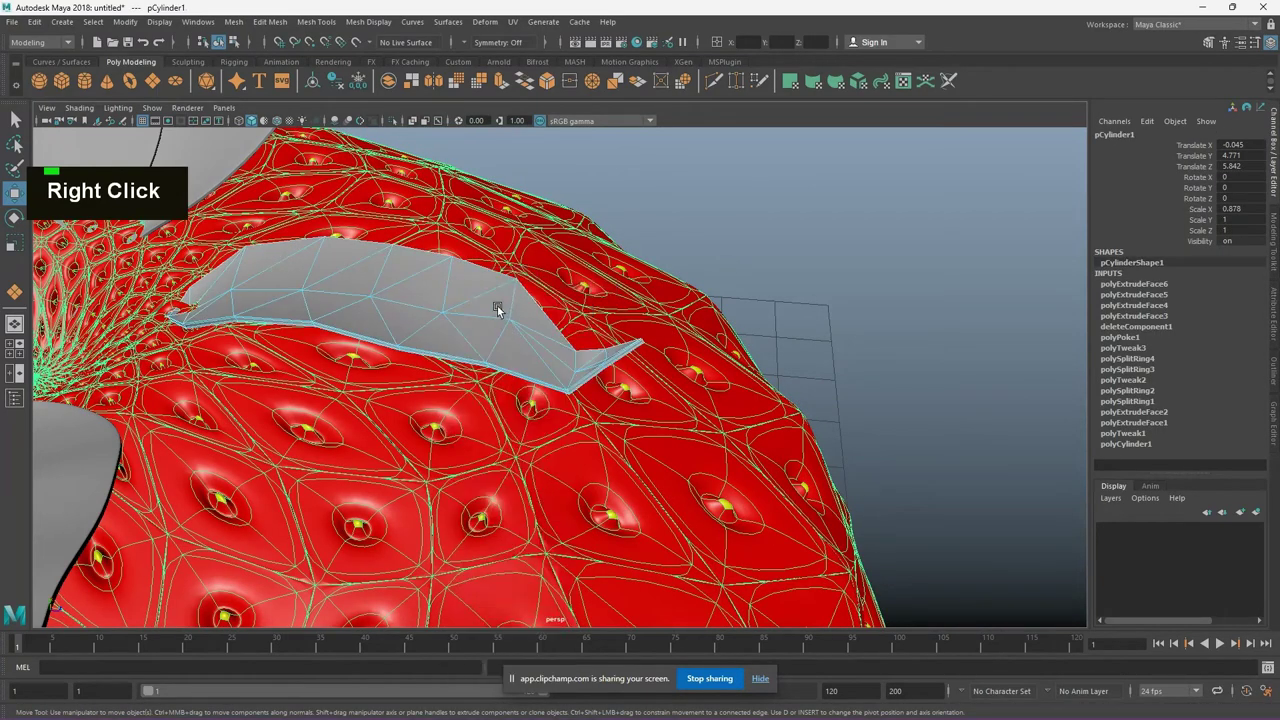
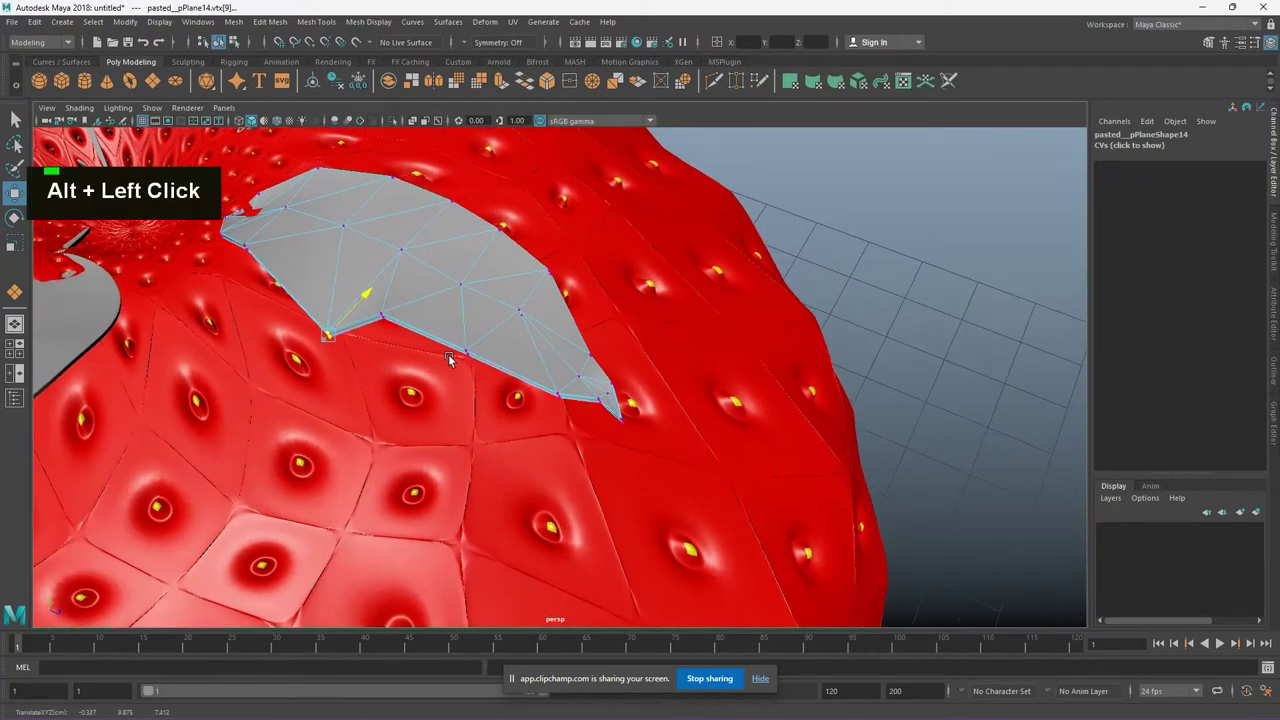
{"action": "key", "text": "ctrl+z"}
{"action": "key", "text": "ctrl+z"}
{"action": "left_click", "coordinate": [403, 186]}
{"action": "left_click", "coordinate": [471, 399]}
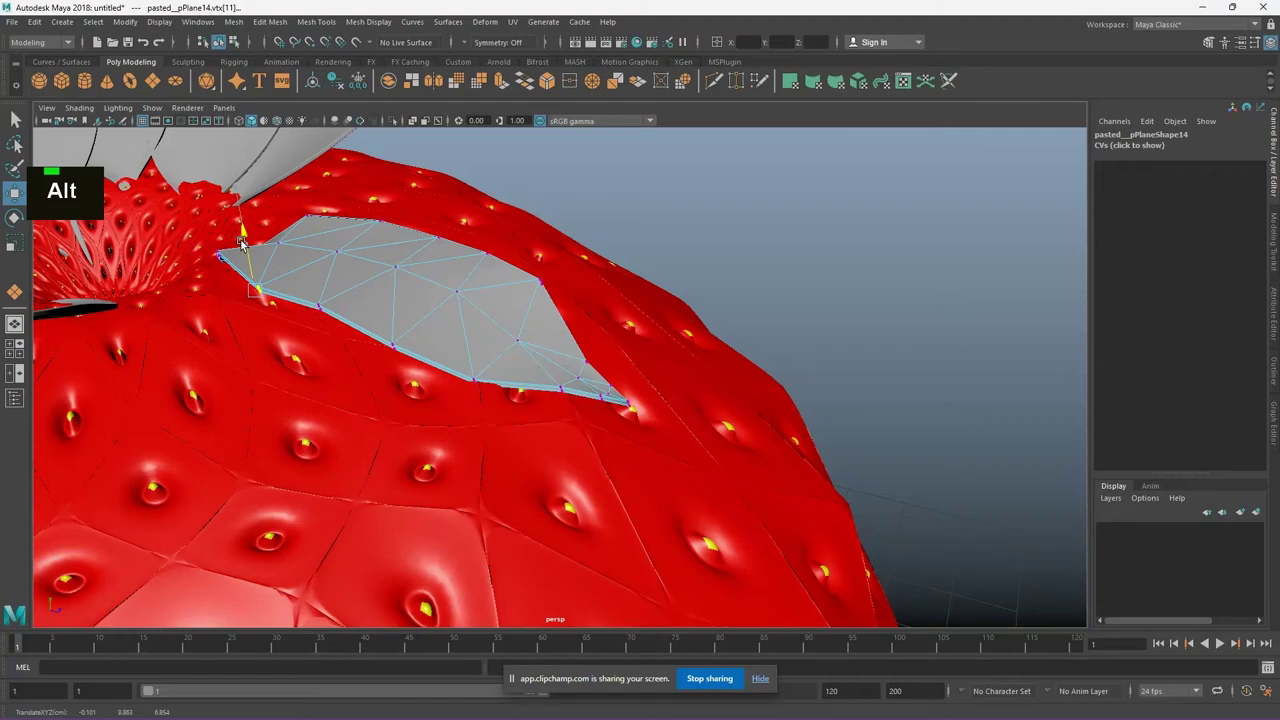
{"action": "left_click", "coordinate": [307, 363]}
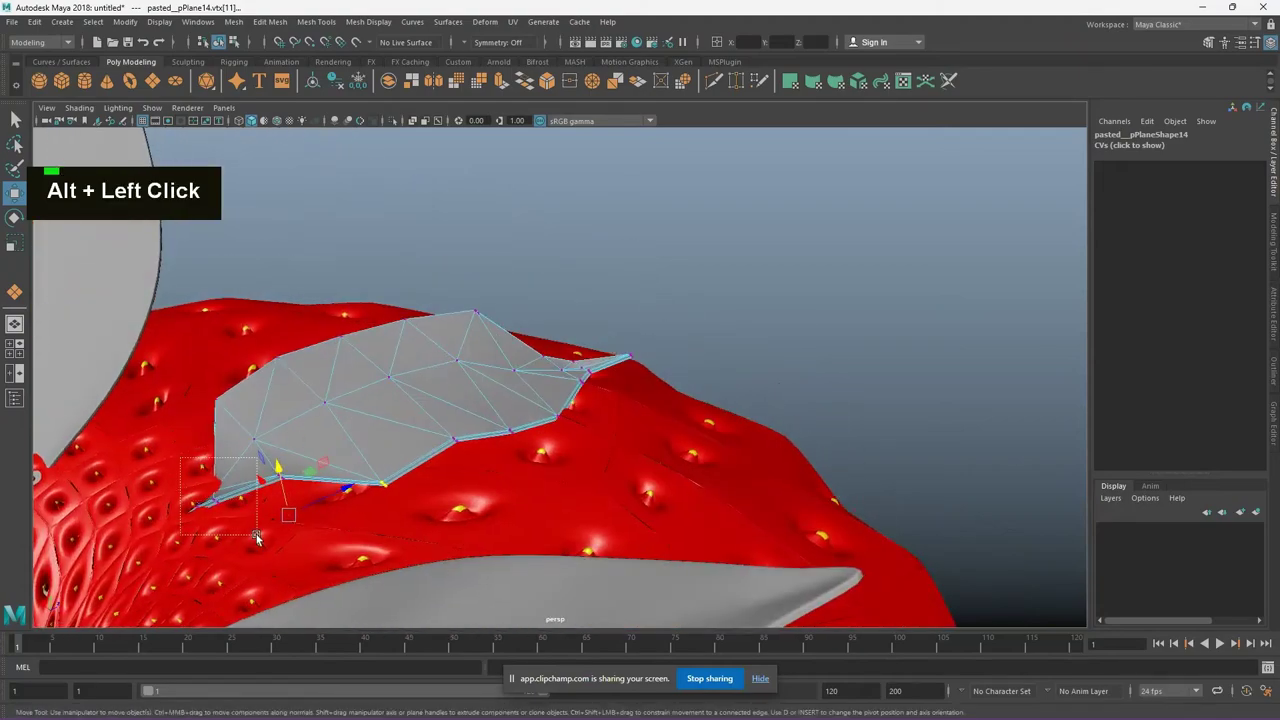
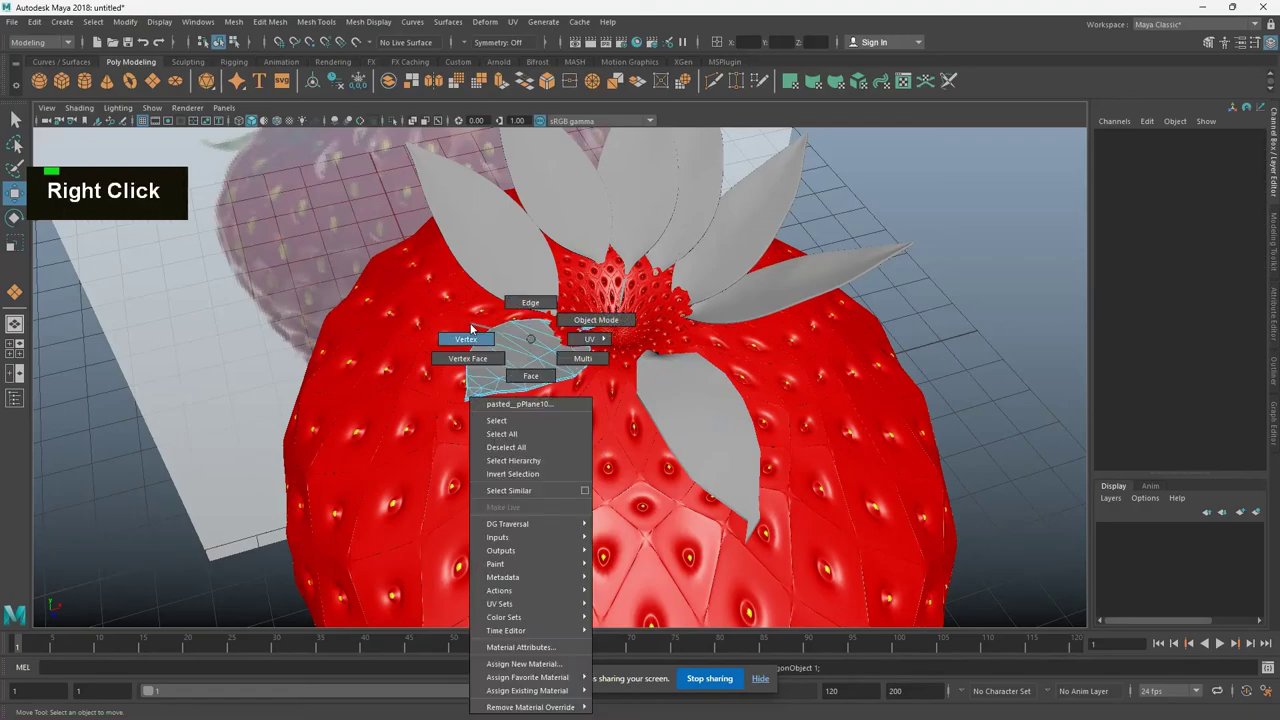
Enter vertex mode on pasted_pPlane10 and check the left leaf in front wireframe view
{"action": "left_click", "coordinate": [605, 455]}
{"action": "key", "text": "space"}
{"action": "scroll", "scroll_direction": "up", "scroll_amount": 3}
{"action": "middle_click", "coordinate": [595, 419]}
{"action": "scroll", "scroll_direction": "up", "scroll_amount": 3}
{"action": "middle_click", "coordinate": [585, 447]}
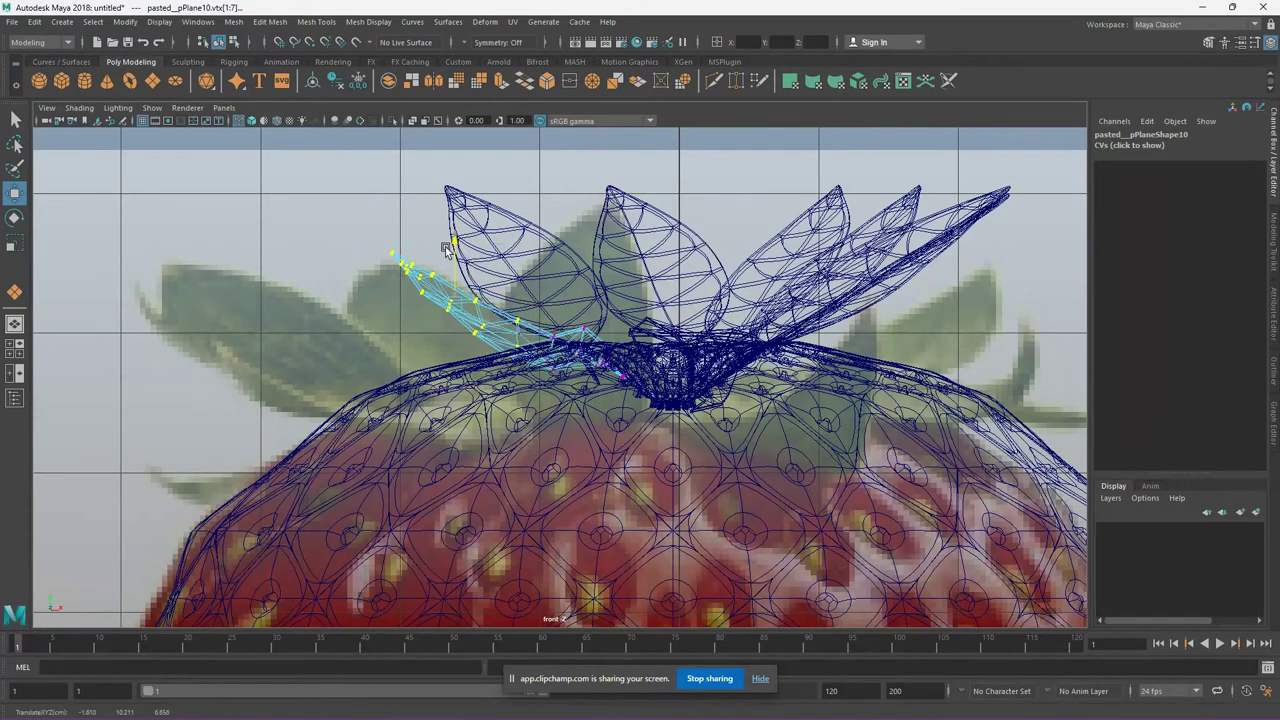
{"action": "key", "text": "space"}
{"action": "key", "text": "space"}
Move the left leaf's tip vertices down onto the surface, then reselect the strawberry body
{"action": "left_click", "coordinate": [584, 385]}
{"action": "key", "text": "ctrl+z"}
{"action": "key", "text": "ctrl+z"}
{"action": "left_click", "coordinate": [582, 453]}
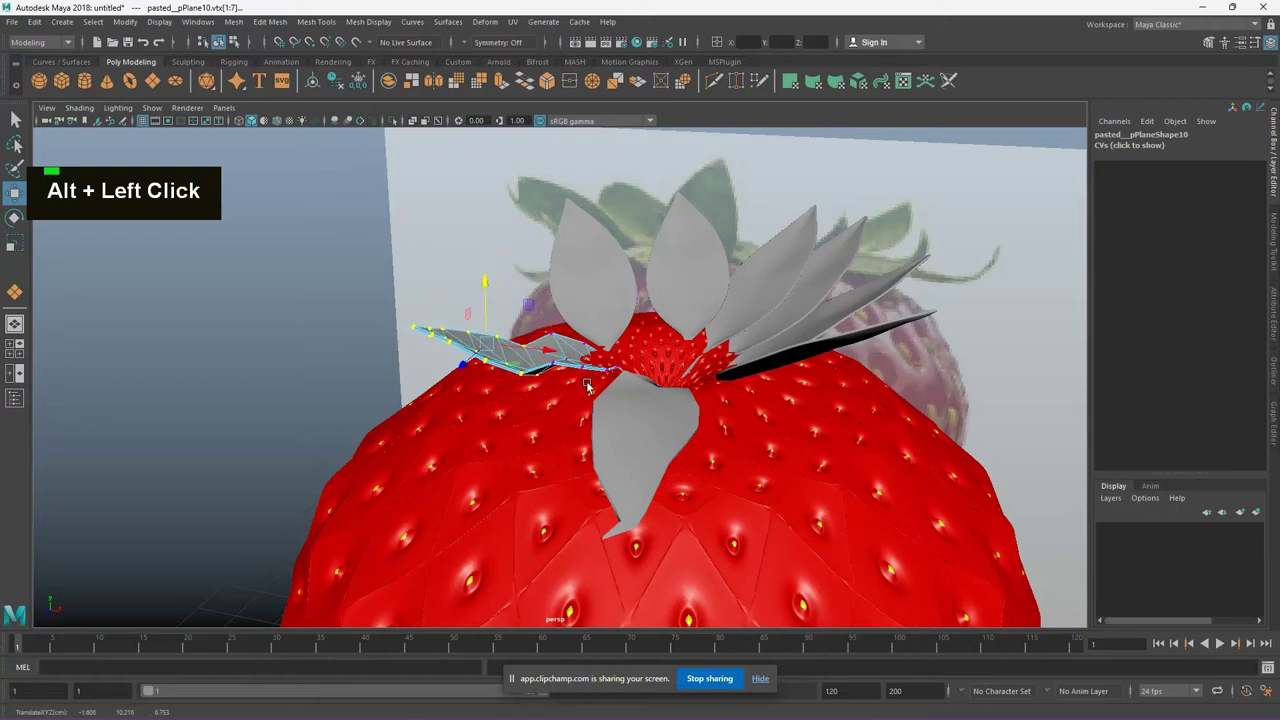
{"action": "key", "text": "ctrl+z"}
{"action": "left_click", "coordinate": [549, 313]}
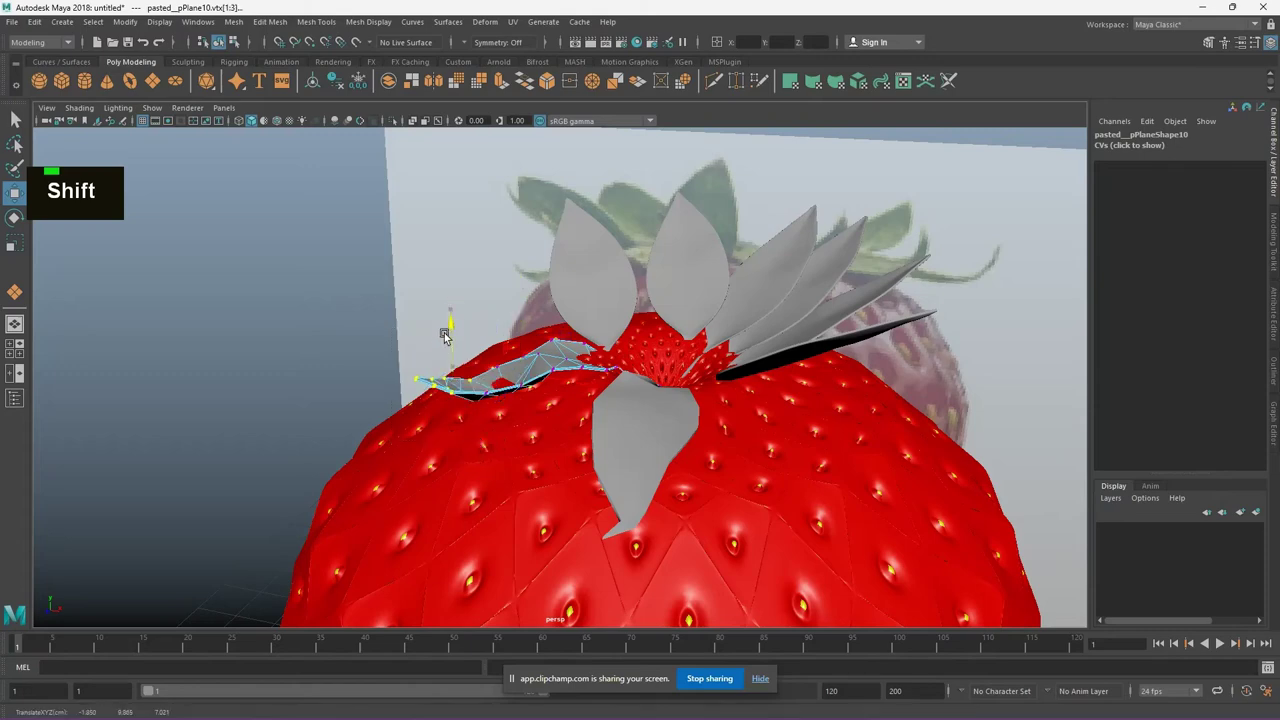
{"action": "left_click", "coordinate": [447, 444]}
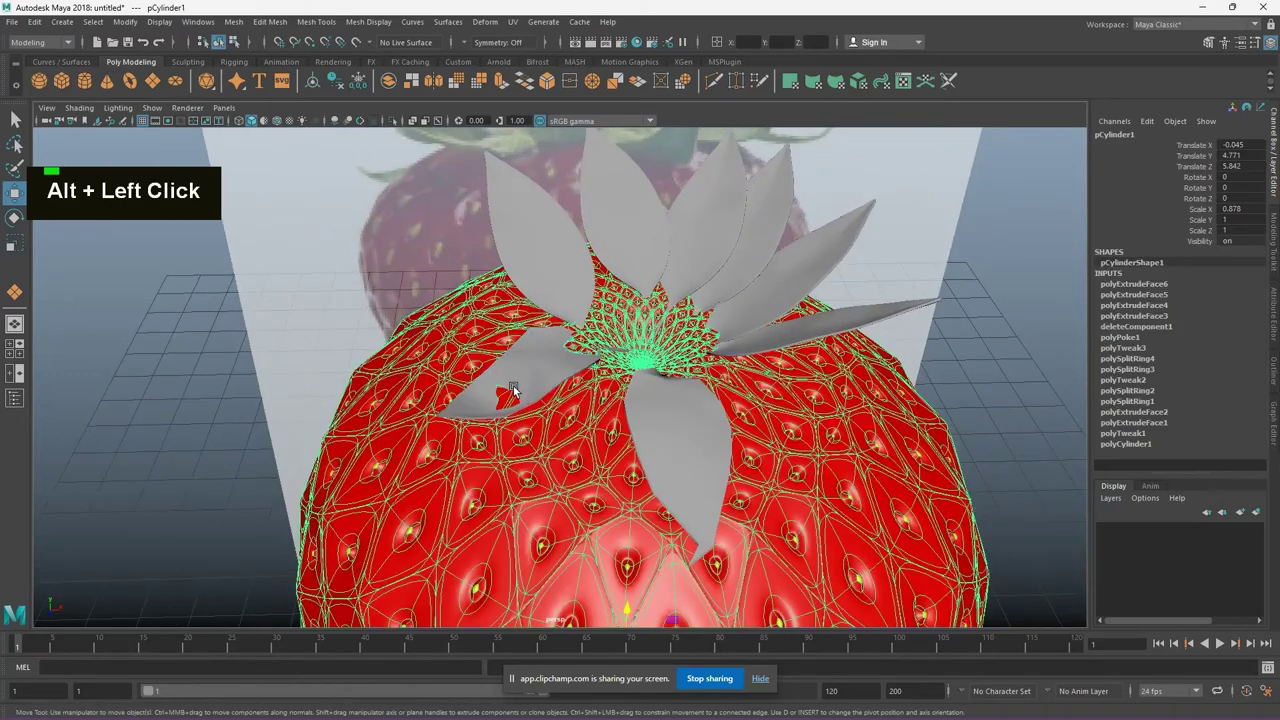
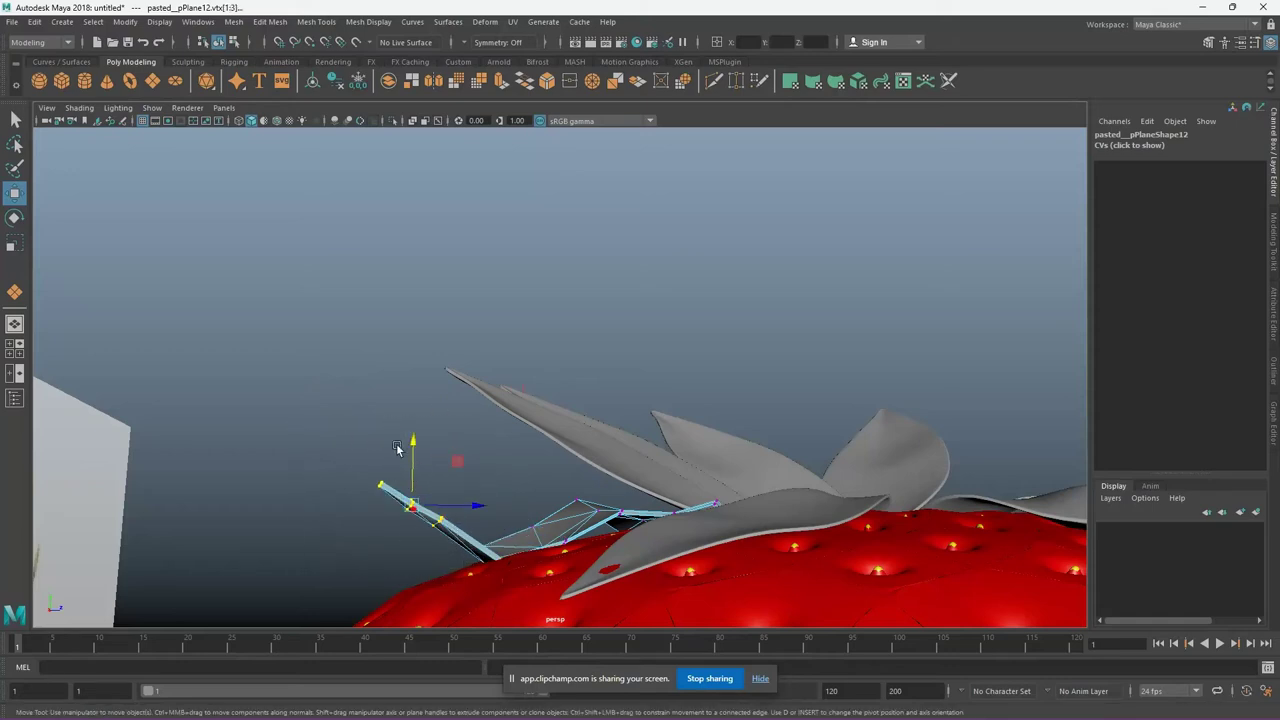
Finish the current leaf's tip and move to the next leaf lying near the crown in vertex mode
{"action": "middle_click", "coordinate": [539, 477]}
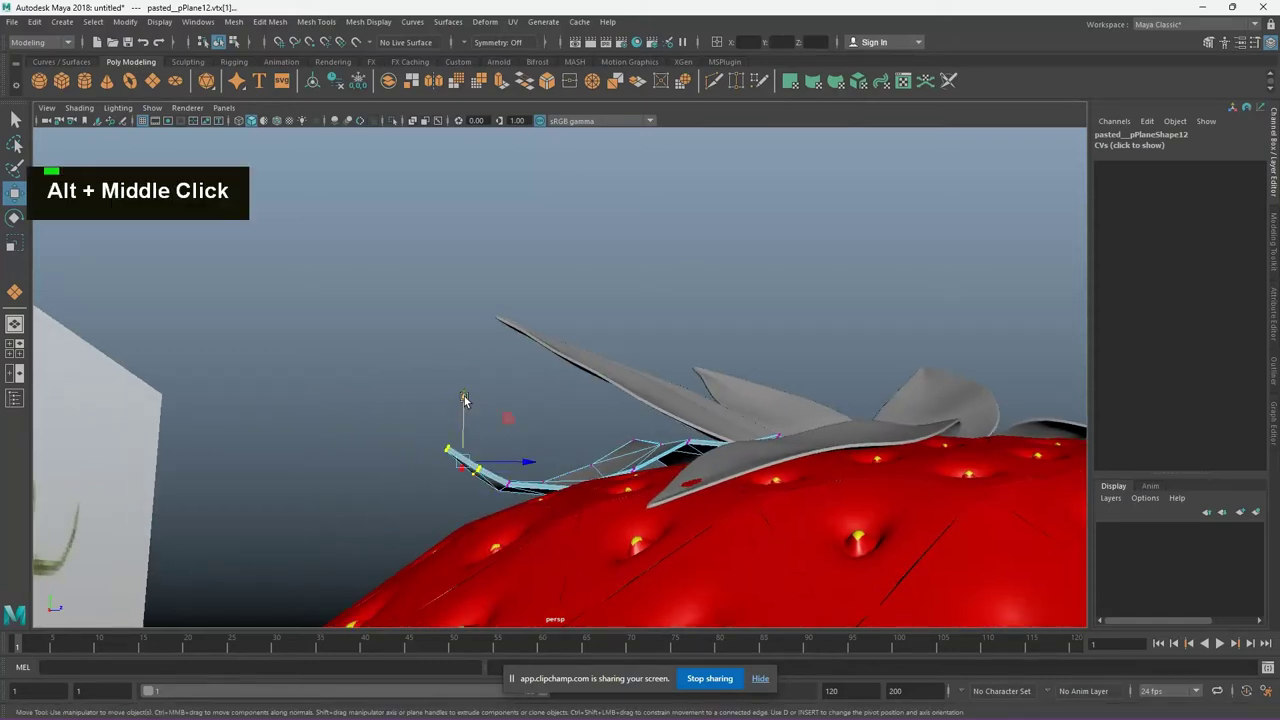
{"action": "left_click", "coordinate": [663, 507]}
{"action": "right_click", "coordinate": [563, 367]}
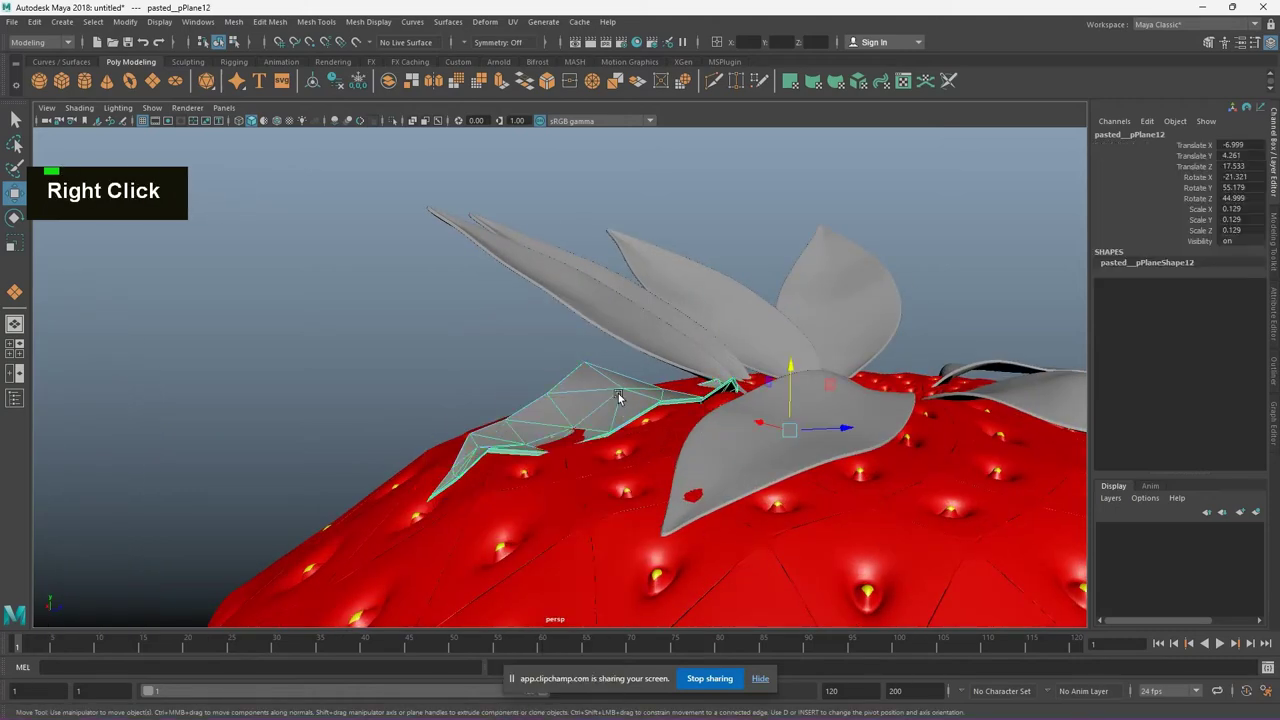
{"action": "left_click", "coordinate": [826, 461]}
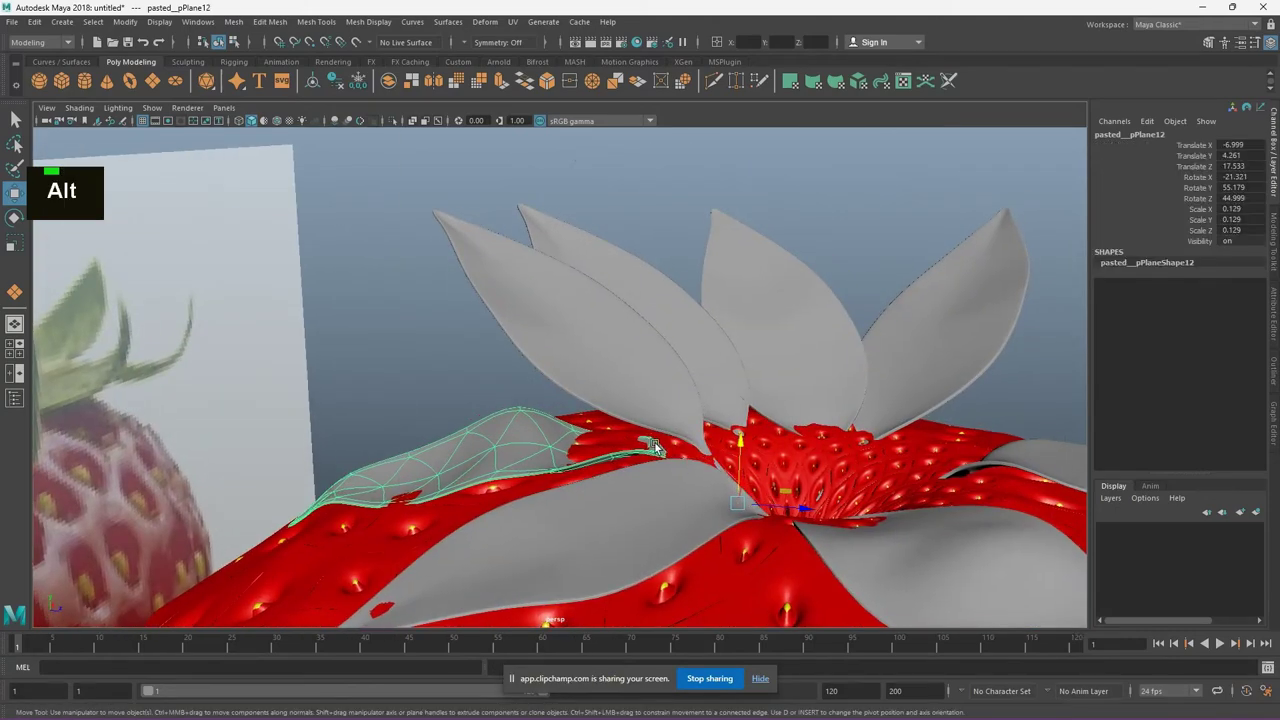
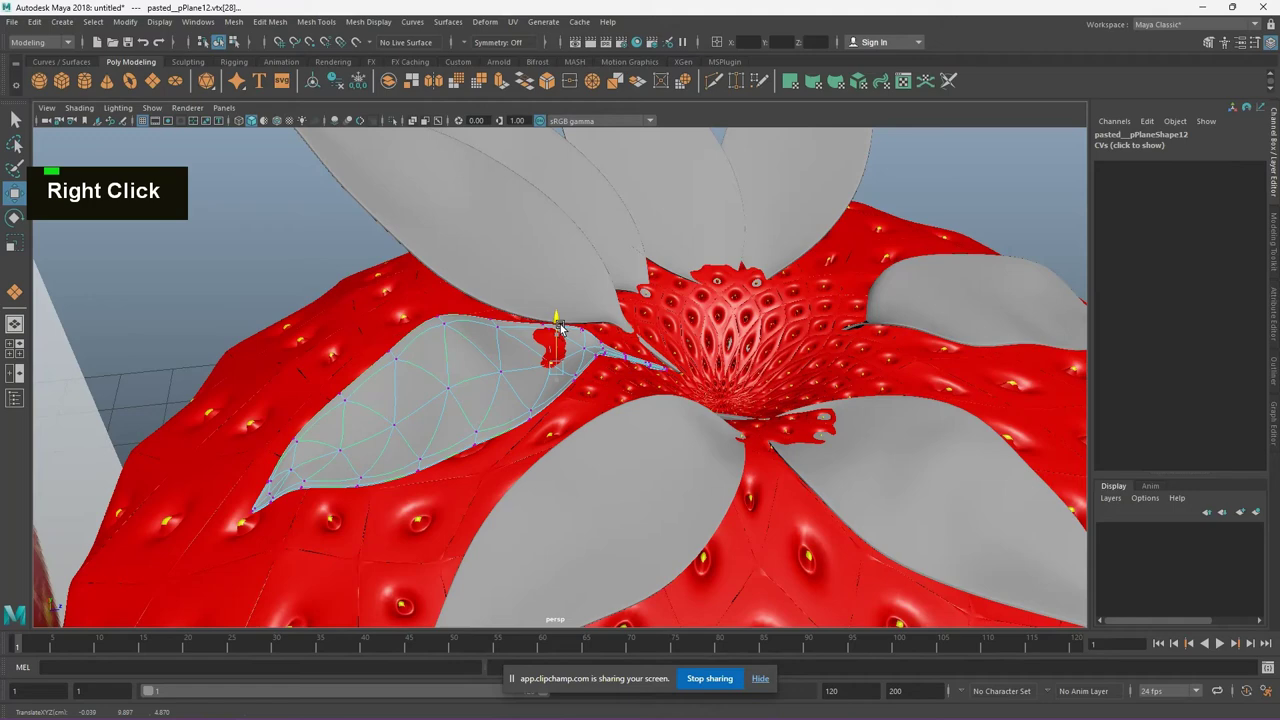
{"action": "left_click", "coordinate": [649, 375]}
{"action": "right_click", "coordinate": [549, 360]}
{"action": "scroll", "scroll_direction": "up", "scroll_amount": 3}
{"action": "middle_click", "coordinate": [619, 355]}
Pull the upright grey leaf's tip vertices down toward the strawberry surface
{"action": "key", "text": "1"}
{"action": "right_click", "coordinate": [527, 320]}
{"action": "scroll", "scroll_direction": "down", "scroll_amount": 3}
{"action": "left_click", "coordinate": [894, 182]}
{"action": "middle_click", "coordinate": [568, 460]}
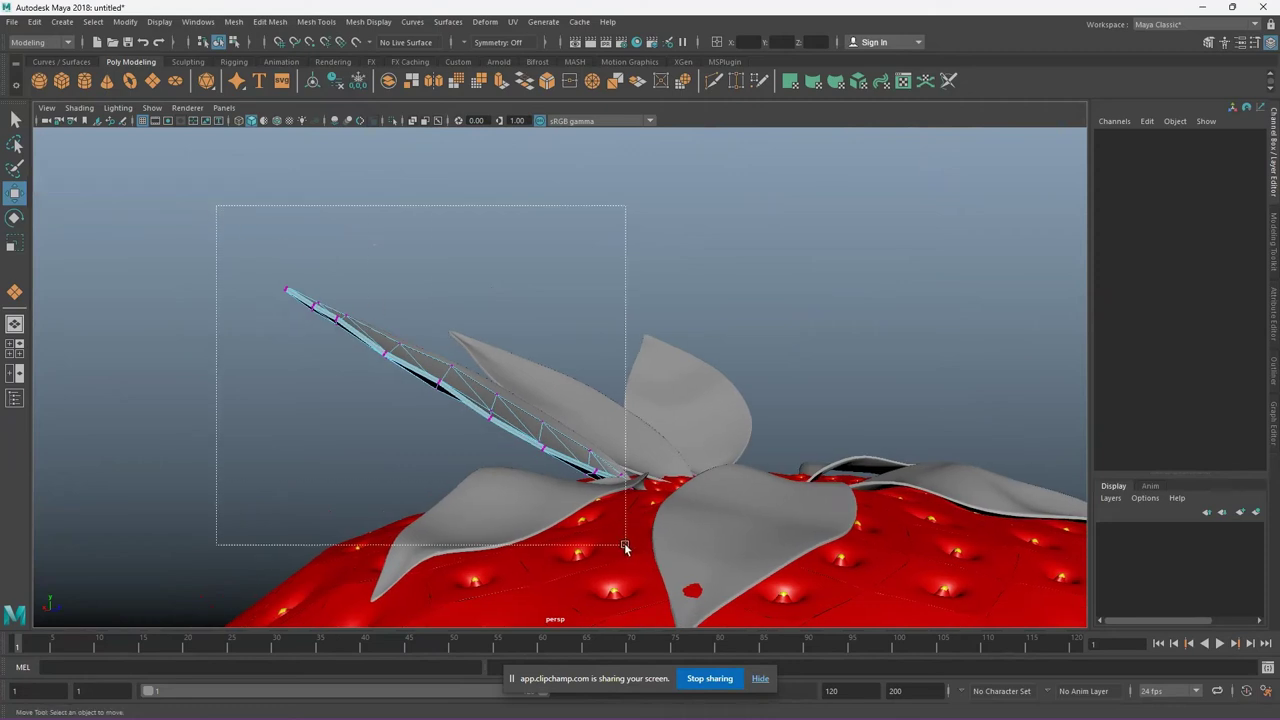
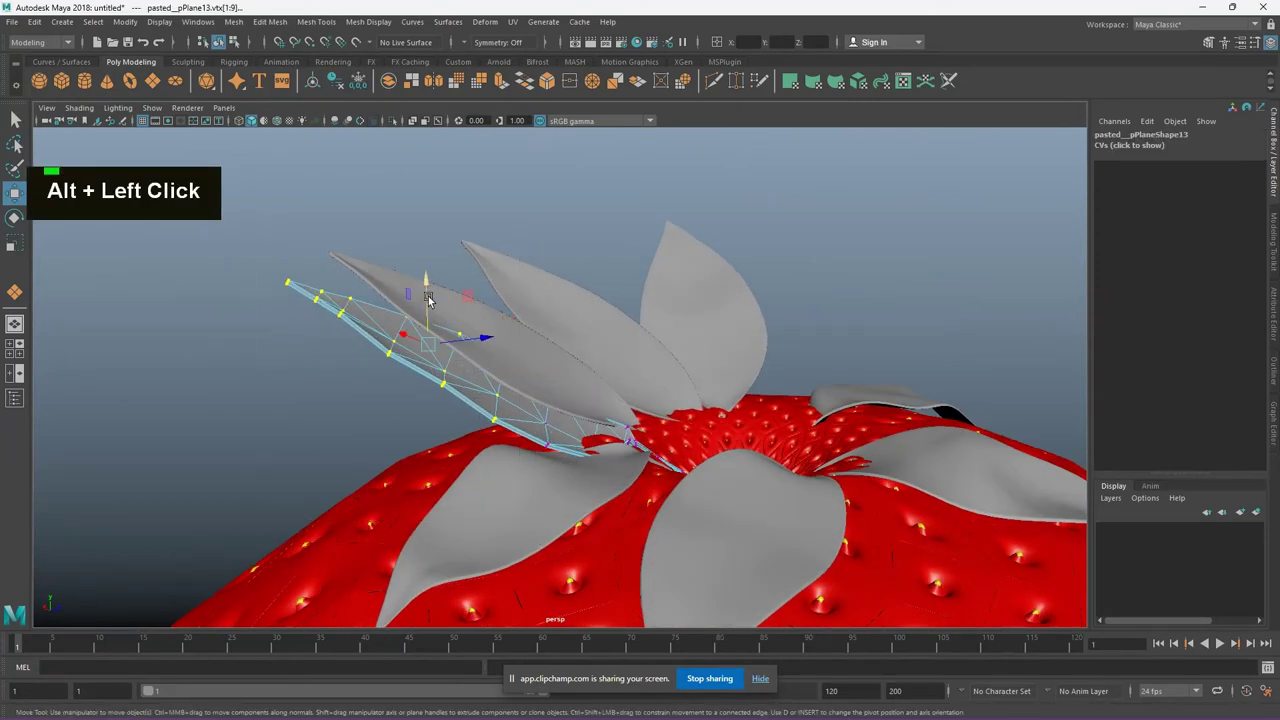
{"action": "left_click", "coordinate": [319, 460]}
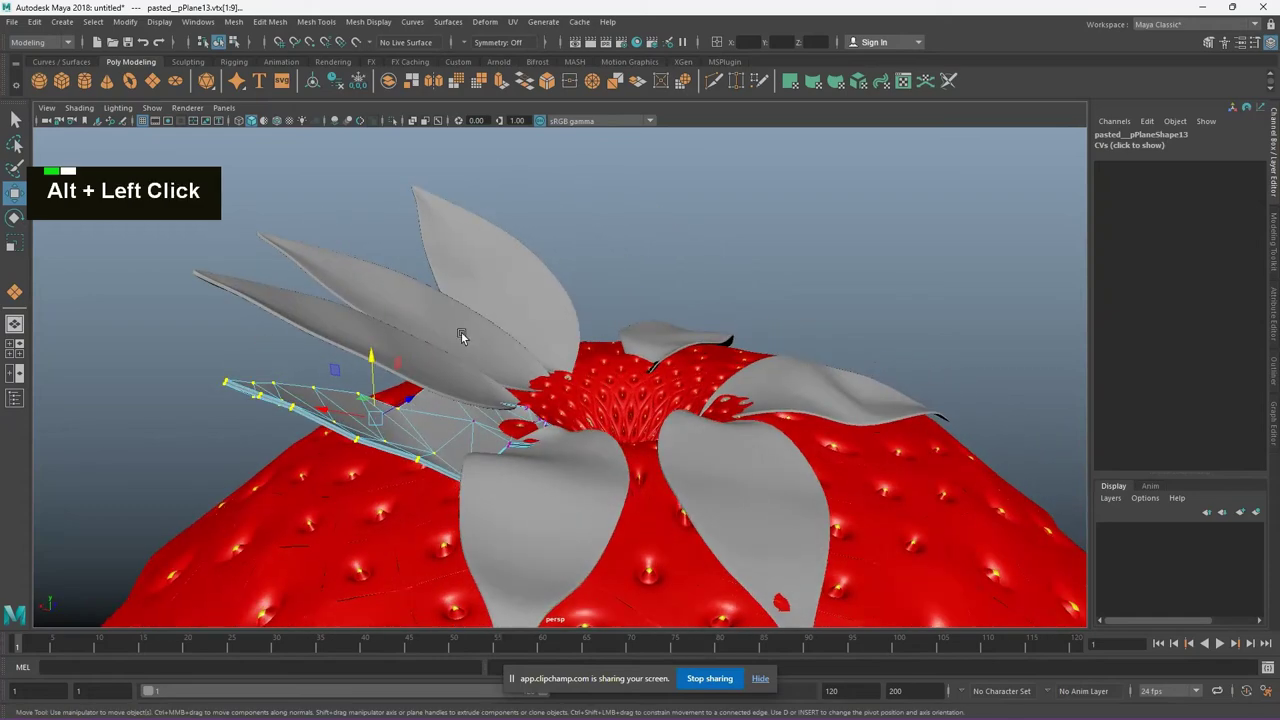
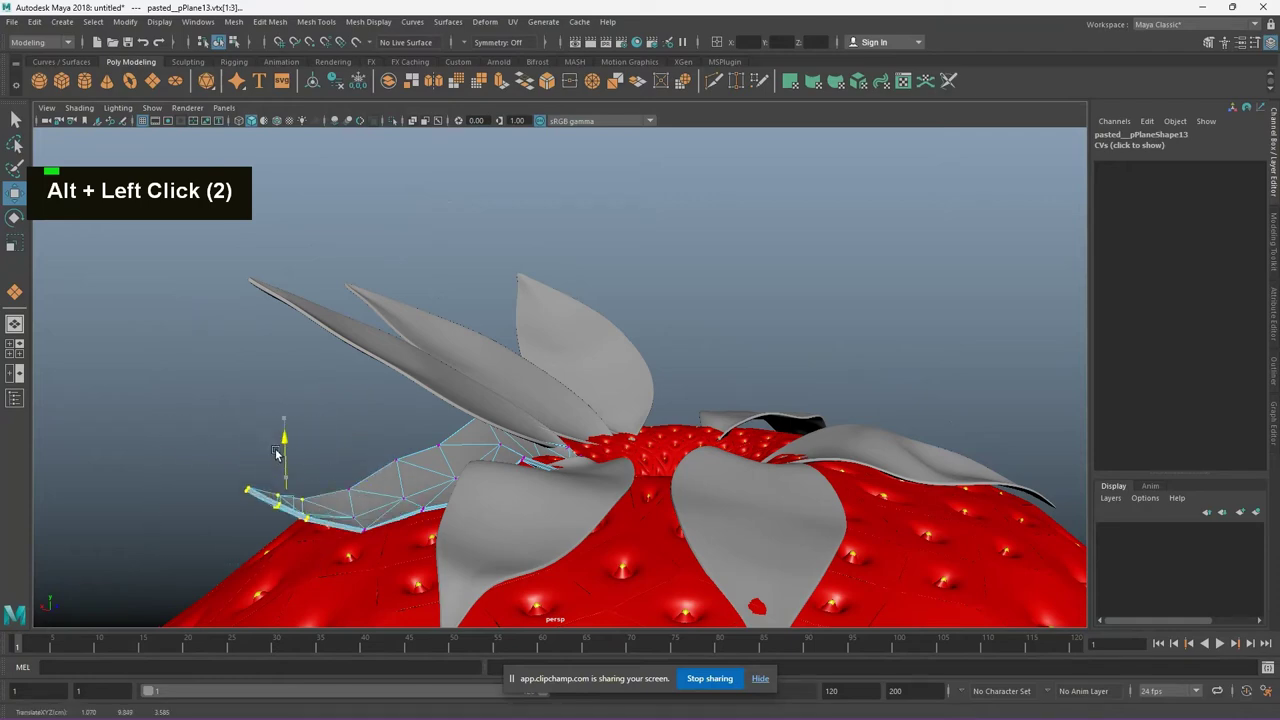
{"action": "middle_click", "coordinate": [490, 432]}
{"action": "scroll", "scroll_direction": "up", "scroll_amount": 3}
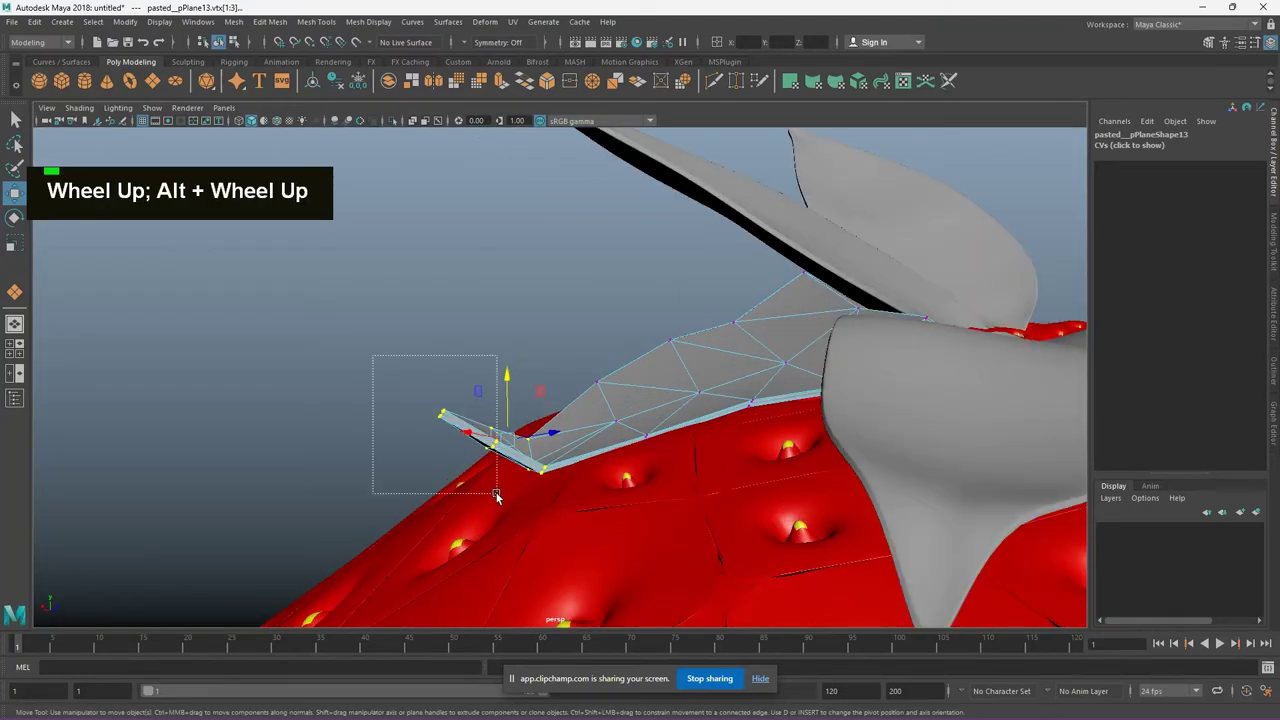
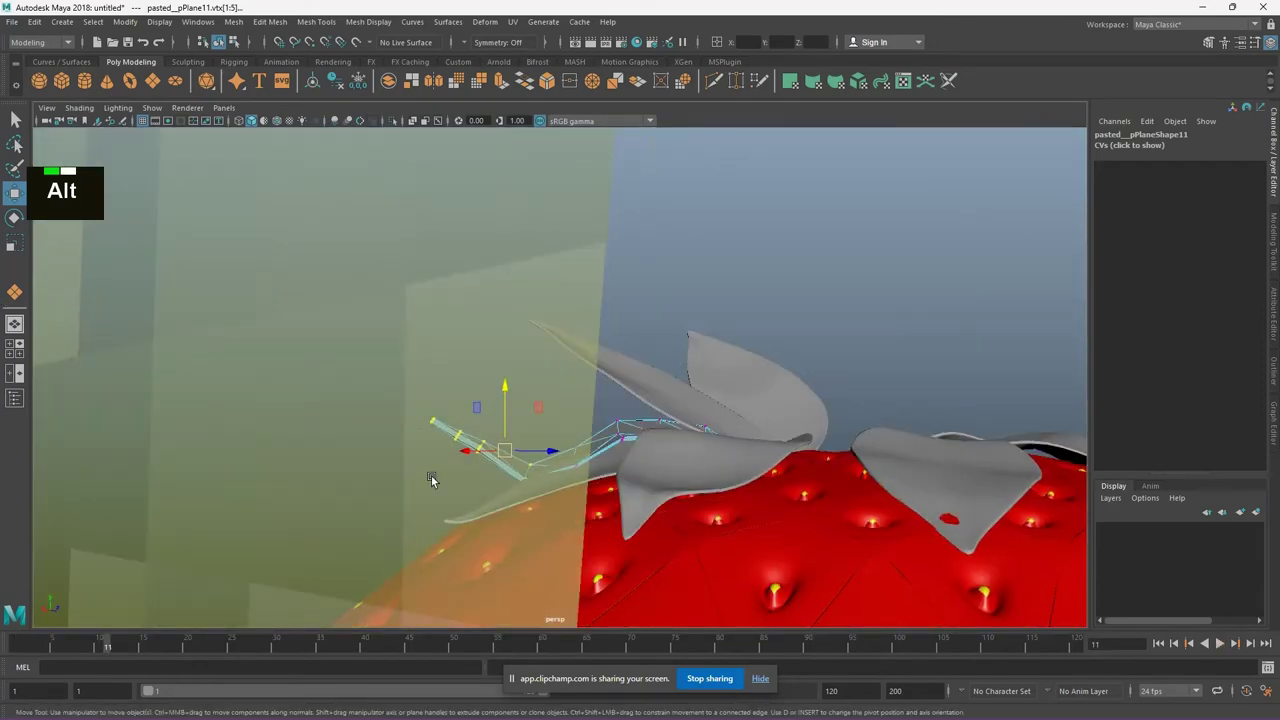
Move the leaf's lower tip and middle vertices down onto the strawberry and smooth-preview it
{"action": "left_click", "coordinate": [347, 519]}
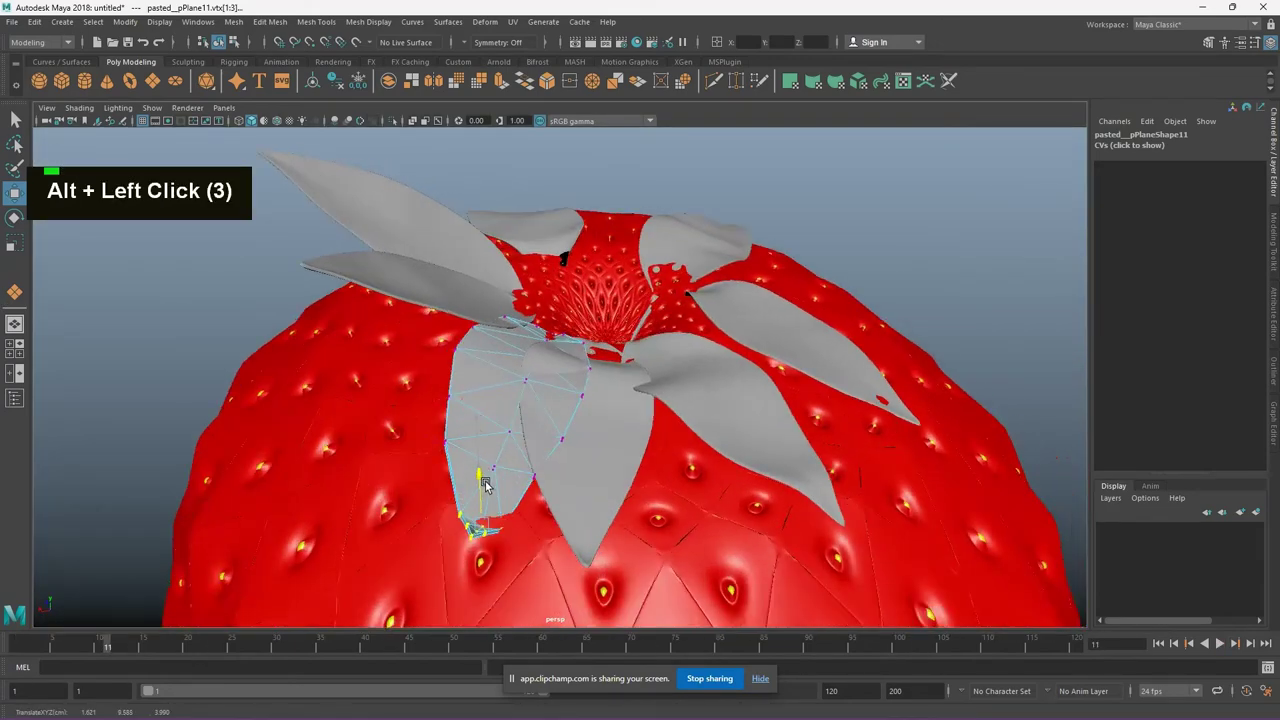
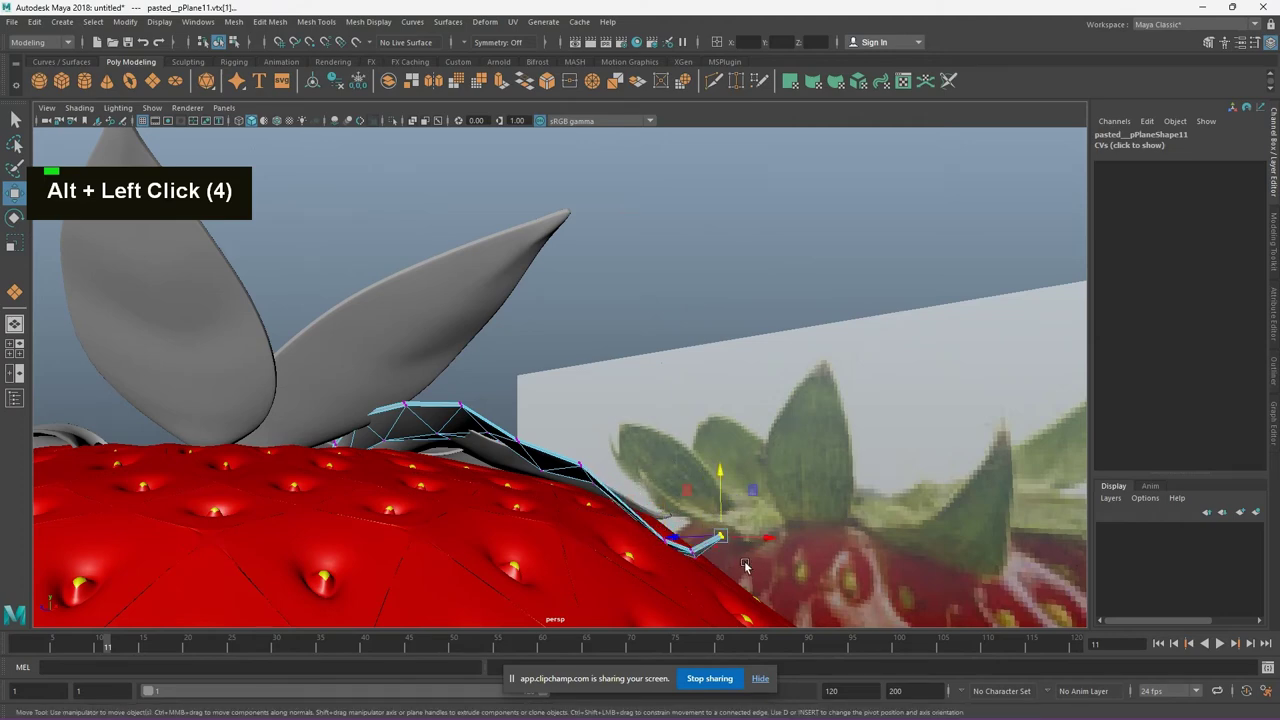
{"action": "left_click", "coordinate": [738, 604]}
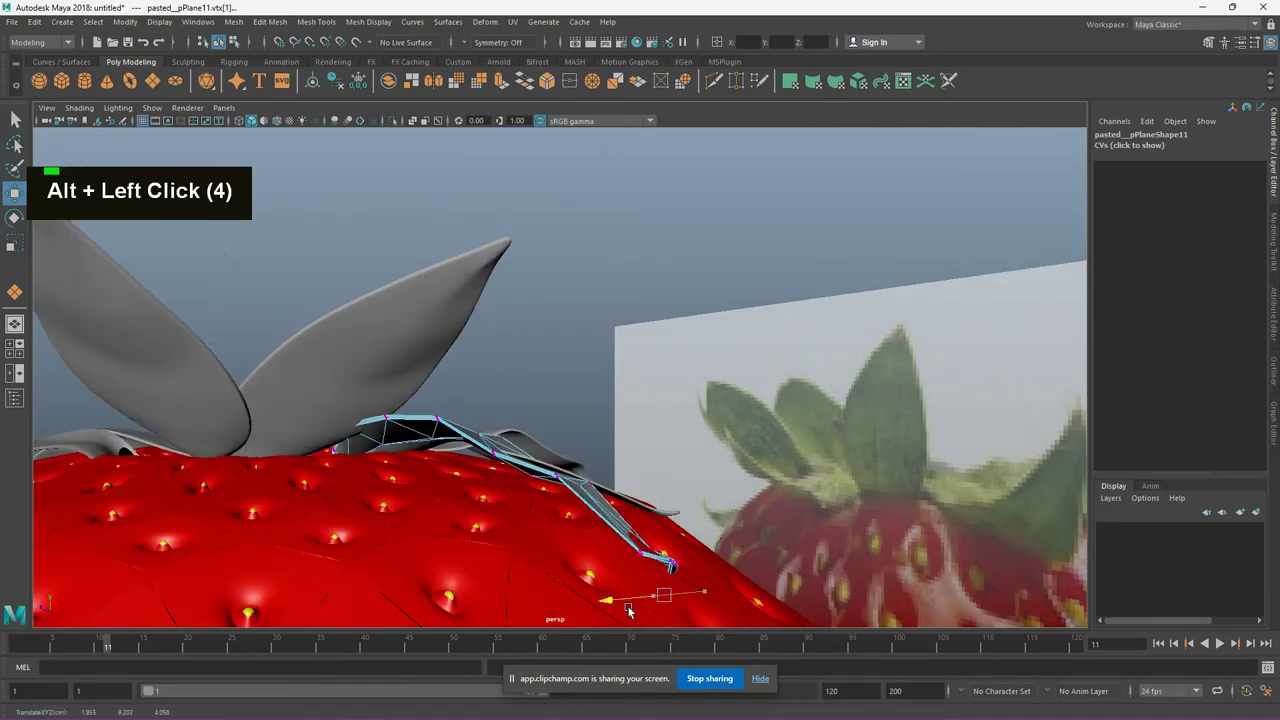
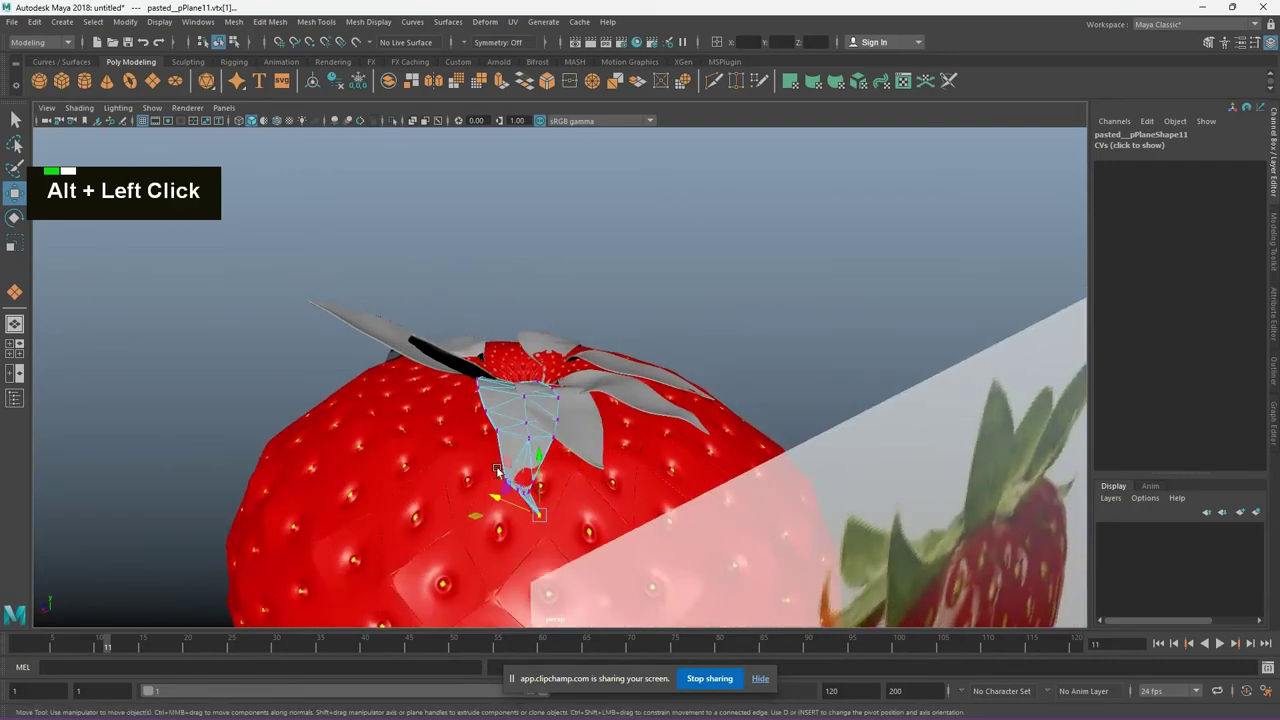
{"action": "scroll", "scroll_direction": "up", "scroll_amount": 3}
{"action": "left_click", "coordinate": [588, 489]}
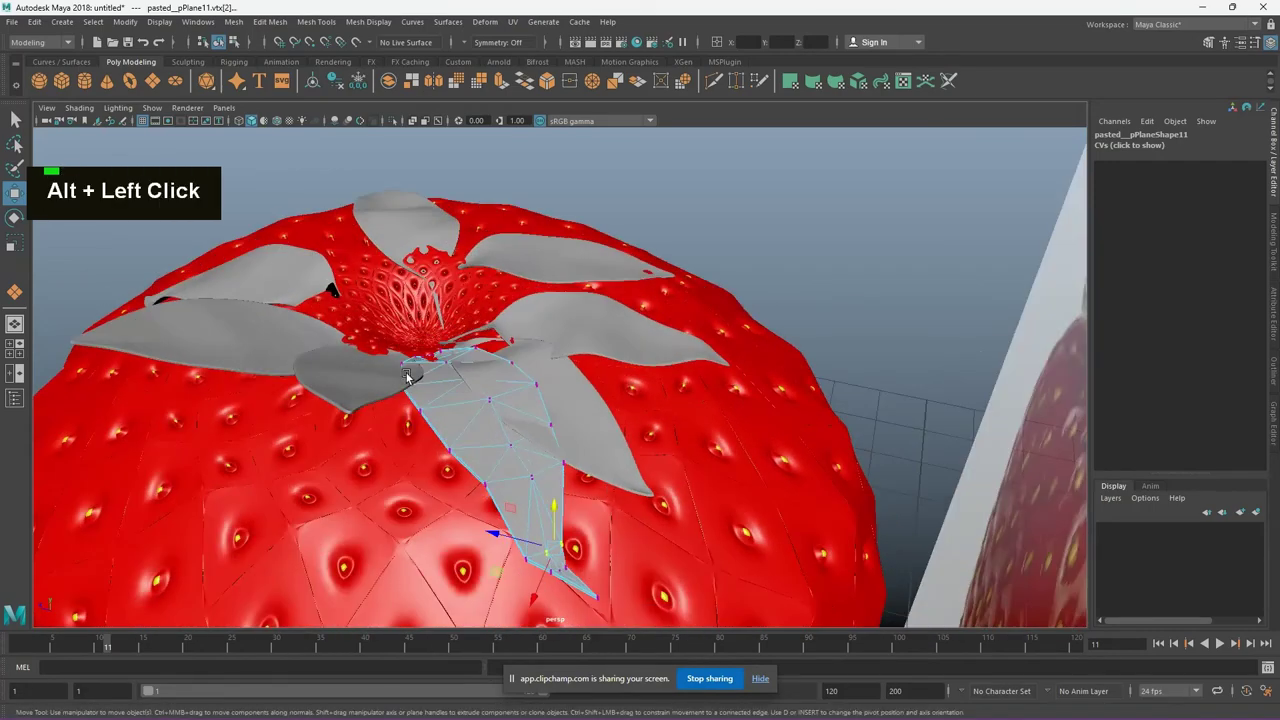
{"action": "key", "text": "3"}
Press the next leaf's vertex rows downward so it drapes along the strawberry's side
{"action": "left_click", "coordinate": [313, 485]}
{"action": "middle_click", "coordinate": [518, 463]}
{"action": "key", "text": "1"}
{"action": "right_click", "coordinate": [411, 387]}
{"action": "left_click", "coordinate": [282, 321]}
{"action": "scroll", "scroll_direction": "up", "scroll_amount": 3}
{"action": "middle_click", "coordinate": [514, 396]}
{"action": "left_click", "coordinate": [418, 378]}
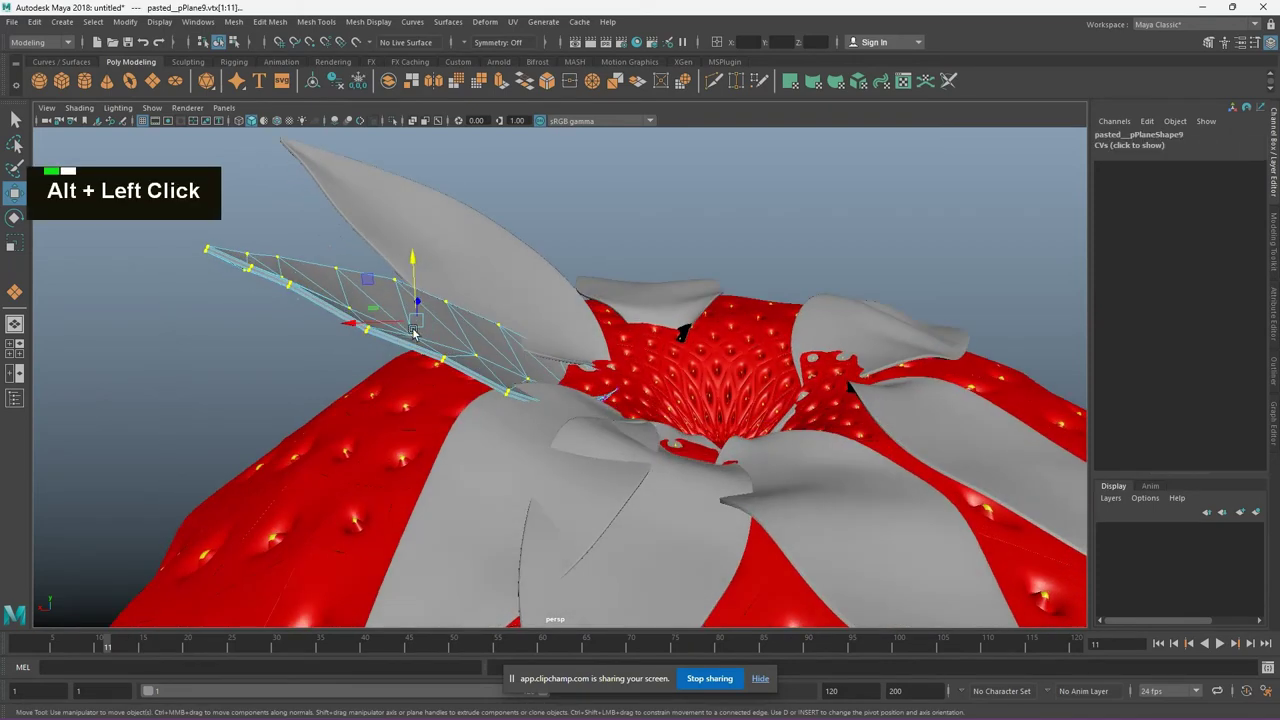
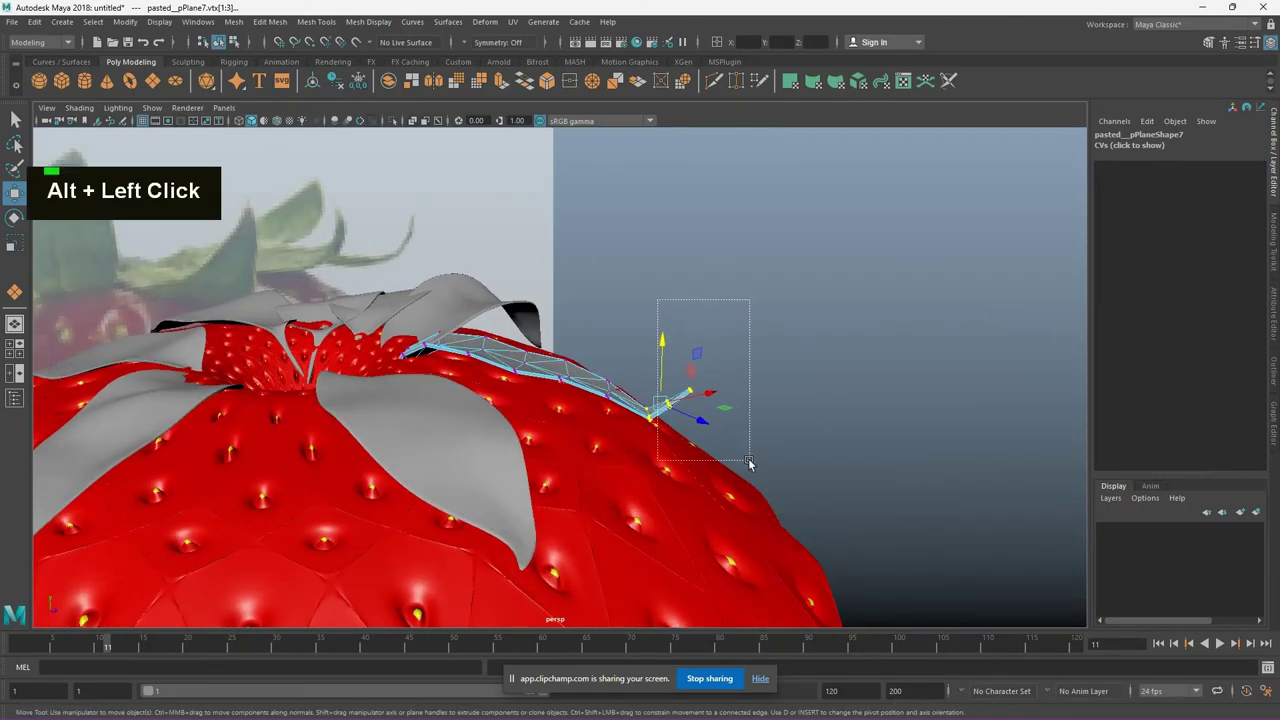
Deselect the bent leaf and grab the front-facing leaf's tip vertex for adjustment
{"action": "left_click", "coordinate": [716, 494]}
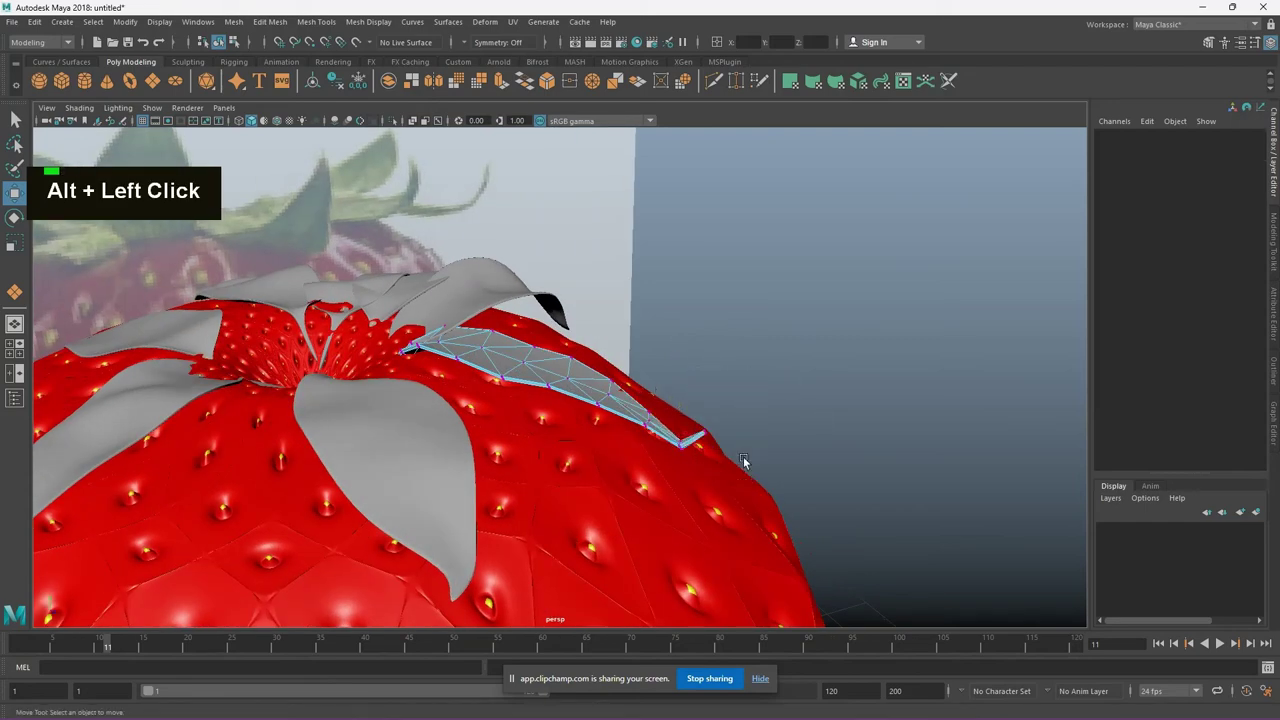
{"action": "left_click", "coordinate": [571, 373]}
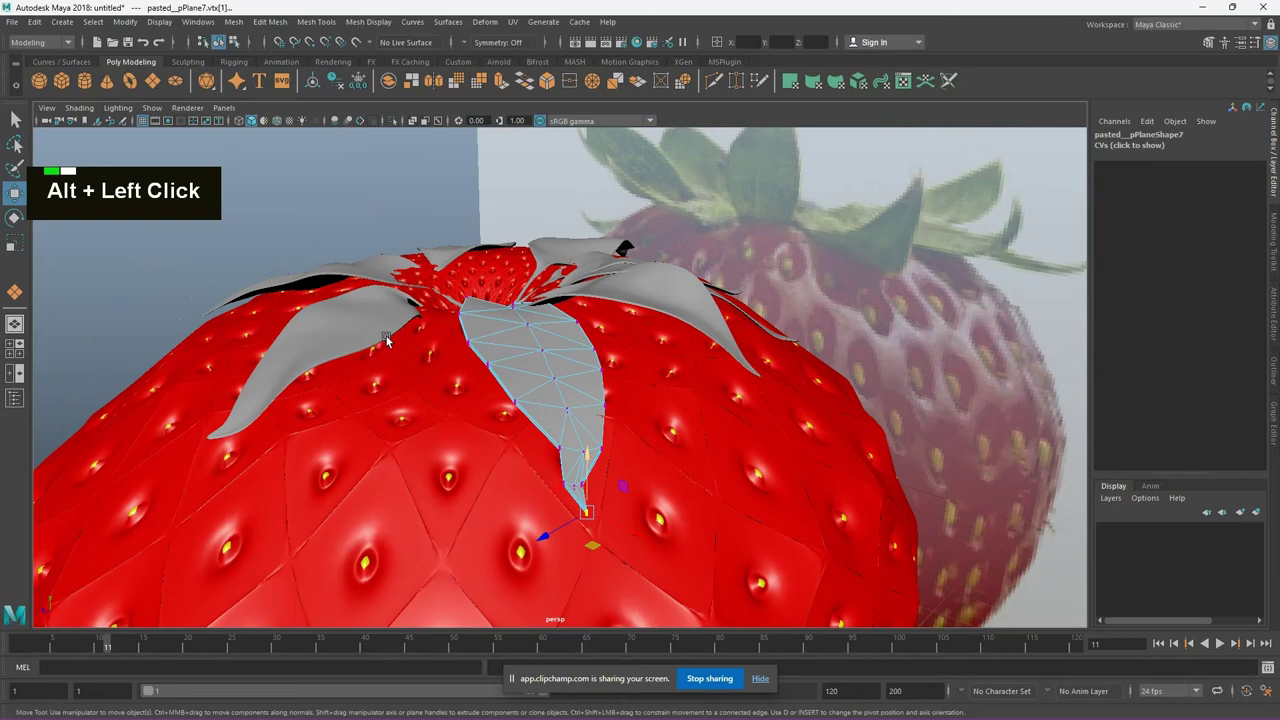
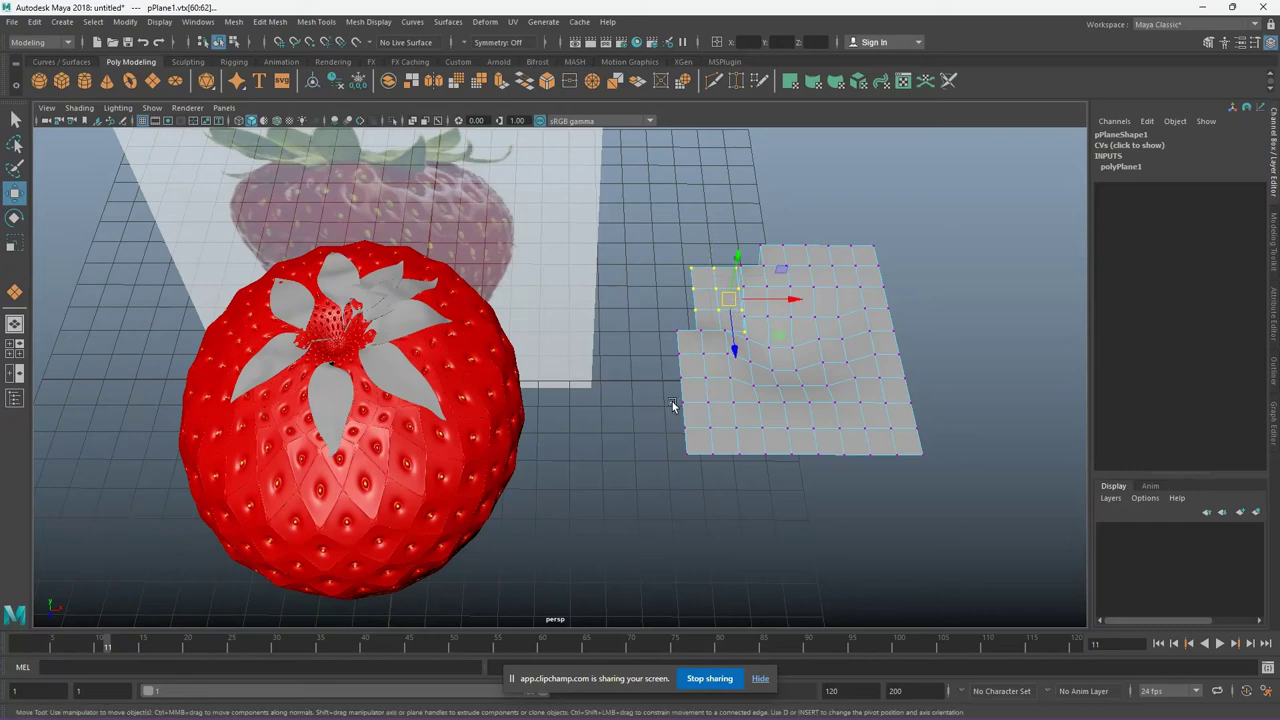
Crumple the new plane by scaling and moving its centre and front-edge vertices into a dented sepal shape
{"action": "left_click", "coordinate": [818, 251]}
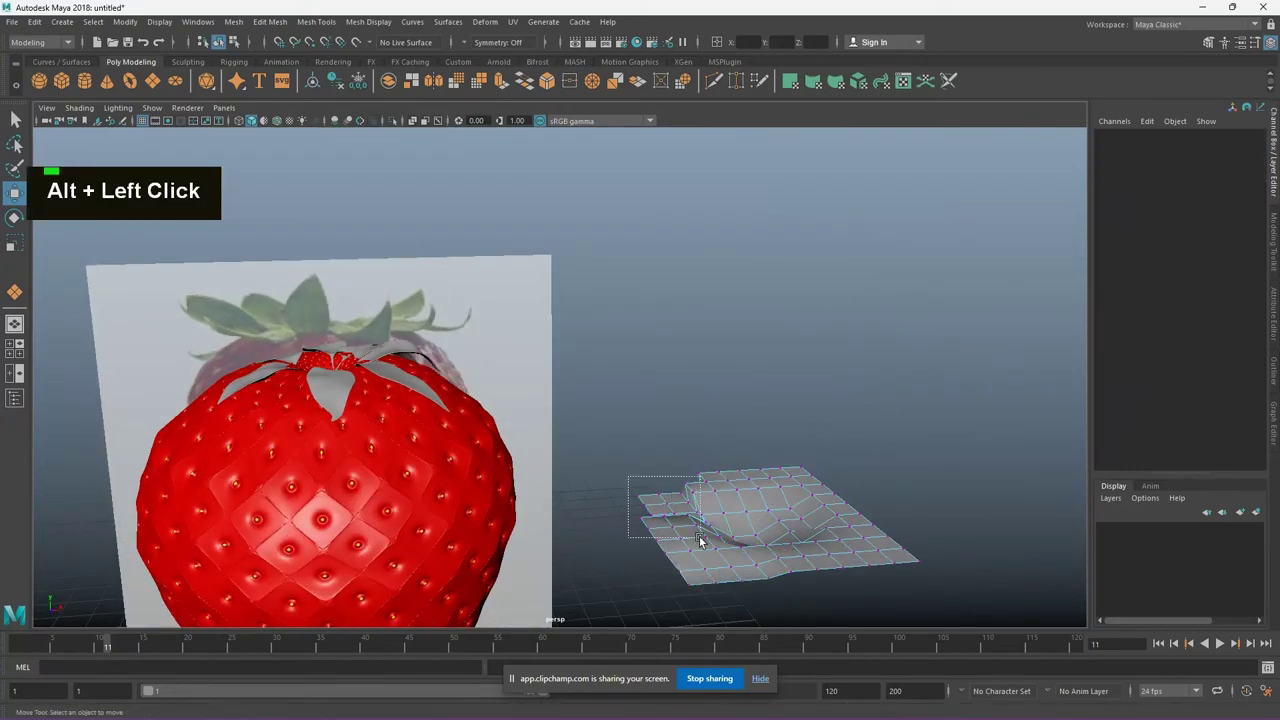
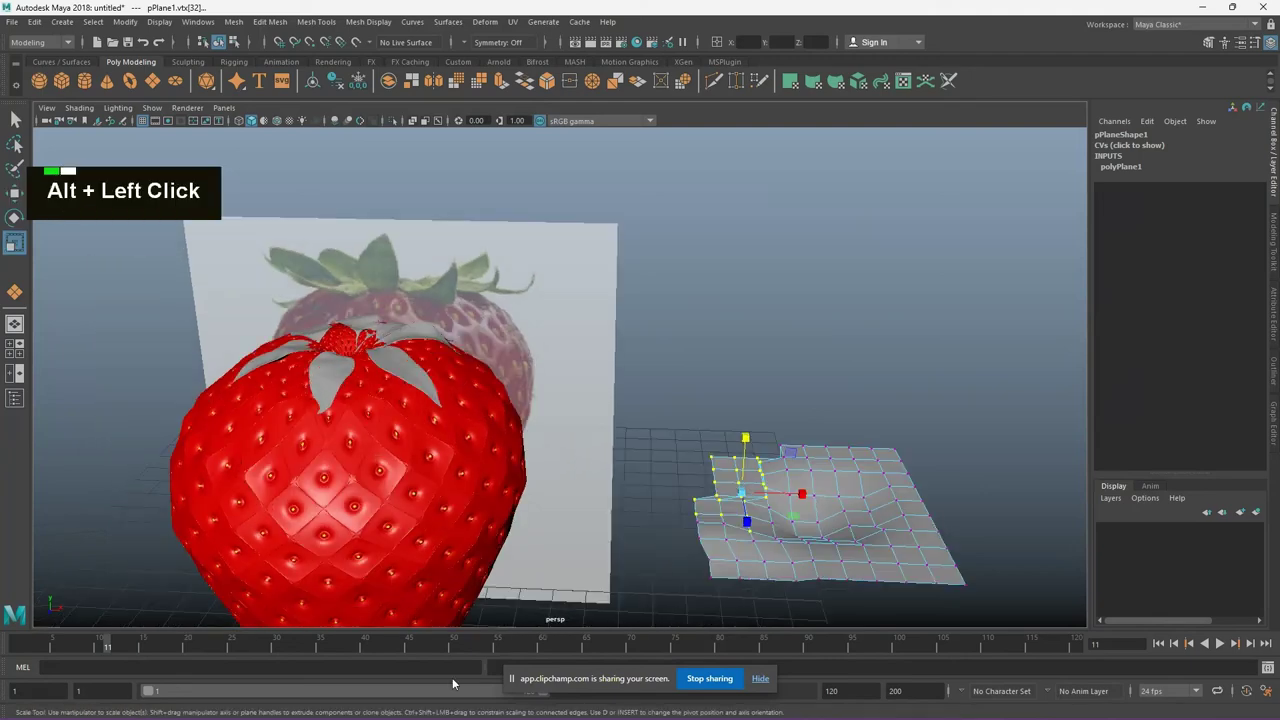
{"action": "middle_click", "coordinate": [844, 533]}
{"action": "key", "text": "w"}
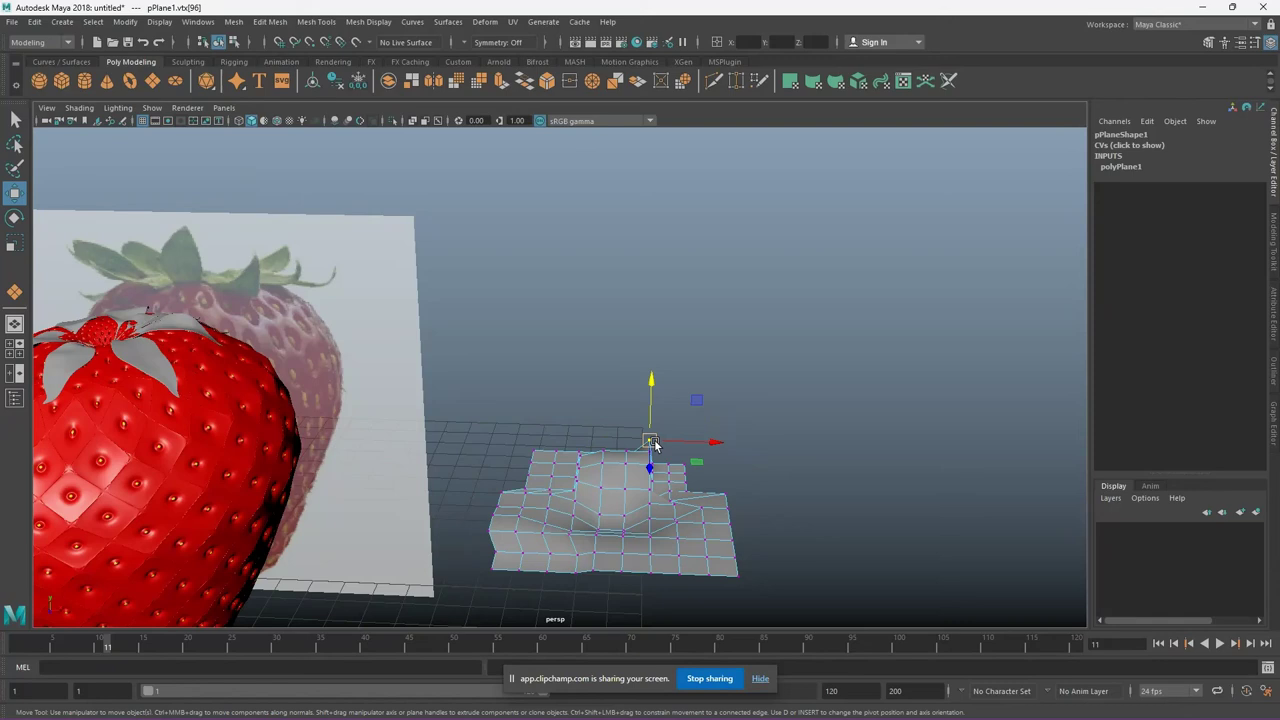
{"action": "left_click", "coordinate": [665, 533]}
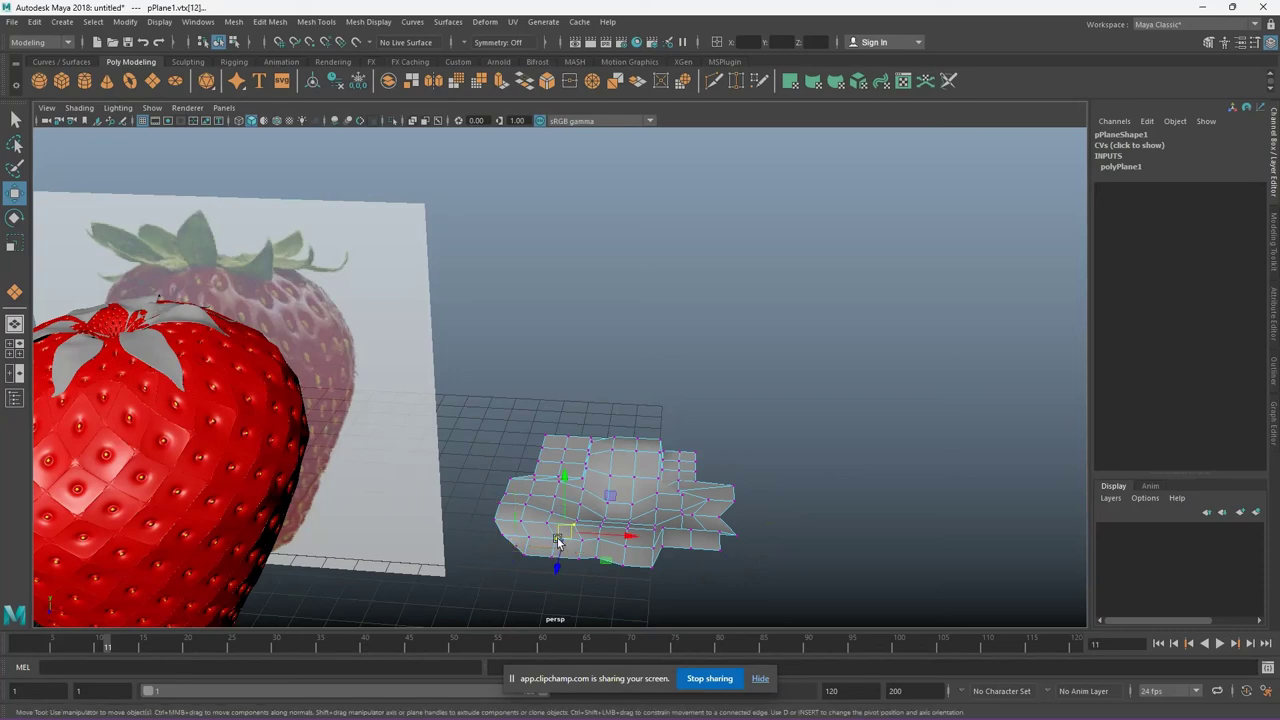
{"action": "key", "text": "ctrl+z"}
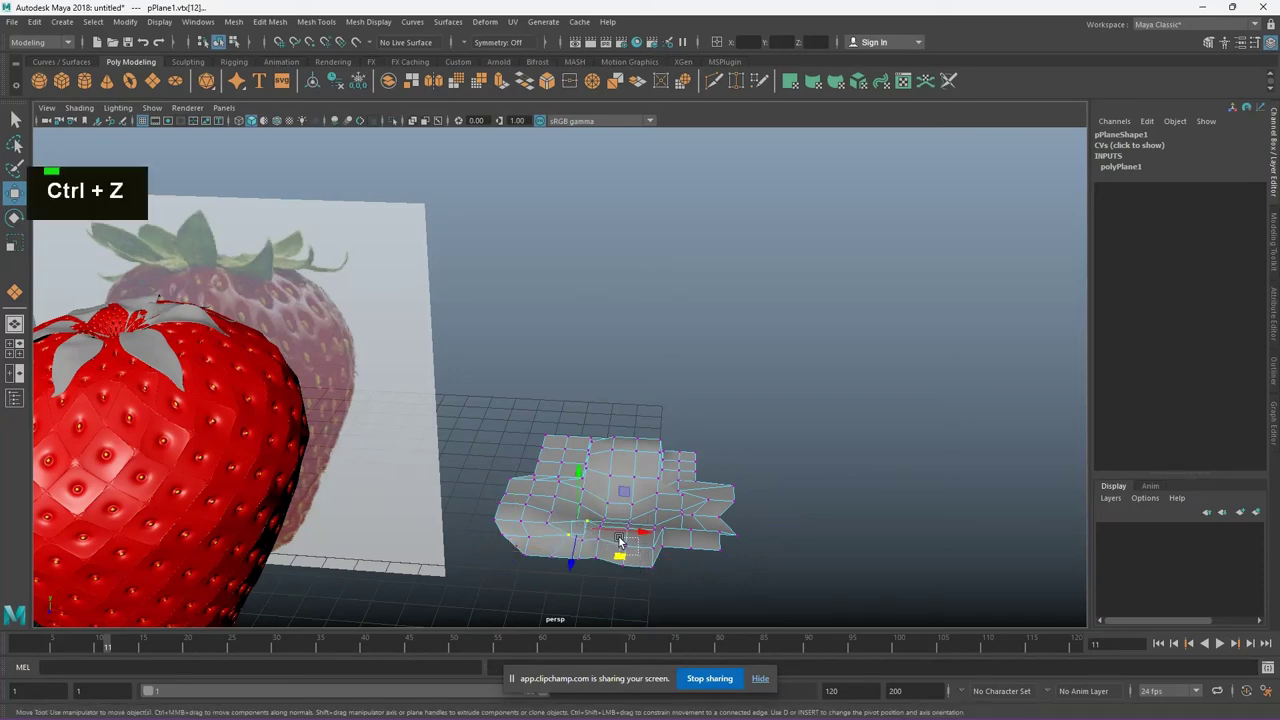
{"action": "left_click", "coordinate": [665, 617]}
{"action": "key", "text": "r"}
{"action": "left_click", "coordinate": [520, 537]}
{"action": "scroll", "scroll_direction": "up", "scroll_amount": 3}
{"action": "key", "text": "w"}
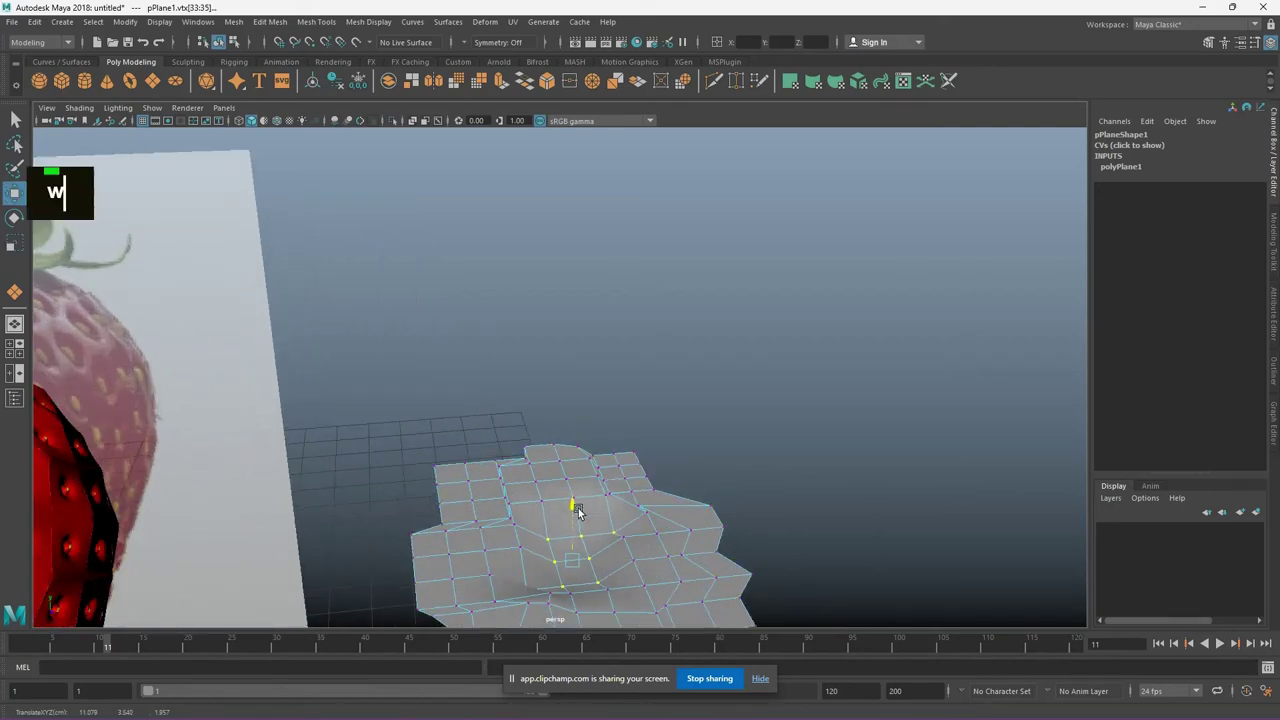
{"action": "scroll", "scroll_direction": "down", "scroll_amount": 3}
{"action": "middle_click", "coordinate": [693, 493]}
Return the plane to object mode and vertex-snap it onto the top of the strawberry
{"action": "left_click", "coordinate": [621, 575]}
{"action": "key", "text": "w"}
{"action": "right_click", "coordinate": [611, 499]}
{"action": "middle_click", "coordinate": [630, 449]}
{"action": "type", "text": "v"}
{"action": "middle_click", "coordinate": [689, 518]}
{"action": "type", "text": "vvvvvvvvvvvvvv"}
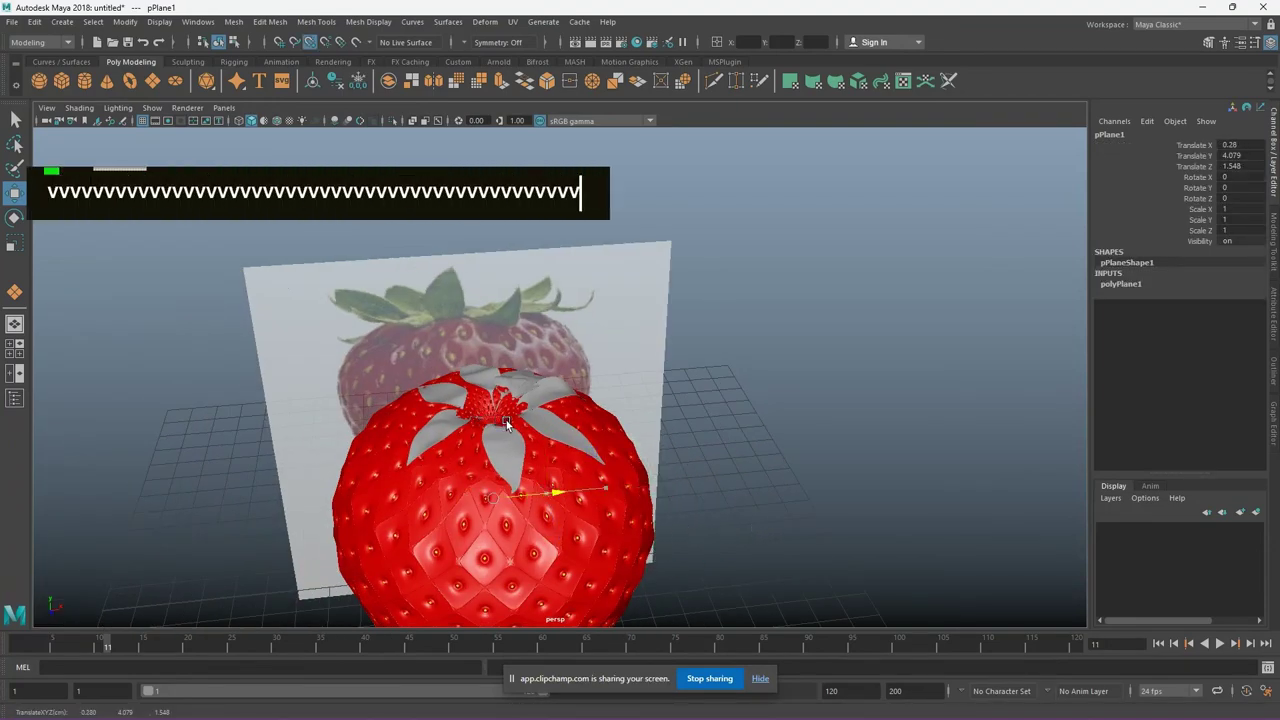
{"action": "type", "text": "vvvvvvv"}
{"action": "middle_click", "coordinate": [515, 413]}
{"action": "type", "text": "vvvvvvvvvvvvvvv"}
{"action": "scroll", "scroll_direction": "up", "scroll_amount": 3}
{"action": "type", "text": "vvvvvvvvvvvvvvvvvvvv"}
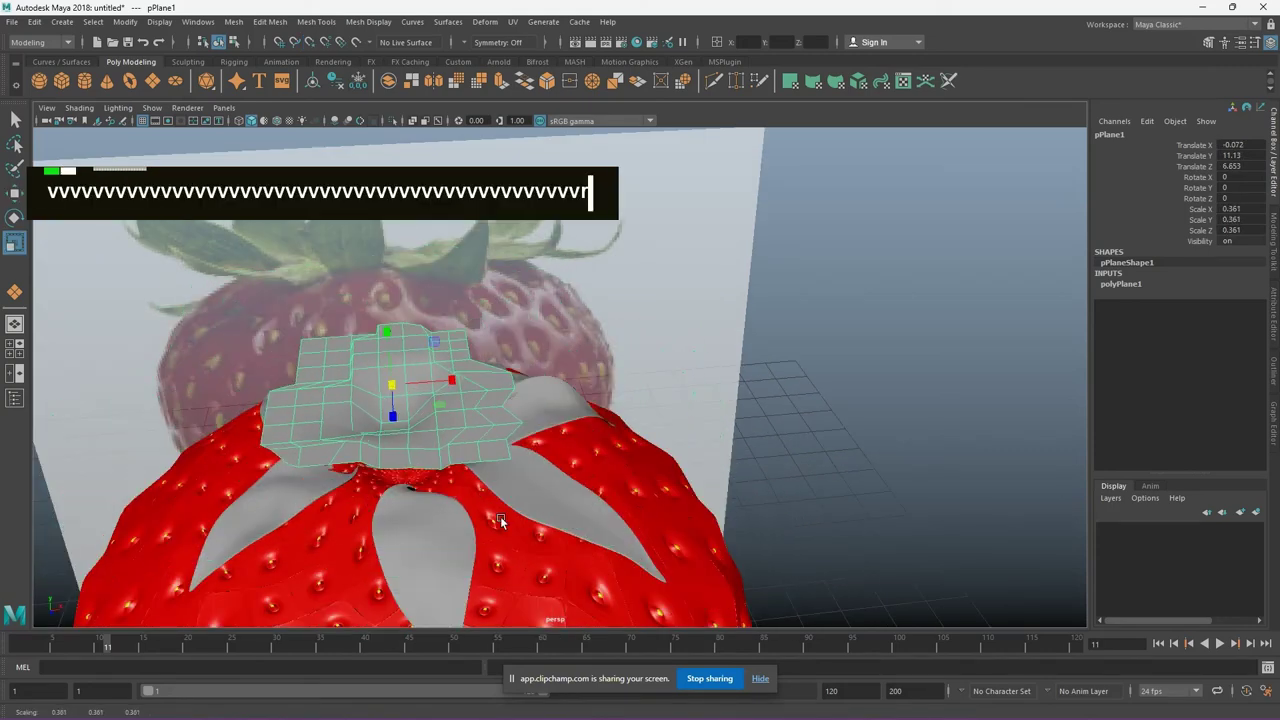
Scale the patch to about 0.361 and settle it over the centre of the leaf crown
{"action": "left_click", "coordinate": [324, 520]}
{"action": "type", "text": "w"}
{"action": "left_click", "coordinate": [454, 367]}
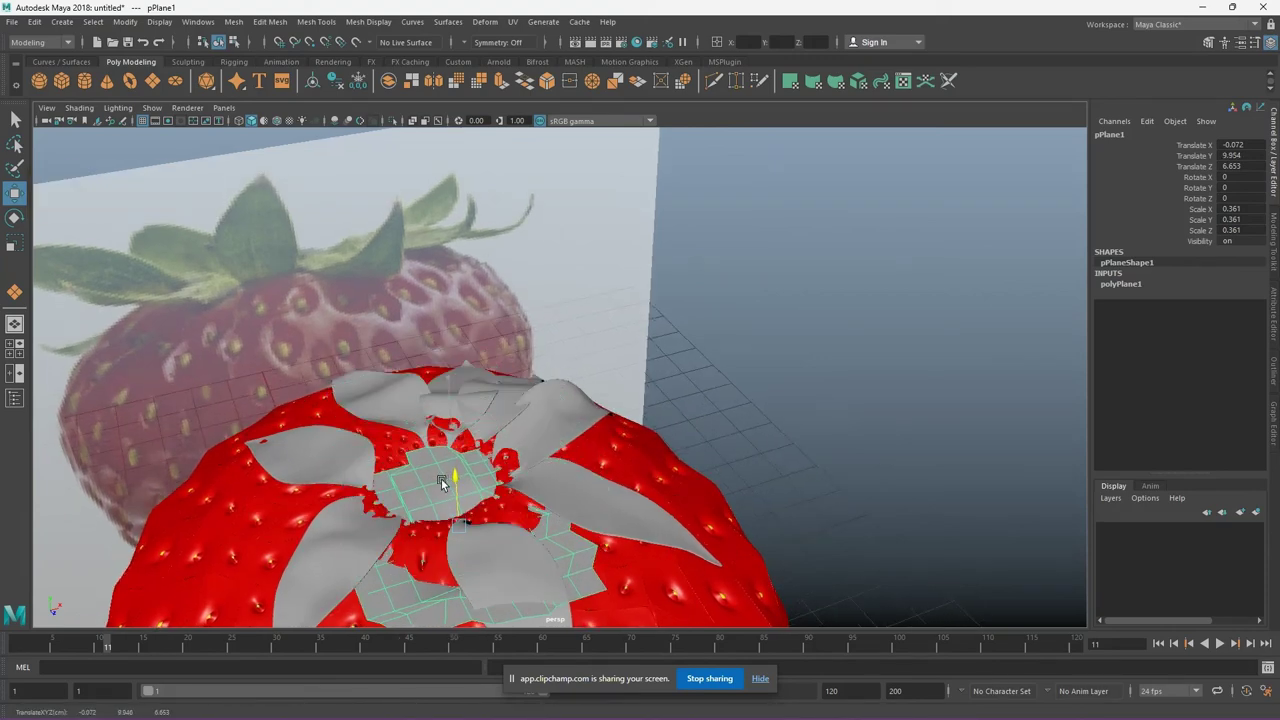
{"action": "left_click", "coordinate": [444, 492]}
{"action": "middle_click", "coordinate": [481, 502]}
{"action": "left_click", "coordinate": [663, 453]}
{"action": "left_click", "coordinate": [797, 334]}
Deselect the sepal patch and reframe the view on the assembled crown
{"action": "key", "text": "3"}
{"action": "scroll", "scroll_direction": "down", "scroll_amount": 3}
{"action": "left_click", "coordinate": [719, 397]}
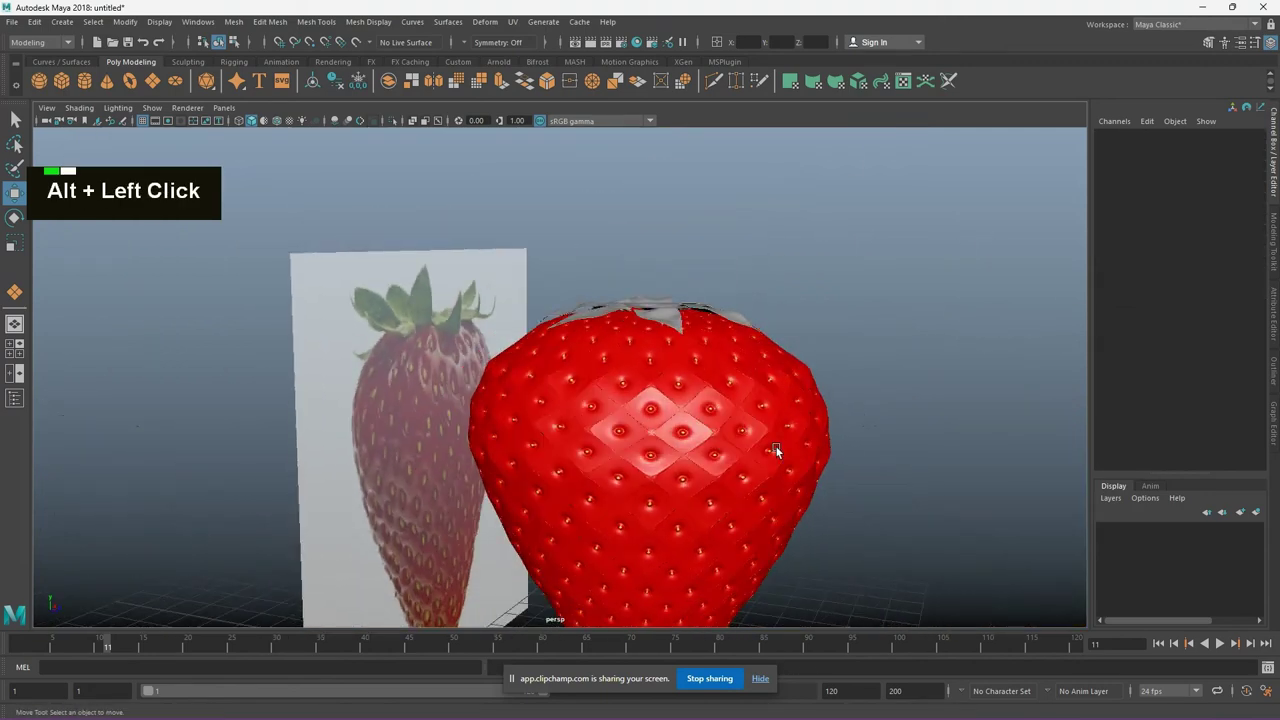
{"action": "scroll", "scroll_direction": "down", "scroll_amount": 3}
{"action": "left_click", "coordinate": [913, 403]}
{"action": "scroll", "scroll_direction": "up", "scroll_amount": 3}
{"action": "middle_click", "coordinate": [756, 422]}
Shift-select four crown leaf pieces and bring up their pasted_pPlaneShape10 and blinn3 attributes
{"action": "left_click", "coordinate": [598, 527]}
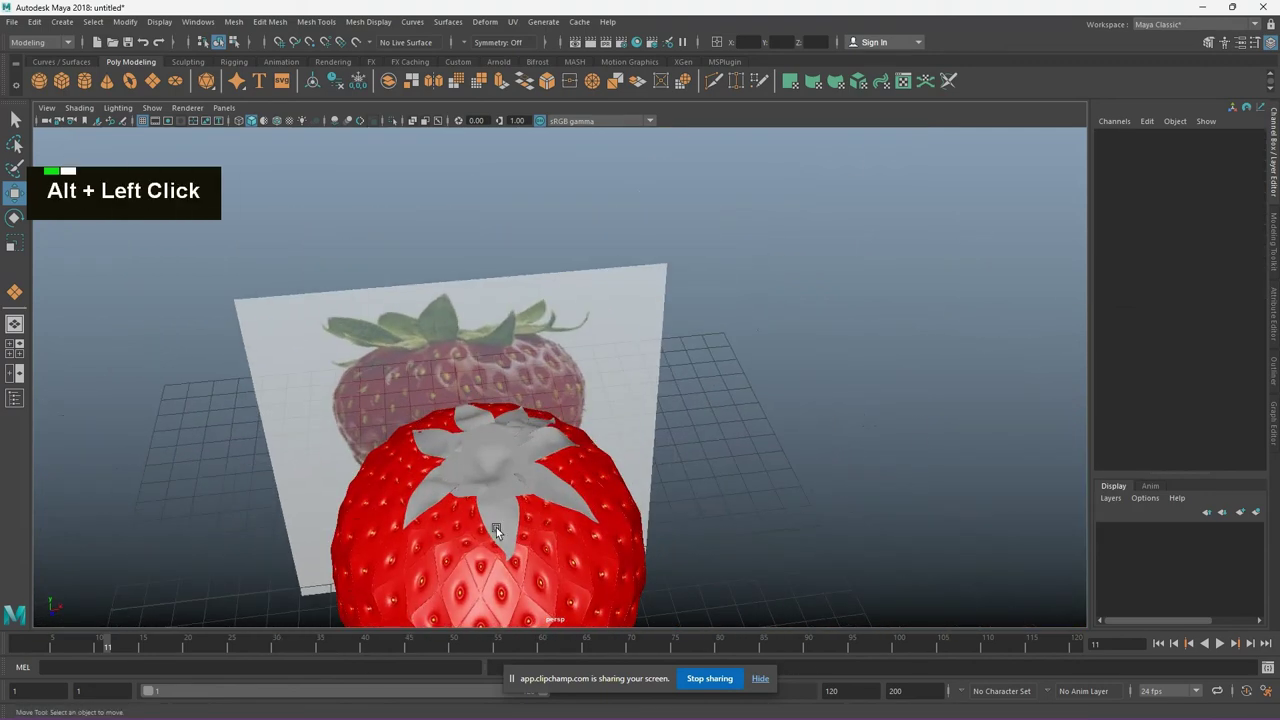
{"action": "left_click", "coordinate": [437, 439]}
{"action": "left_click", "coordinate": [519, 413]}
{"action": "left_click", "coordinate": [551, 424]}
{"action": "right_click", "coordinate": [510, 447]}
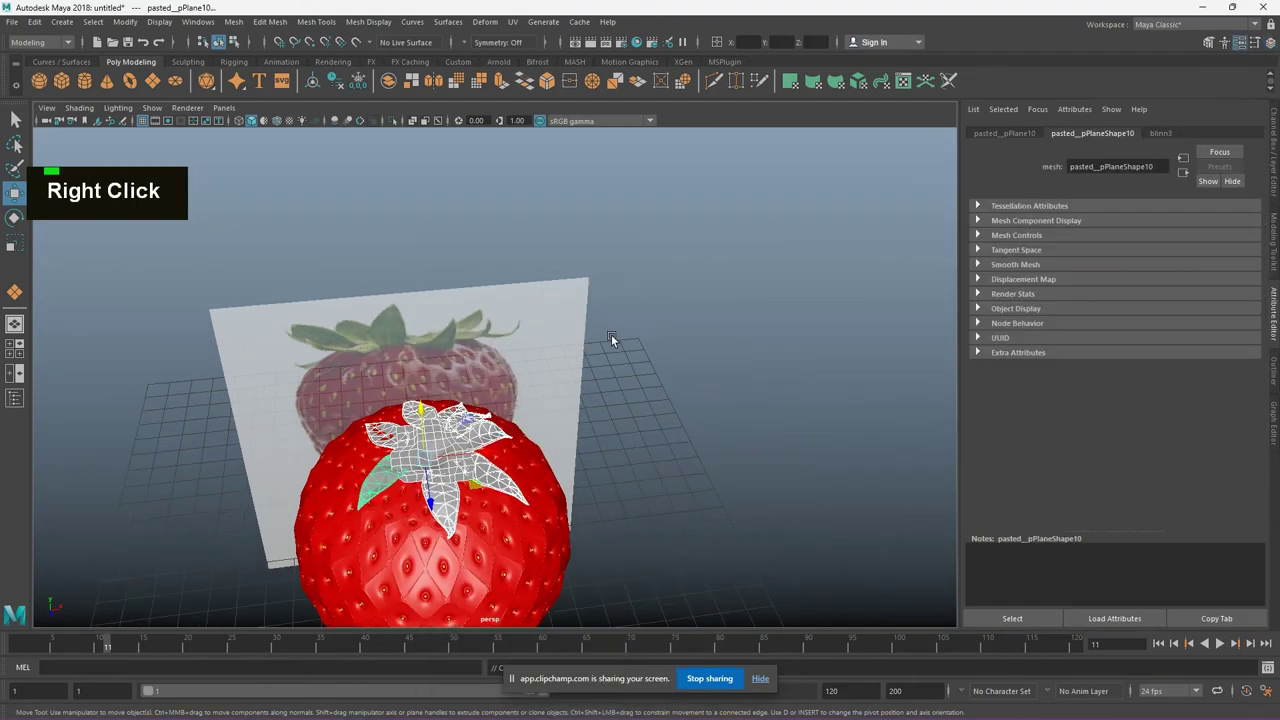